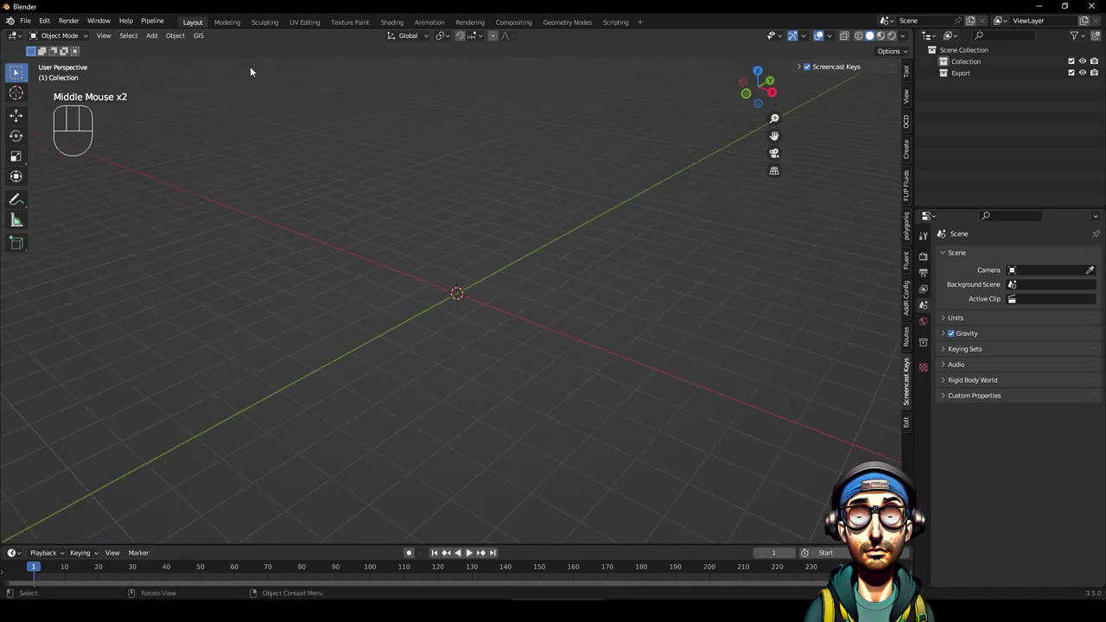
Add a plane, scale it up and show its modifier properties.
left_click_drag(154, 36, 268, 67)
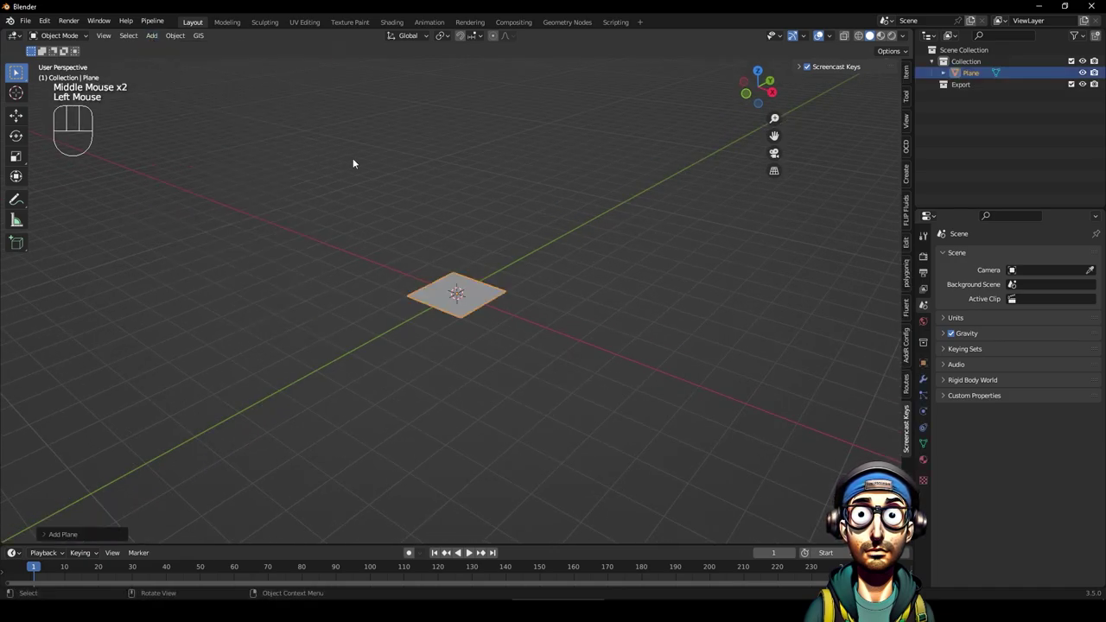
scroll("up", 3)
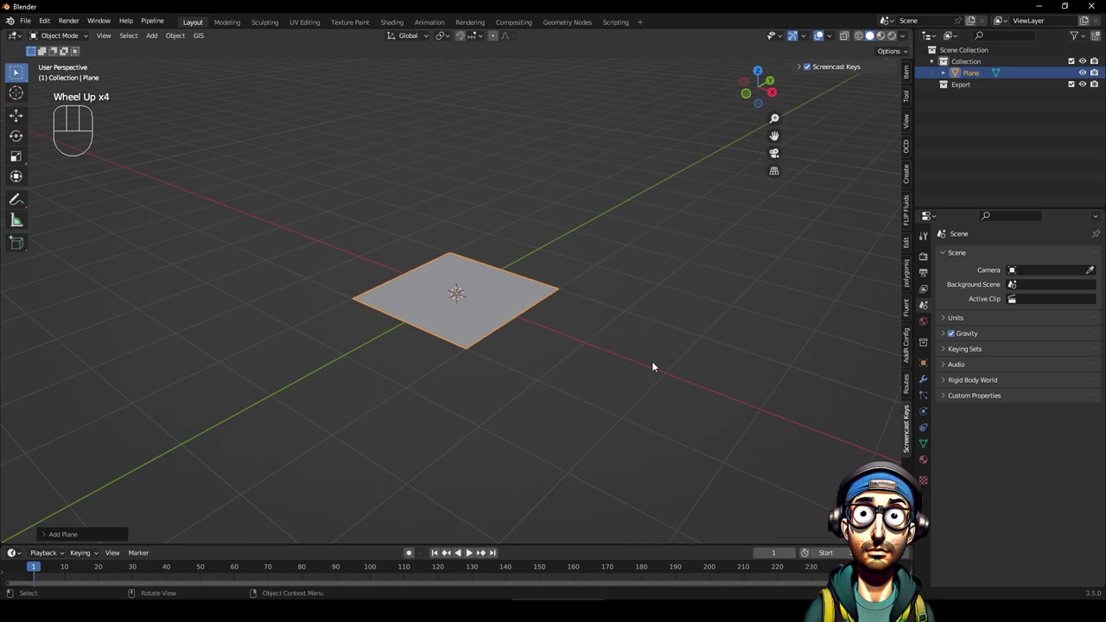
left_click(929, 381)
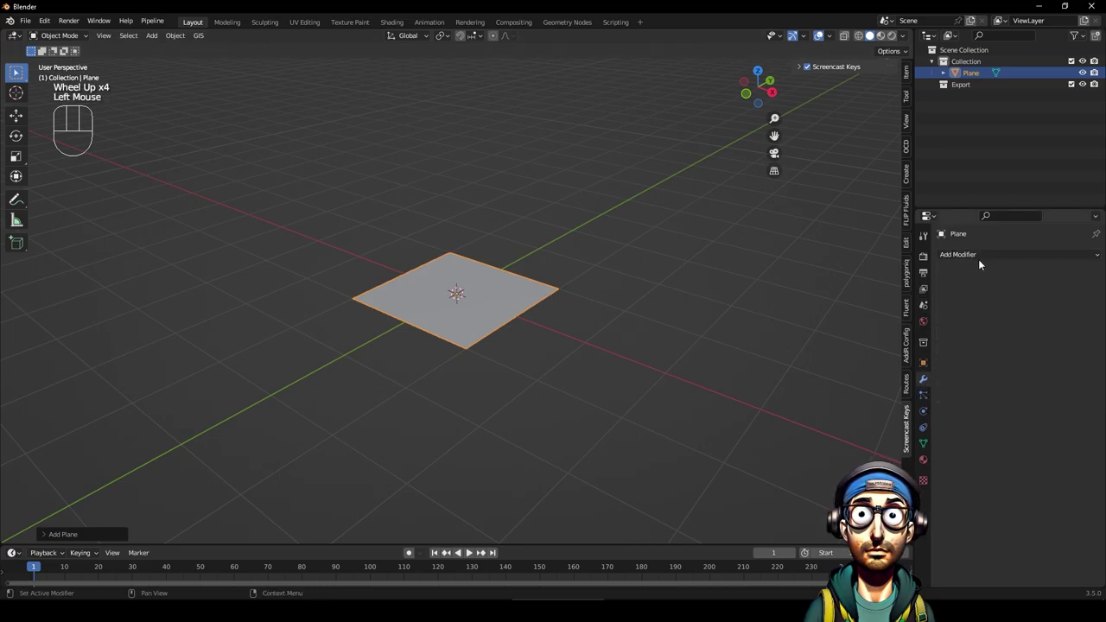
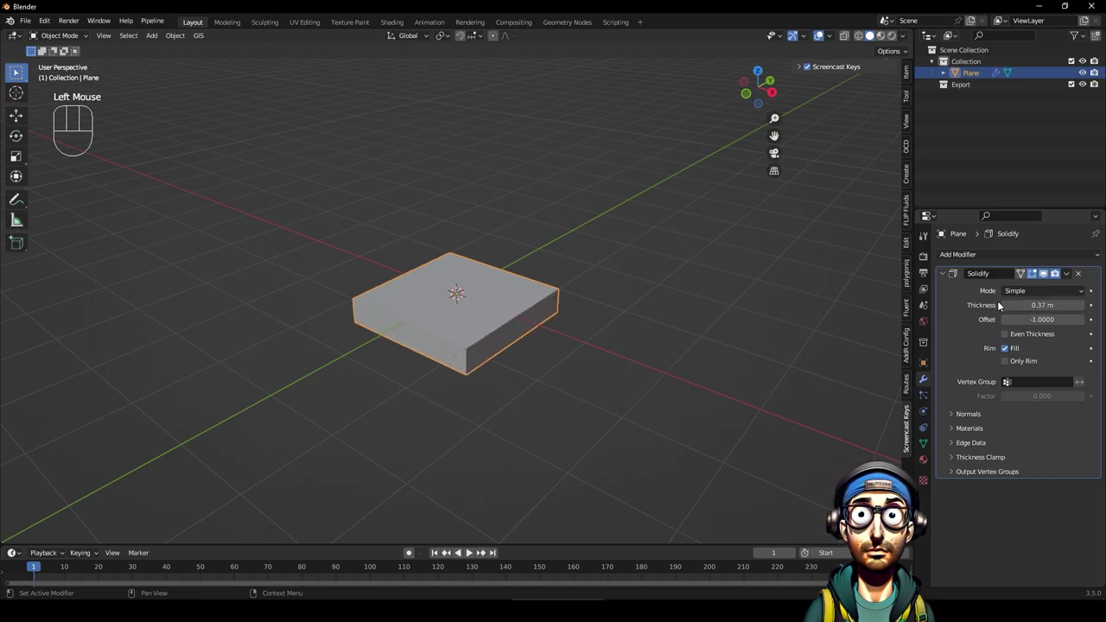
Add a Bevel modifier with 3 segments to round the slab's edges.
left_click_drag(1077, 260, 884, 305)
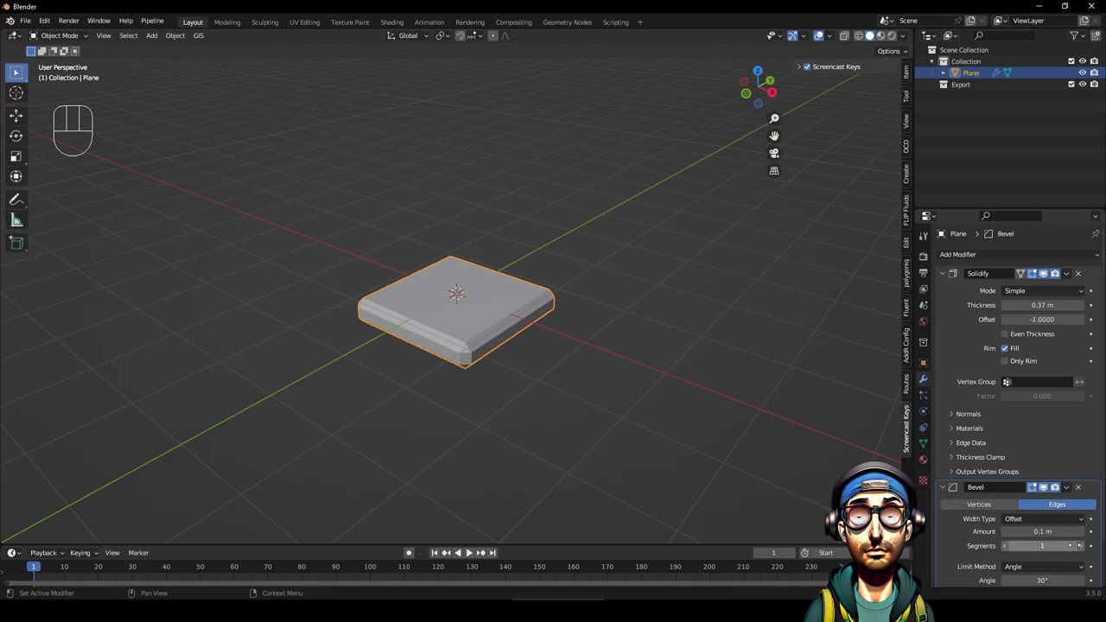
double_click(1083, 549)
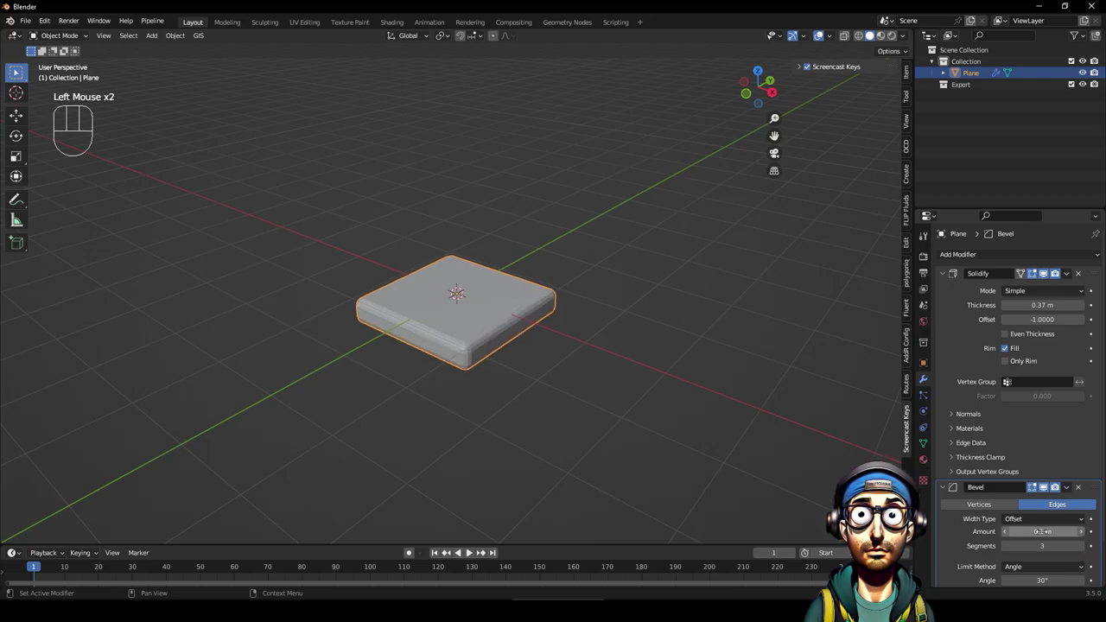
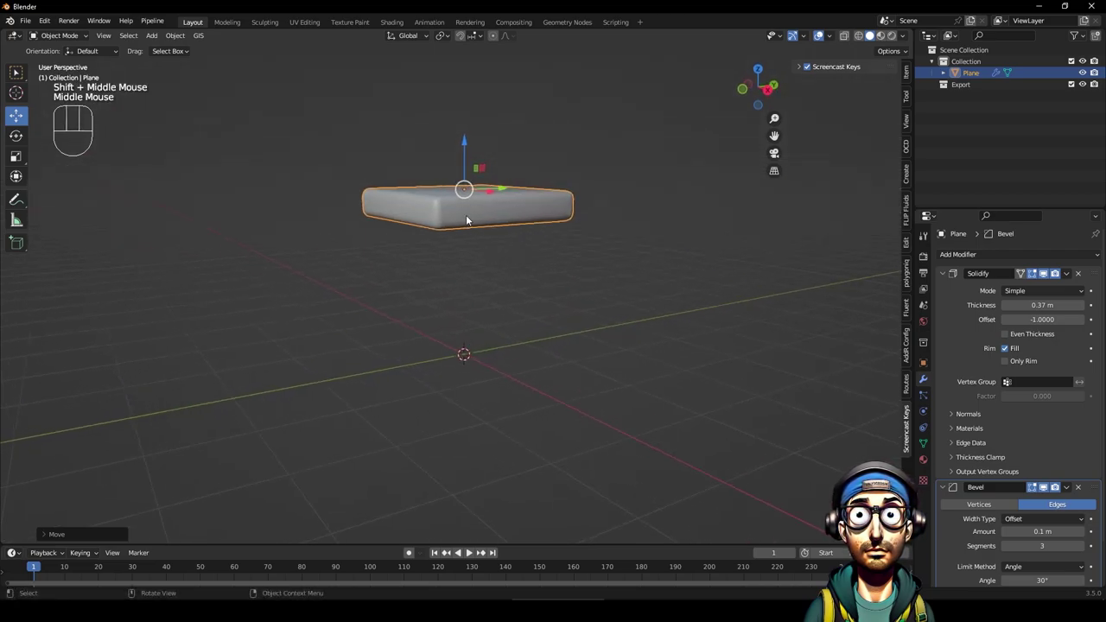
Duplicate the slab, shrink it to a small square and place it at the lower-left corner.
key("shift+d")
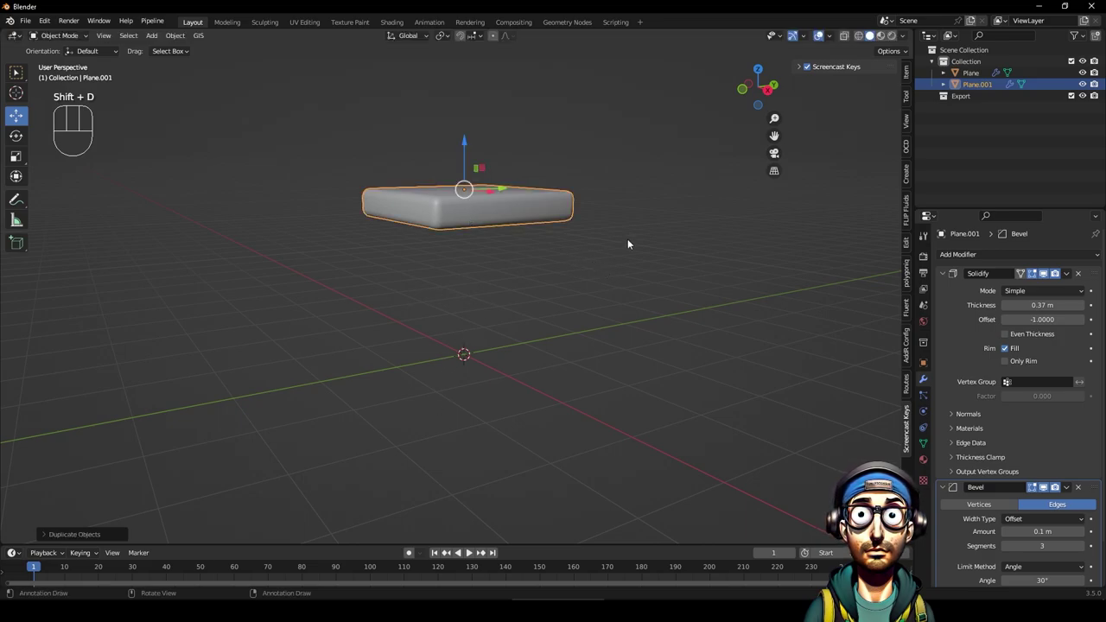
key("s")
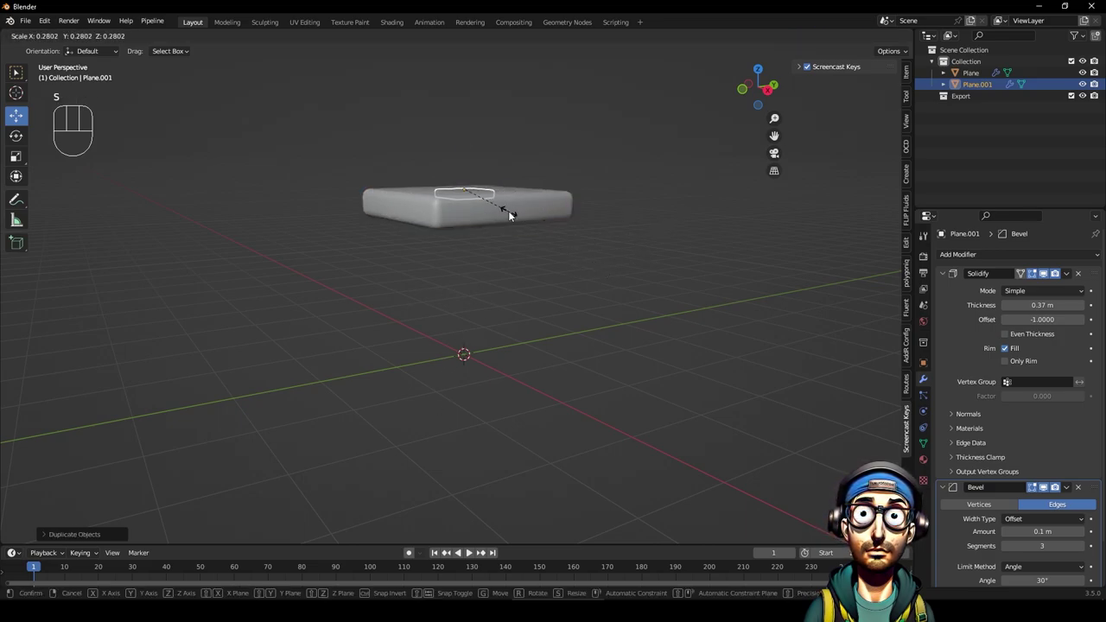
left_click(764, 71)
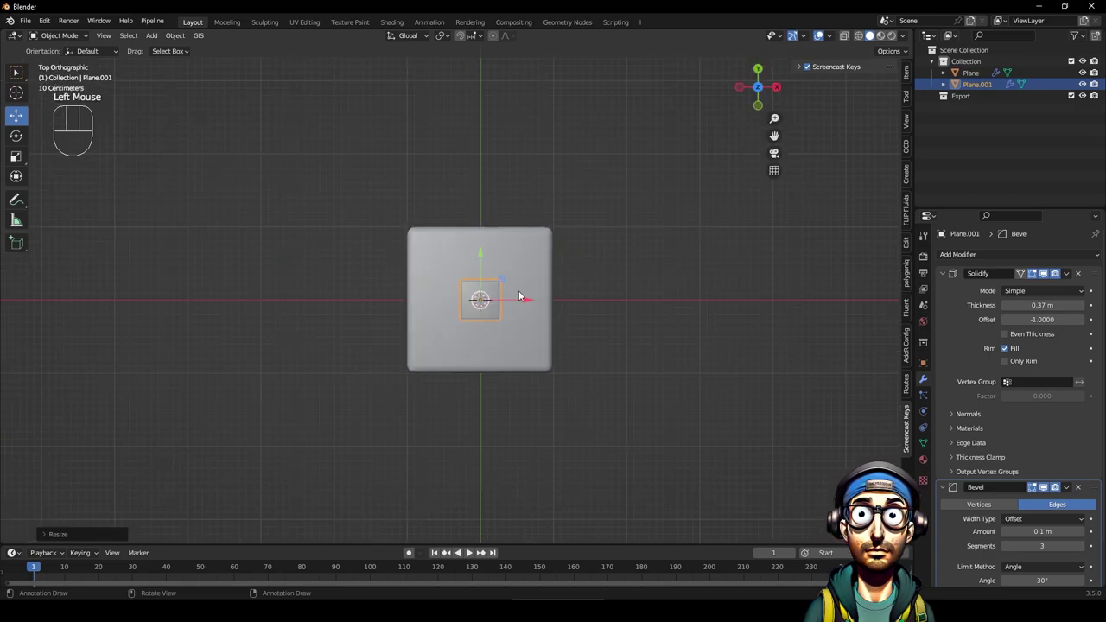
key("s")
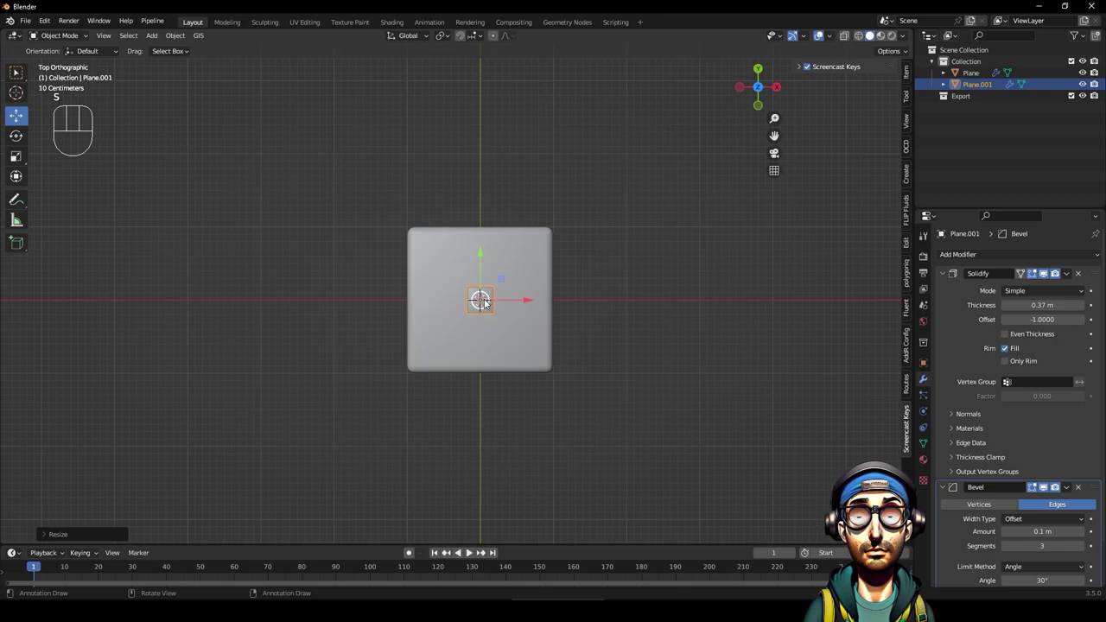
left_click_drag(487, 302, 433, 353)
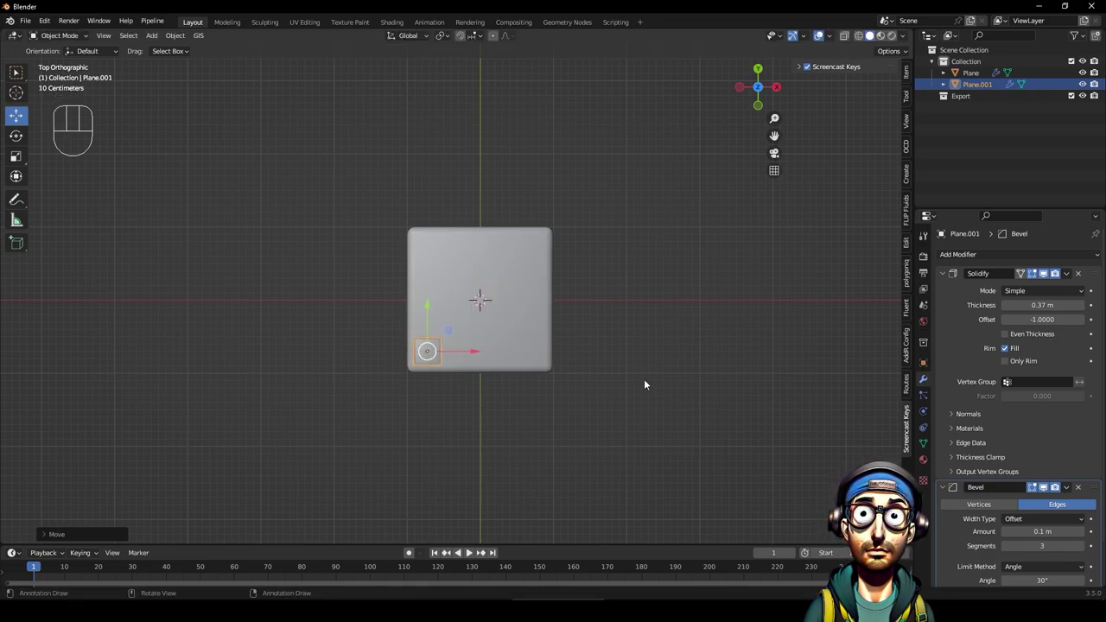
Apply the piece's scale and set its origin to its own geometry.
key("ctrl+a")
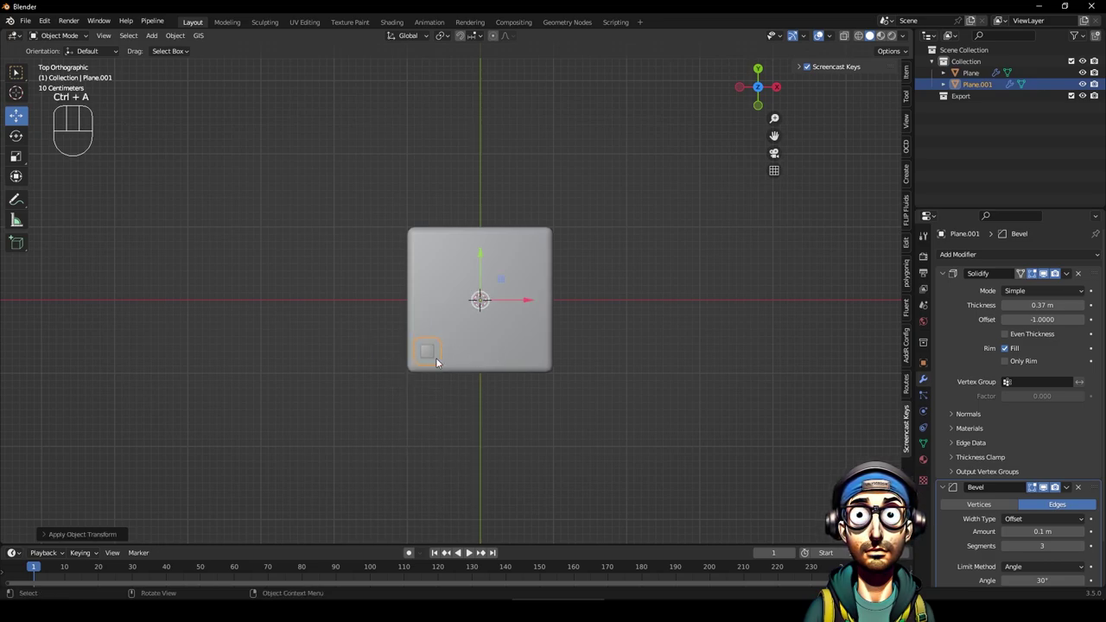
left_click_drag(467, 390, 478, 297)
left_click_drag(182, 37, 345, 99)
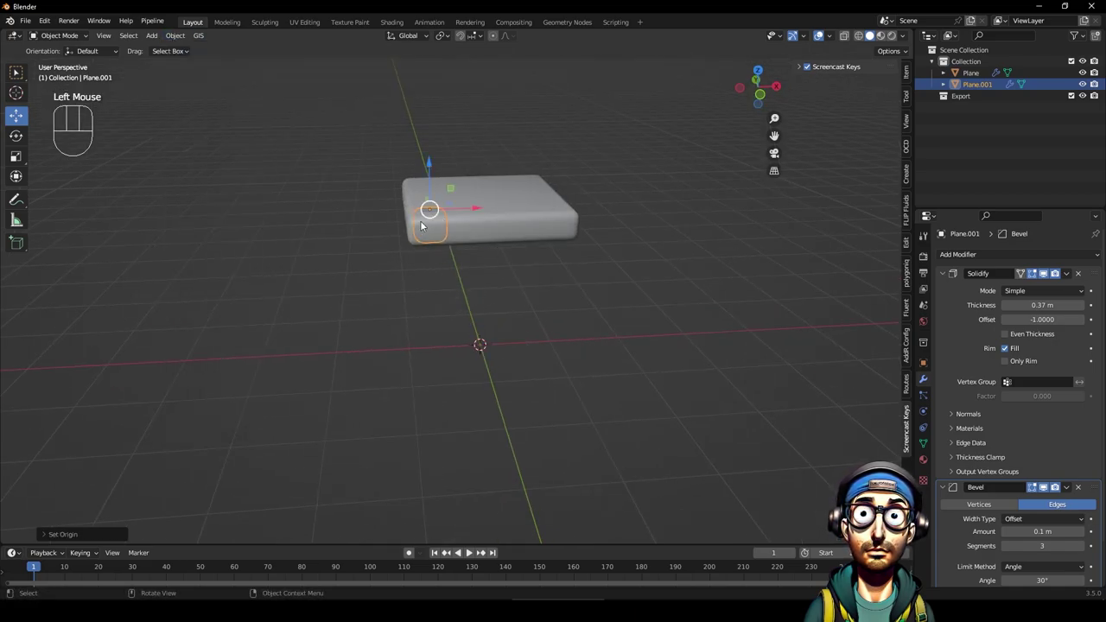
left_click_drag(431, 222, 417, 222)
scroll("up", 3)
left_click_drag(469, 251, 471, 210)
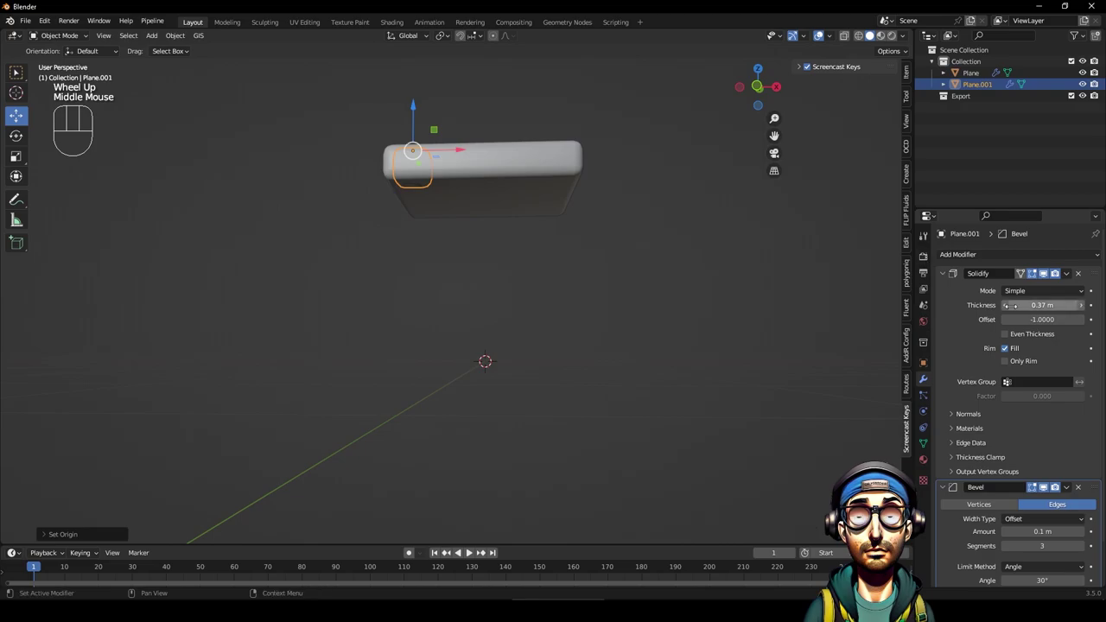
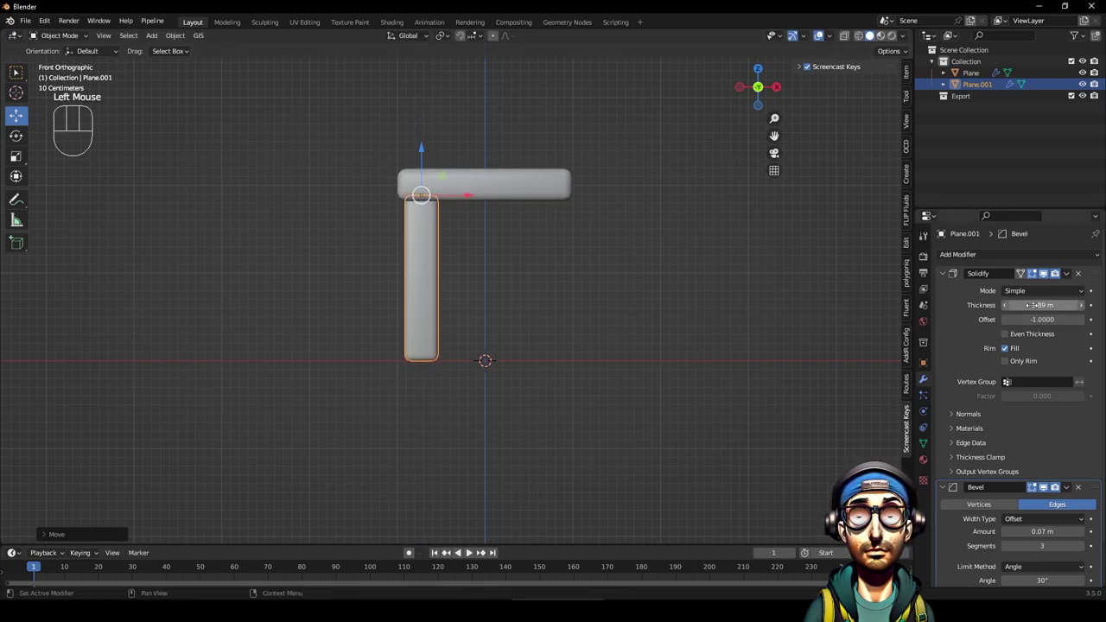
Add a Mirror modifier to the tall corner leg.
left_click_drag(589, 286, 565, 350)
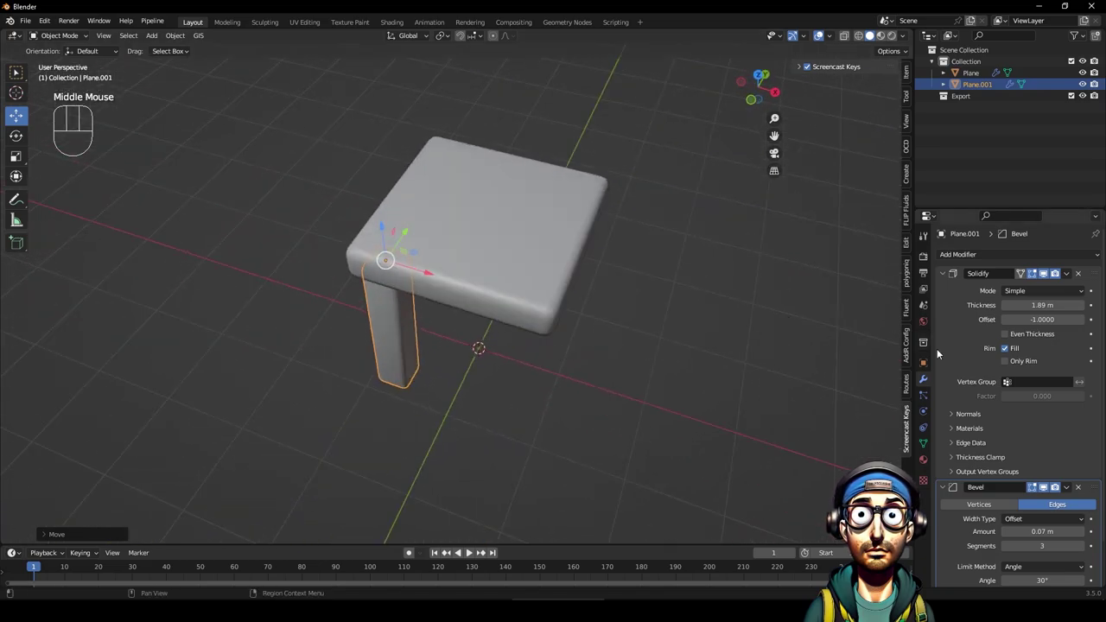
left_click(945, 275)
left_click(944, 290)
left_click_drag(1031, 258, 873, 389)
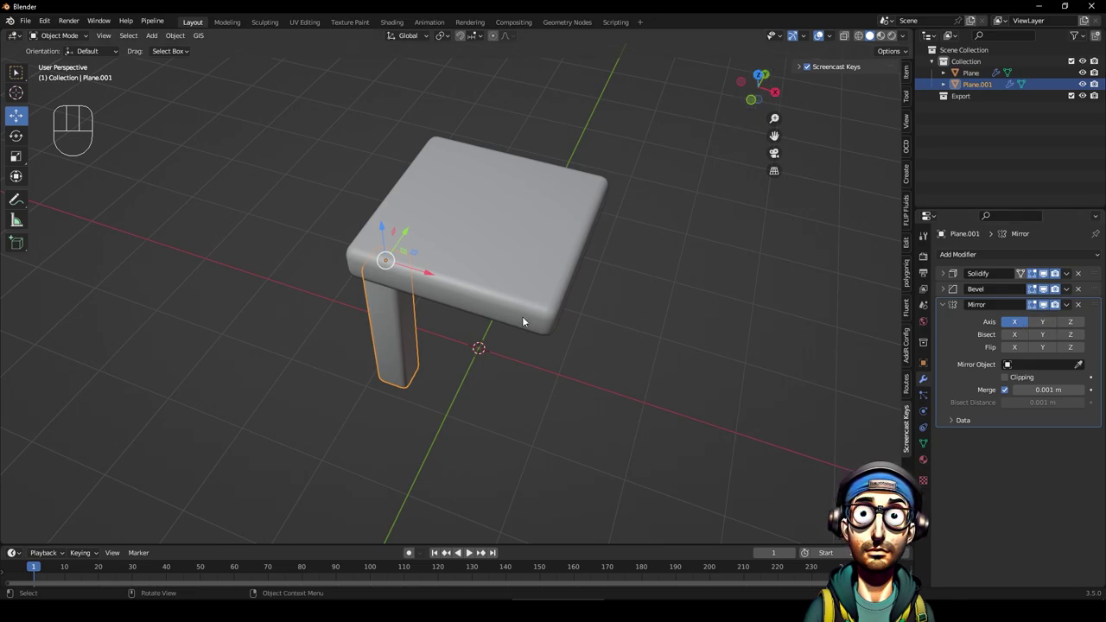
Mirror the leg across X and Y around Plane and move the Mirror to the top of the stack.
left_click_drag(774, 221, 746, 200)
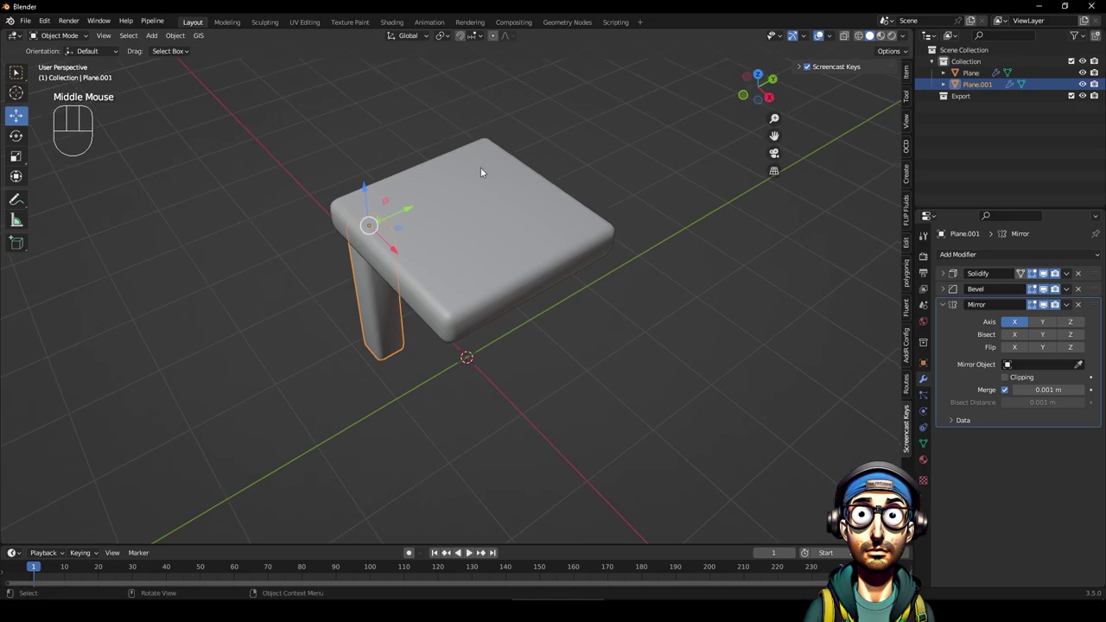
left_click_drag(393, 318, 437, 311)
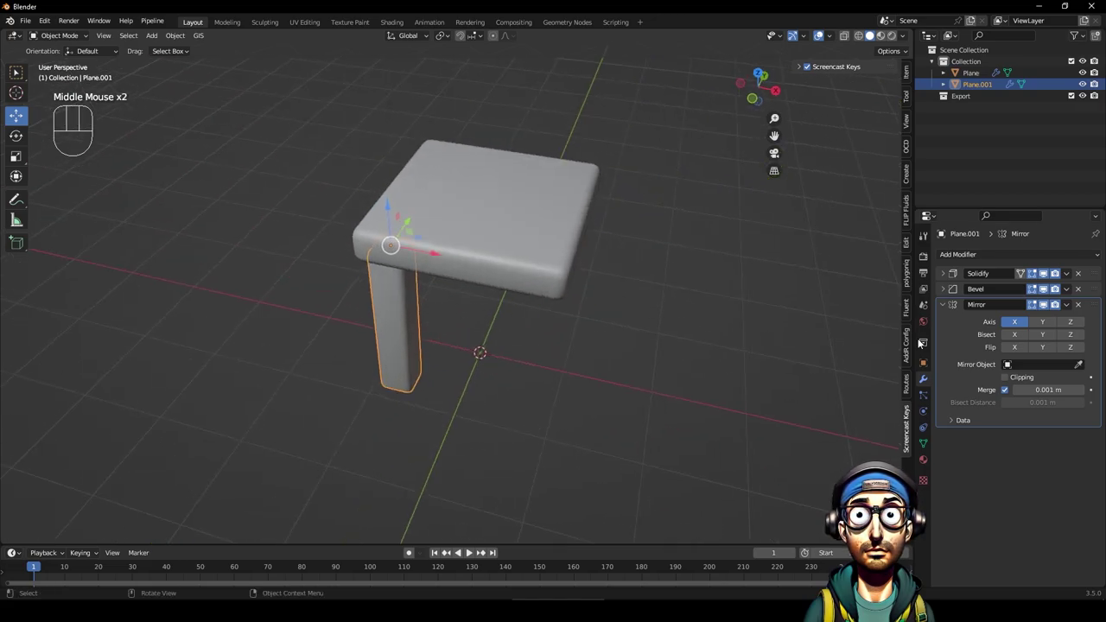
left_click(1044, 322)
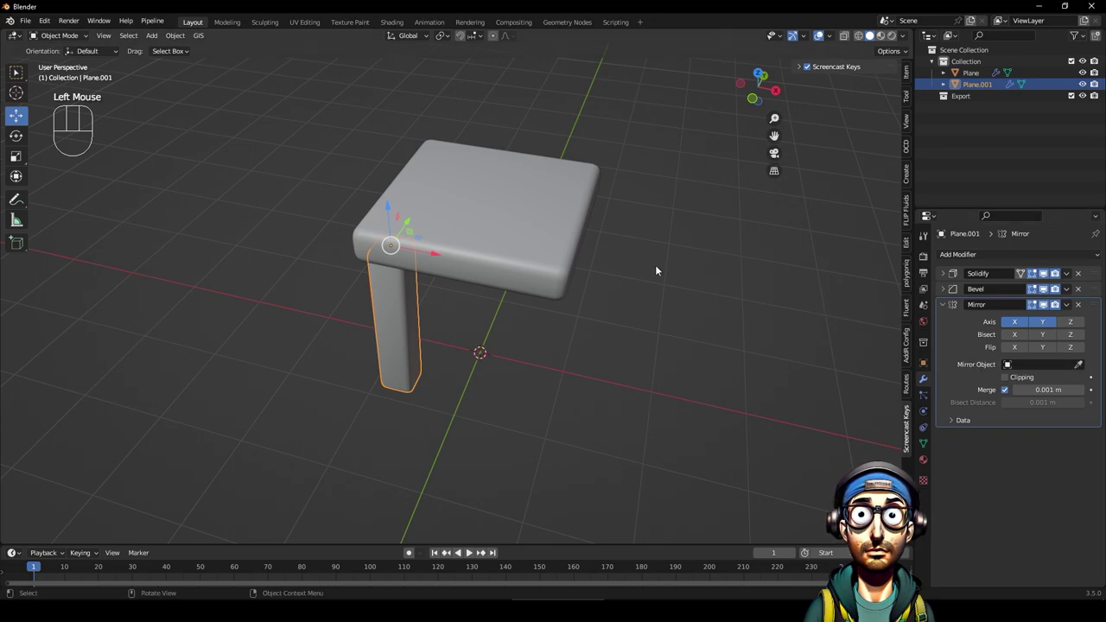
left_click(1040, 372)
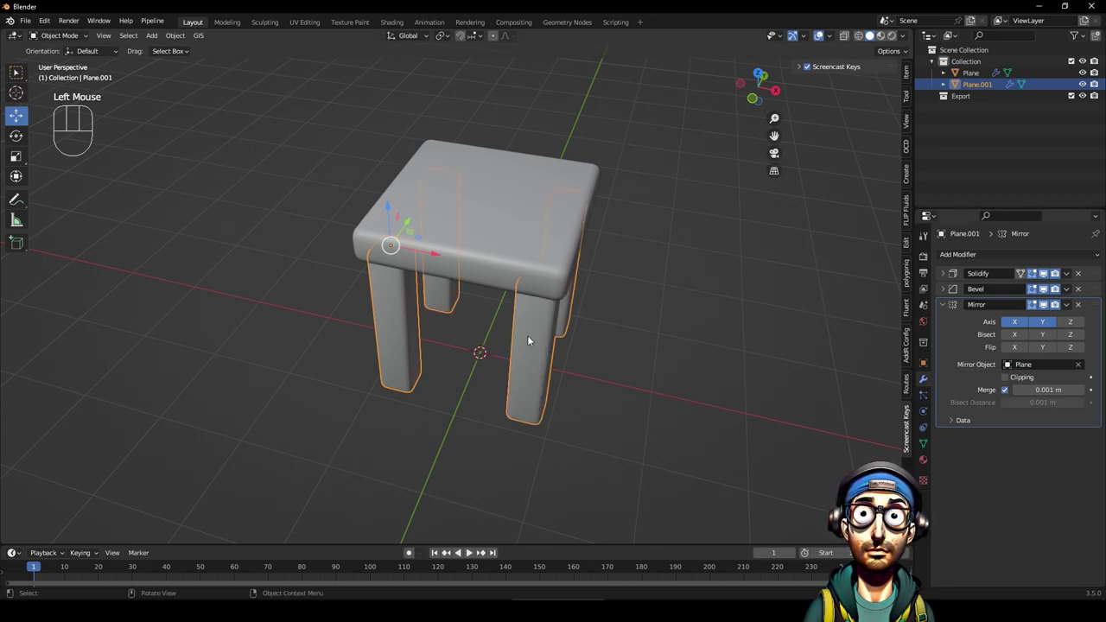
left_click_drag(555, 336, 585, 307)
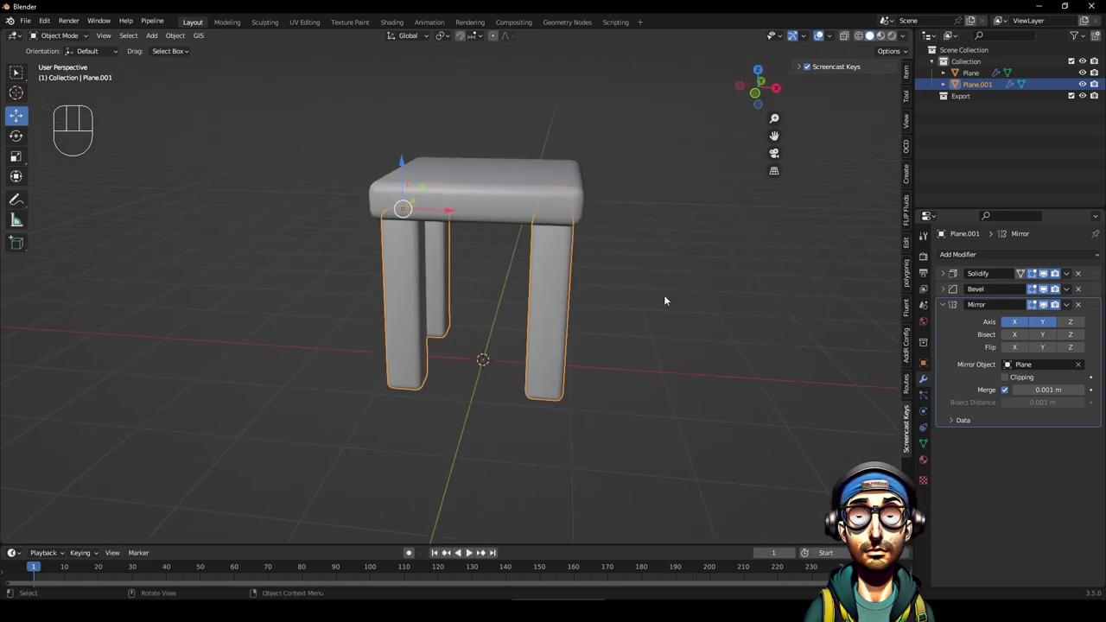
left_click_drag(1097, 310, 1099, 280)
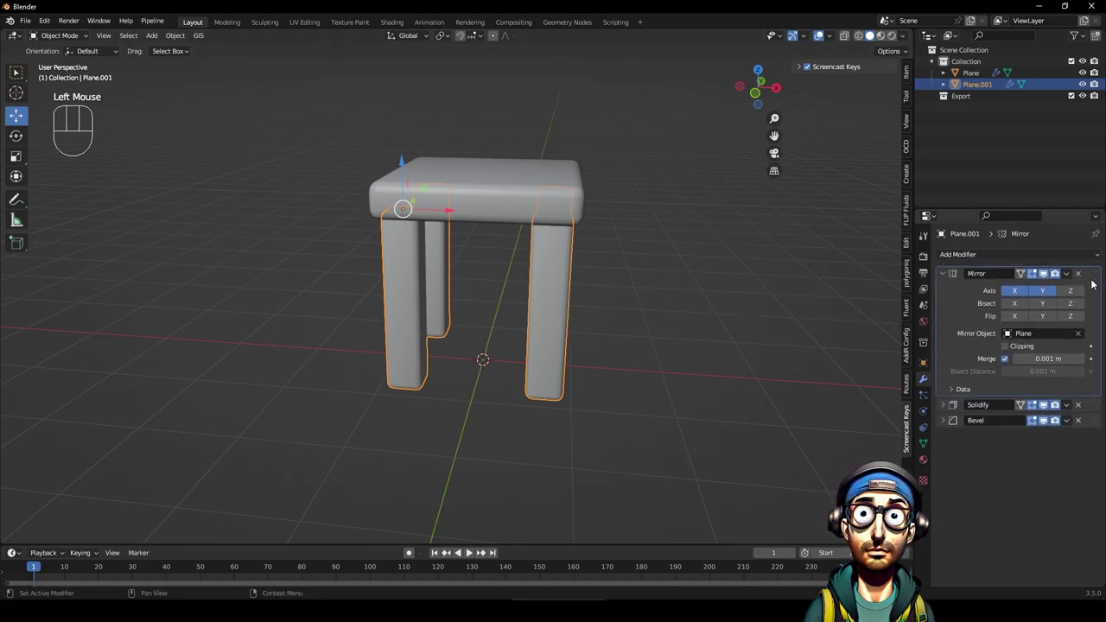
Select the legs from a front view and expand their Solidify settings (1.89 m, offset −1).
left_click_drag(612, 331, 596, 317)
left_click(651, 318)
left_click_drag(528, 309, 566, 301)
left_click_drag(546, 318, 563, 323)
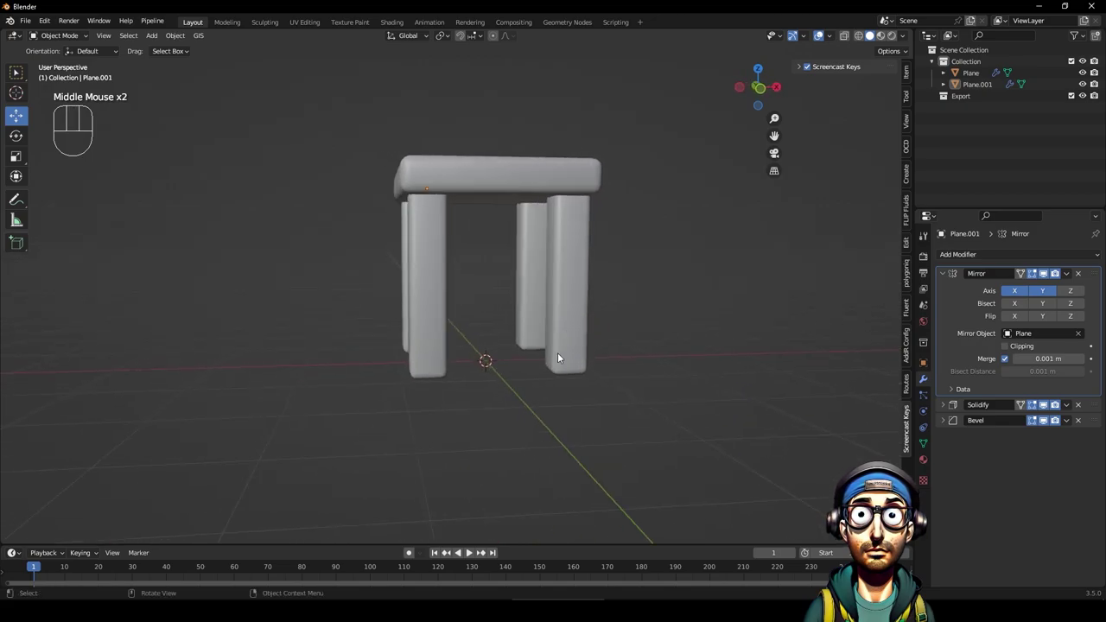
left_click(412, 357)
left_click_drag(486, 359, 484, 340)
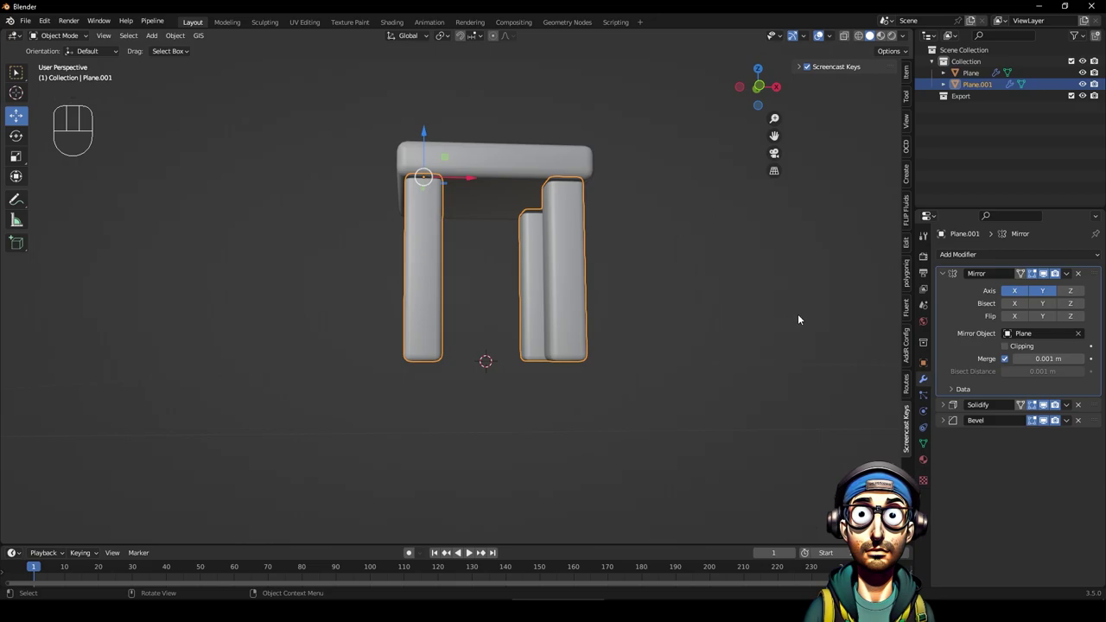
left_click(948, 409)
middle_click(1077, 426)
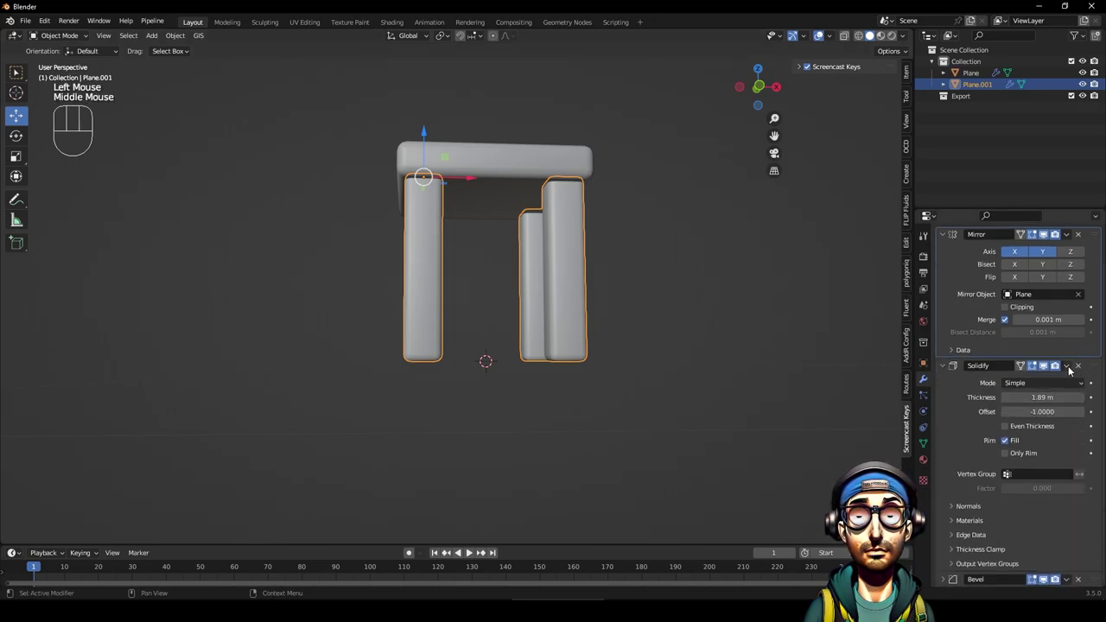
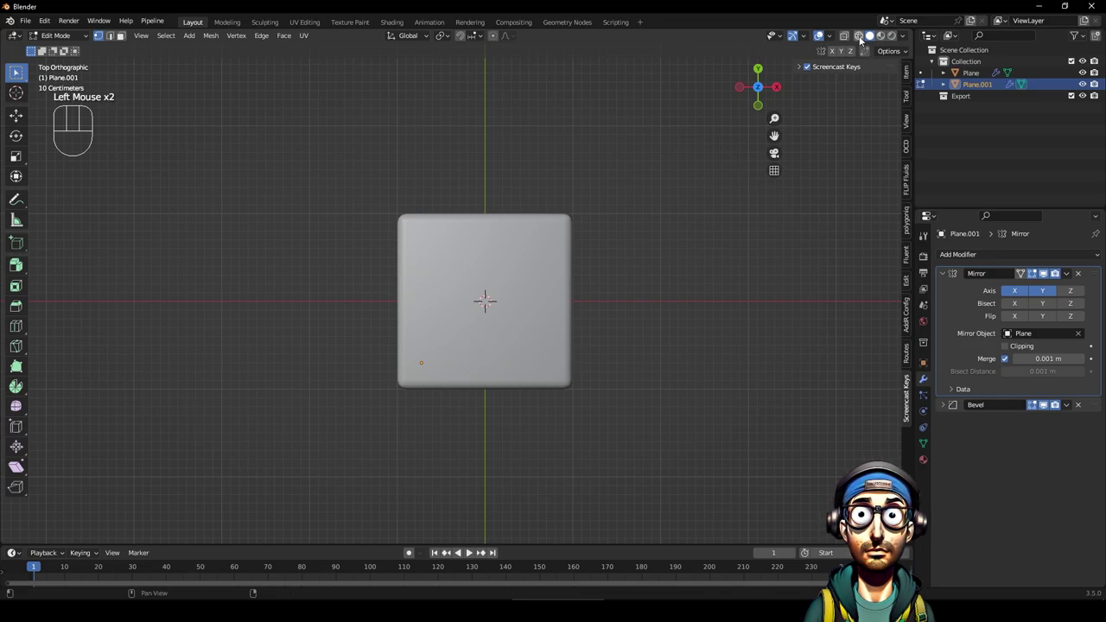
Switch the viewport to see-through wireframe shading.
left_click(862, 40)
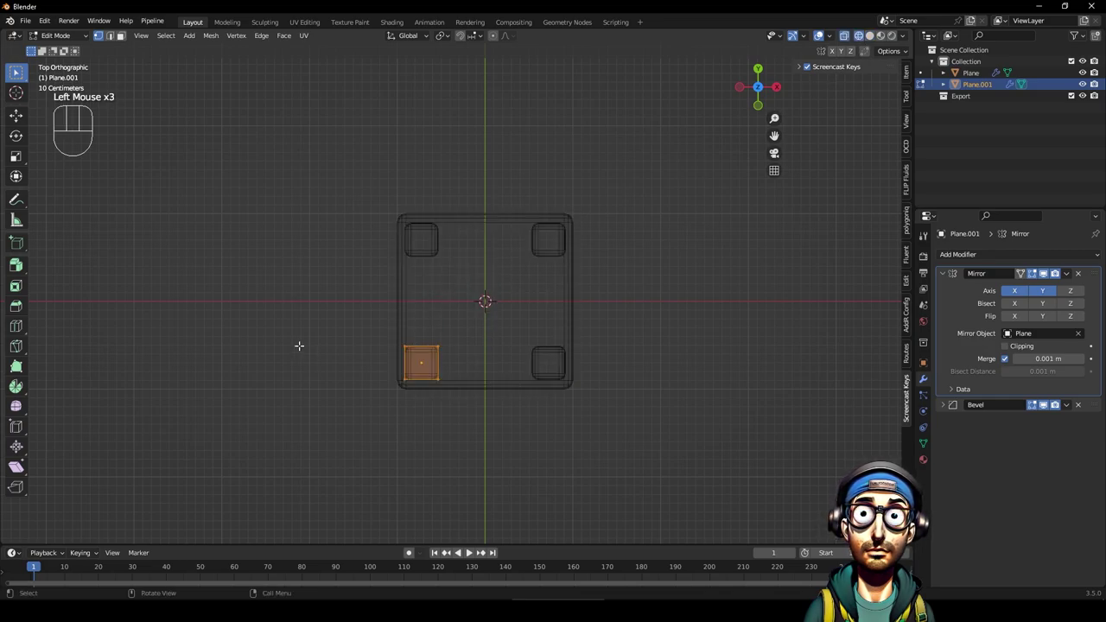
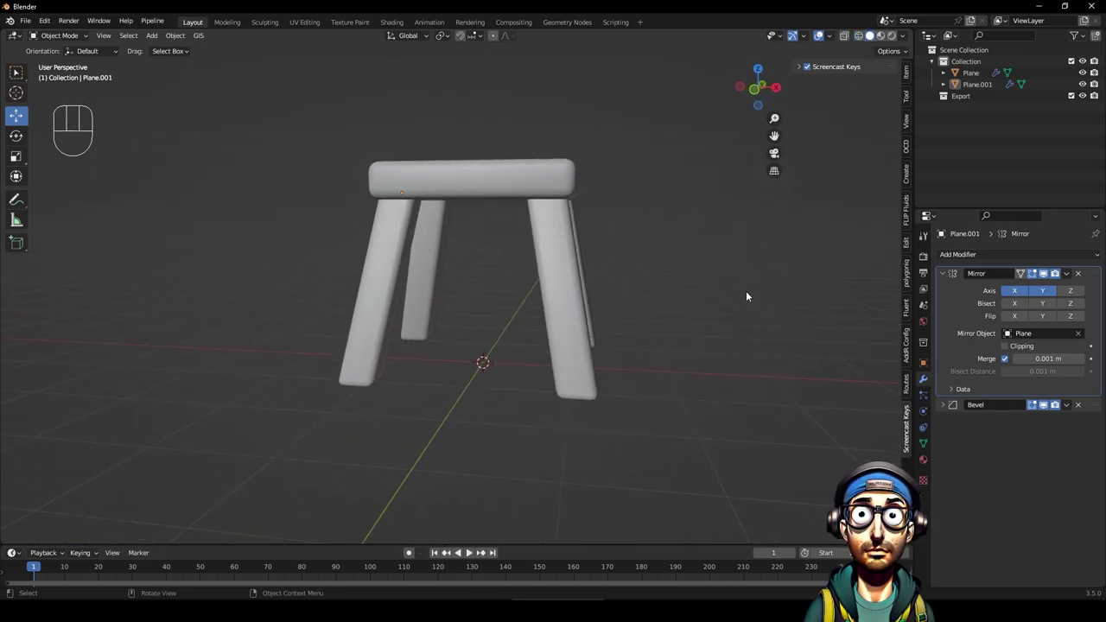
left_click(372, 297)
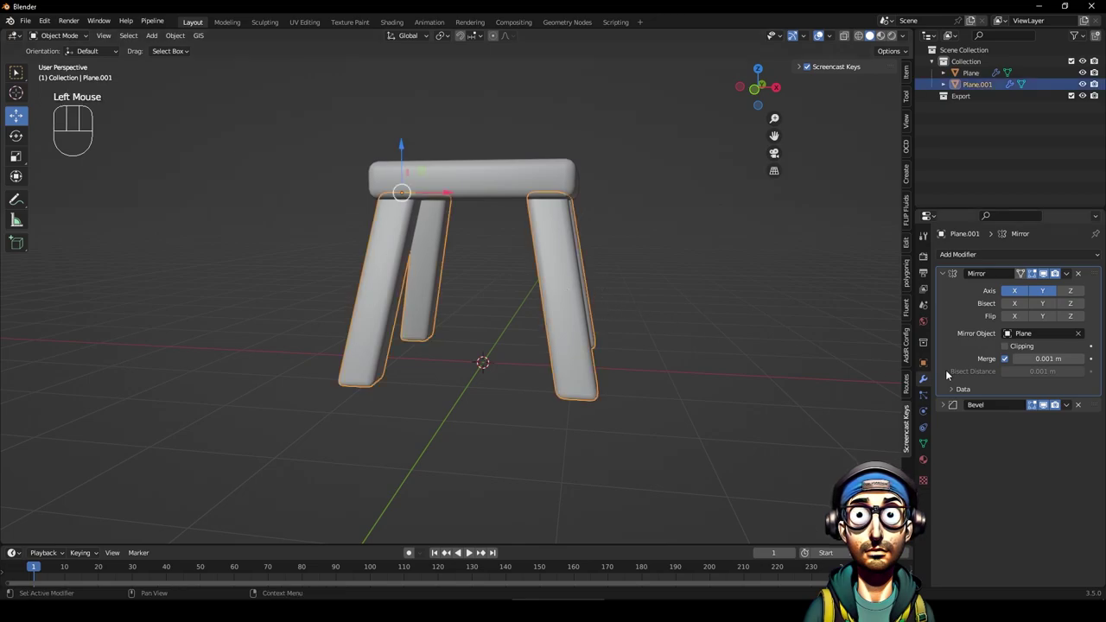
left_click(942, 407)
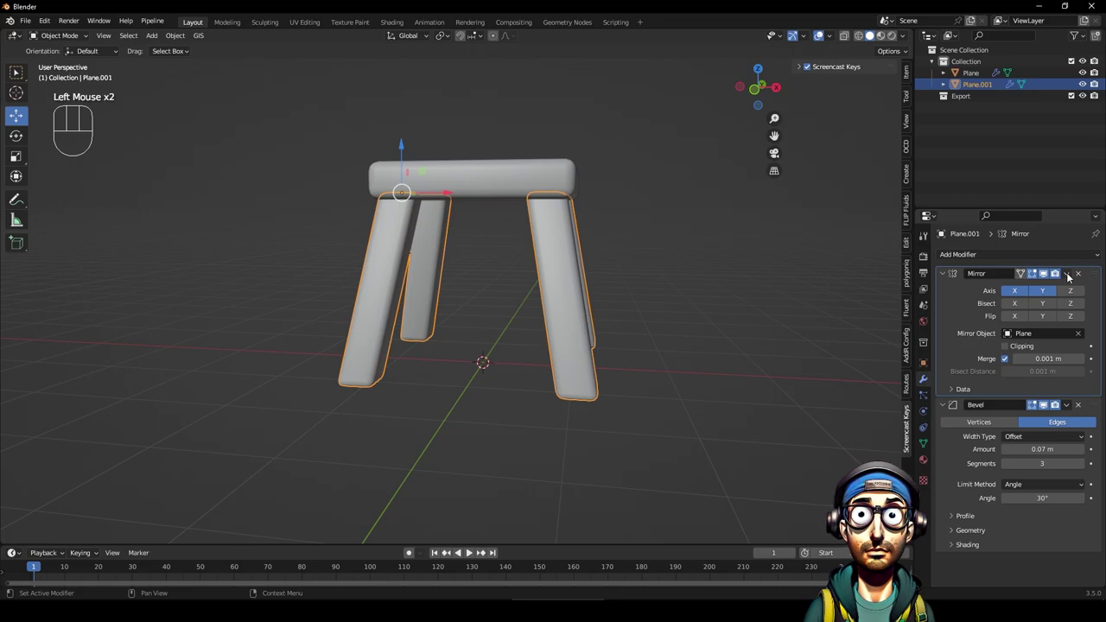
left_click_drag(1071, 274, 1042, 290)
left_click(695, 316)
left_click_drag(554, 329, 549, 326)
left_click(382, 261)
key("ctrl+z")
key("ctrl+z")
key("ctrl+z")
left_click(436, 318)
left_click(384, 260)
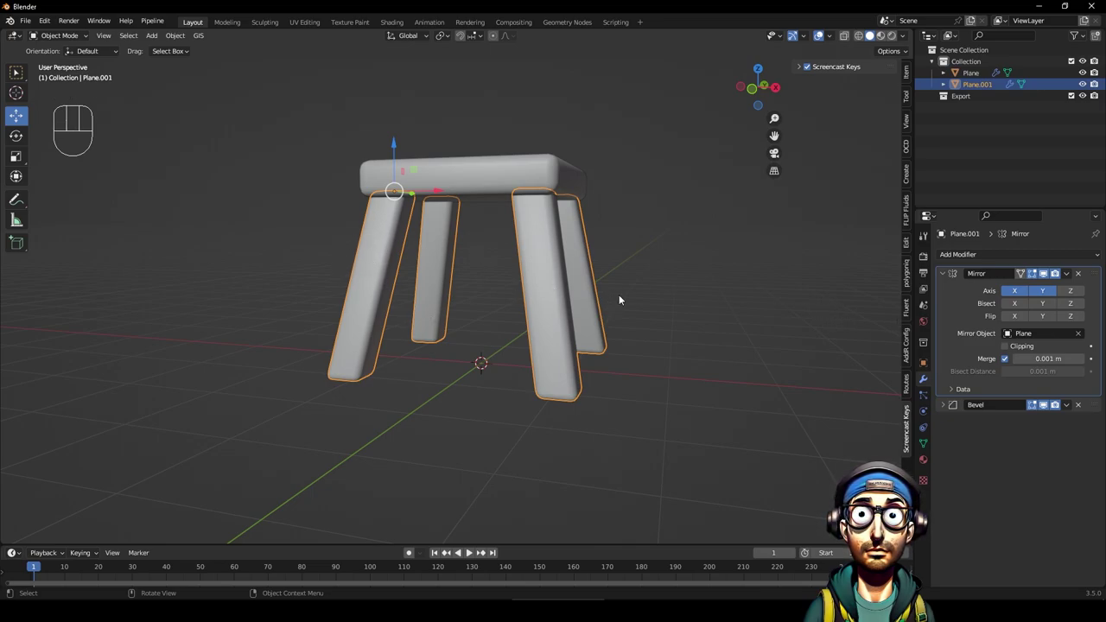
middle_click(351, 241)
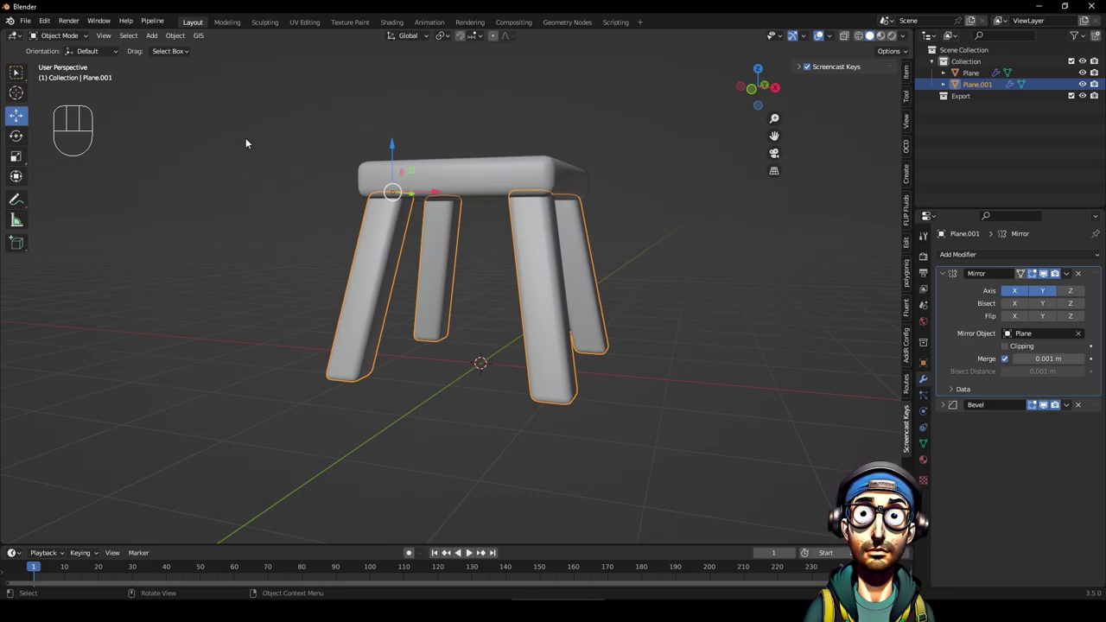
In Edit Mode, add 4 loop cuts along the leg with Loop Cut and Slide.
key("Tab")
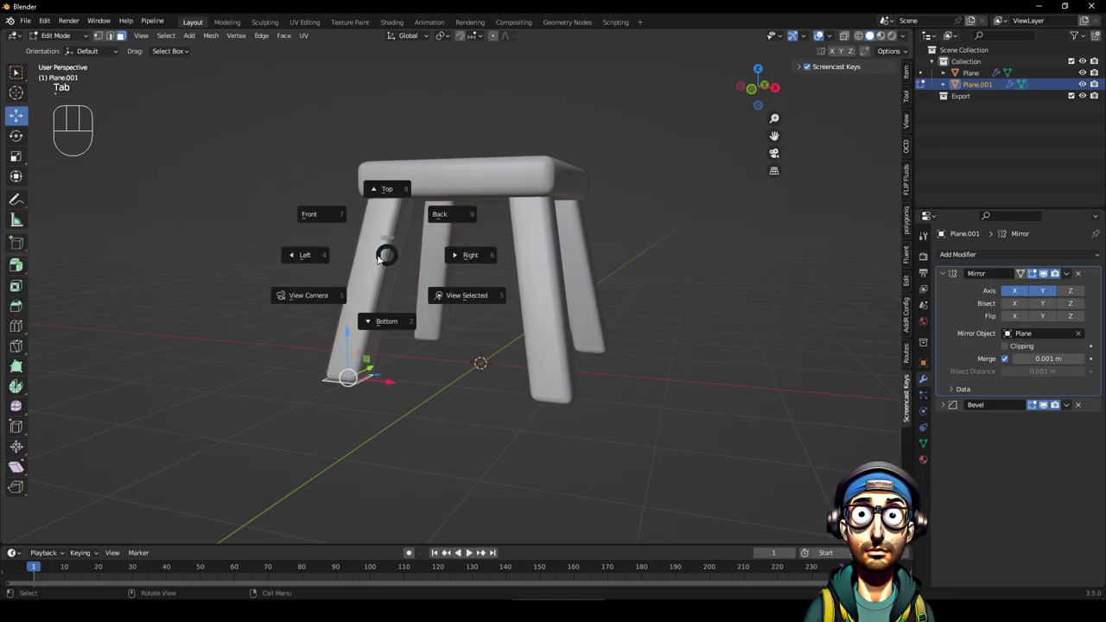
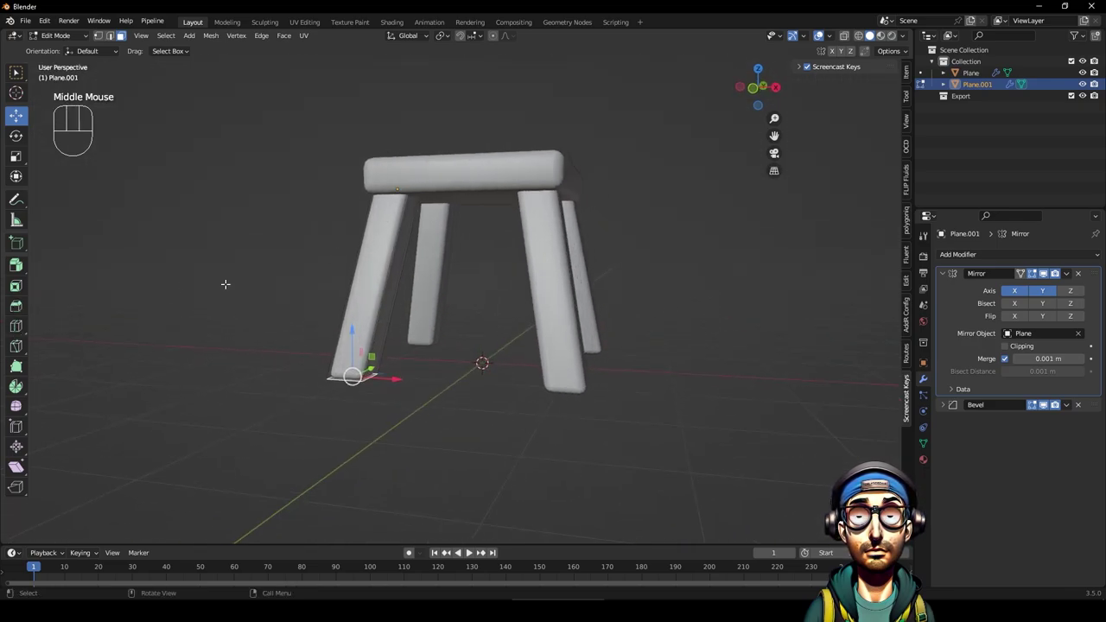
left_click(19, 323)
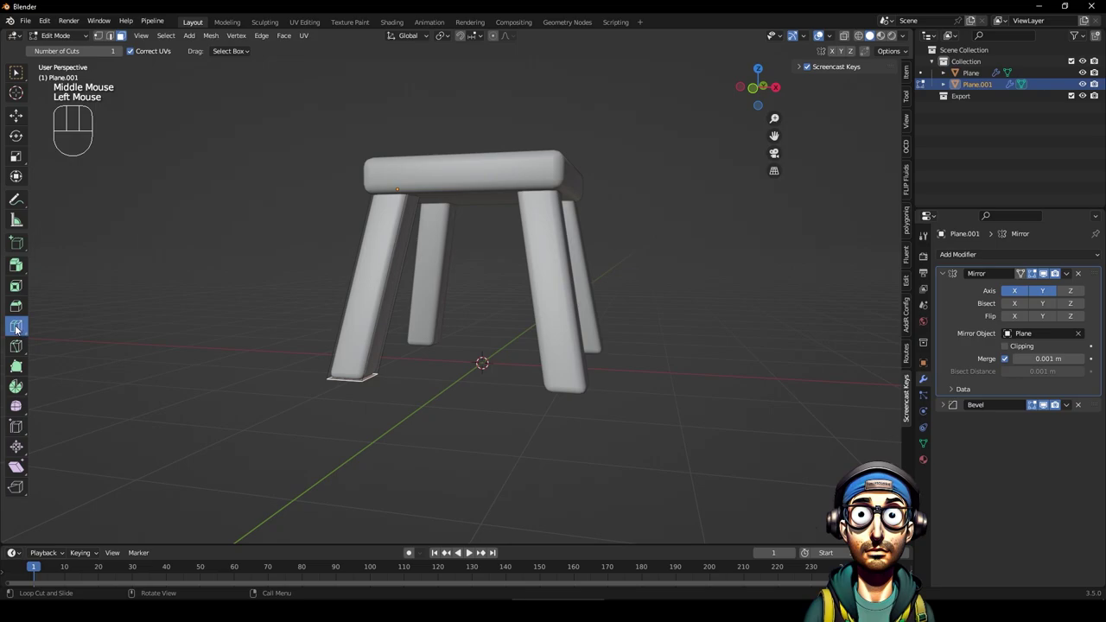
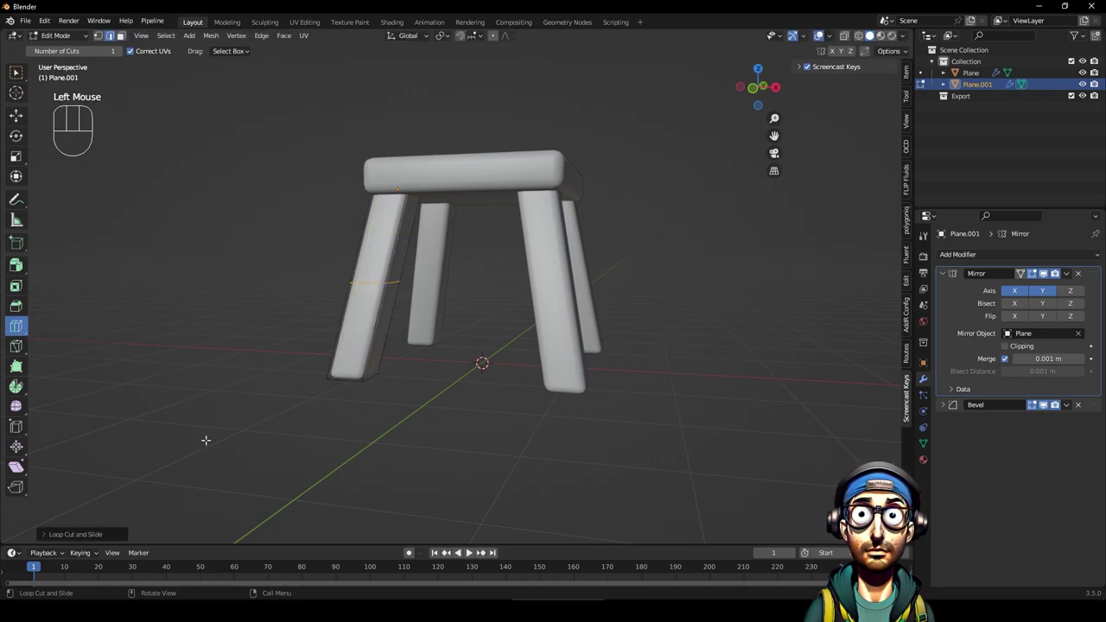
left_click(50, 537)
double_click(198, 434)
left_click(199, 434)
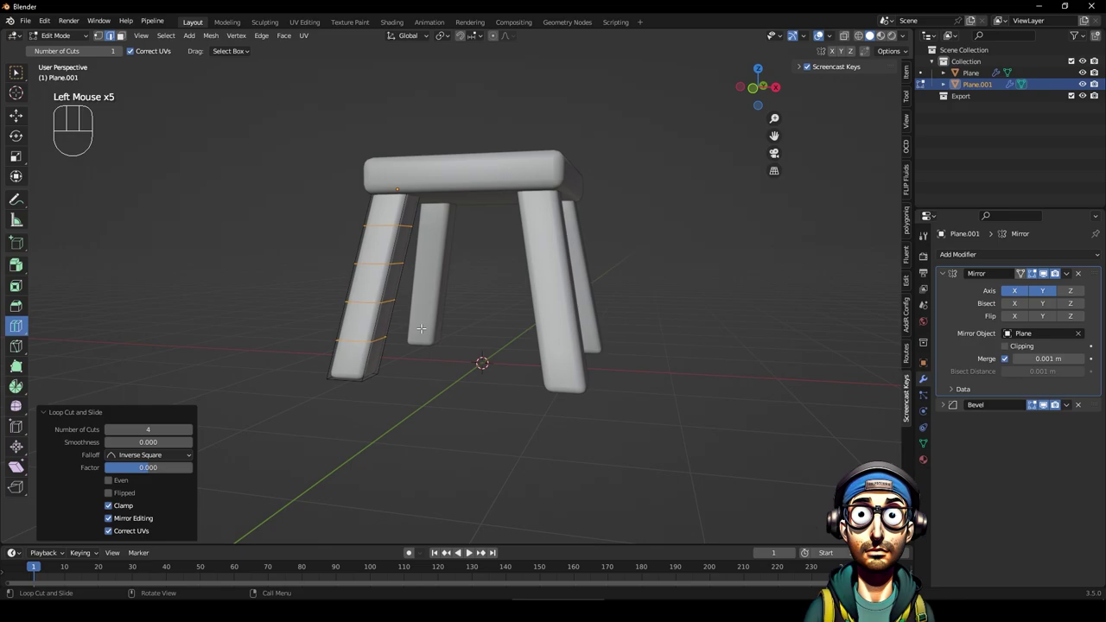
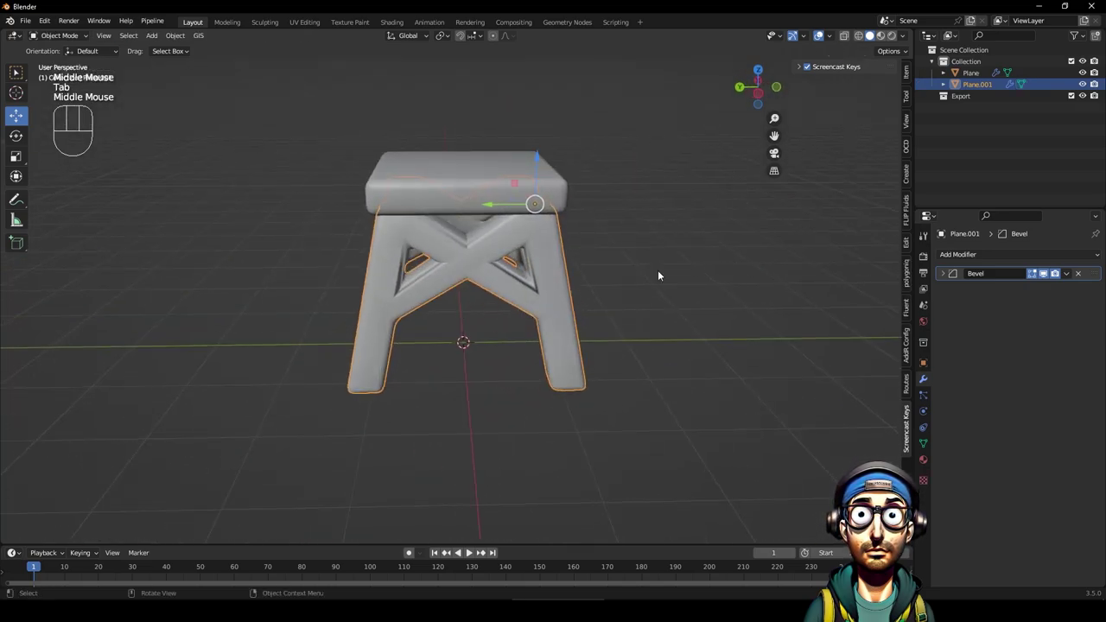
Shade the stand auto smooth and enable Auto Smooth normals at 30°.
left_click(943, 276)
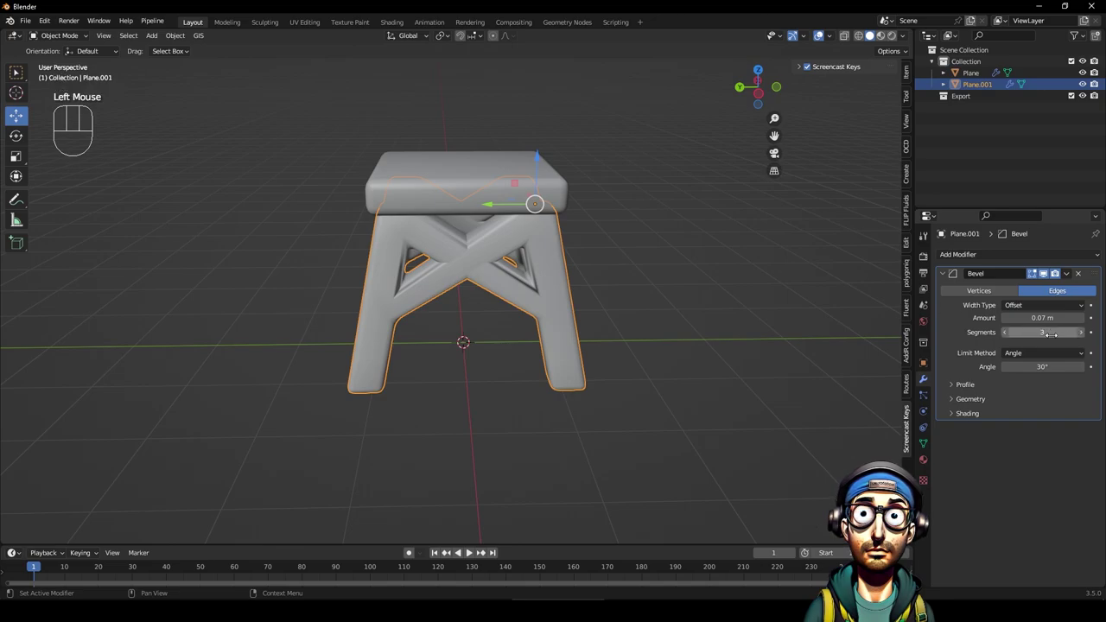
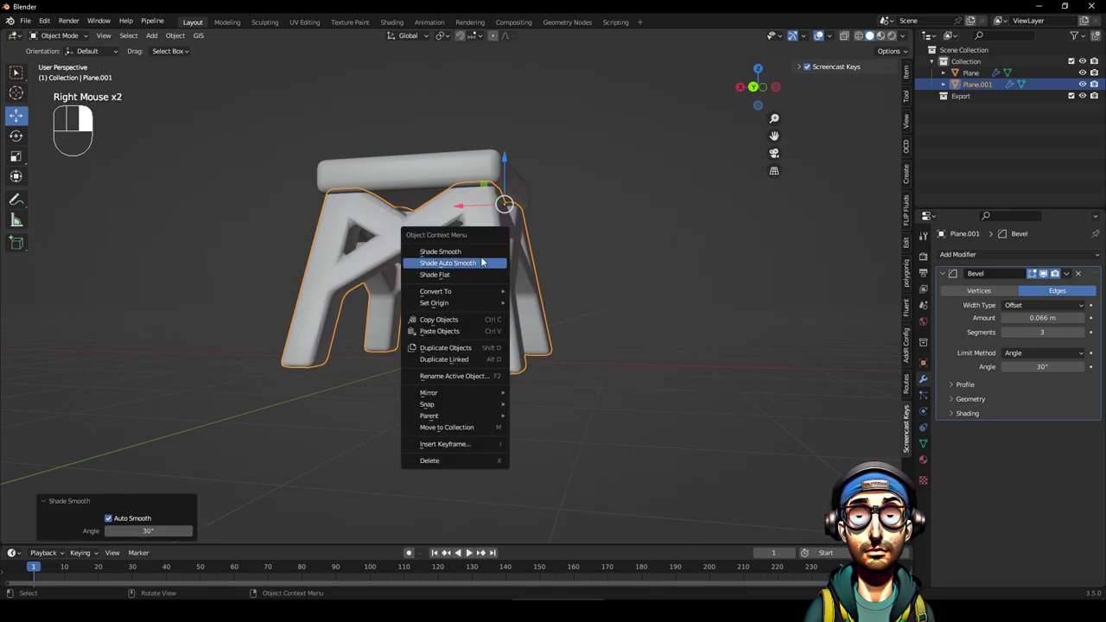
left_click(926, 441)
left_click(951, 492)
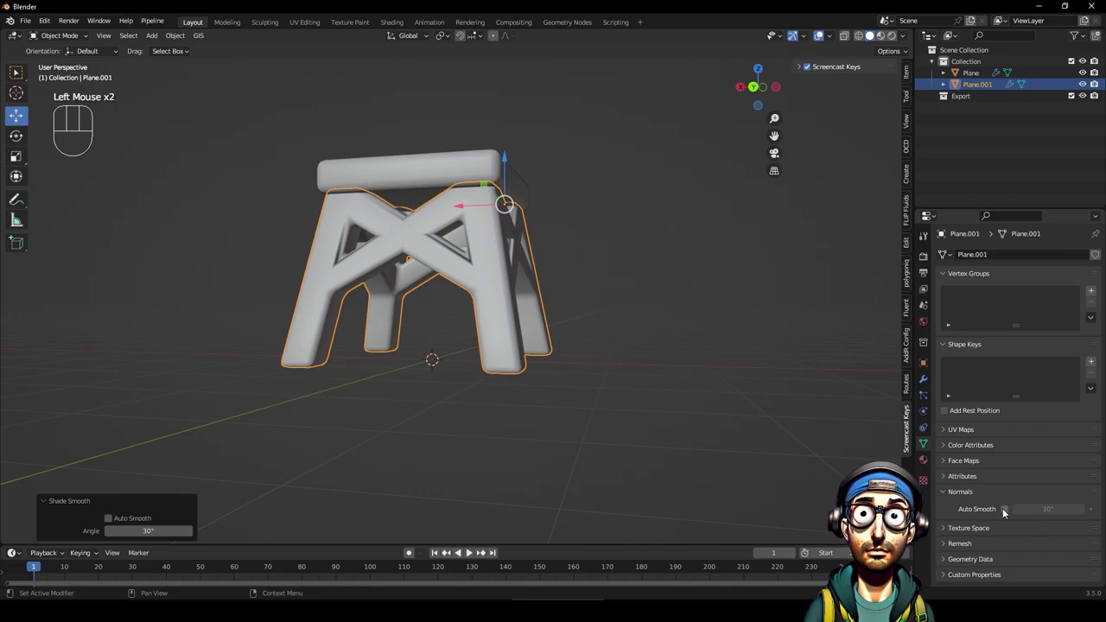
left_click(1007, 510)
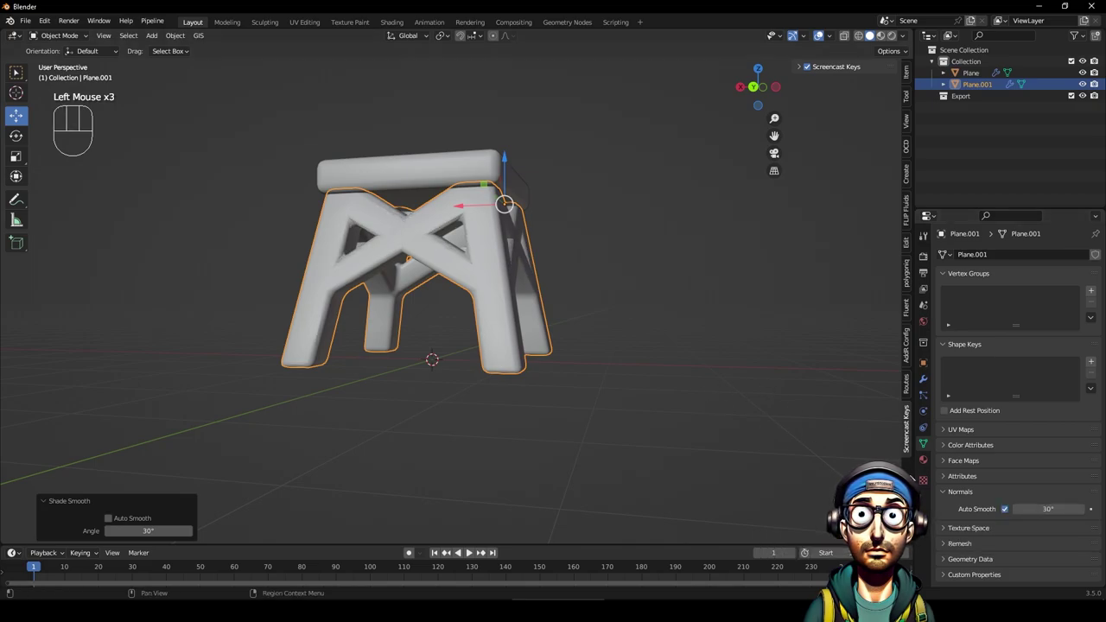
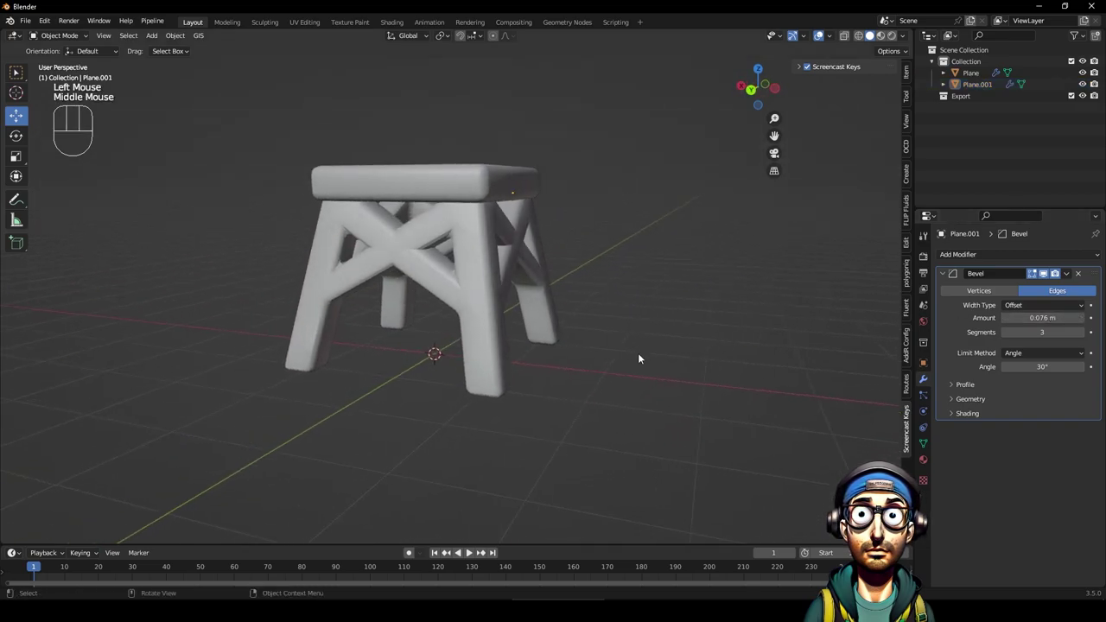
Duplicate the seat slab and raise the copy above the stand.
scroll("down", 3)
left_click_drag(585, 294, 632, 300)
left_click(461, 243)
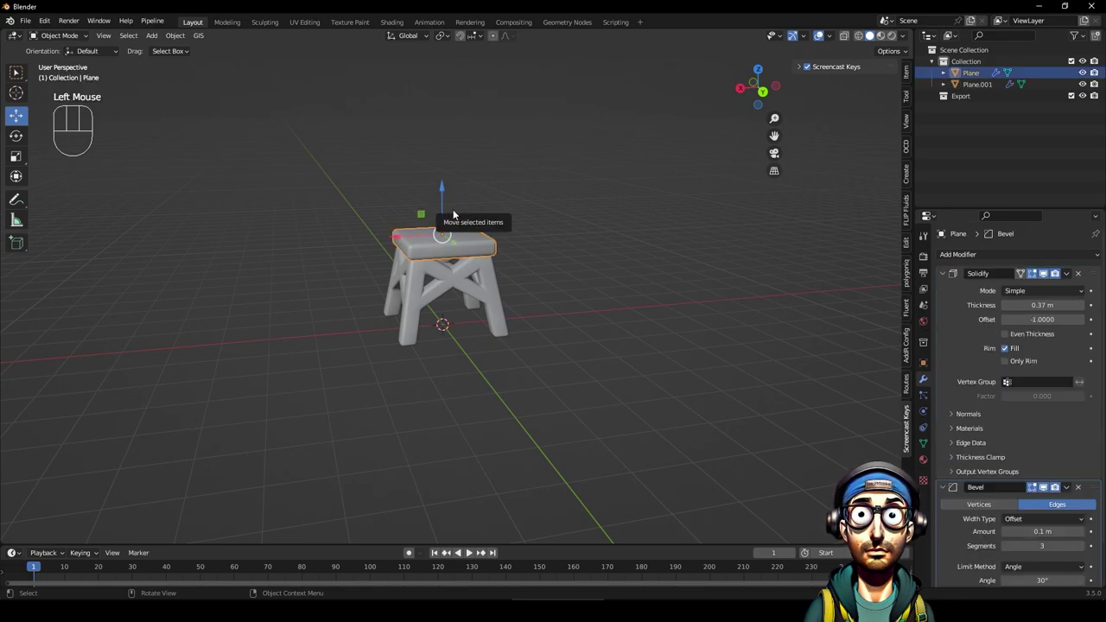
key("shift+d")
left_click(448, 195)
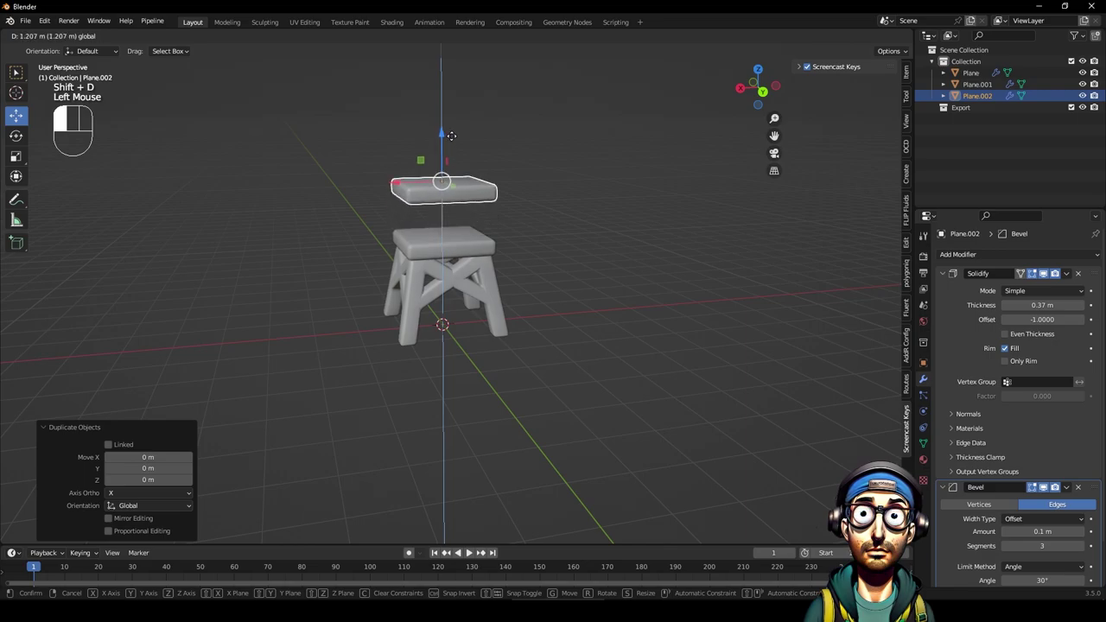
left_click_drag(503, 209, 500, 225)
scroll("up", 3)
left_click_drag(499, 179, 504, 206)
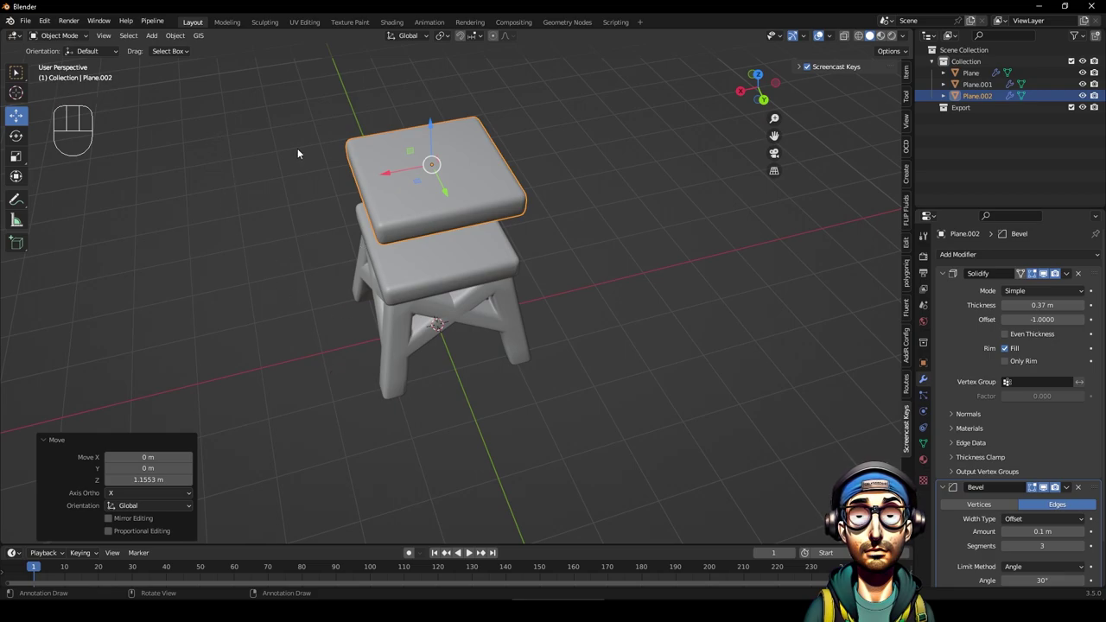
Delete the copy's inset centre face to leave a square rim and lift it higher.
key("Tab")
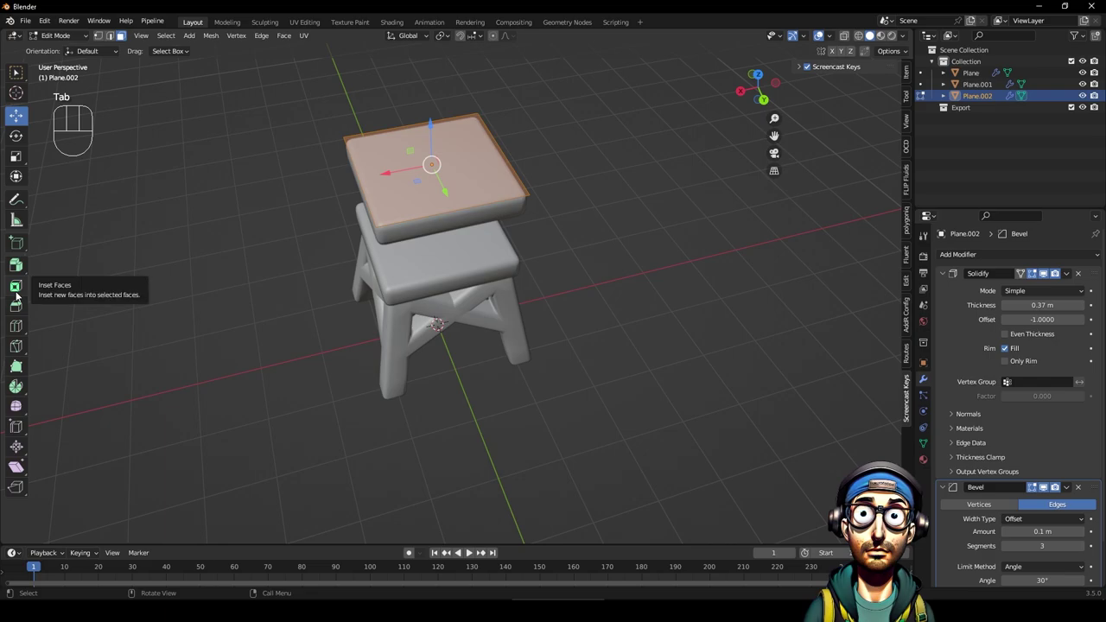
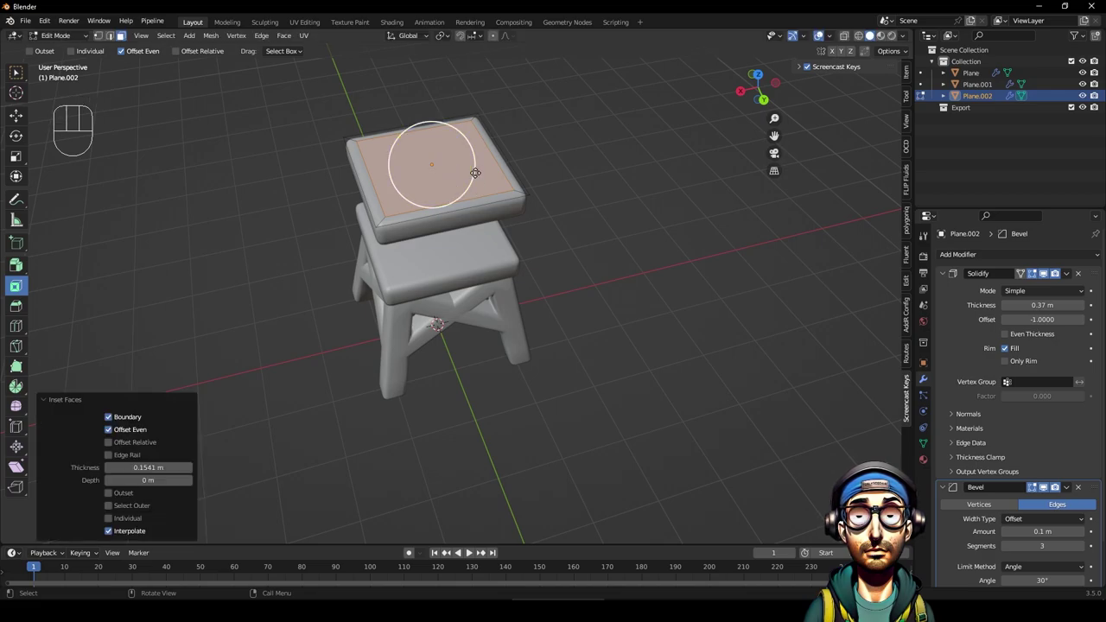
key("Delete")
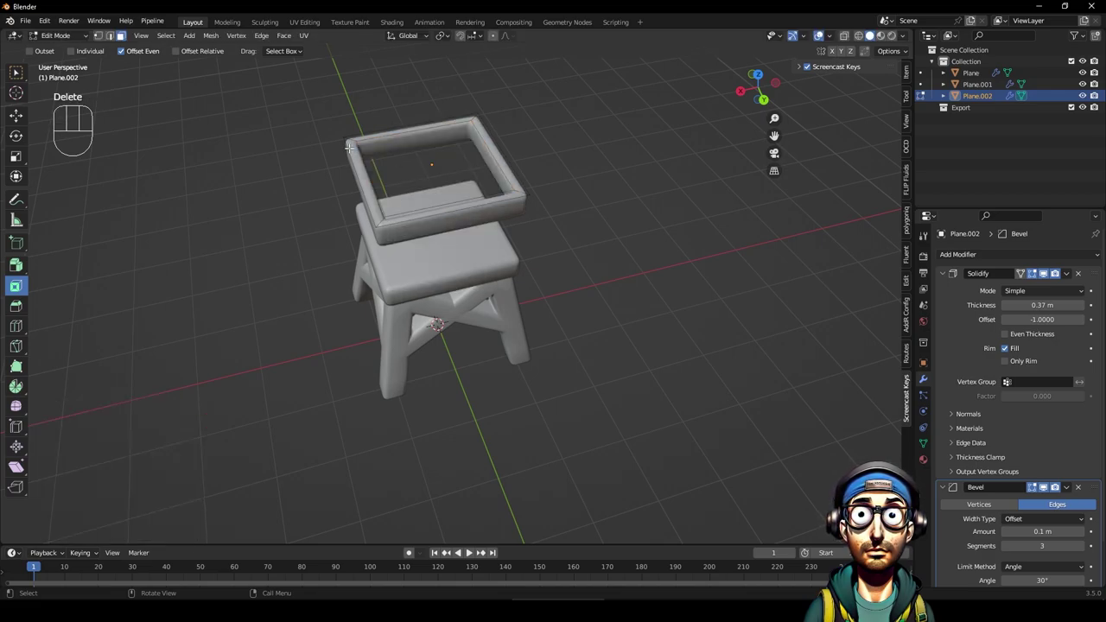
left_click(25, 118)
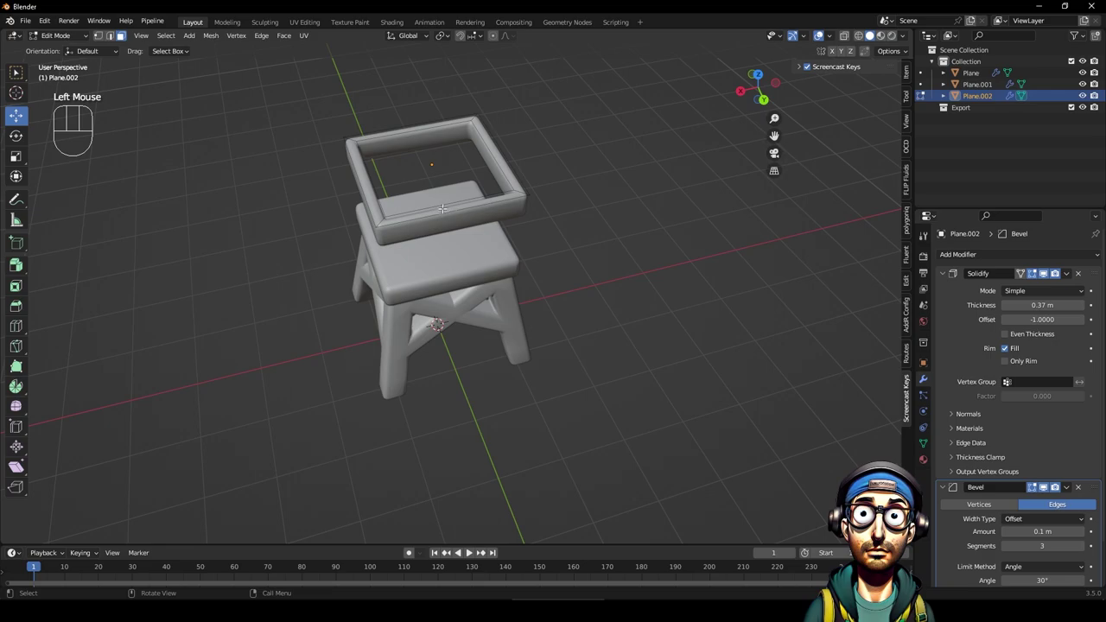
key("Tab")
left_click_drag(439, 197, 439, 145)
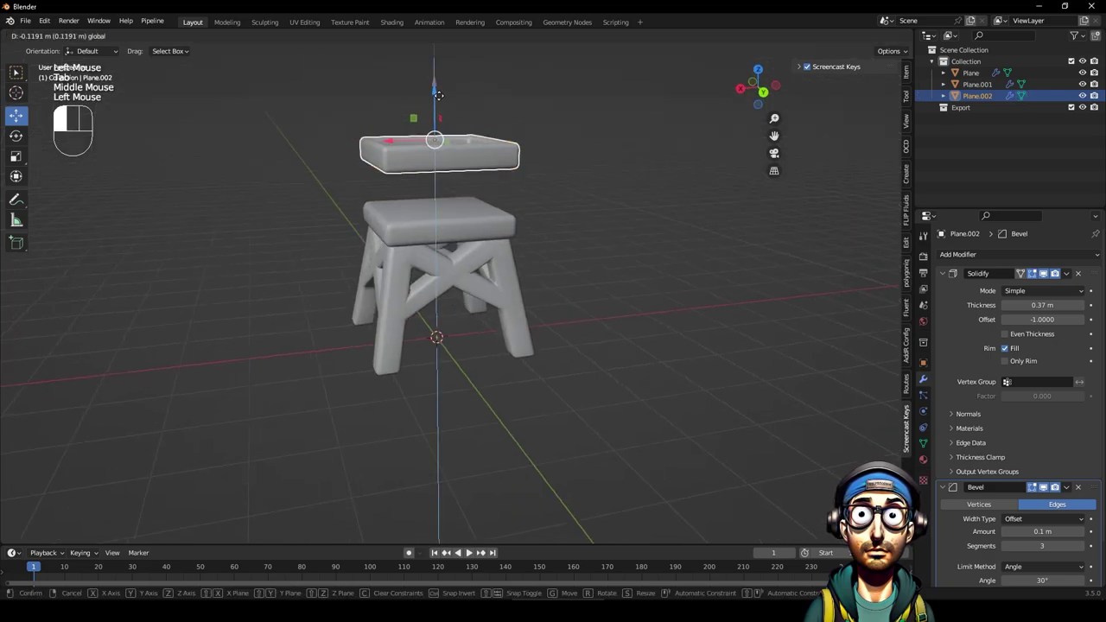
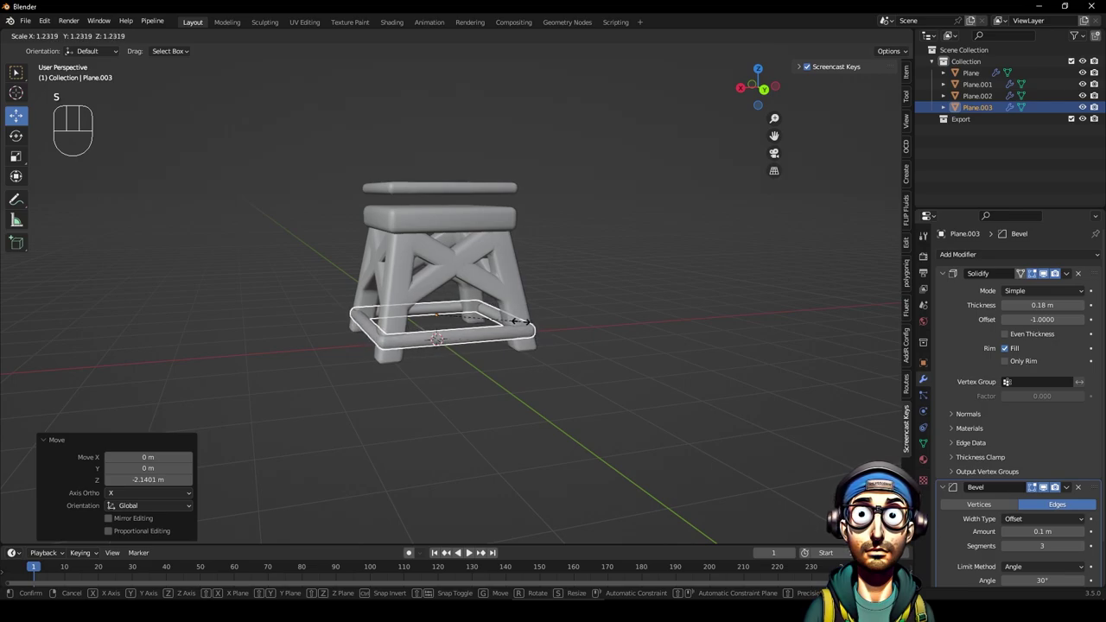
Place the copied rim down at the feet as a 0.18 m base frame around the legs.
left_click(682, 287)
left_click_drag(603, 327, 586, 348)
left_click_drag(416, 211, 474, 192)
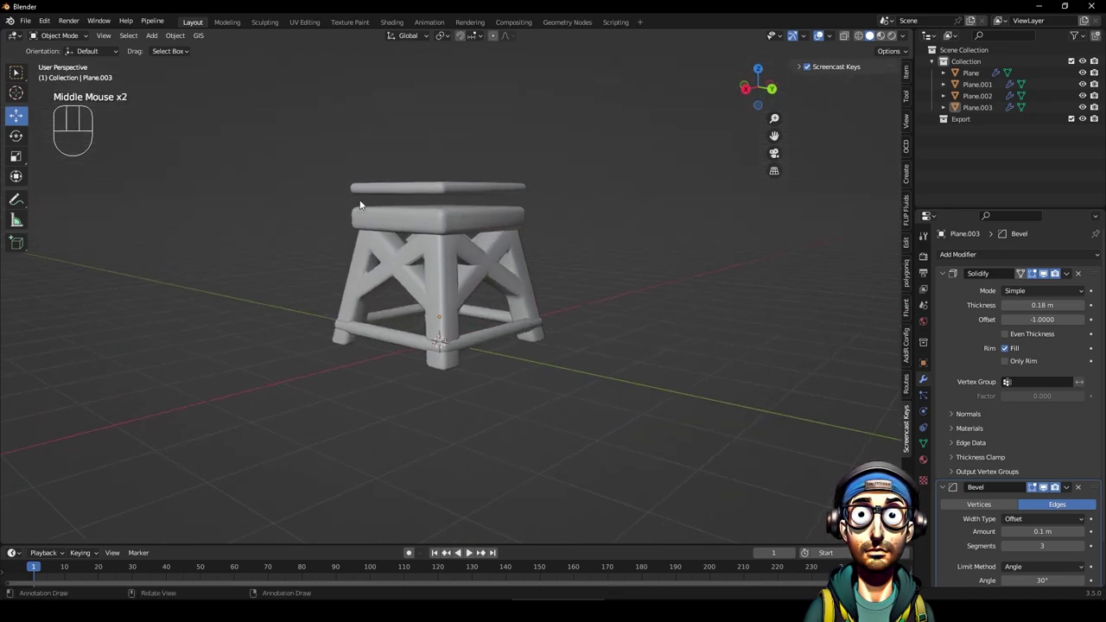
left_click_drag(480, 212, 458, 224)
left_click_drag(410, 219, 466, 226)
Inspect the base frame from several angles and select the seat slab.
left_click(432, 221)
left_click_drag(436, 224, 377, 259)
left_click_drag(391, 266, 441, 223)
left_click_drag(393, 222, 411, 218)
left_click(445, 224)
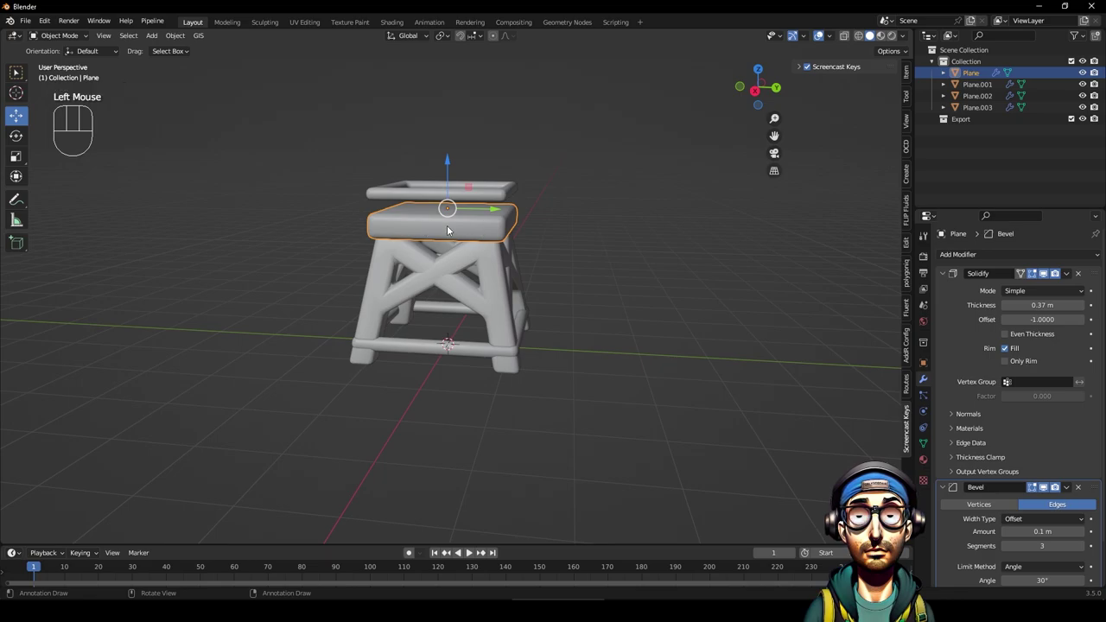
Duplicate the seat slab, shrink it to a small post and lower it onto the deck.
key("shift+d")
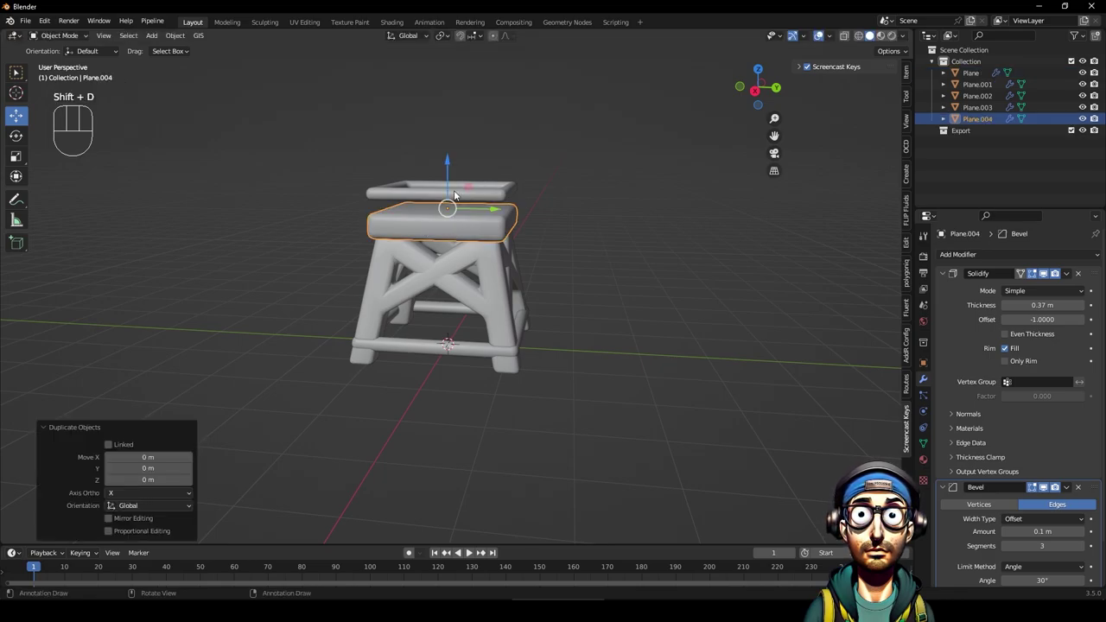
left_click(453, 170)
key("s")
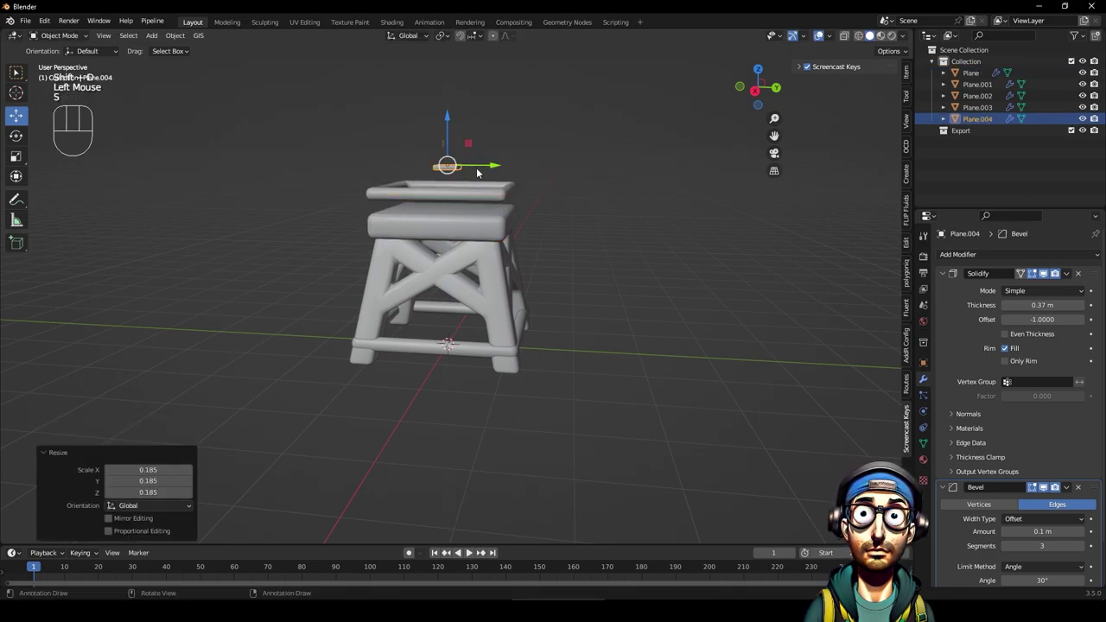
left_click(766, 69)
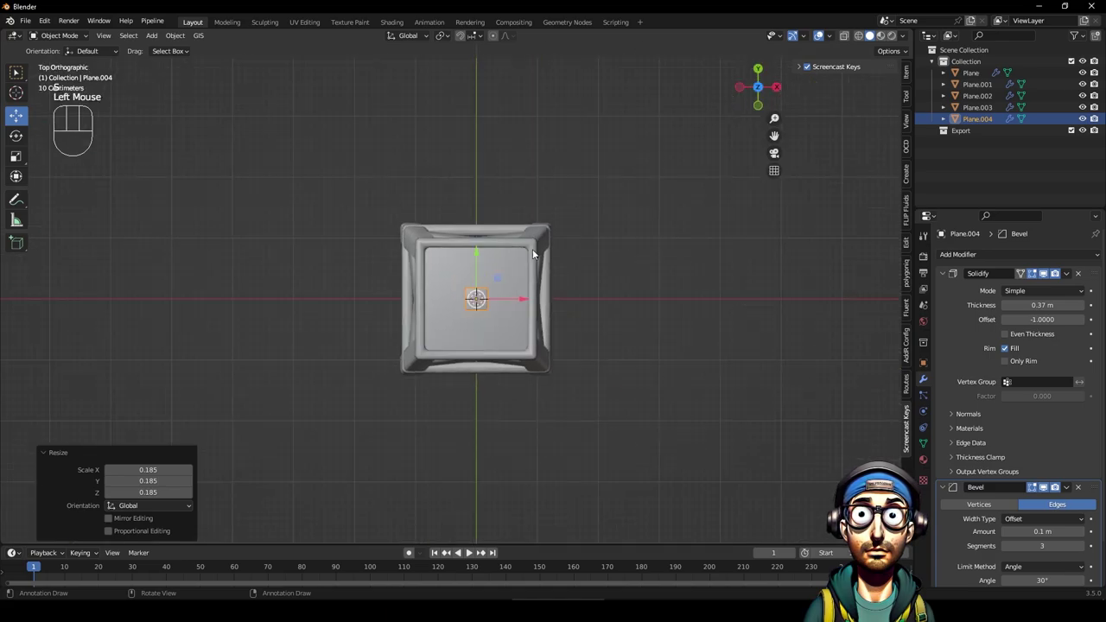
key("s")
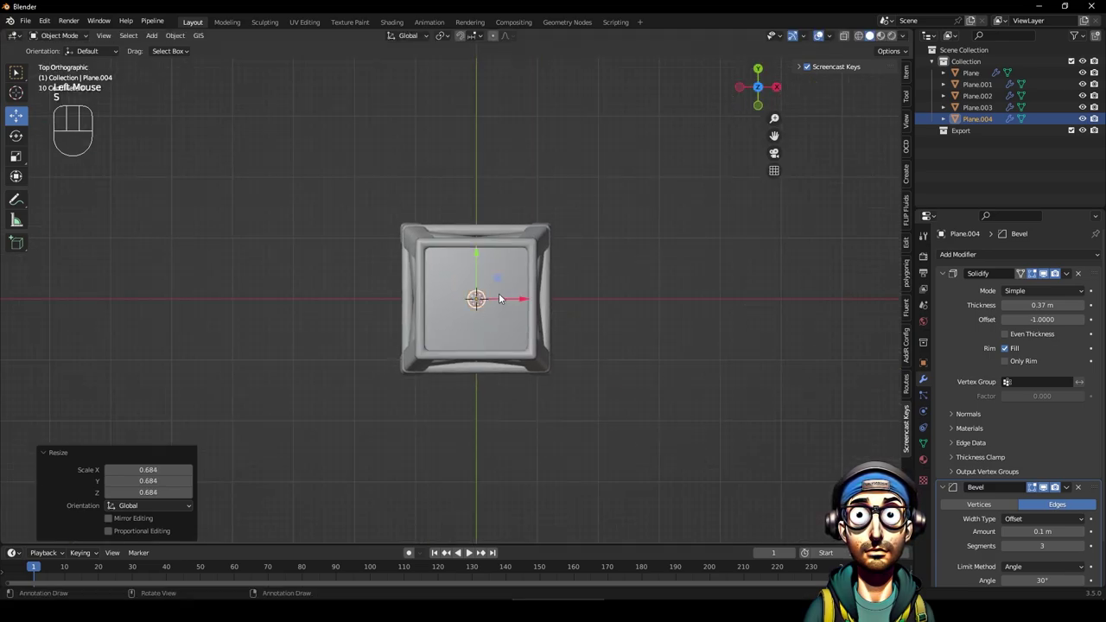
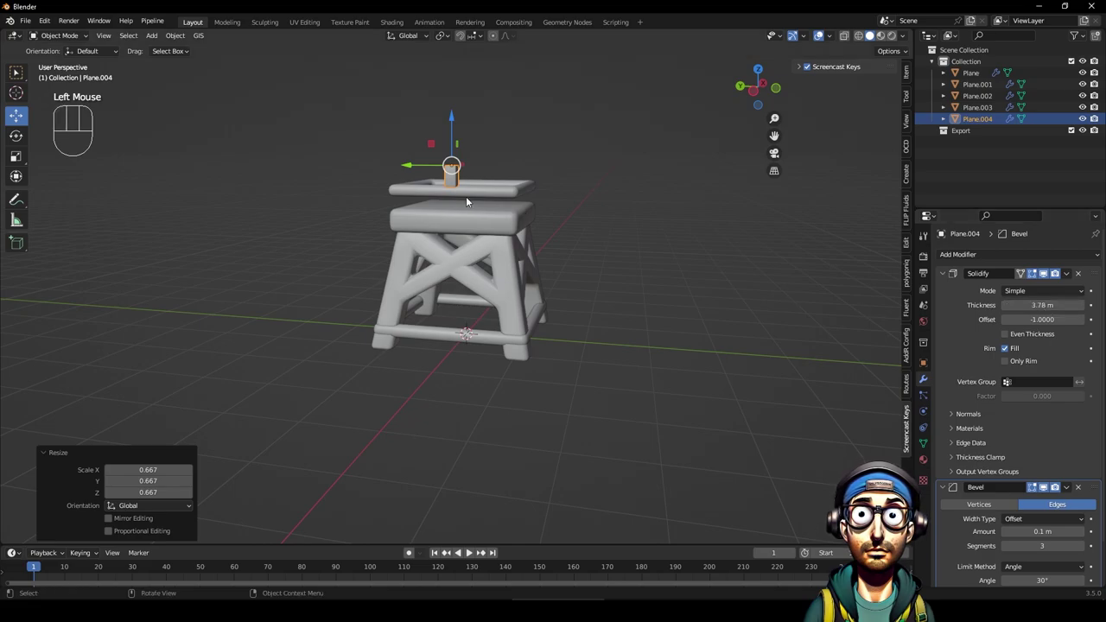
left_click(457, 117)
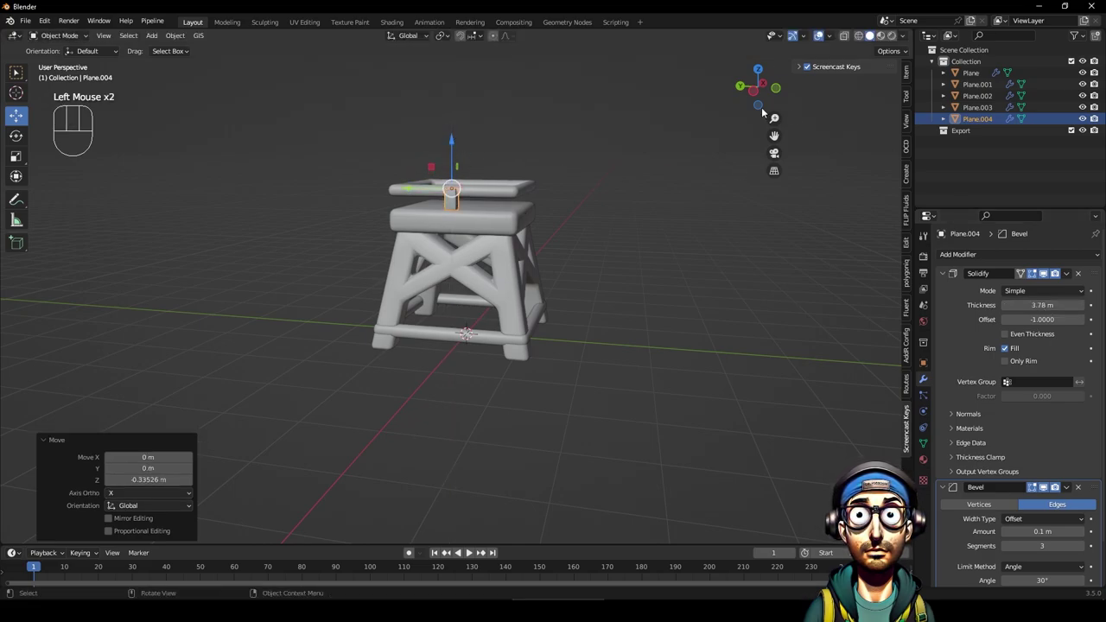
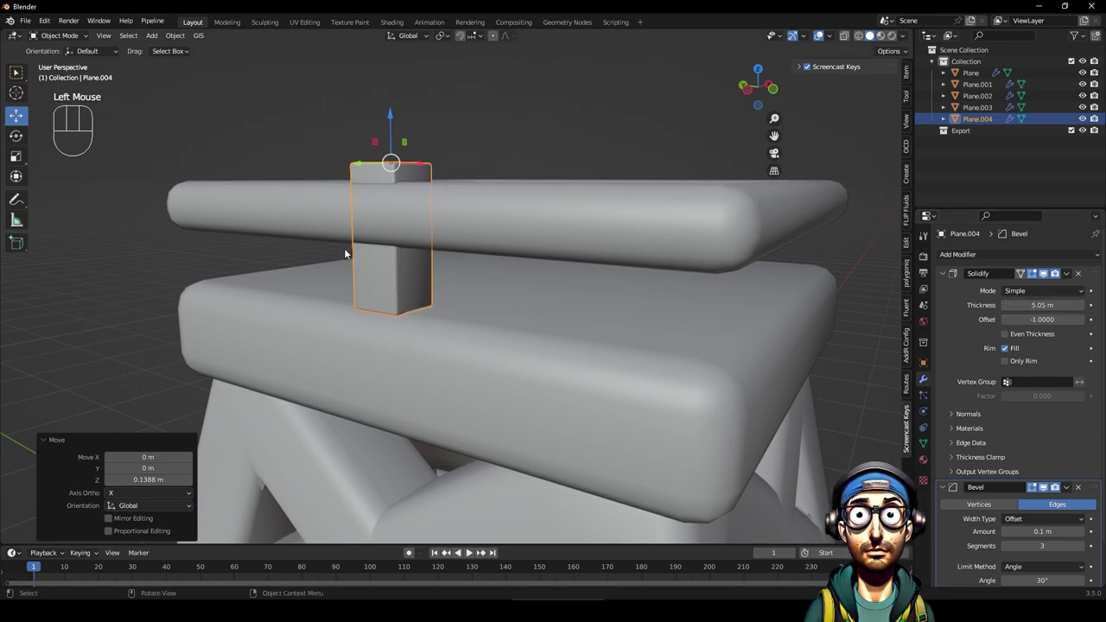
Apply the post's location, rotation and scale and recenter its origin on its geometry.
key("ctrl+a")
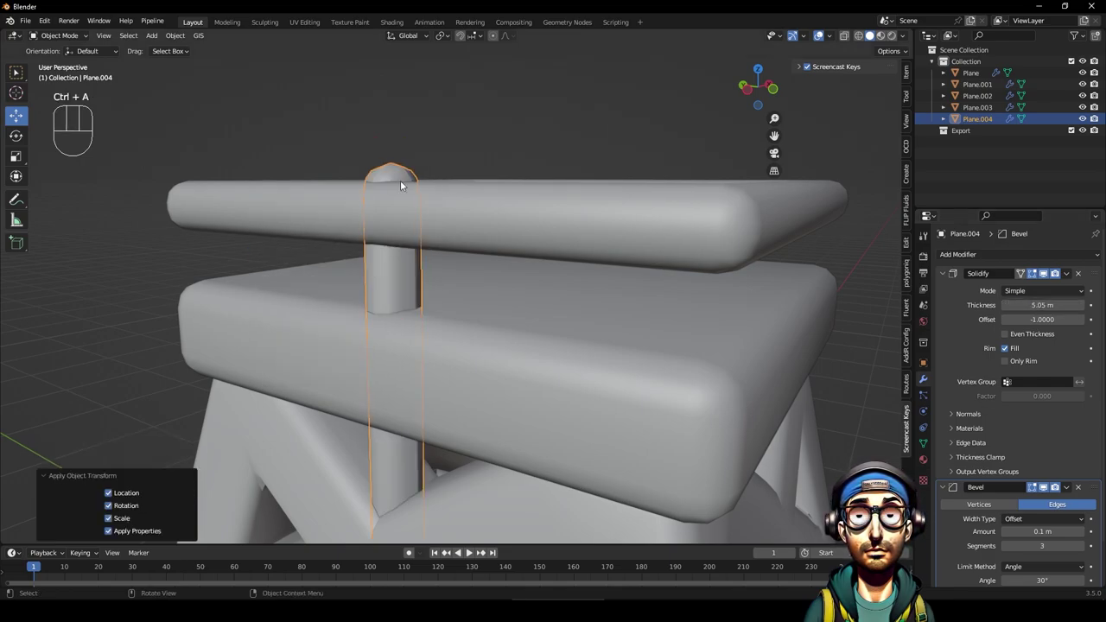
left_click_drag(164, 36, 317, 96)
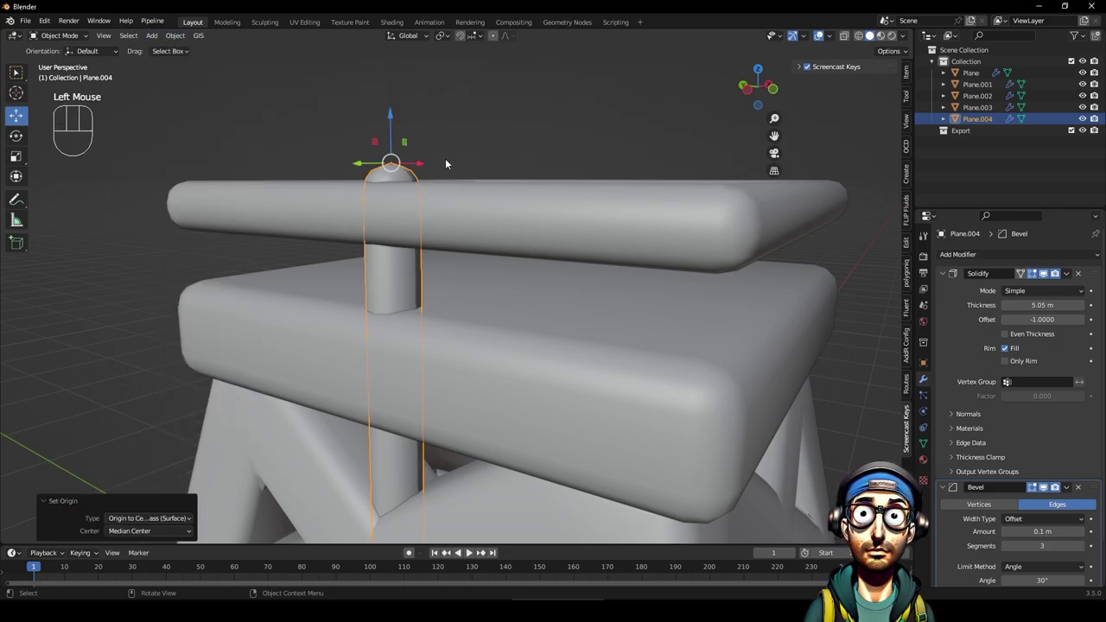
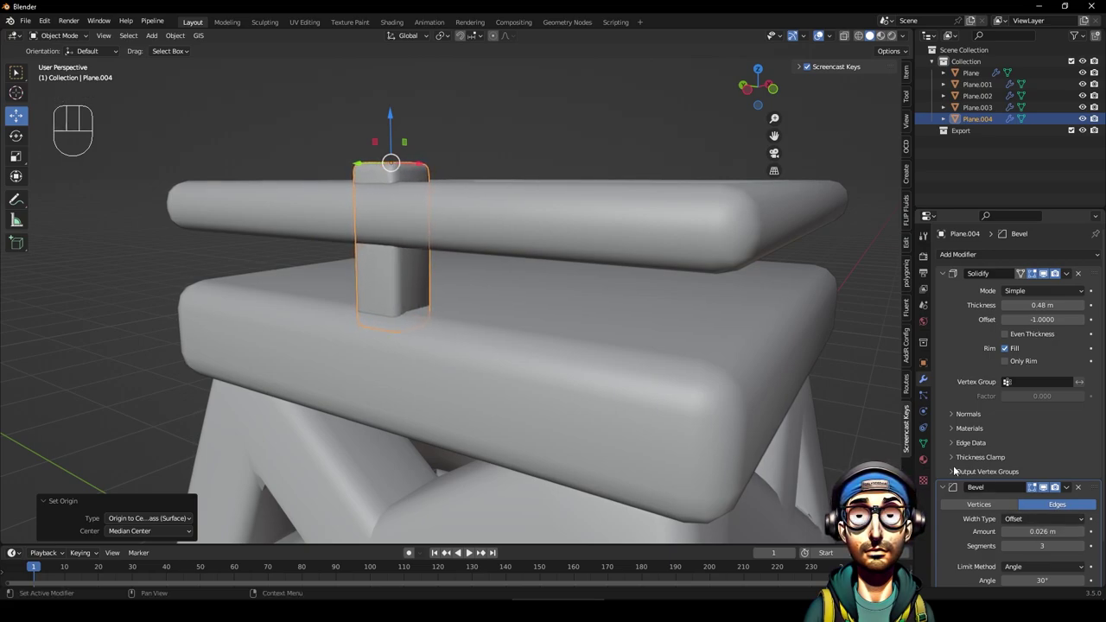
Move the post out along Y to the corner of the top platform.
left_click(459, 101)
left_click_drag(495, 193, 535, 218)
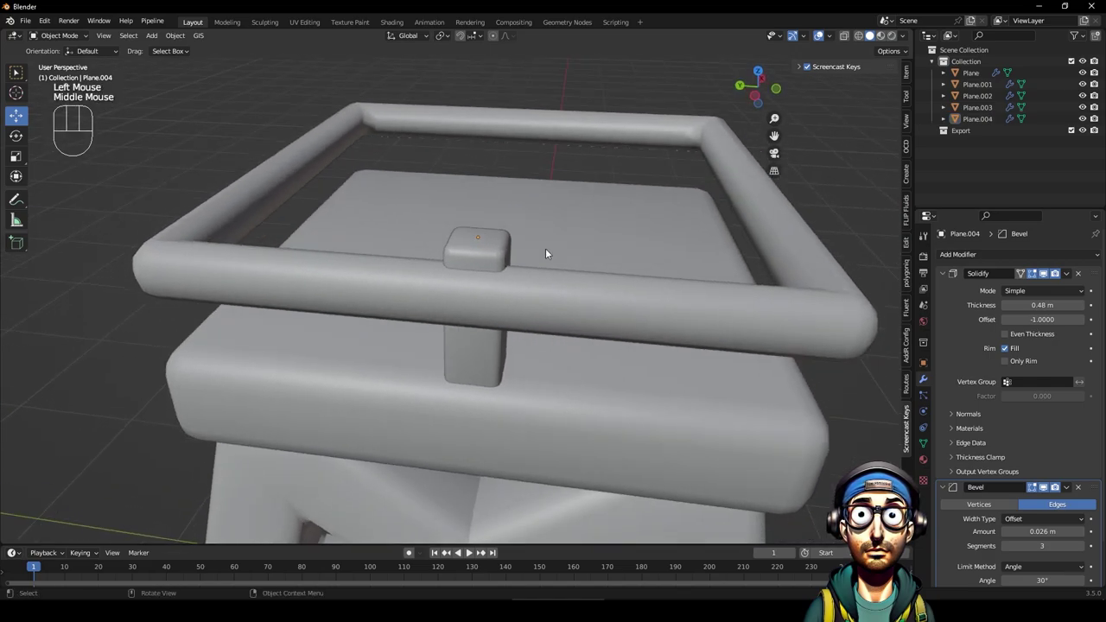
scroll("down", 3)
left_click(491, 263)
left_click(766, 68)
left_click_drag(342, 282, 355, 96)
scroll("down", 3)
left_click_drag(364, 304, 475, 208)
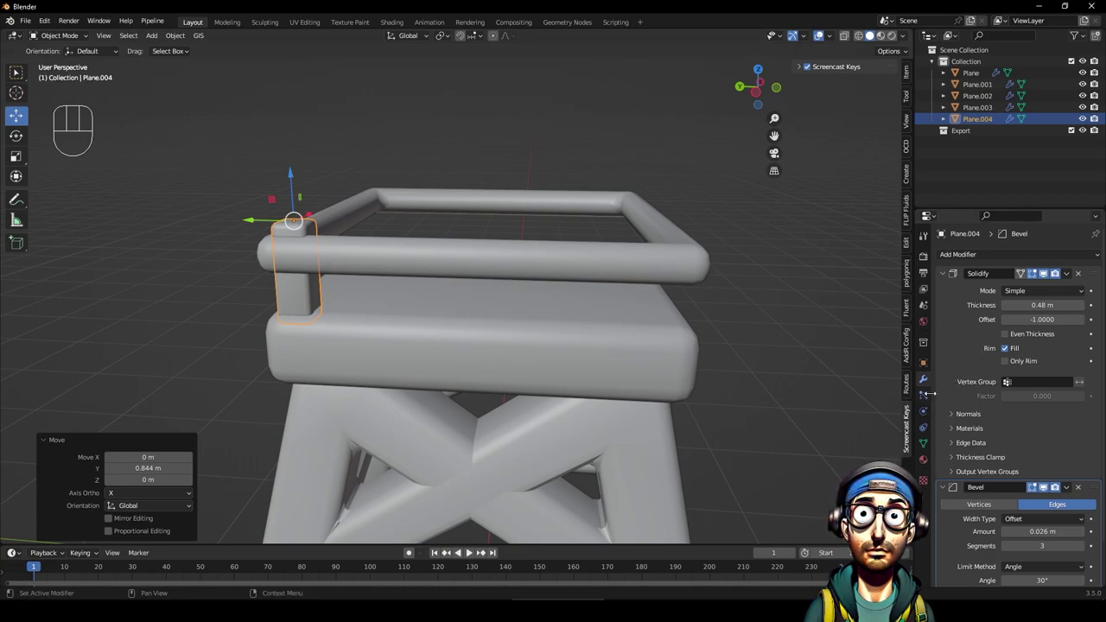
scroll("down", 3)
scroll("up", 3)
Give the post an Array and an X/Y Mirror modifier using the Plane as mirror object.
left_click(946, 271)
left_click(948, 291)
left_click_drag(1048, 258, 893, 290)
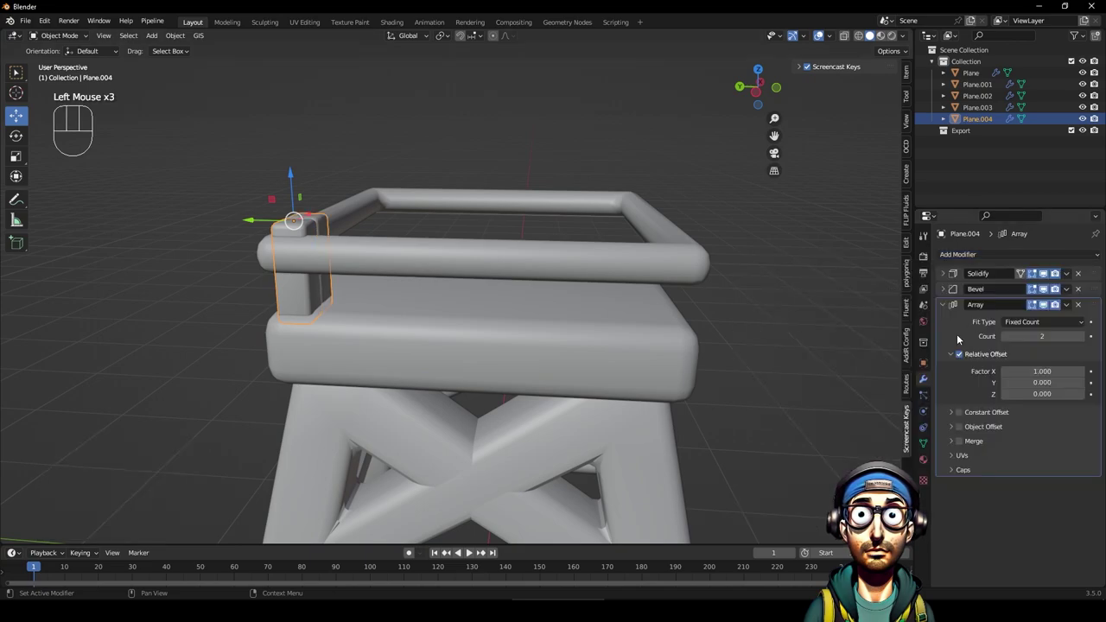
left_click(946, 308)
left_click_drag(1000, 256, 886, 387)
left_click(1043, 343)
left_click_drag(521, 297, 511, 337)
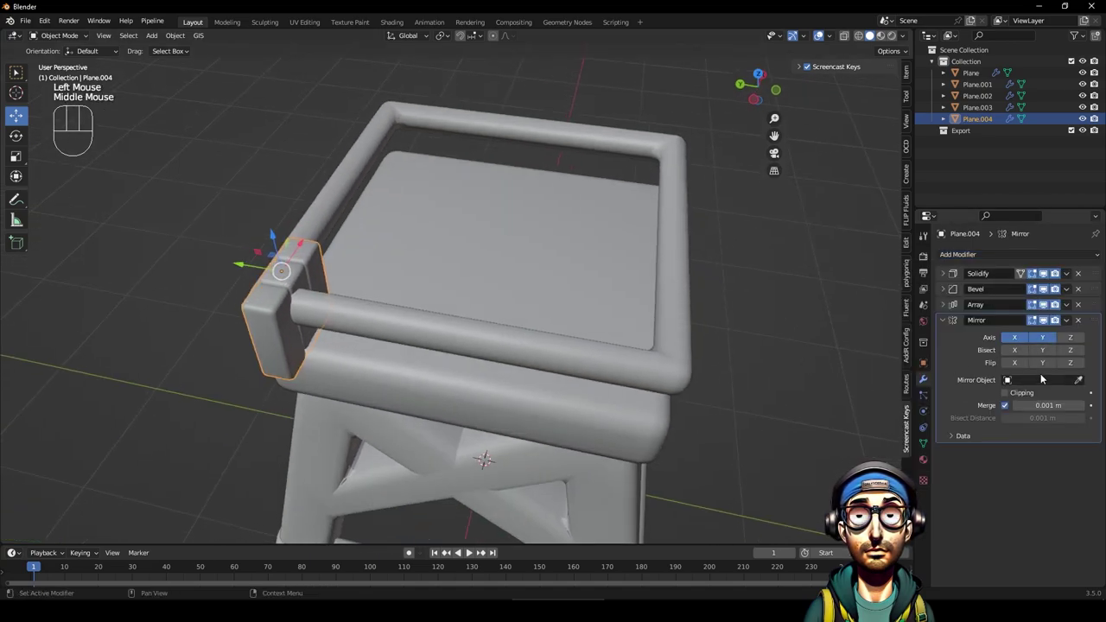
left_click(1053, 383)
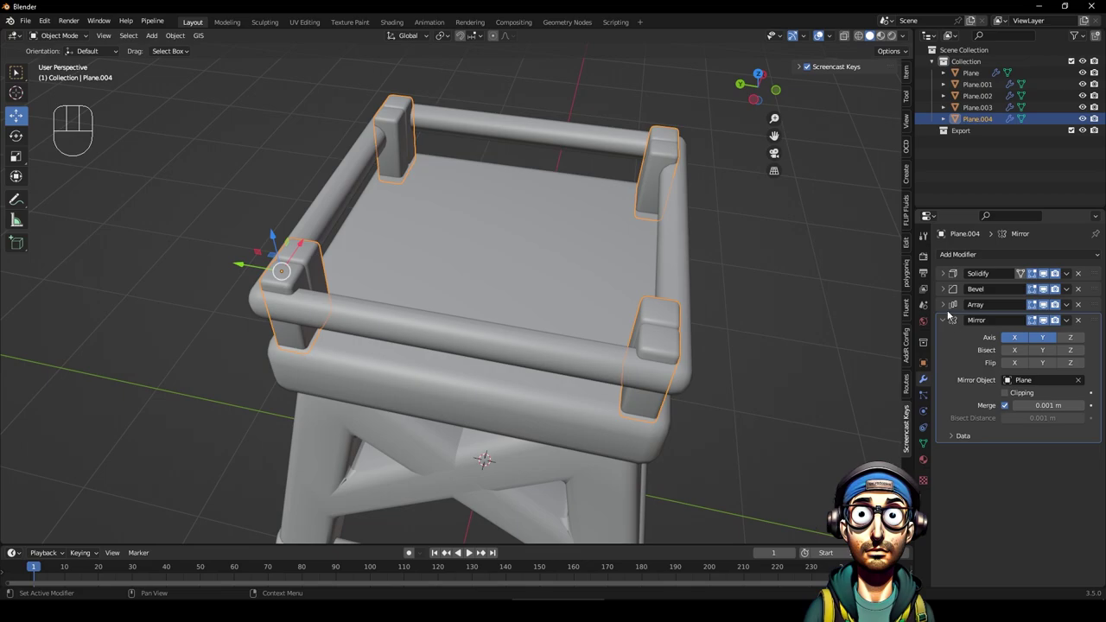
Set the Array relative offset Factor X to 3.3 so posts line two opposite sides.
left_click(945, 304)
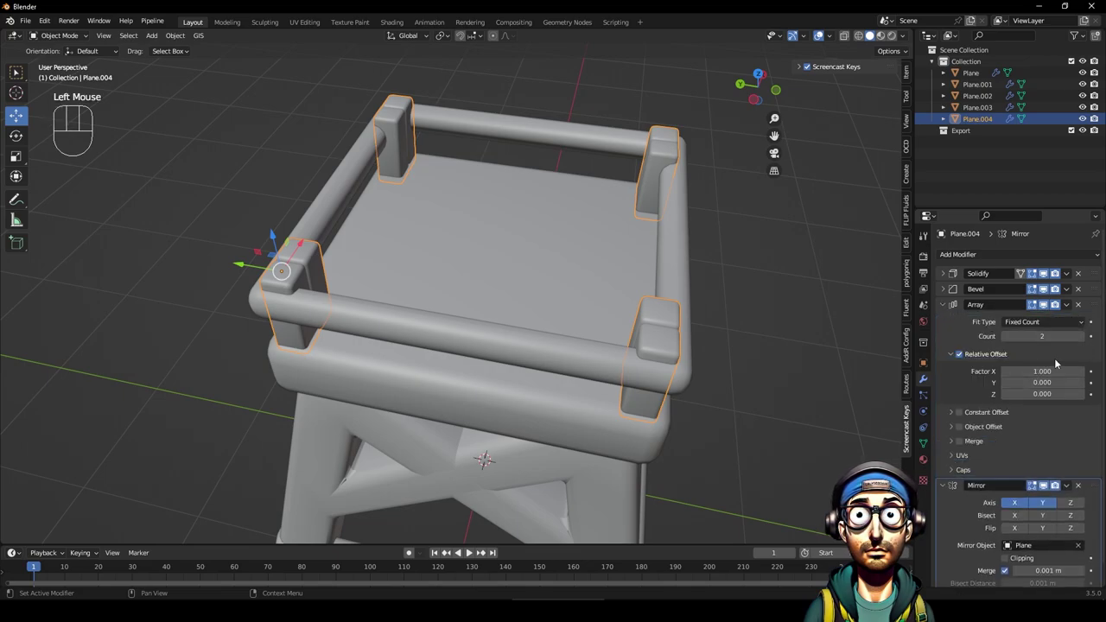
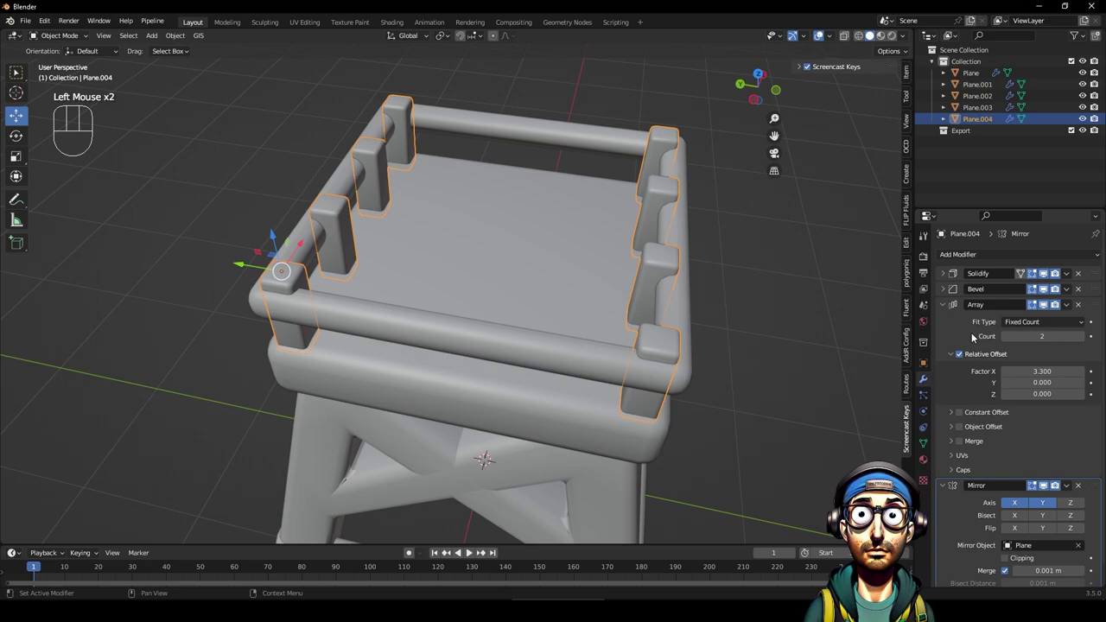
left_click(945, 307)
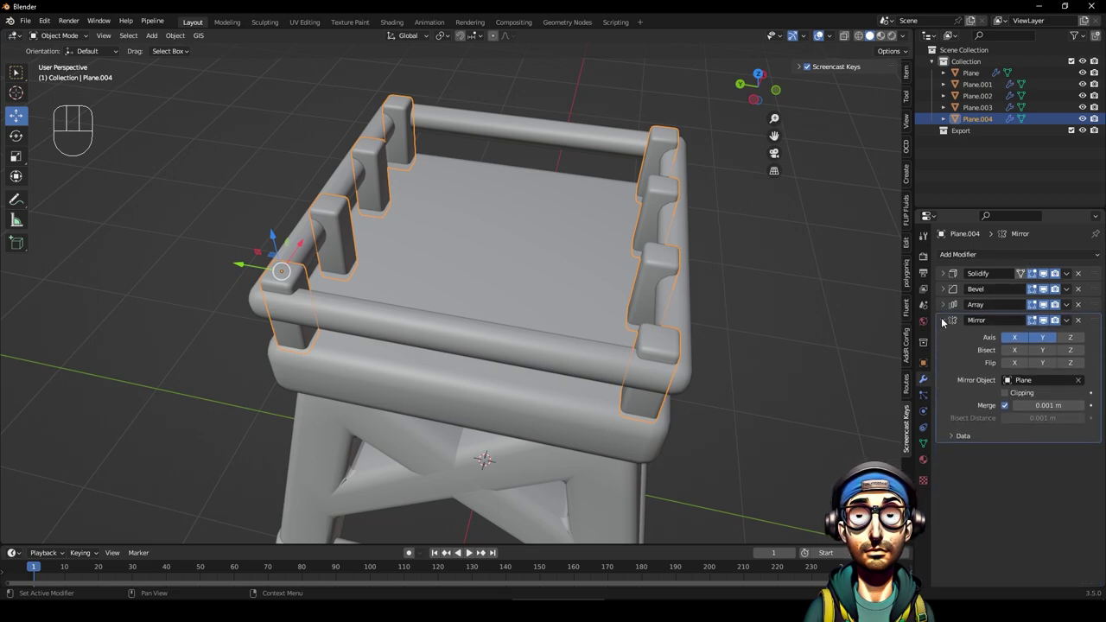
left_click(946, 319)
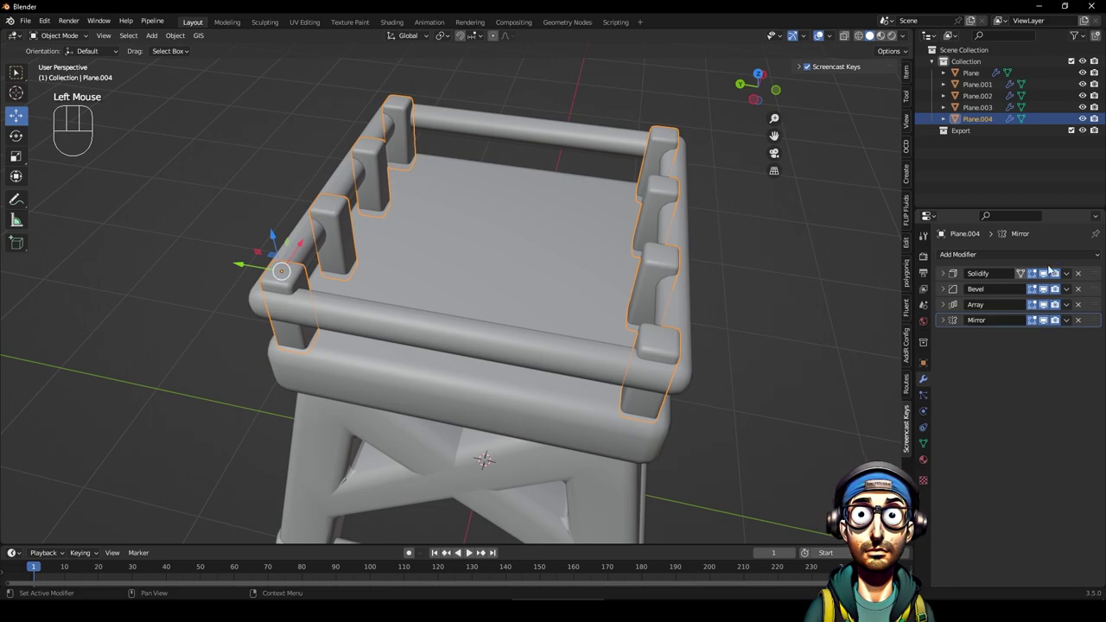
Try a second Array on the posts, then remove it again.
left_click_drag(1034, 255, 878, 290)
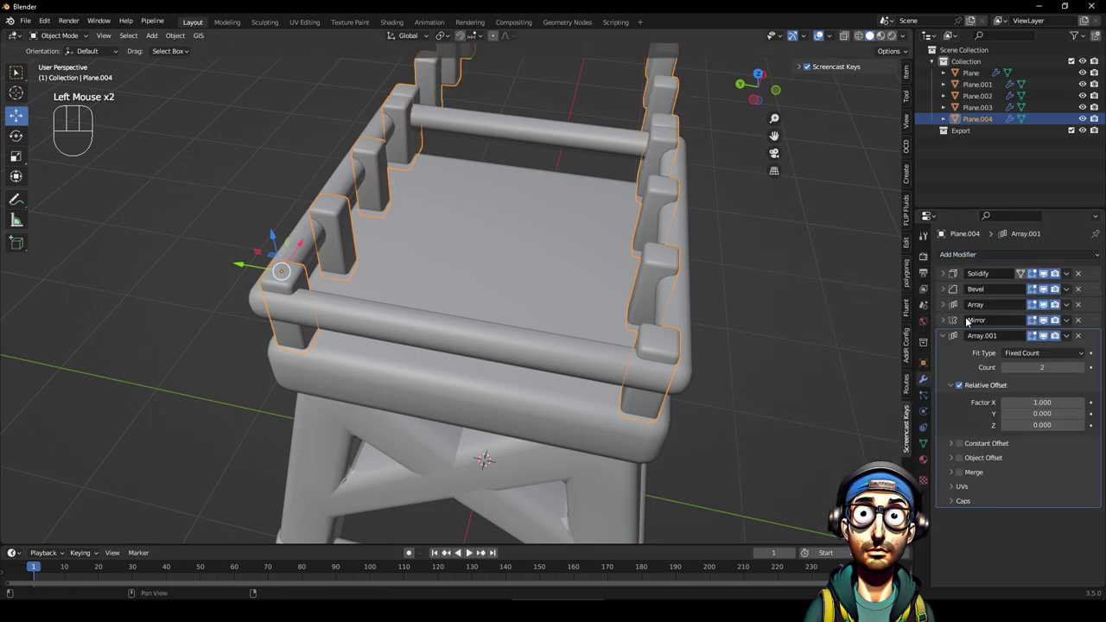
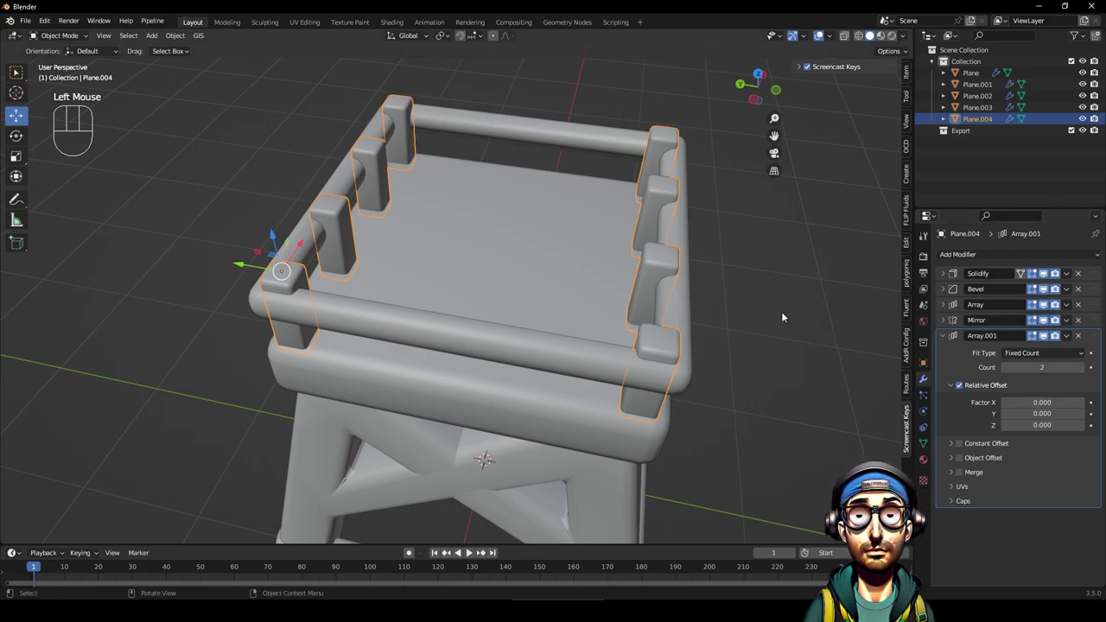
left_click(1085, 337)
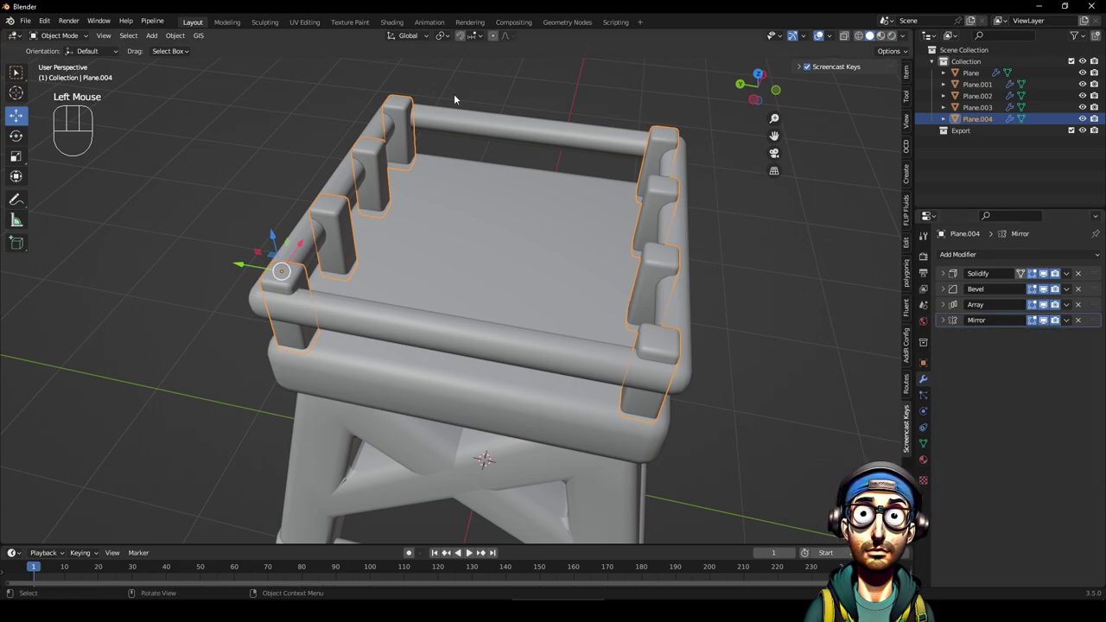
left_click(244, 190)
left_click(300, 283)
Duplicate the posts, recenter the copy's origin, rotate 90° on Z with Array Factor X -3.3.
key("shift+d")
left_click_drag(182, 43, 364, 105)
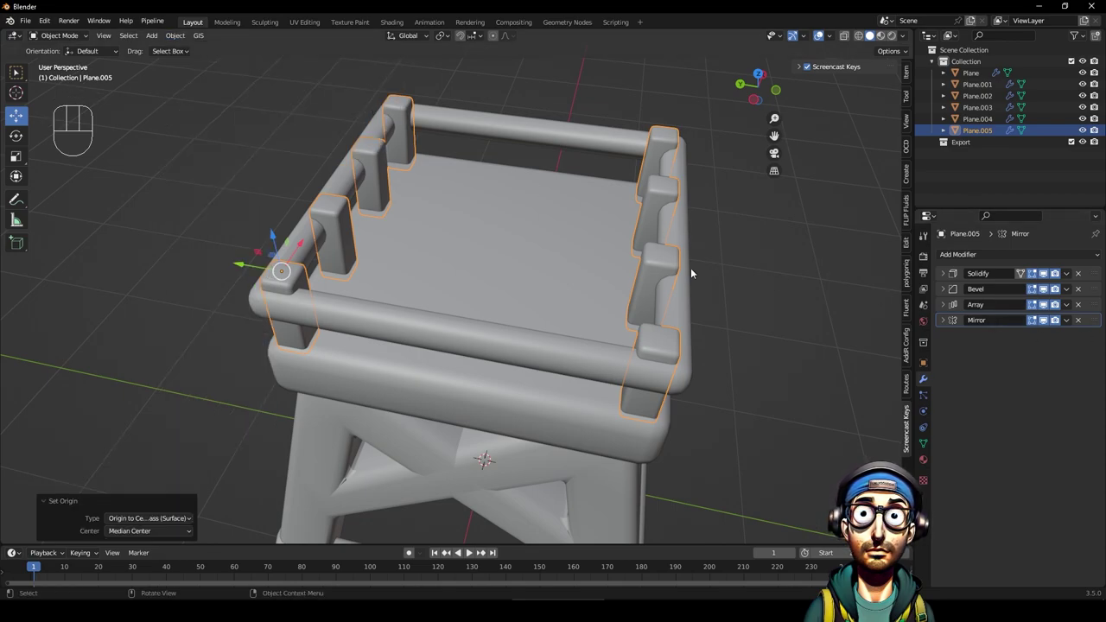
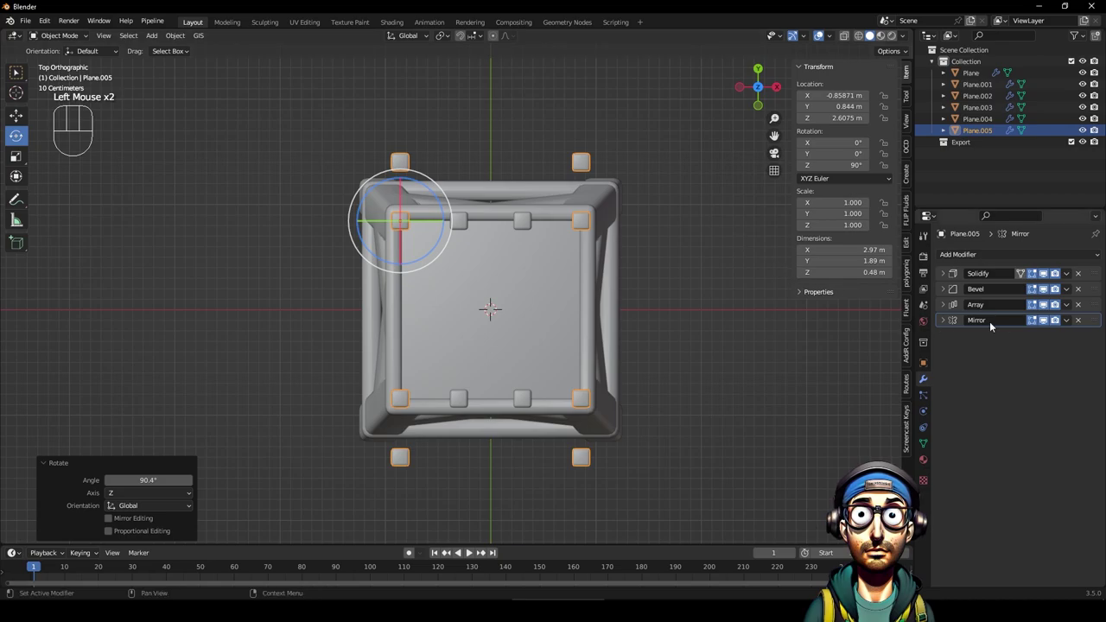
left_click(944, 306)
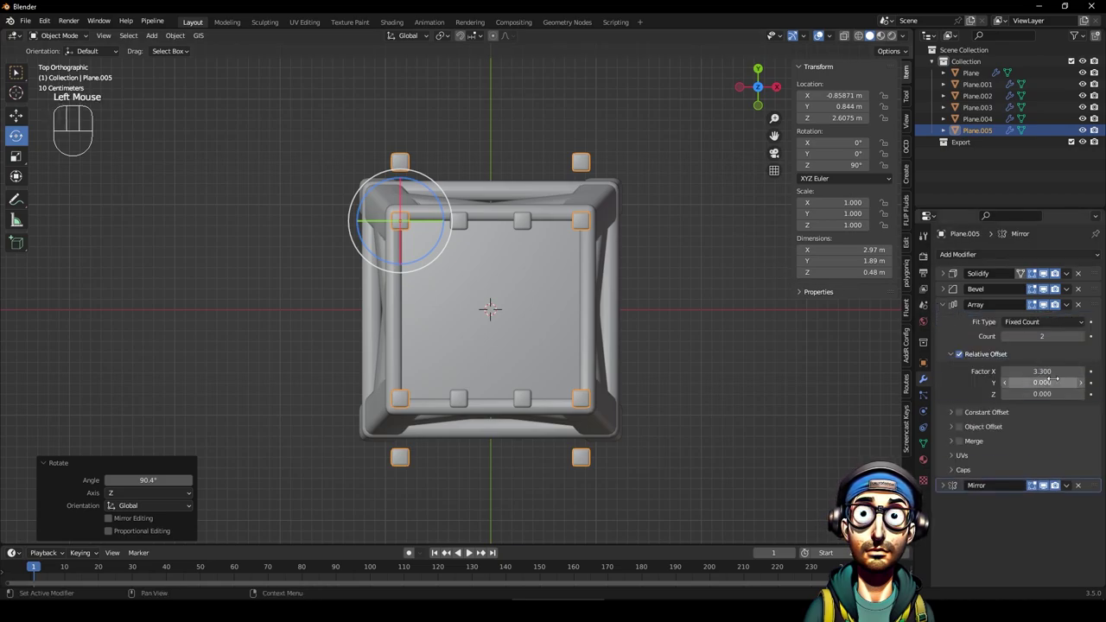
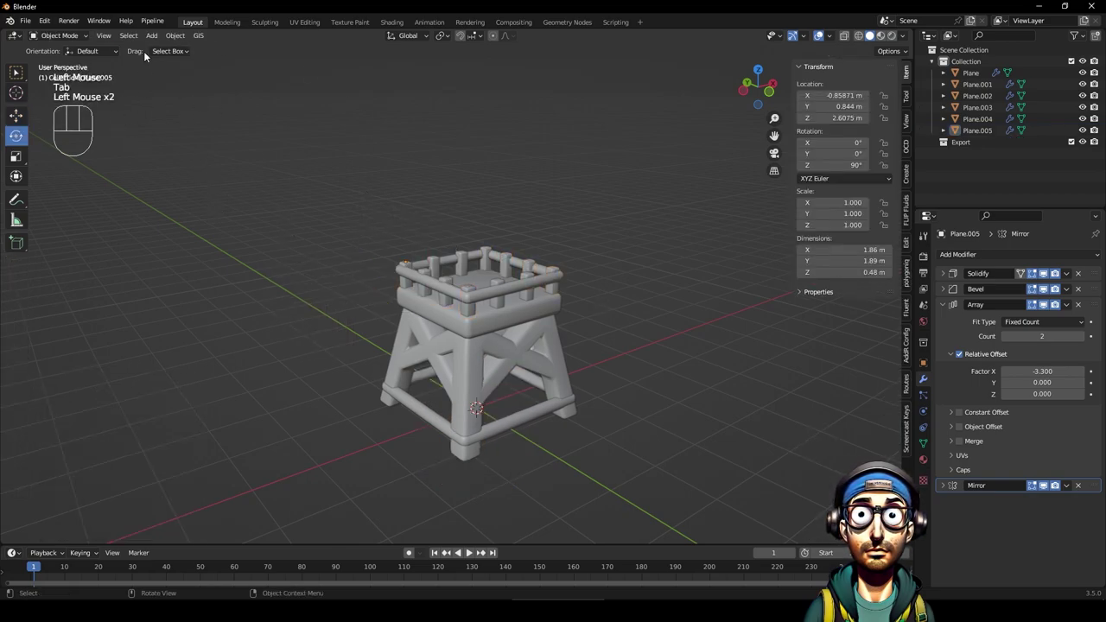
Add a 32-vertex cylinder at the origin for the water tank.
left_click_drag(154, 37, 457, 281)
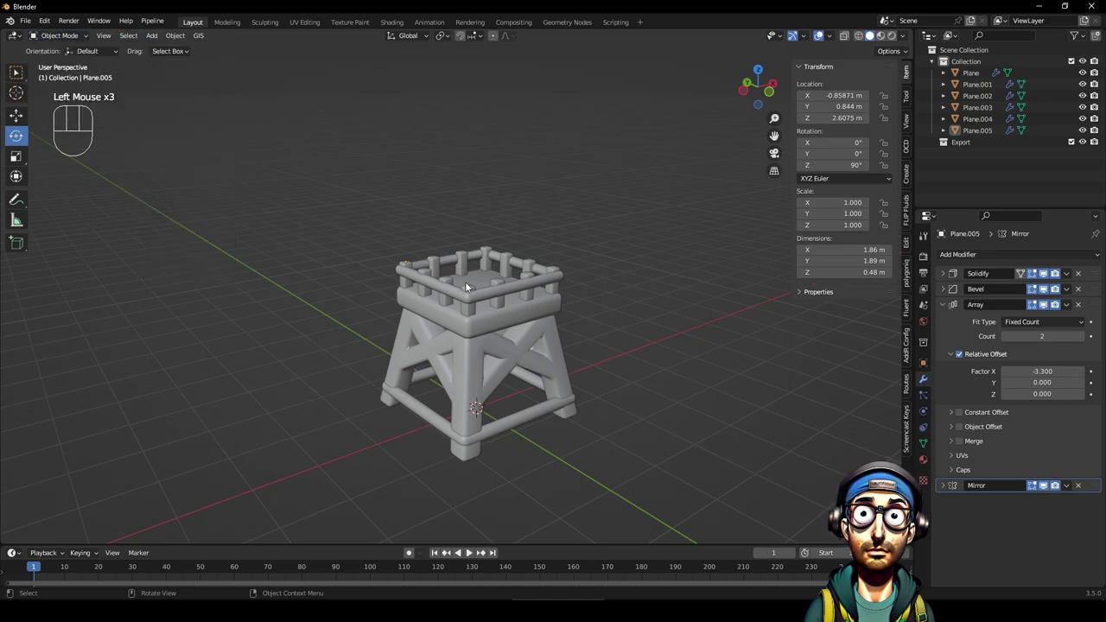
left_click_drag(159, 39, 548, 407)
Raise the cylinder on Z up onto the top platform.
left_click(17, 114)
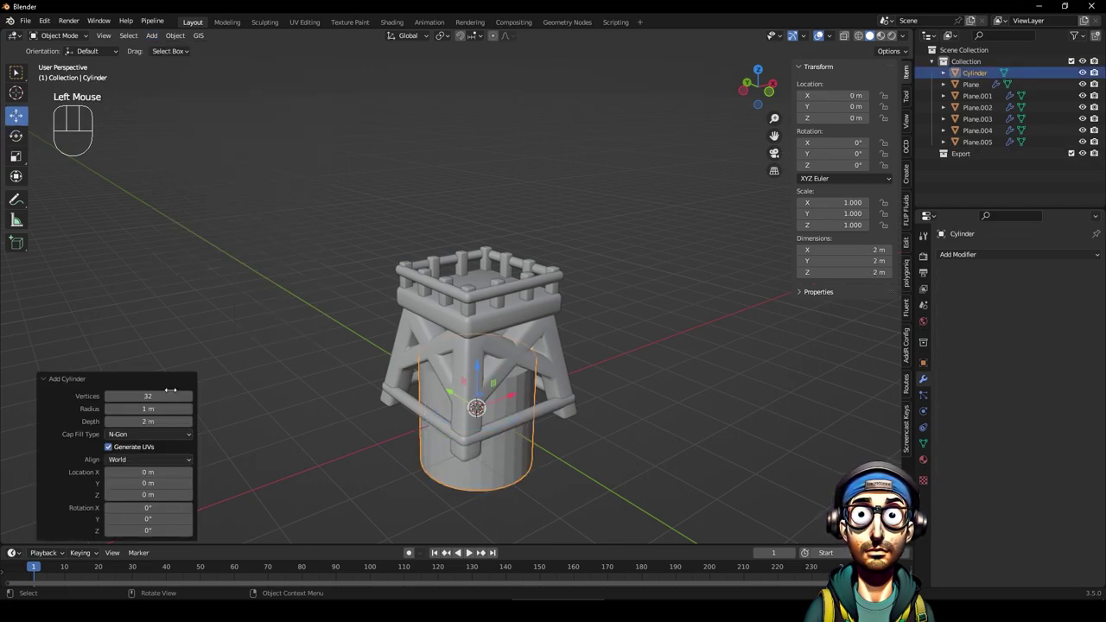
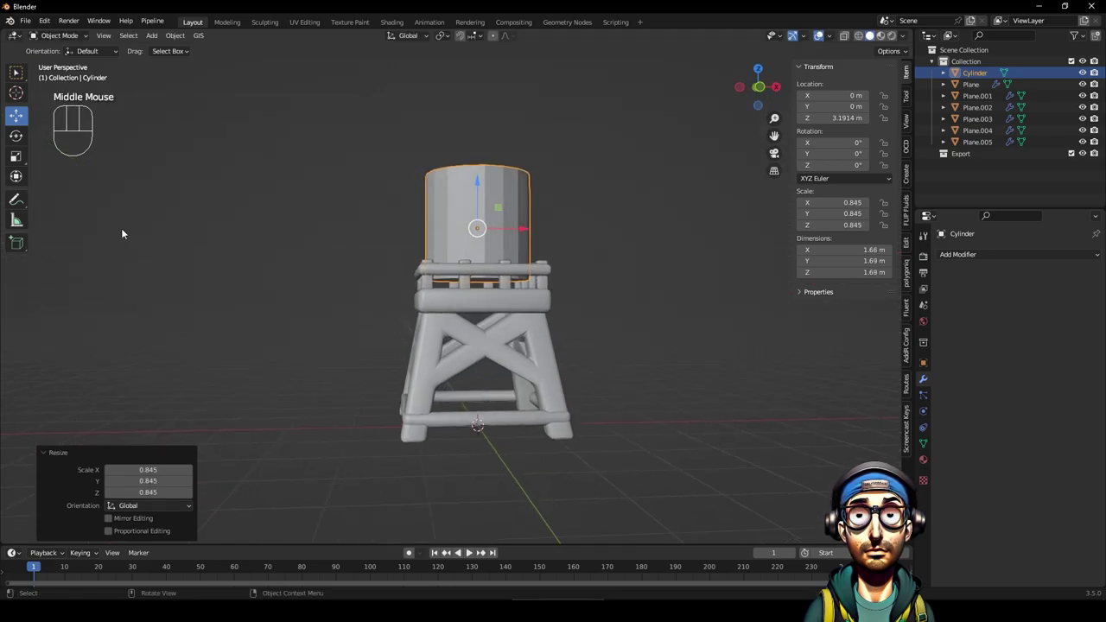
left_click(22, 152)
left_click_drag(479, 186, 482, 177)
left_click_drag(425, 238, 426, 295)
left_click_drag(579, 316, 554, 317)
left_click_drag(441, 307, 454, 343)
left_click(764, 82)
Scale the tank to about 1.46 m wide and 1.7 m tall to fit inside the railing.
key("s")
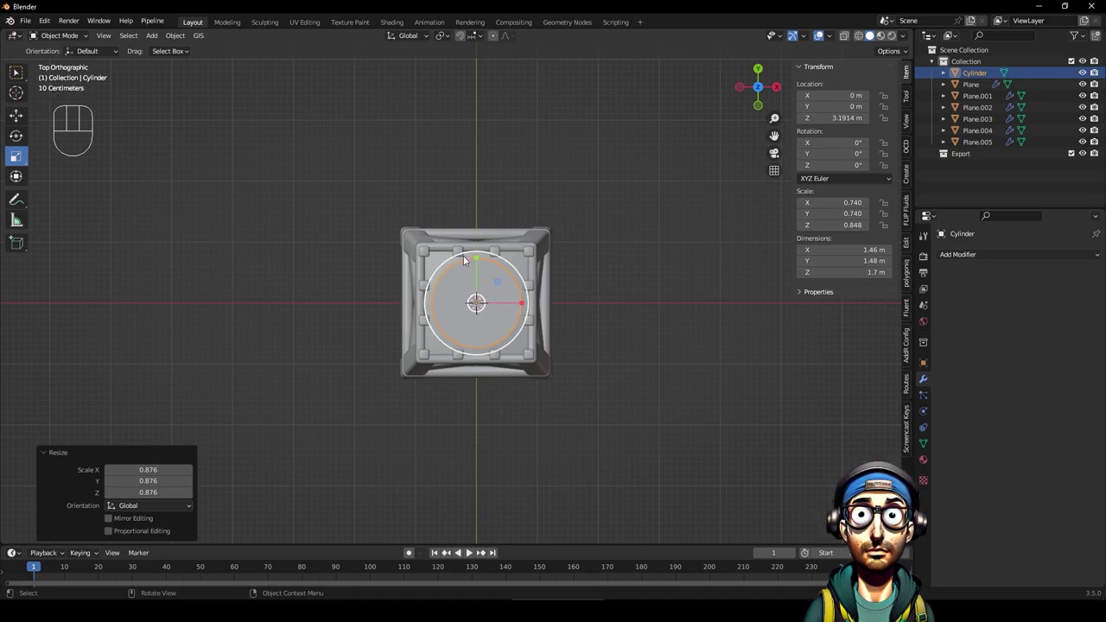
left_click_drag(421, 355, 468, 253)
left_click(642, 244)
left_click_drag(512, 279, 512, 249)
In Edit Mode inset and extrude alternate side faces inward to form vertical plank grooves.
key("Tab")
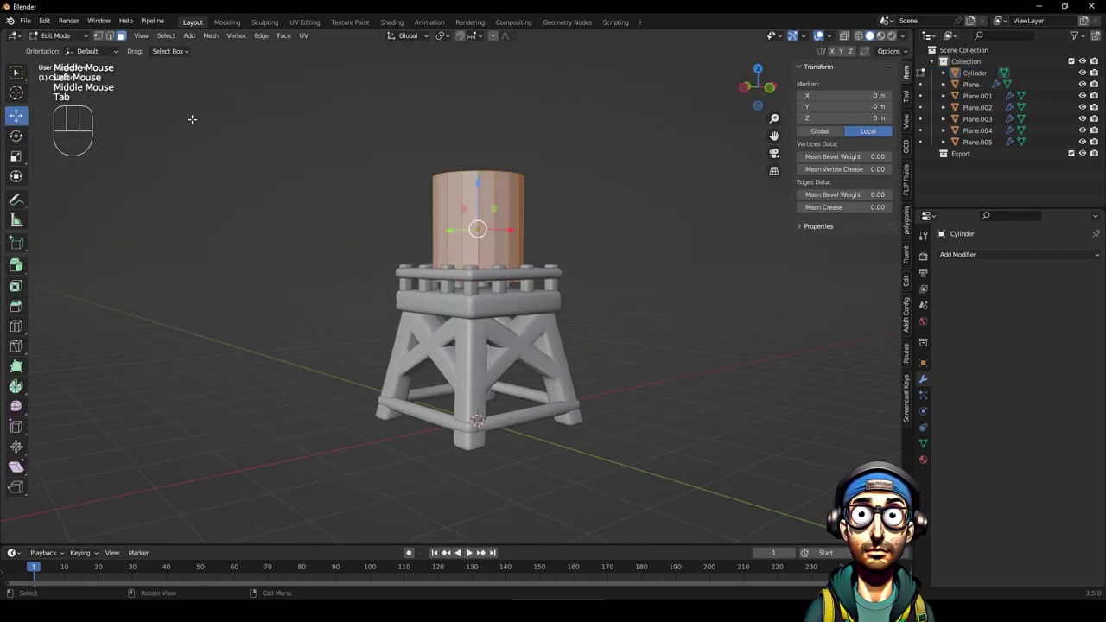
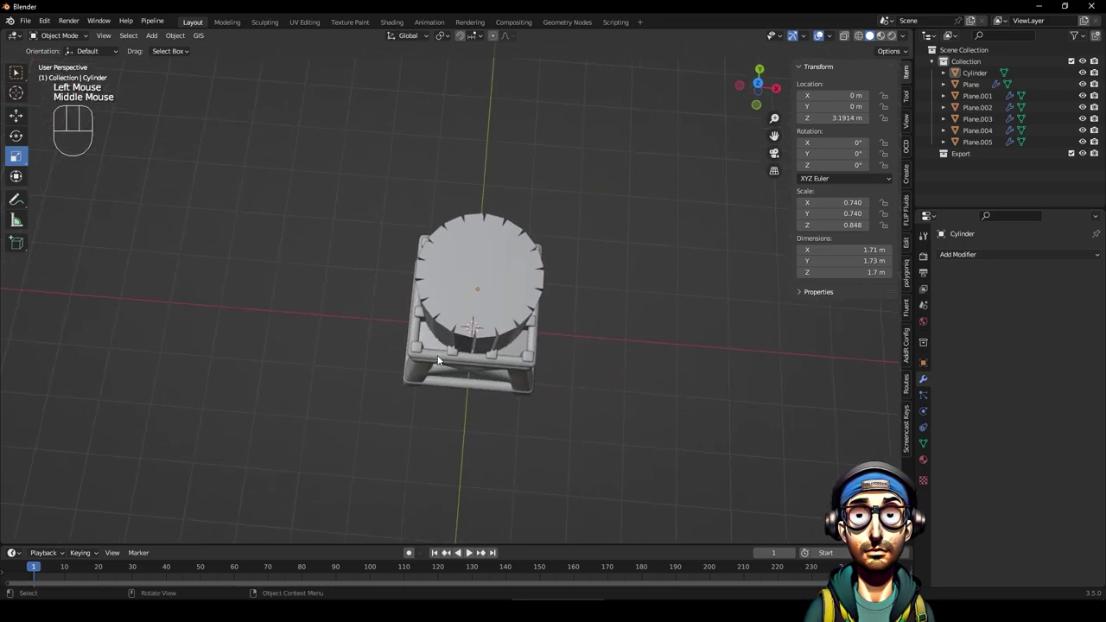
left_click(515, 279)
Shrink the tank slightly to about 1.54 m wide and 1.53 m tall inside the railing.
key("s")
left_click_drag(575, 360, 607, 271)
left_click(622, 270)
scroll("up", 3)
left_click_drag(619, 243, 598, 273)
left_click_drag(503, 295, 500, 286)
left_click(455, 176)
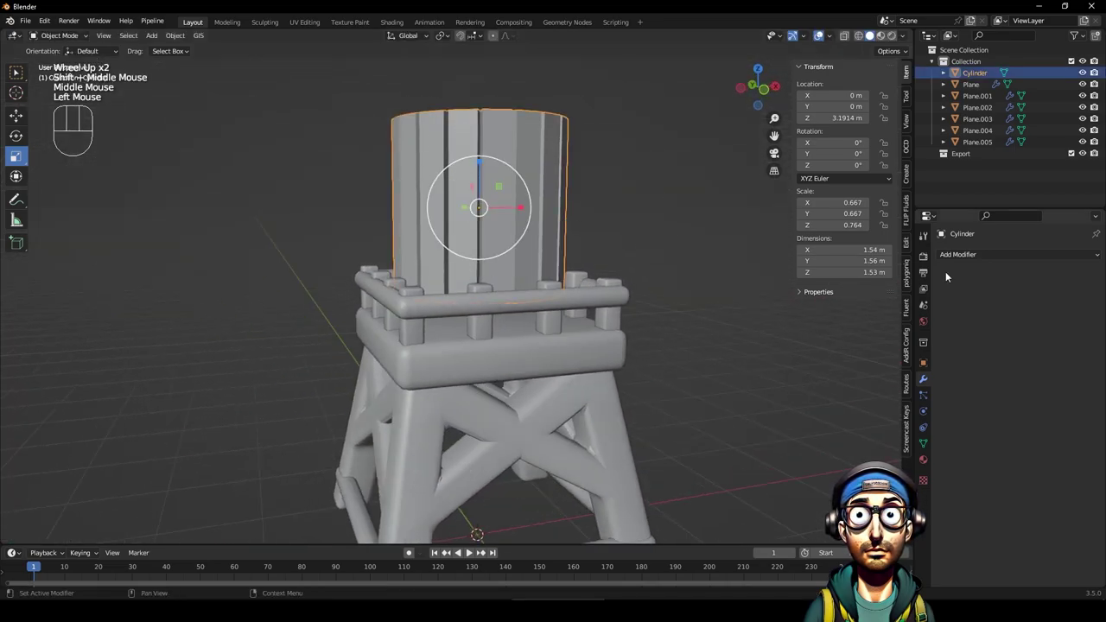
Set the tank's Bevel to Amount 0.042 with 2 segments and Shade Smooth, checking the result.
left_click_drag(964, 259, 881, 303)
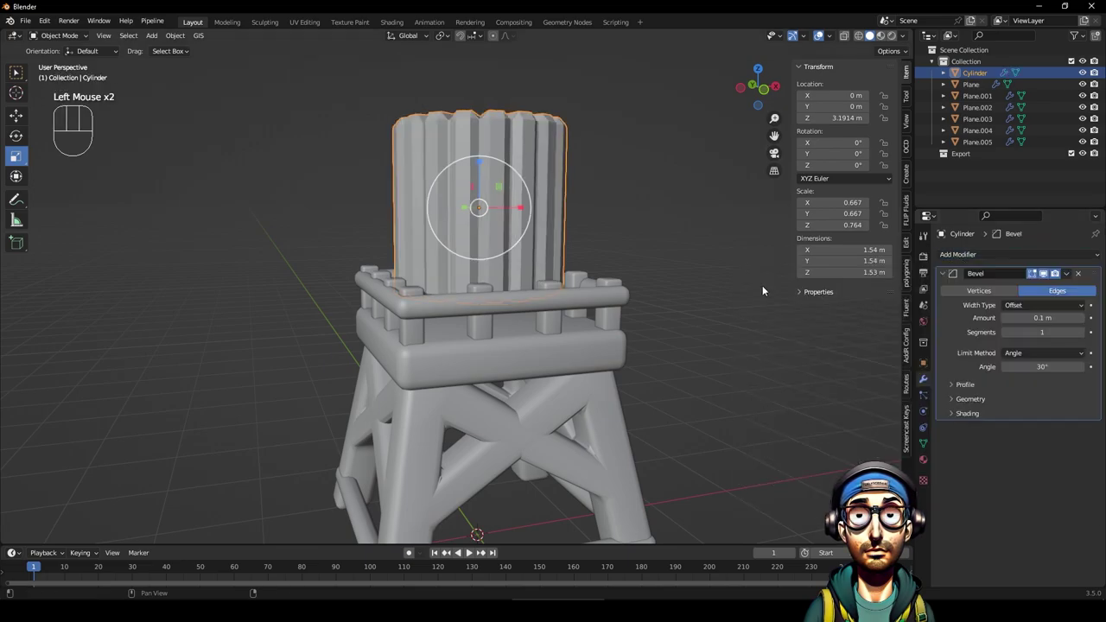
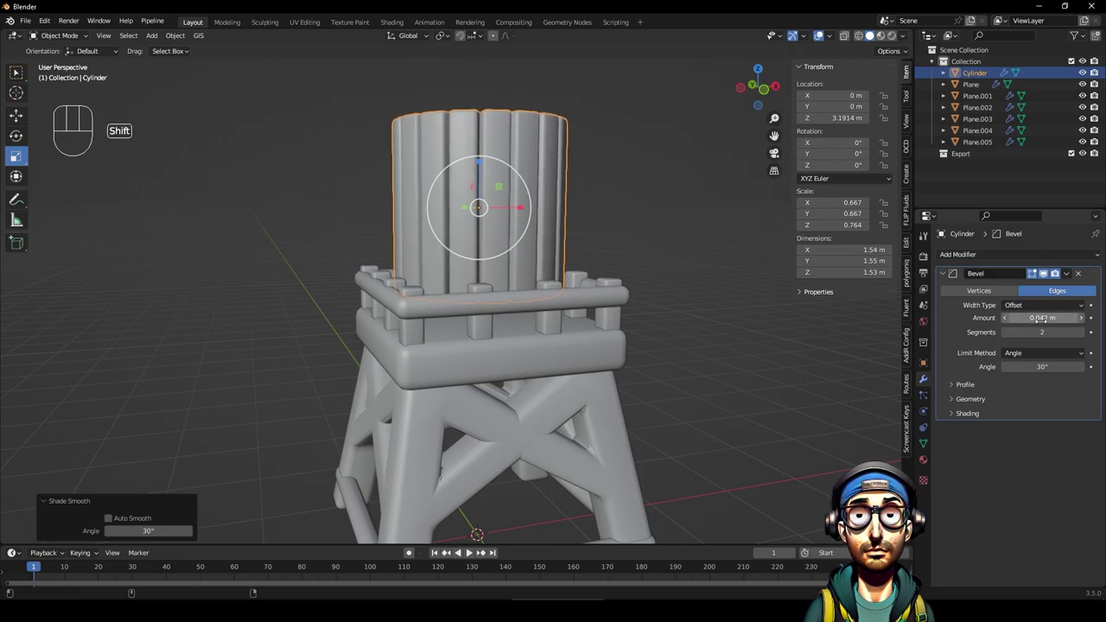
left_click(610, 237)
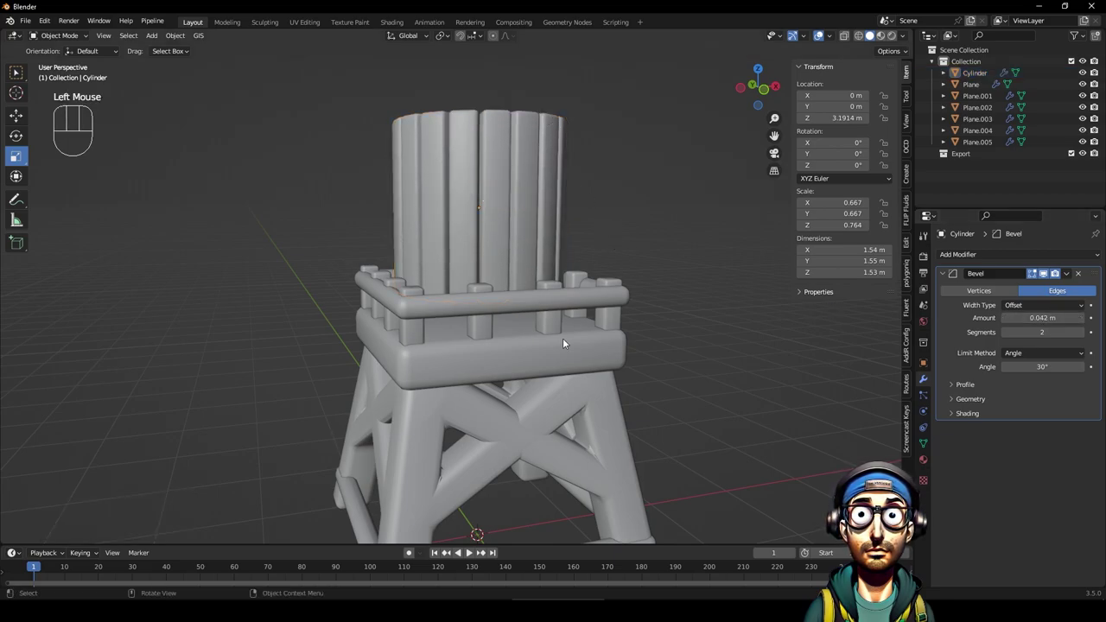
left_click_drag(693, 375, 597, 369)
scroll("down", 3)
left_click(438, 216)
Lower the tank into the platform and stretch it on Z to about 1.79 m tall.
left_click(20, 112)
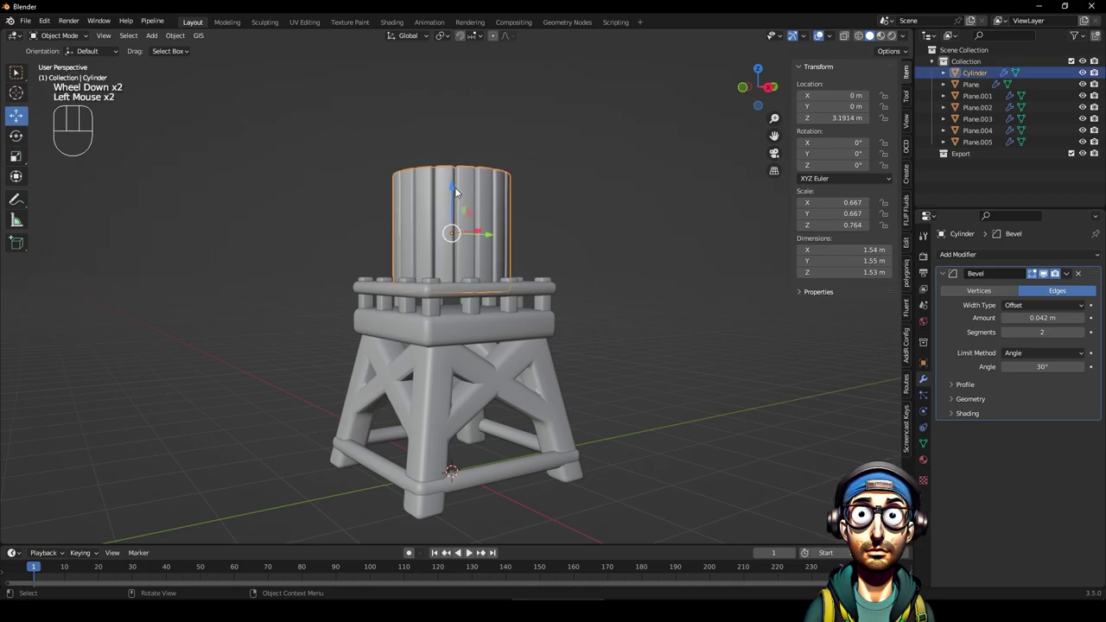
left_click_drag(458, 189, 459, 207)
left_click(584, 172)
left_click_drag(486, 297, 526, 299)
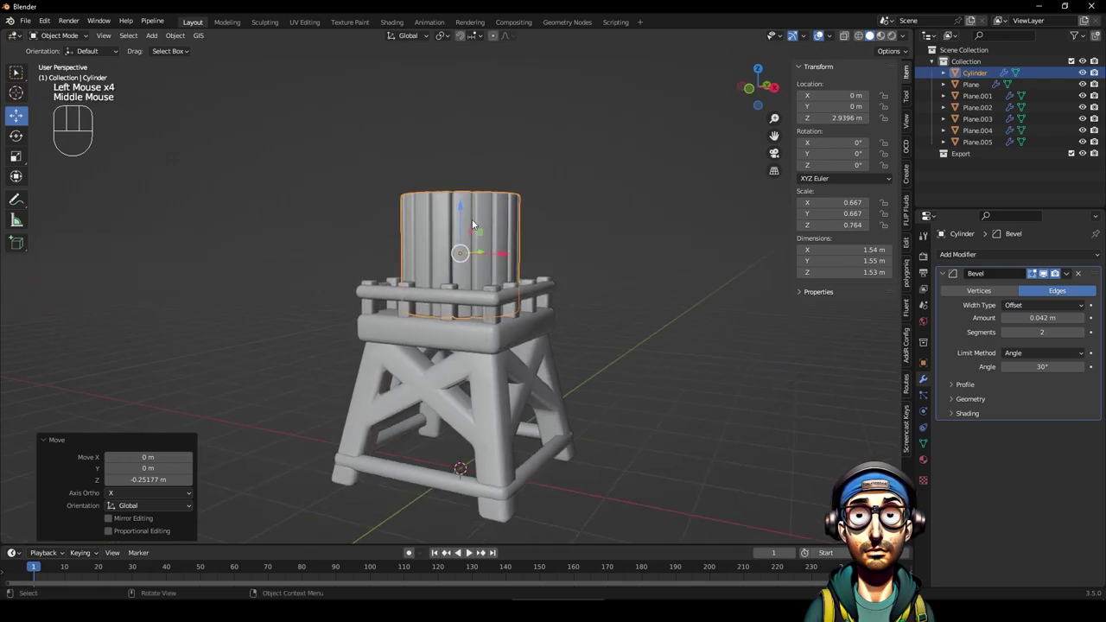
left_click_drag(483, 252, 539, 298)
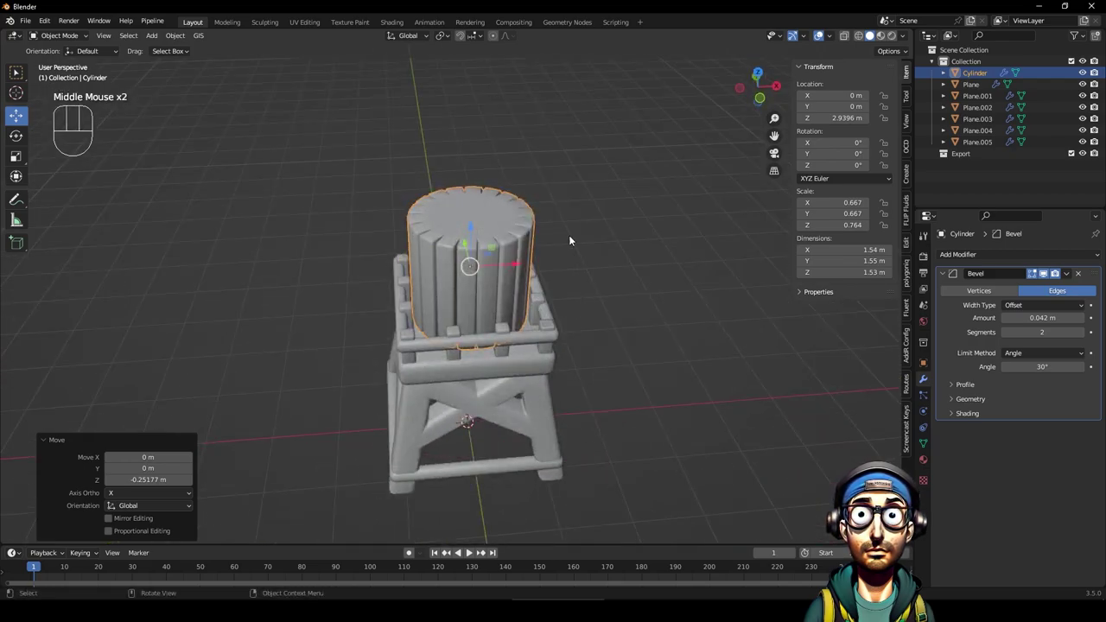
left_click_drag(471, 290, 467, 250)
left_click(469, 252)
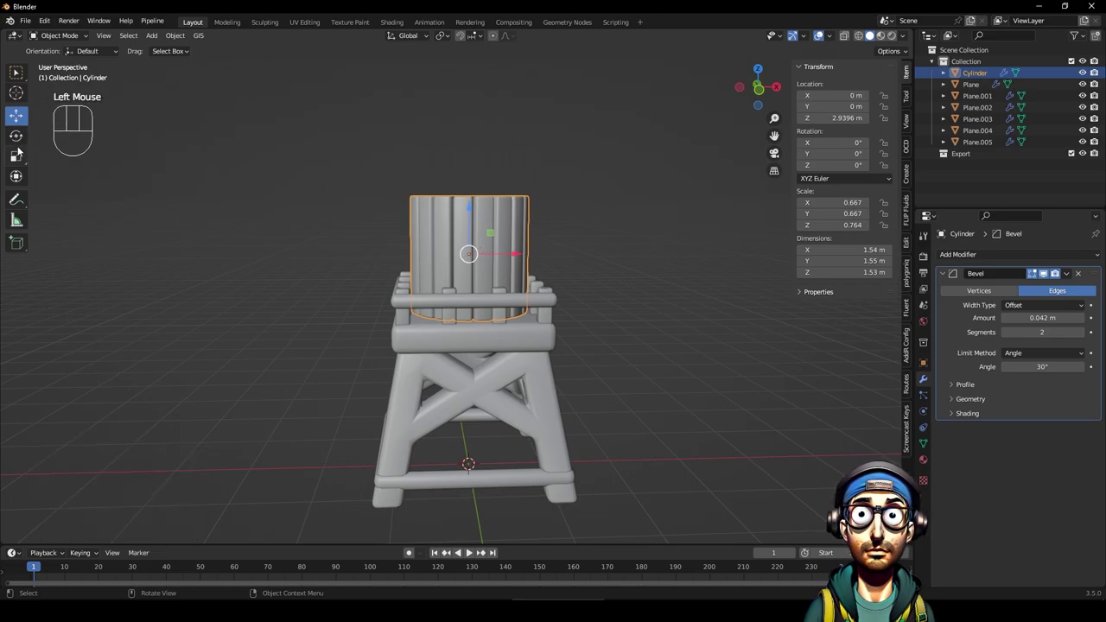
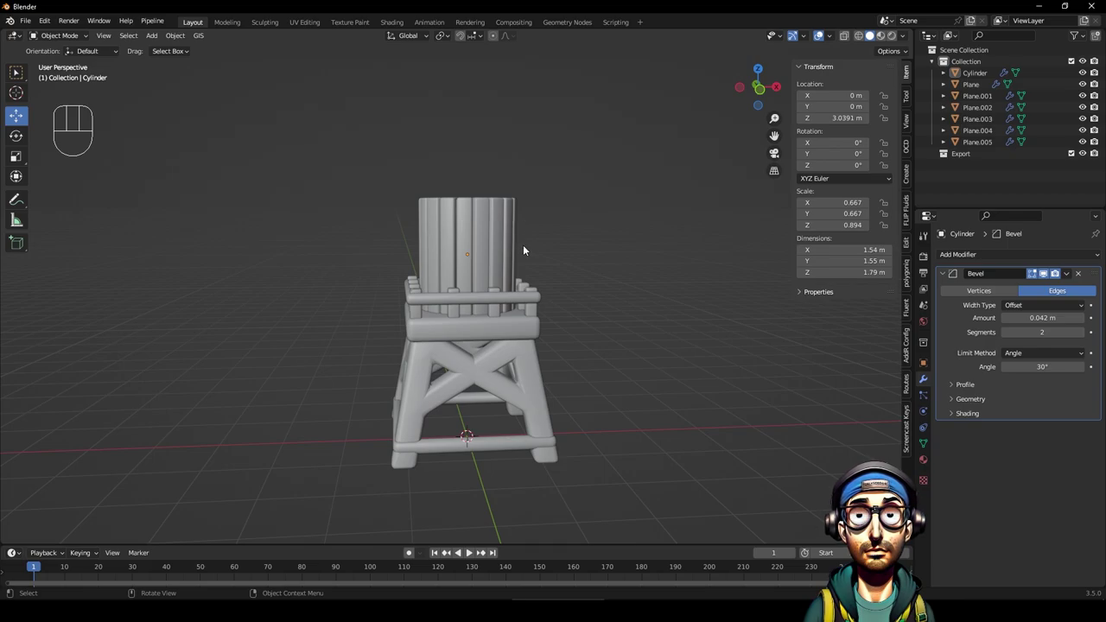
left_click_drag(528, 252, 533, 267)
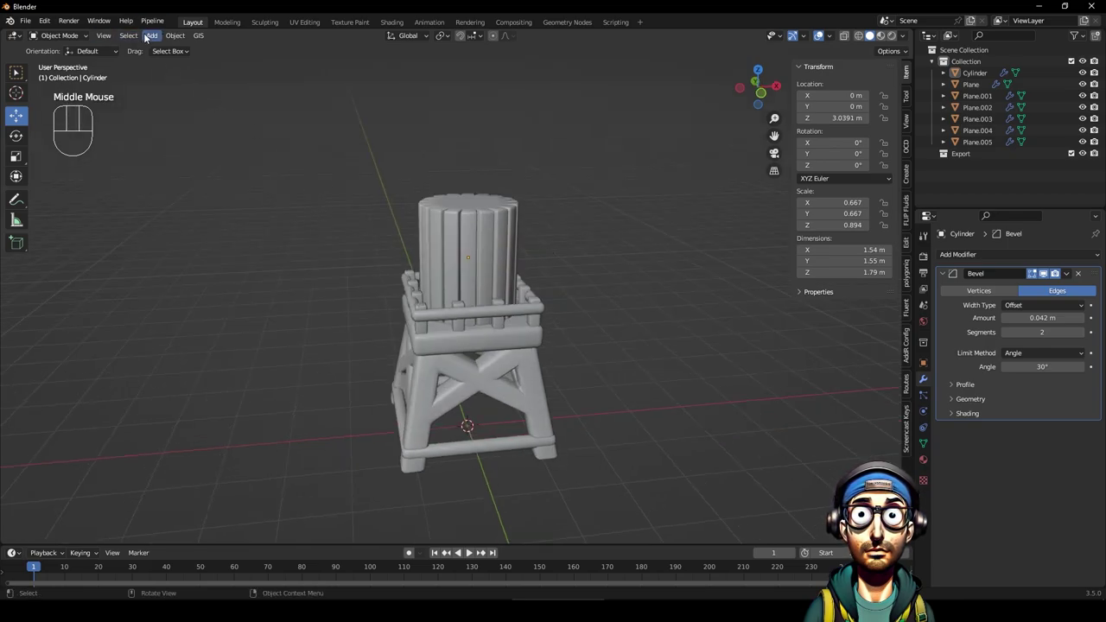
Add a 1 m Bezier circle curve at the origin as the first tank hoop.
left_click_drag(148, 36, 487, 222)
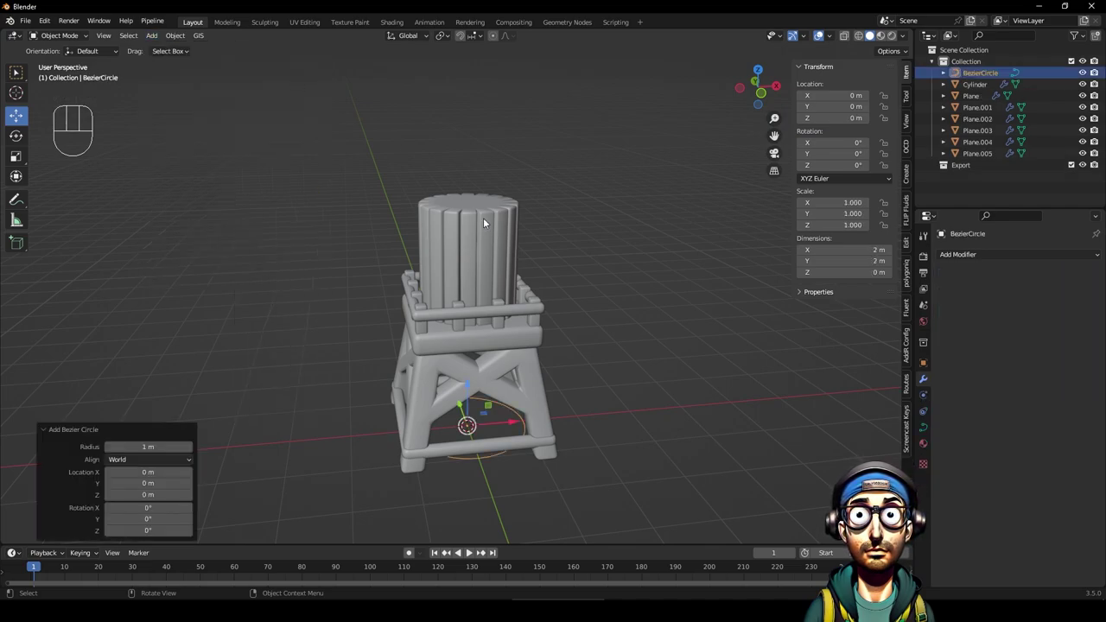
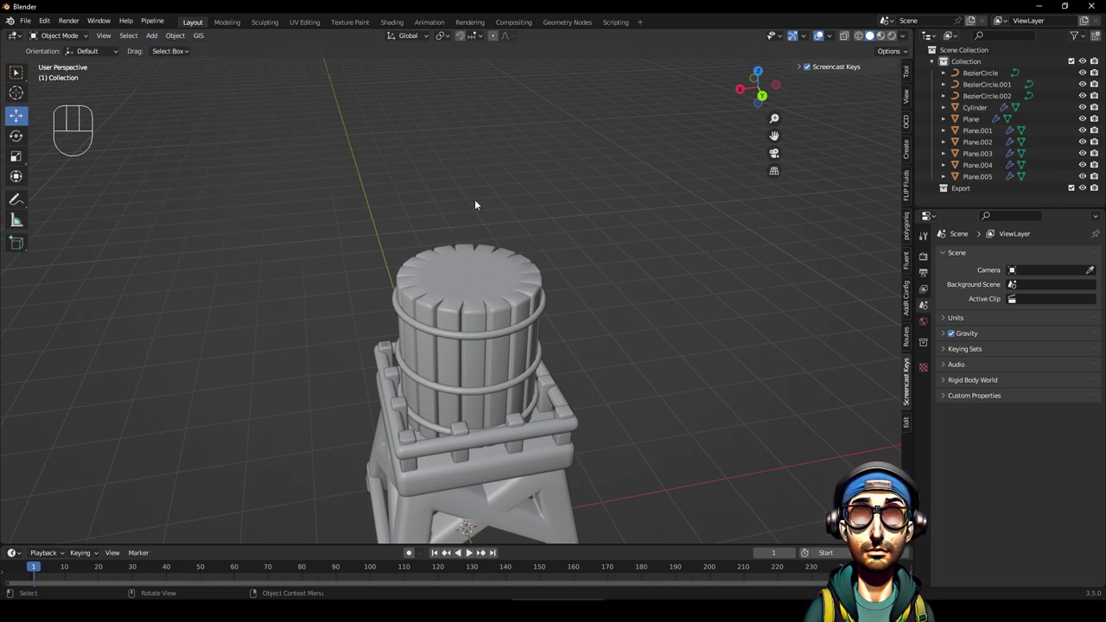
Add a new cylinder and raise it on Z above the tank.
left_click_drag(158, 40, 292, 136)
left_click(21, 125)
left_click_drag(470, 495, 504, 165)
left_click_drag(487, 277, 487, 239)
middle_click(487, 262)
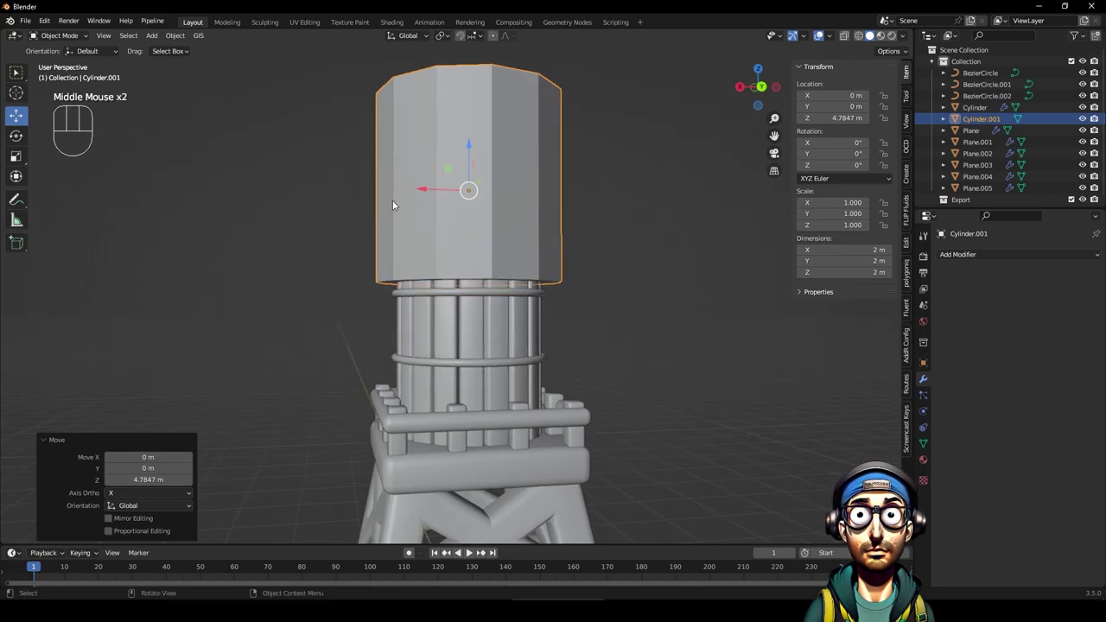
Extrude the cylinder's side faces individually to give it ridges.
key("Tab")
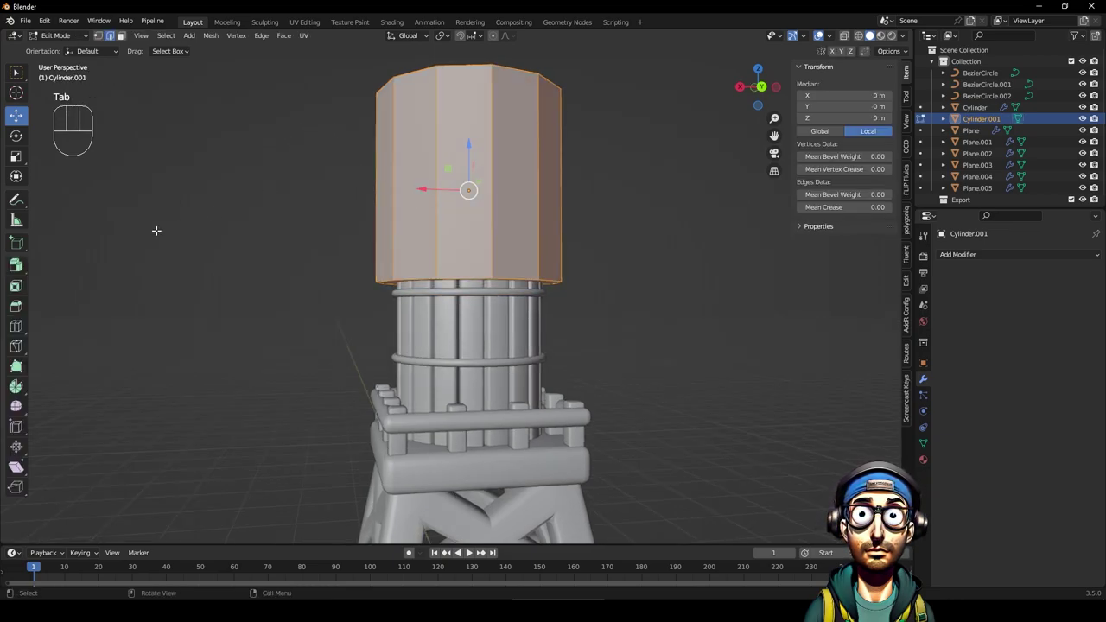
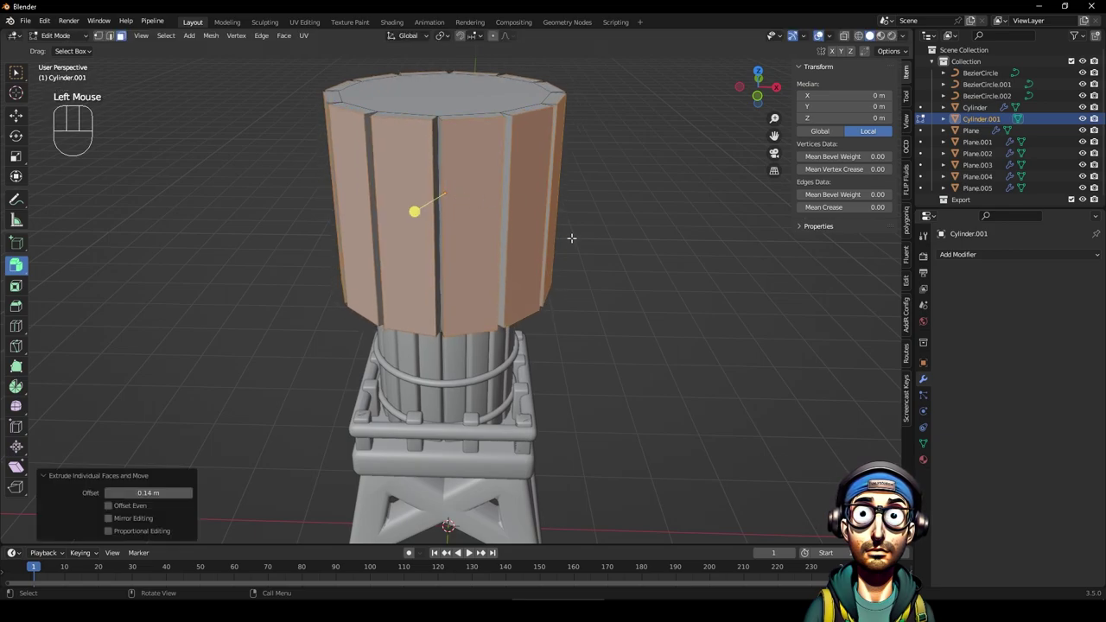
key("Tab")
left_click_drag(483, 251, 483, 191)
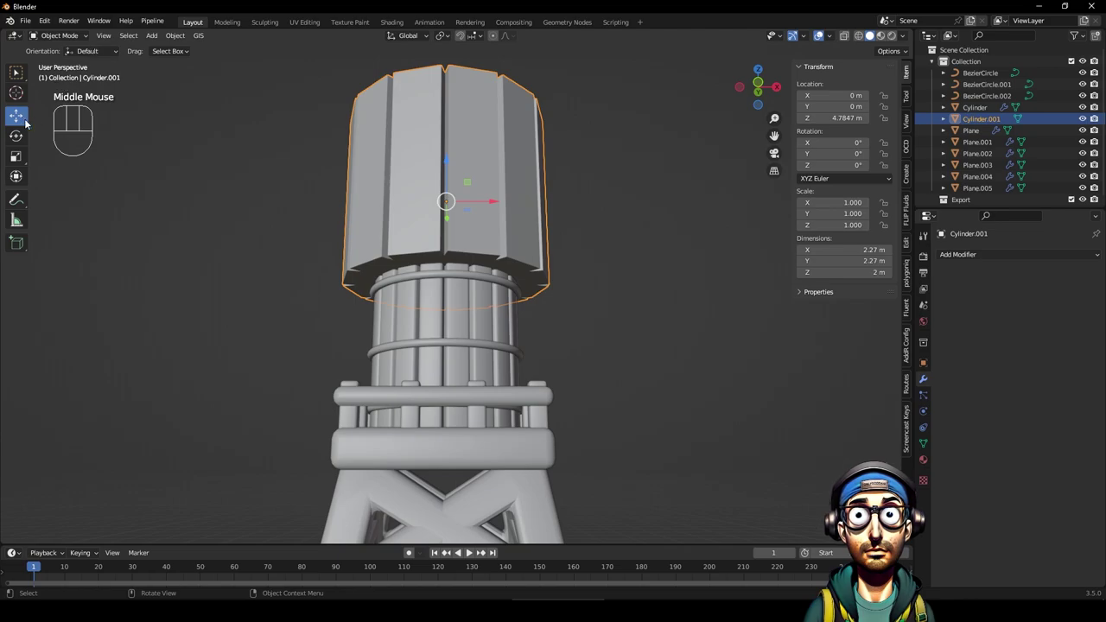
key("Tab")
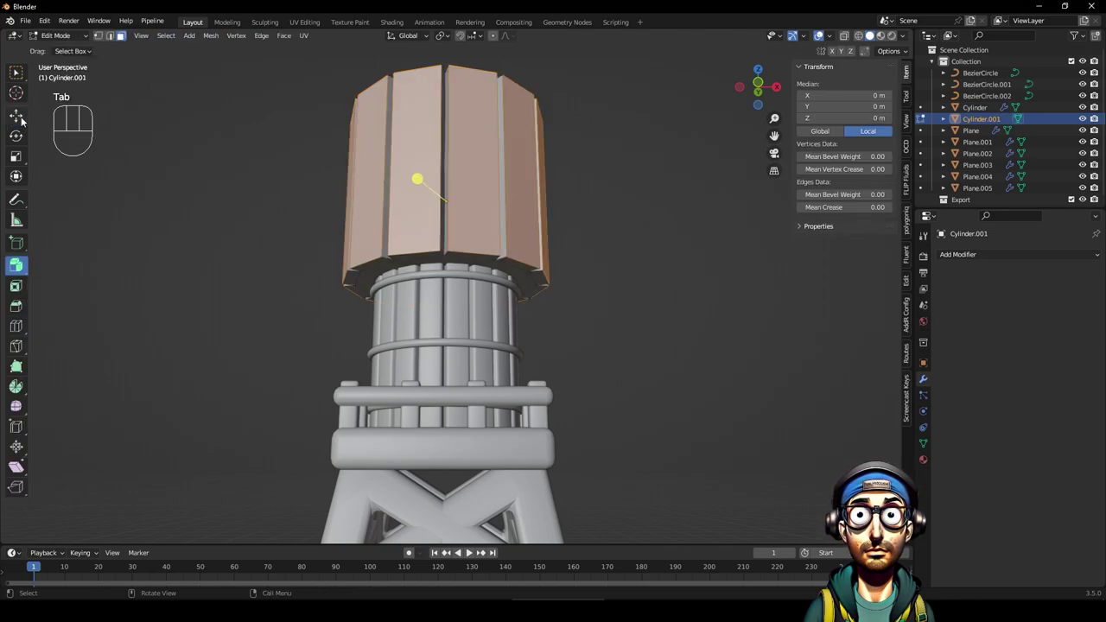
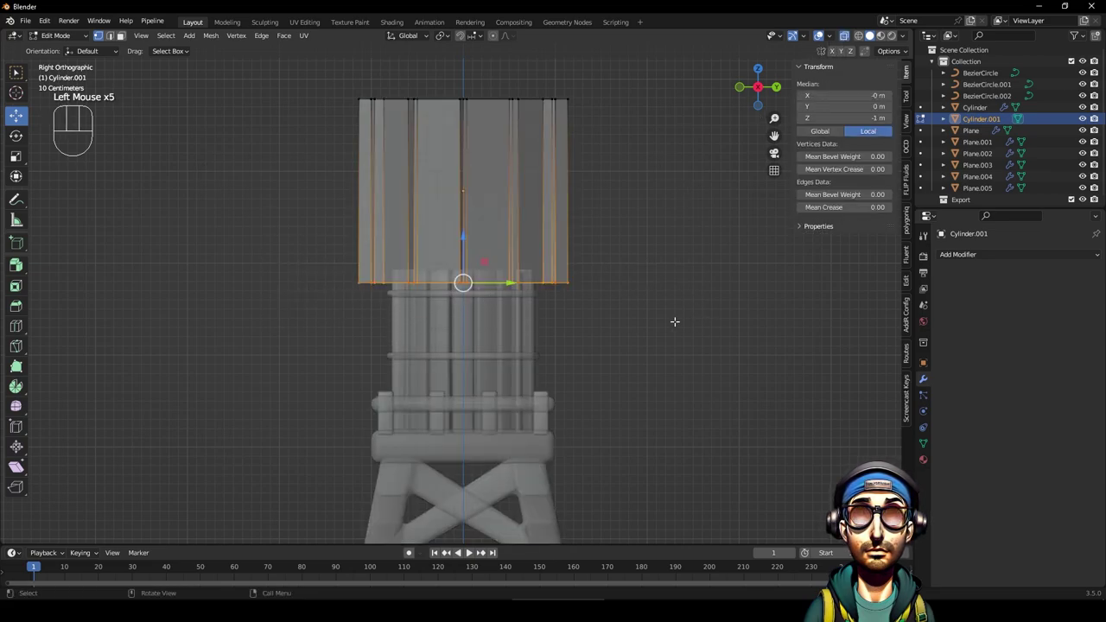
Flare the bottom loop out and narrow the top into a cone roof with a 0.1 m Bevel.
key("s")
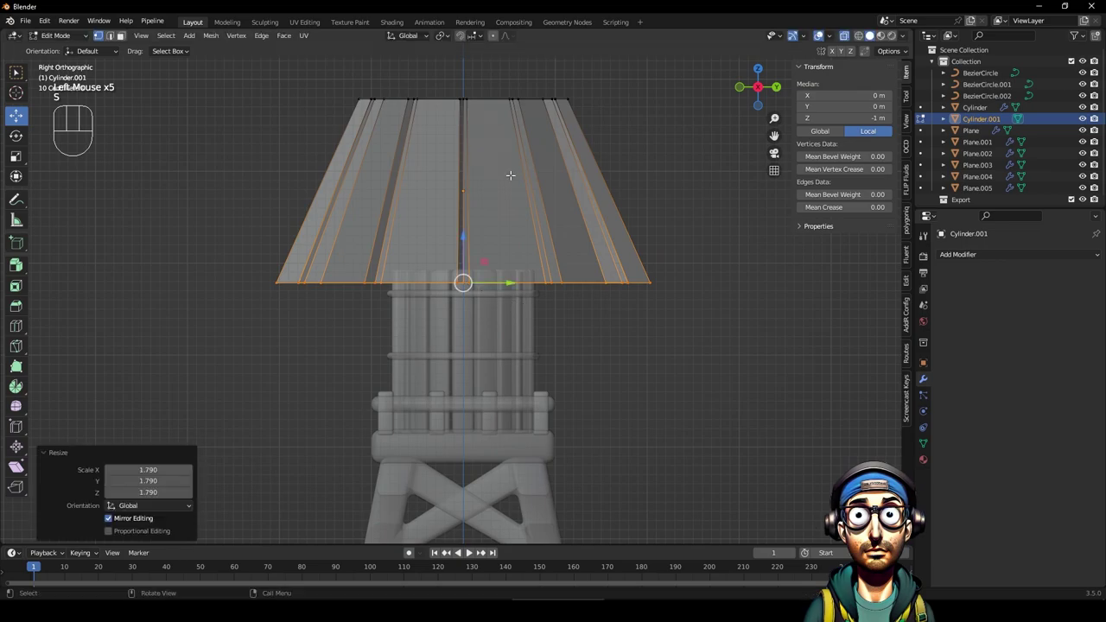
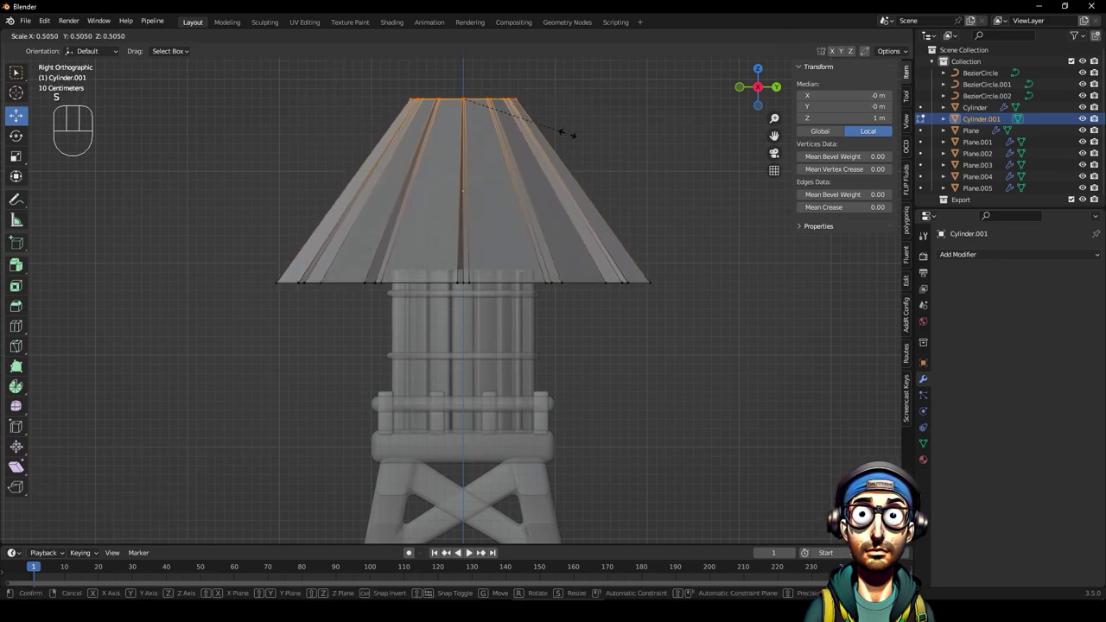
key("Tab")
left_click_drag(448, 220, 548, 209)
left_click_drag(559, 210, 567, 231)
left_click_drag(980, 251, 875, 299)
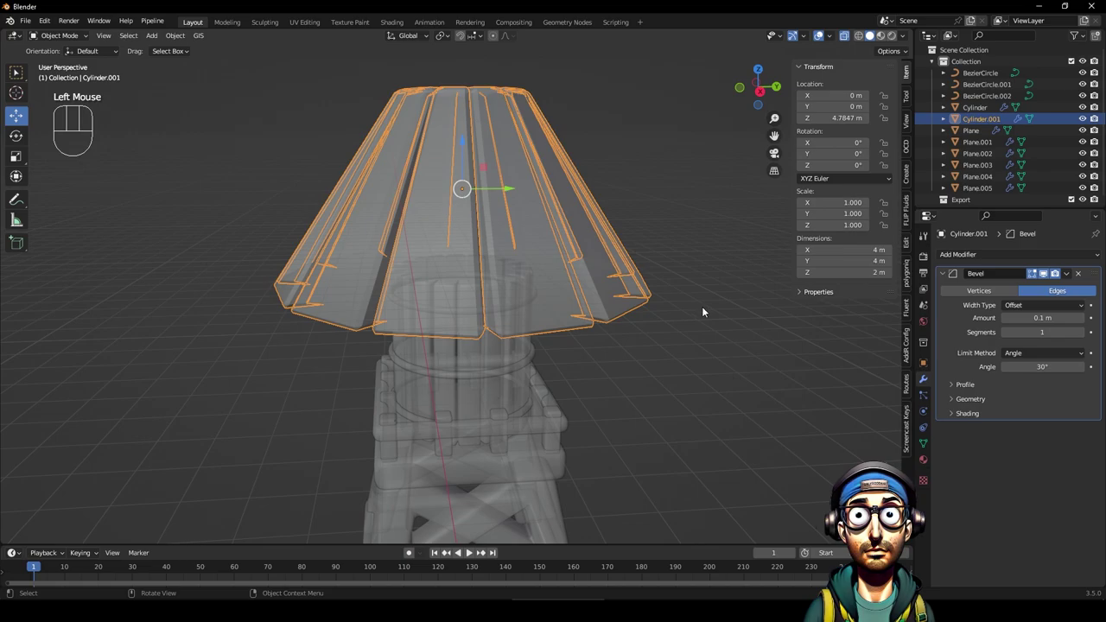
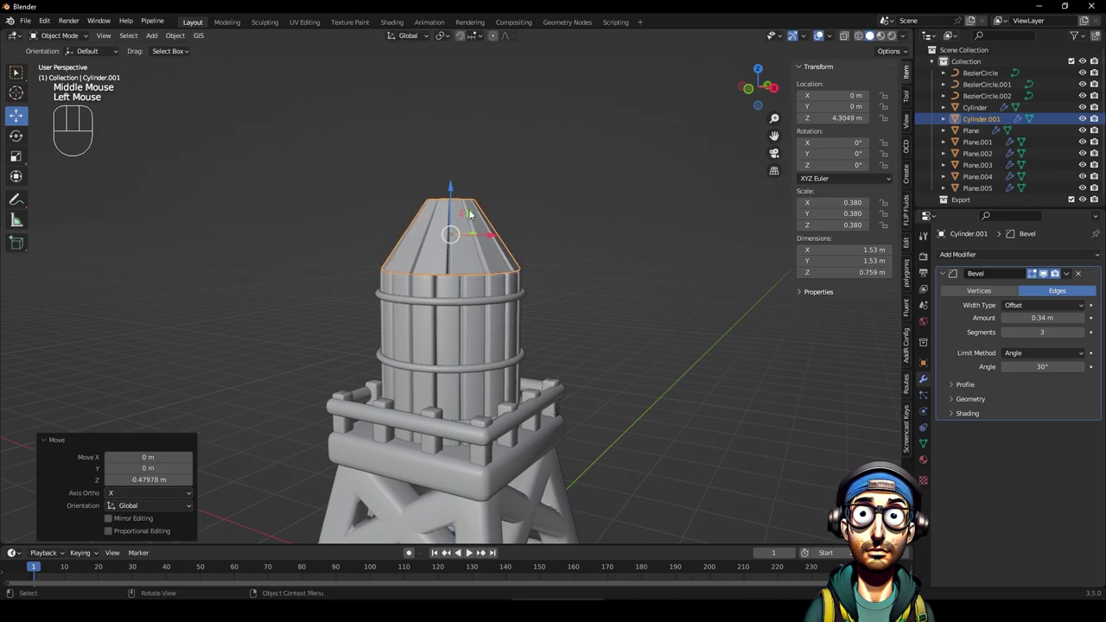
Shrink the roof onto the tank, set Bevel 0.34 m with 3 segments, and flatten the top cap.
key("s")
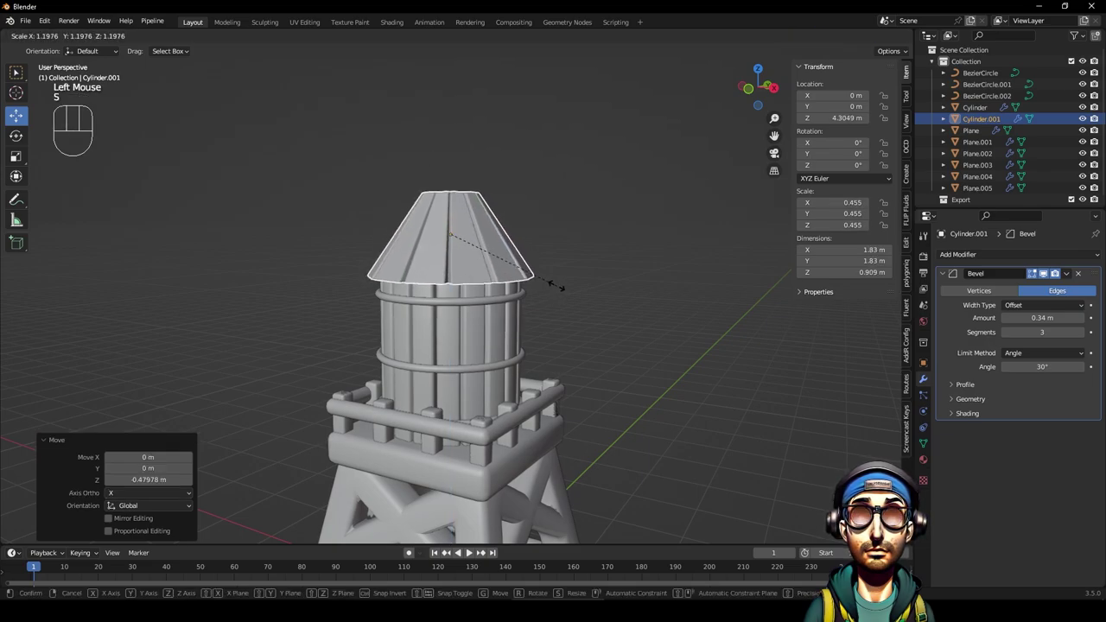
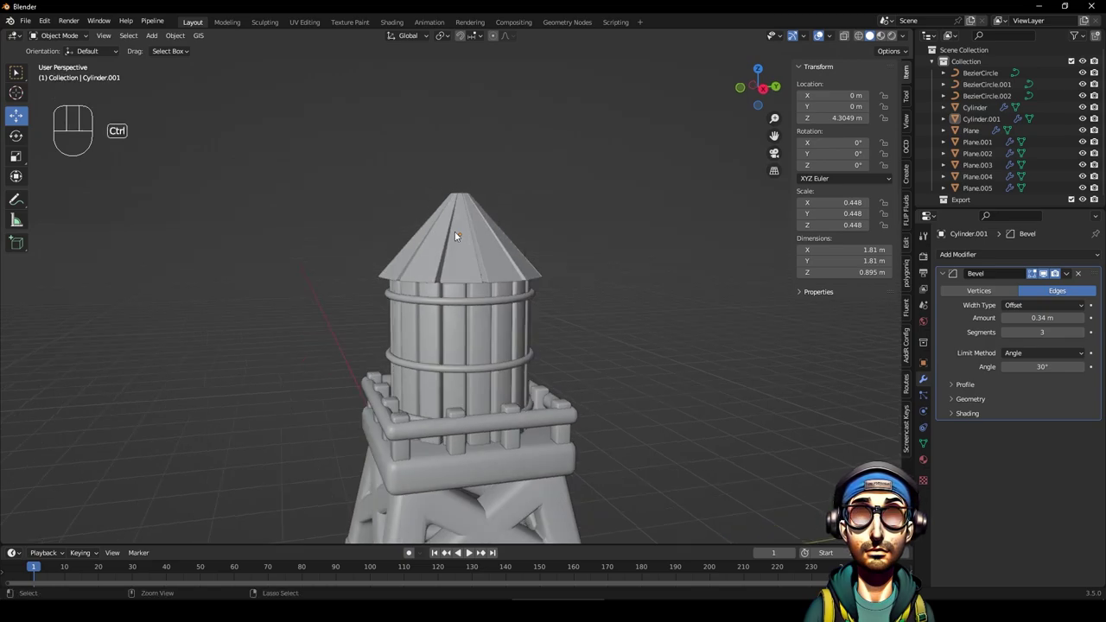
key("ctrl+z")
key("ctrl+z")
key("ctrl+z")
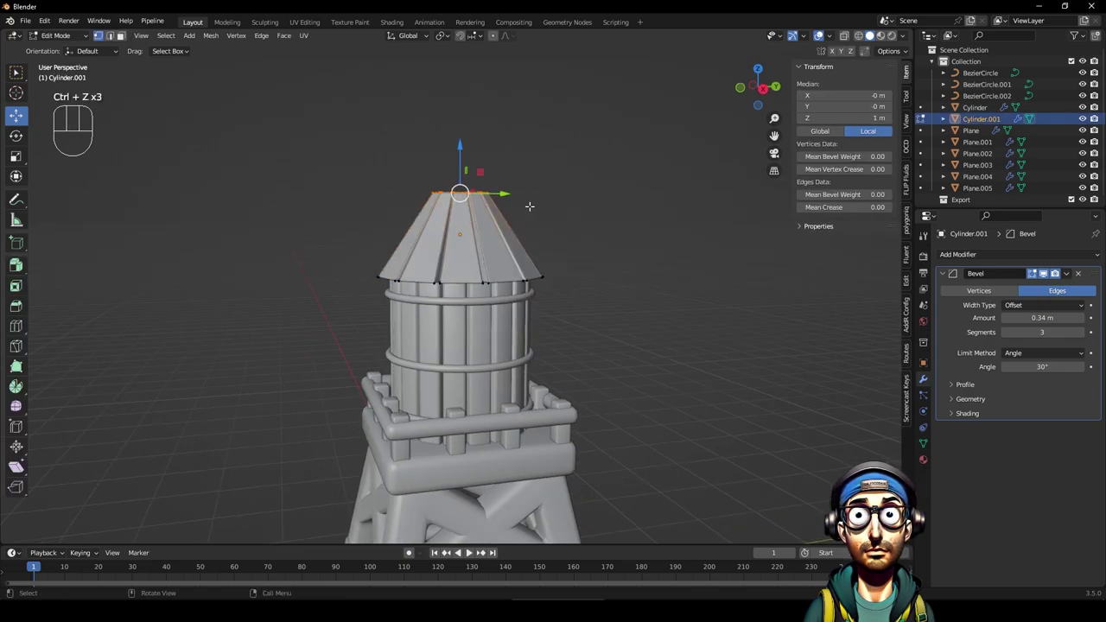
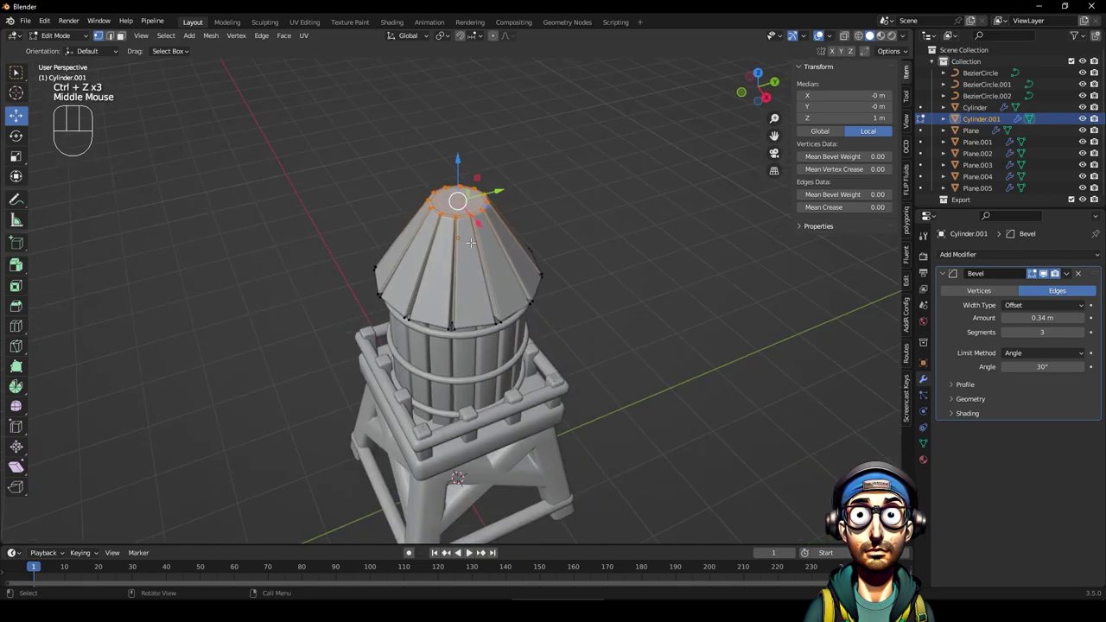
key("Tab")
Orbit and zoom around the roof to inspect the finished cap.
left_click_drag(548, 253, 570, 204)
scroll("up", 3)
left_click_drag(575, 217, 504, 210)
left_click_drag(525, 179, 541, 166)
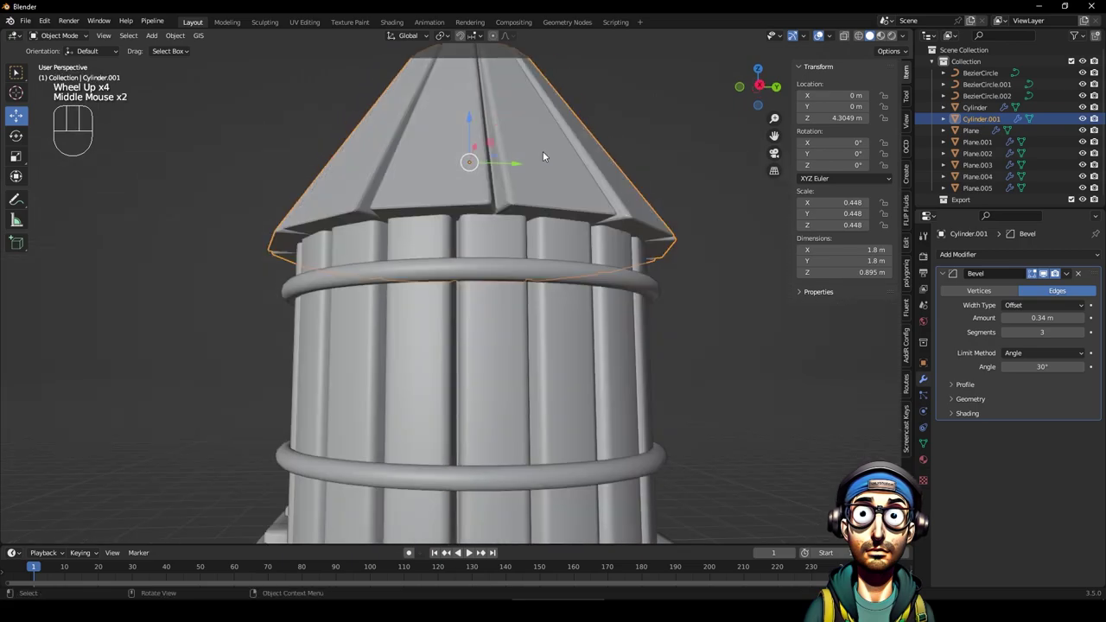
left_click_drag(551, 147, 535, 257)
Narrow the roof's top ring into a cone tip and apply the roof's transforms.
left_click_drag(534, 206, 528, 240)
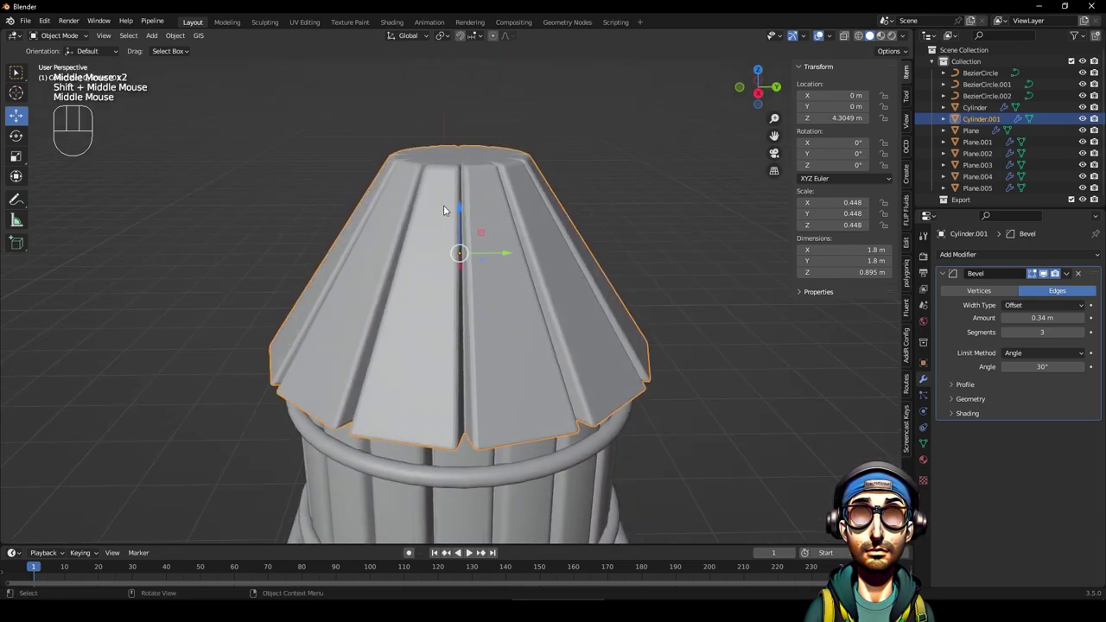
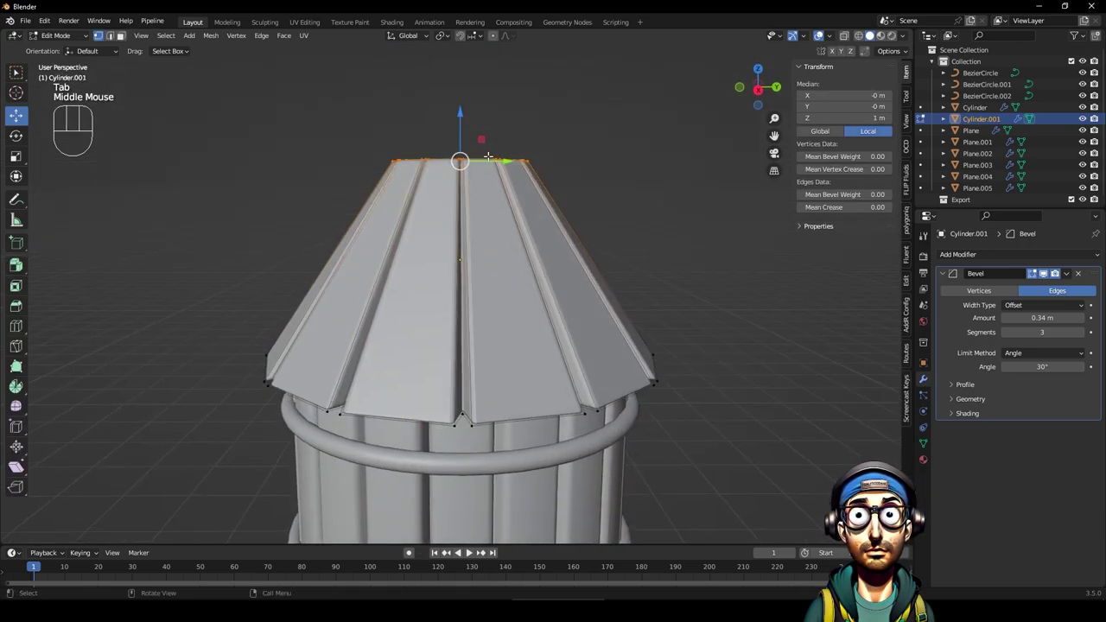
key("s")
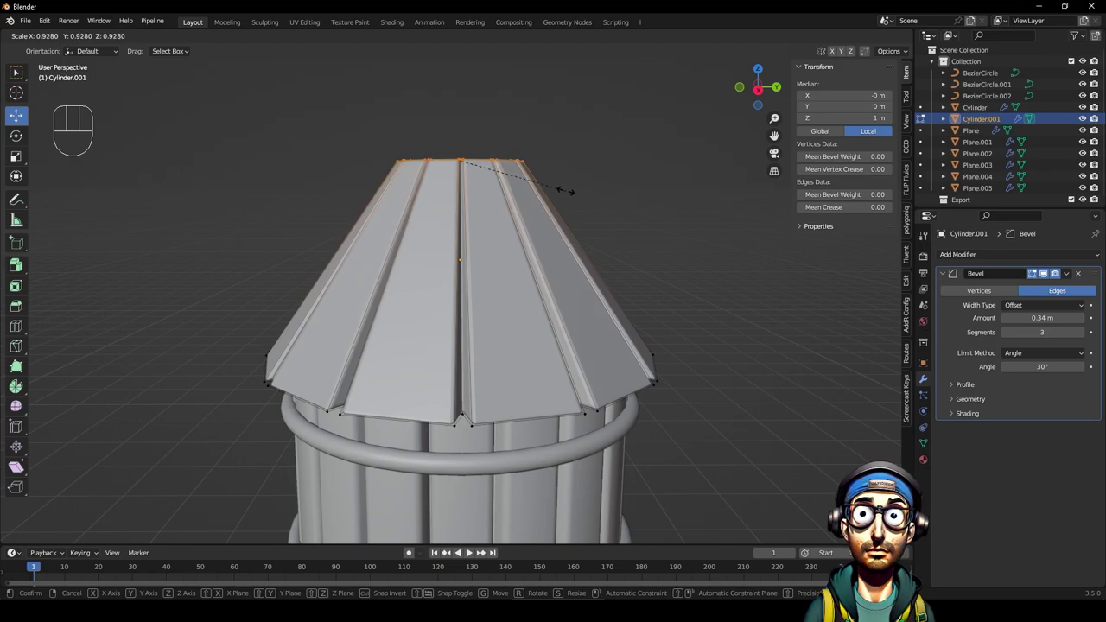
key("Tab")
left_click(631, 213)
left_click_drag(544, 265, 557, 225)
left_click(535, 261)
key("ctrl+a")
left_click_drag(556, 231, 558, 302)
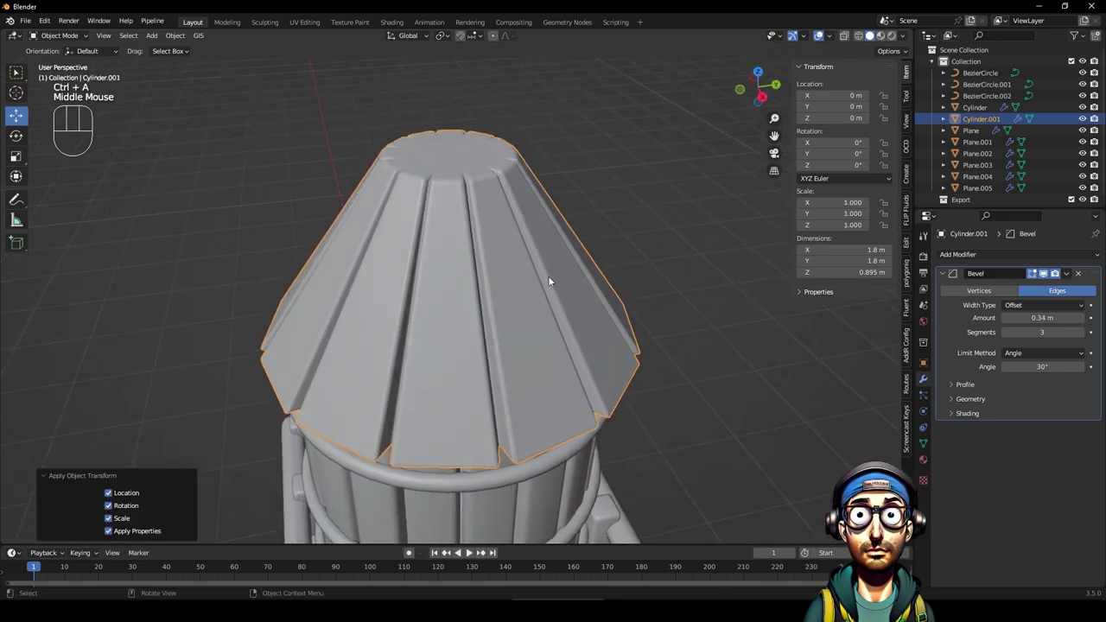
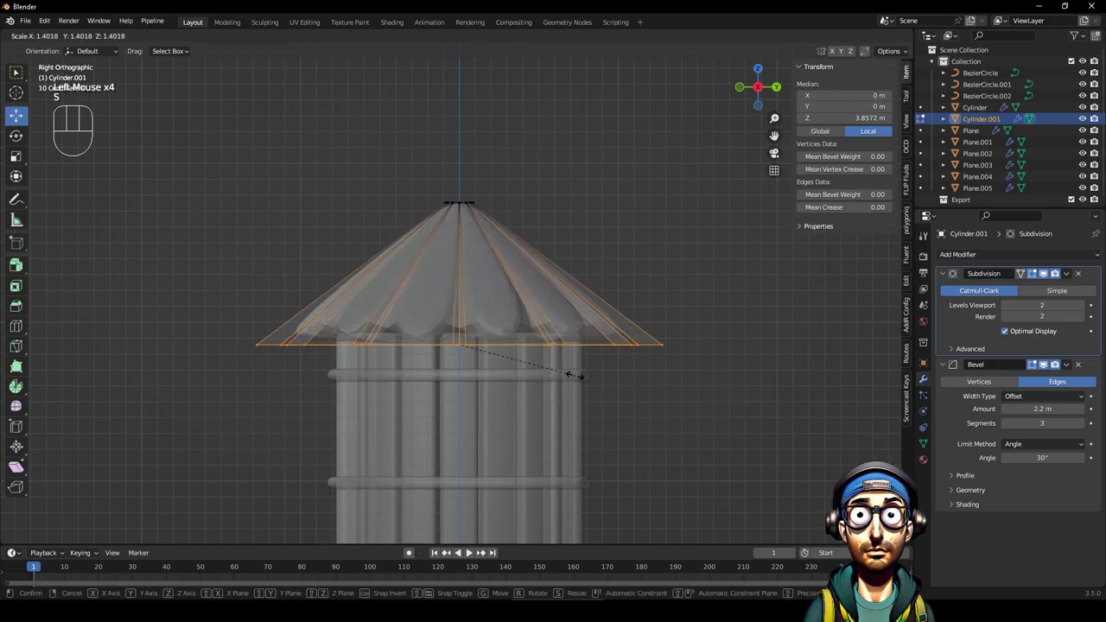
Switch X-ray off and set the roof to Shade Smooth.
key("Tab")
left_click_drag(658, 336, 659, 347)
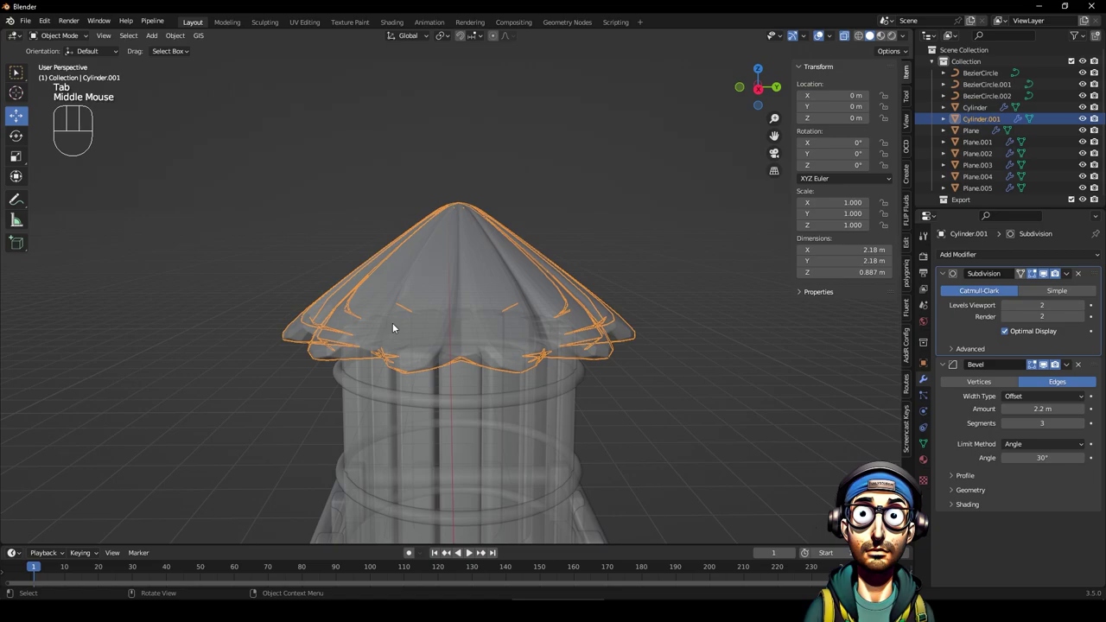
key("Tab")
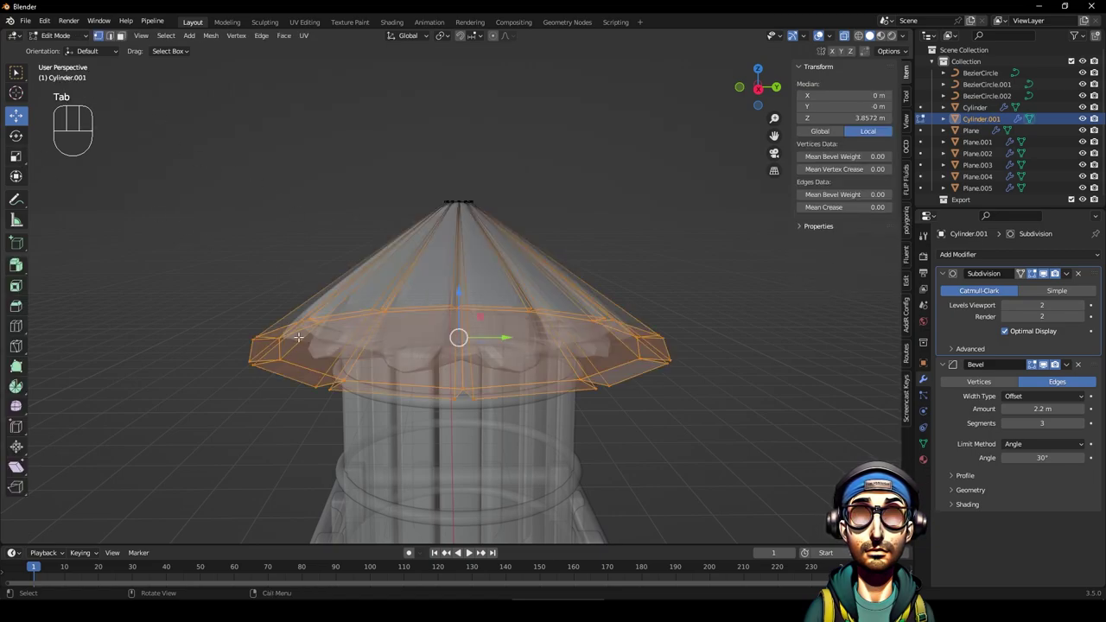
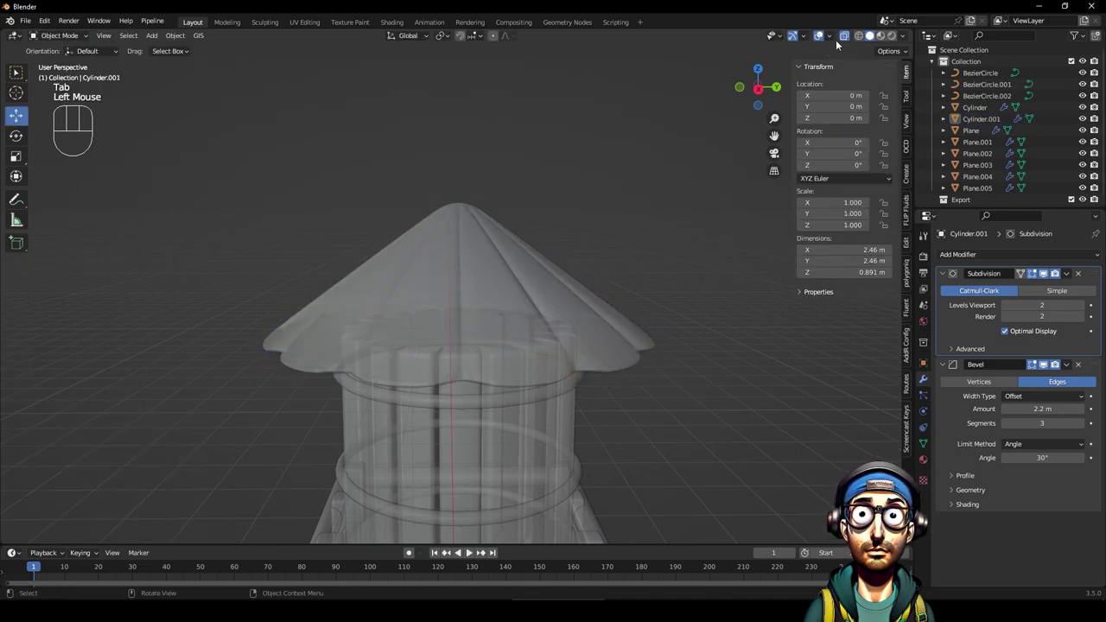
left_click(847, 36)
left_click_drag(628, 305, 532, 351)
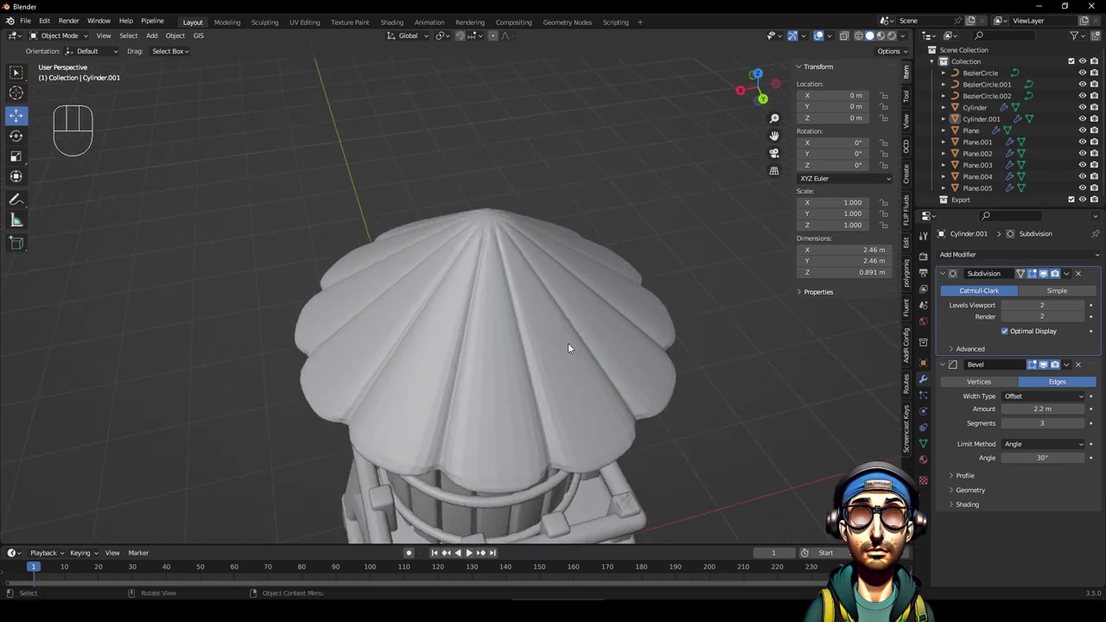
left_click_drag(517, 355, 493, 358)
left_click(662, 349)
left_click(569, 345)
right_click(576, 339)
Enlarge the roof very slightly by 1.005 and re-enter its mesh for editing.
left_click_drag(716, 367, 708, 319)
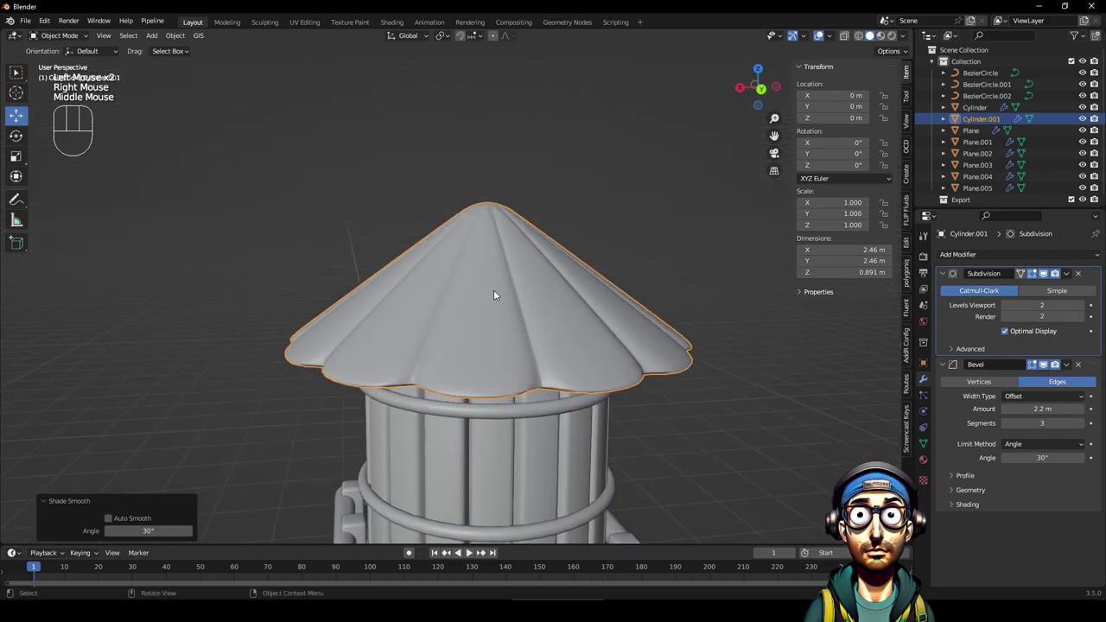
left_click_drag(515, 321, 512, 294)
scroll("down", 3)
middle_click(531, 337)
left_click(532, 283)
key("s")
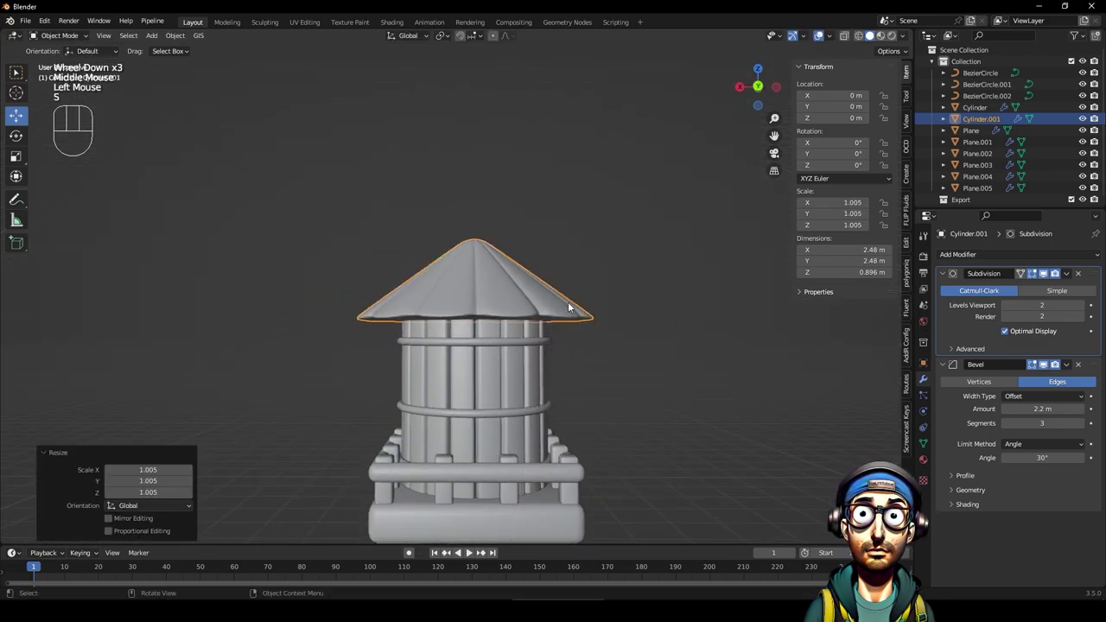
key("ctrl+z")
key("Tab")
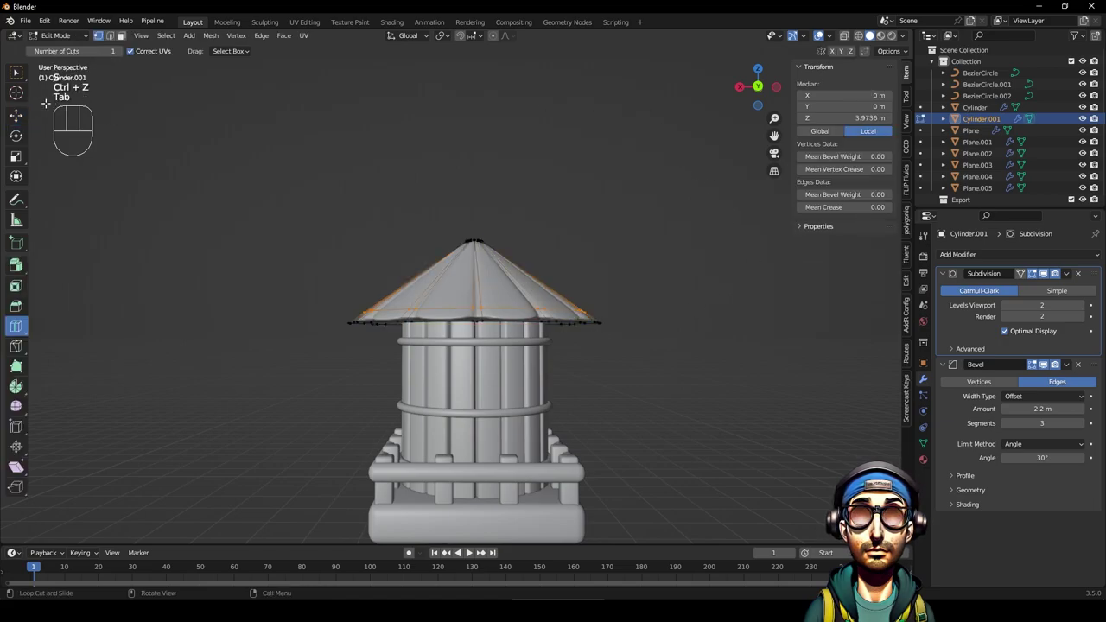
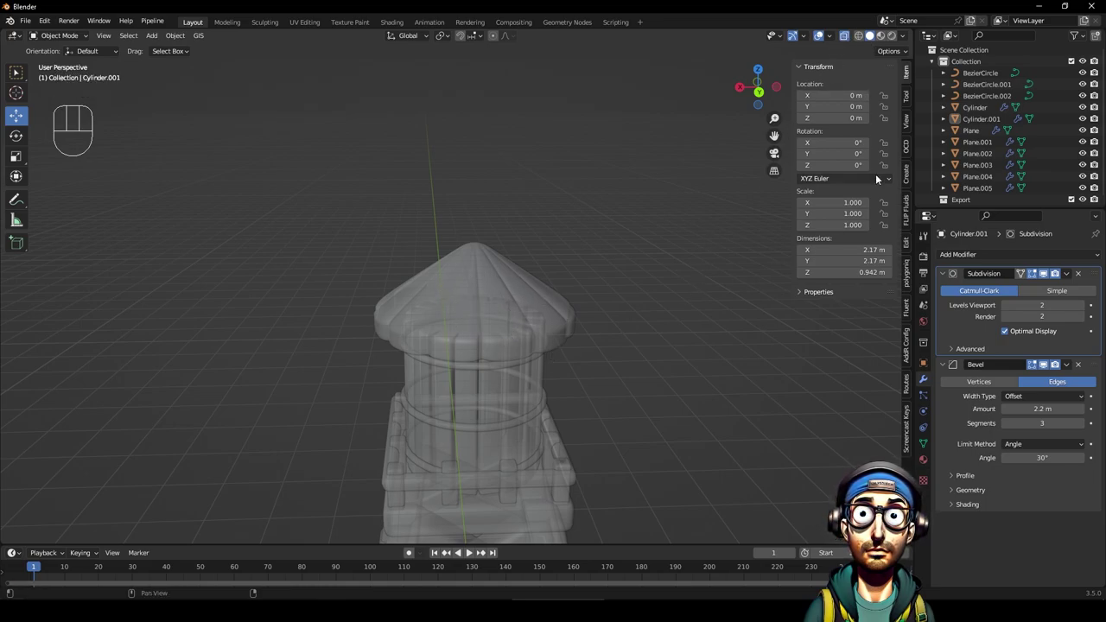
View the roof rim from underneath in solid shading and begin a loop cut around it.
left_click(846, 39)
left_click(627, 292)
left_click_drag(641, 337, 534, 316)
left_click_drag(589, 326, 559, 322)
left_click(507, 291)
left_click_drag(524, 307, 547, 288)
scroll("up", 3)
scroll("up", 3)
left_click_drag(607, 301, 618, 284)
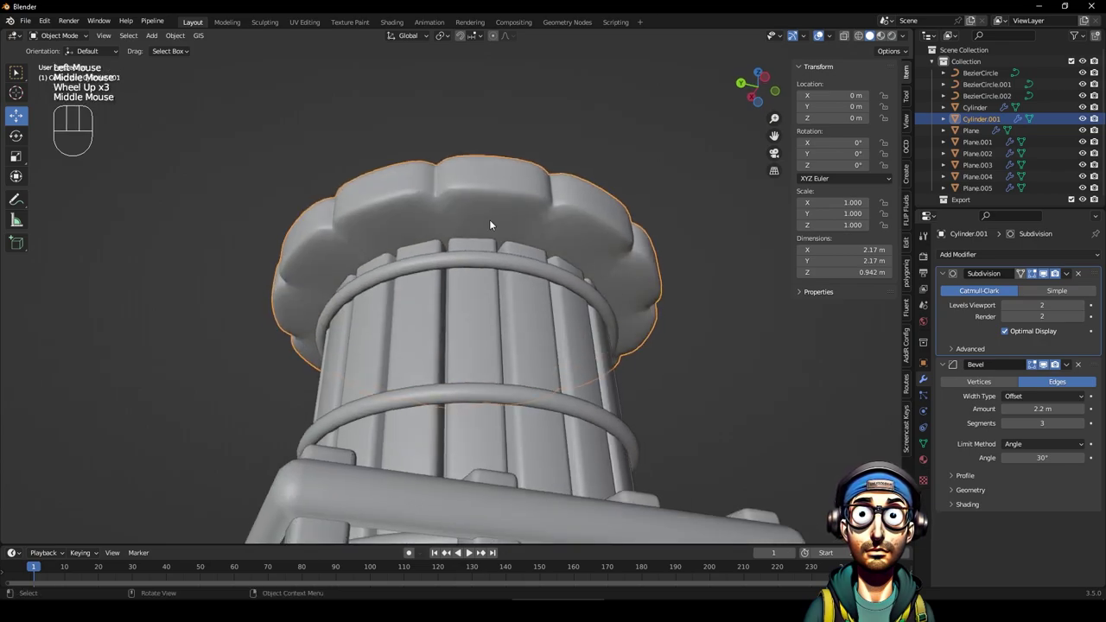
left_click(553, 236)
key("Tab")
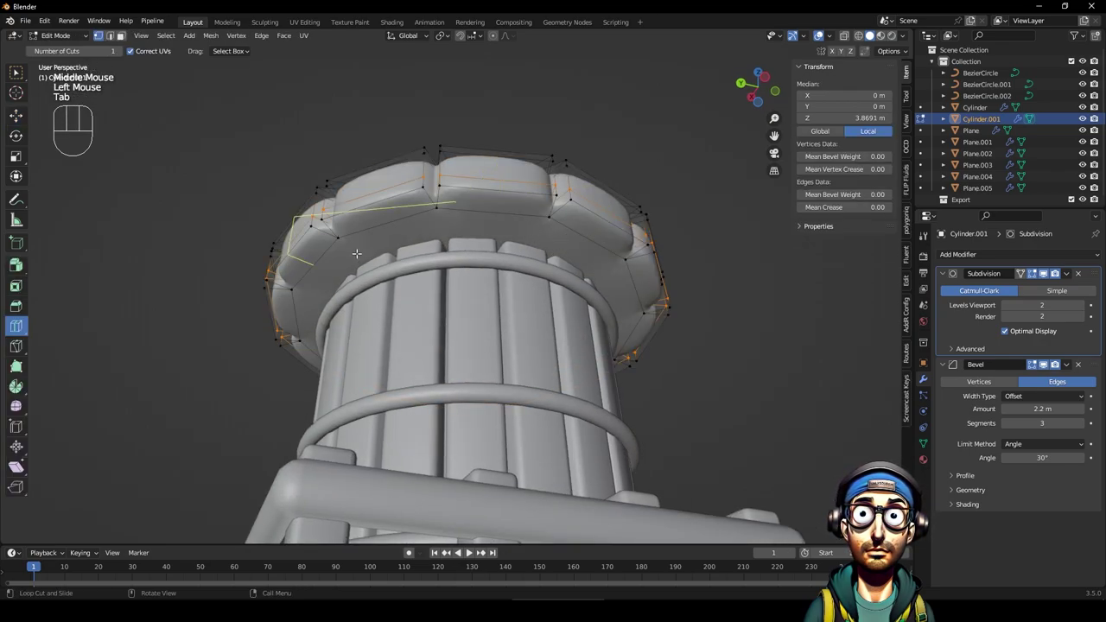
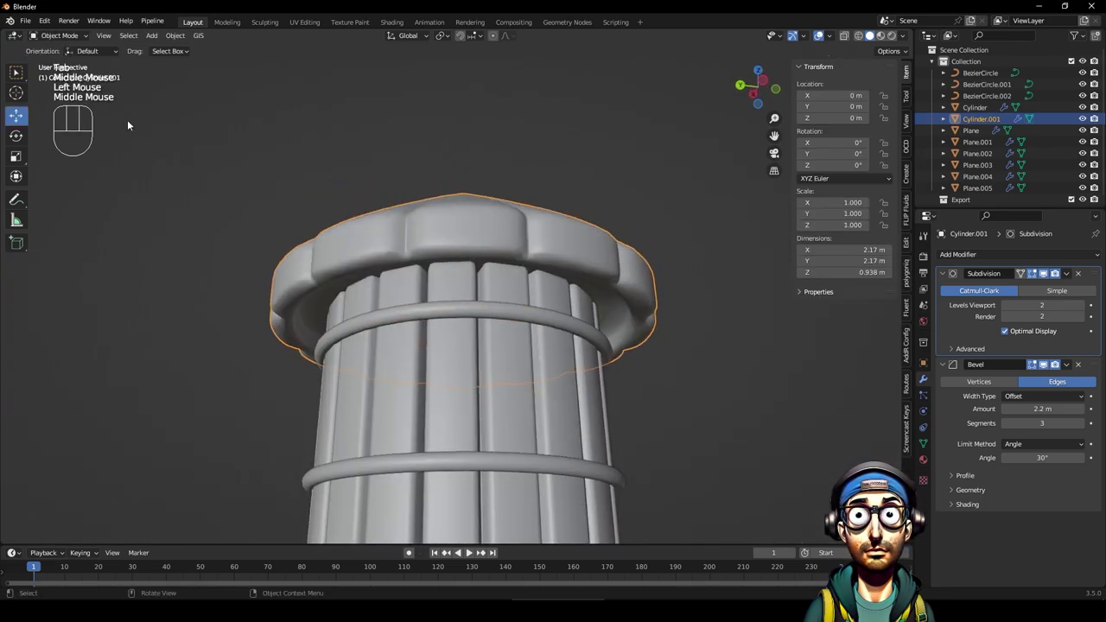
Set the roof's origin to its center of mass and shrink it to 0.91 to fit the tank.
left_click_drag(181, 41, 347, 110)
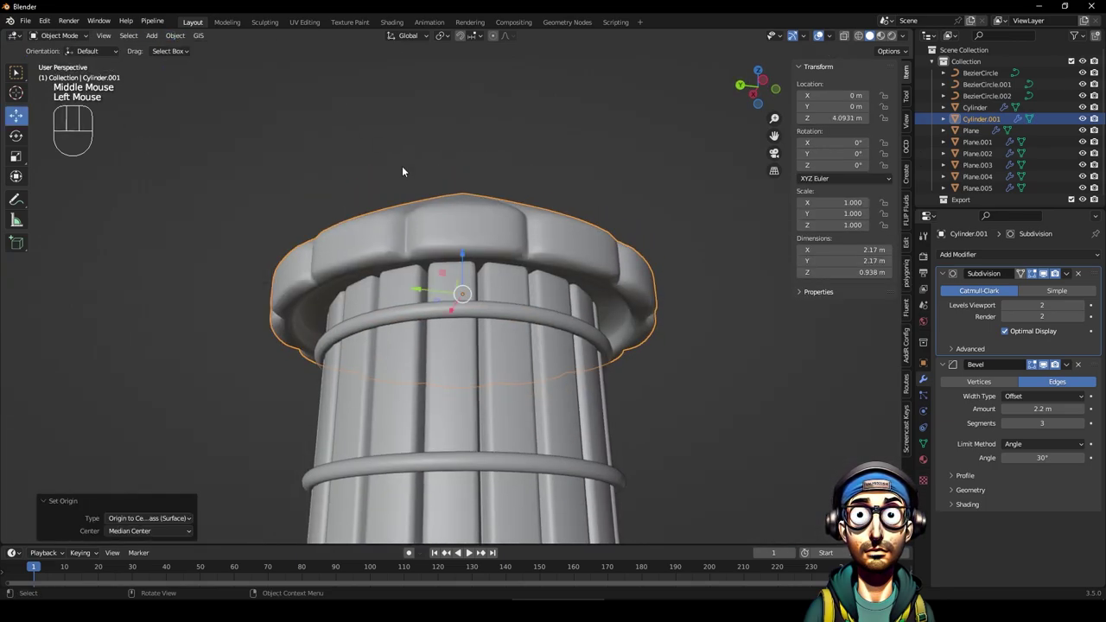
left_click(466, 252)
key("s")
left_click(684, 275)
left_click_drag(614, 311, 595, 342)
scroll("down", 3)
scroll("down", 3)
left_click_drag(499, 314, 443, 344)
left_click_drag(456, 371, 436, 250)
left_click_drag(471, 295, 468, 270)
left_click_drag(478, 189, 486, 214)
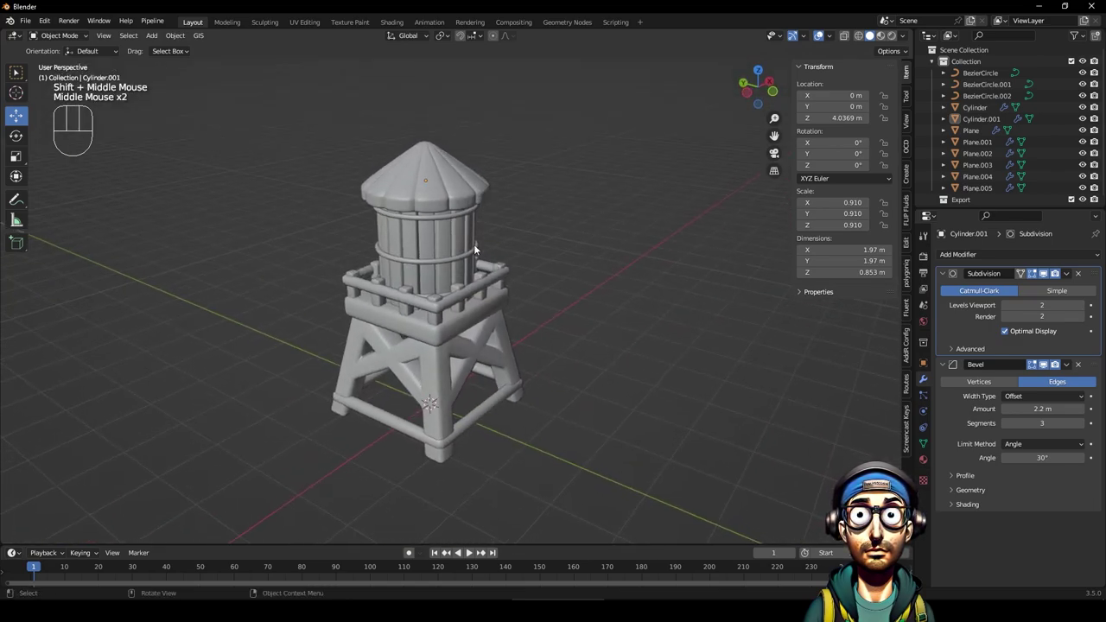
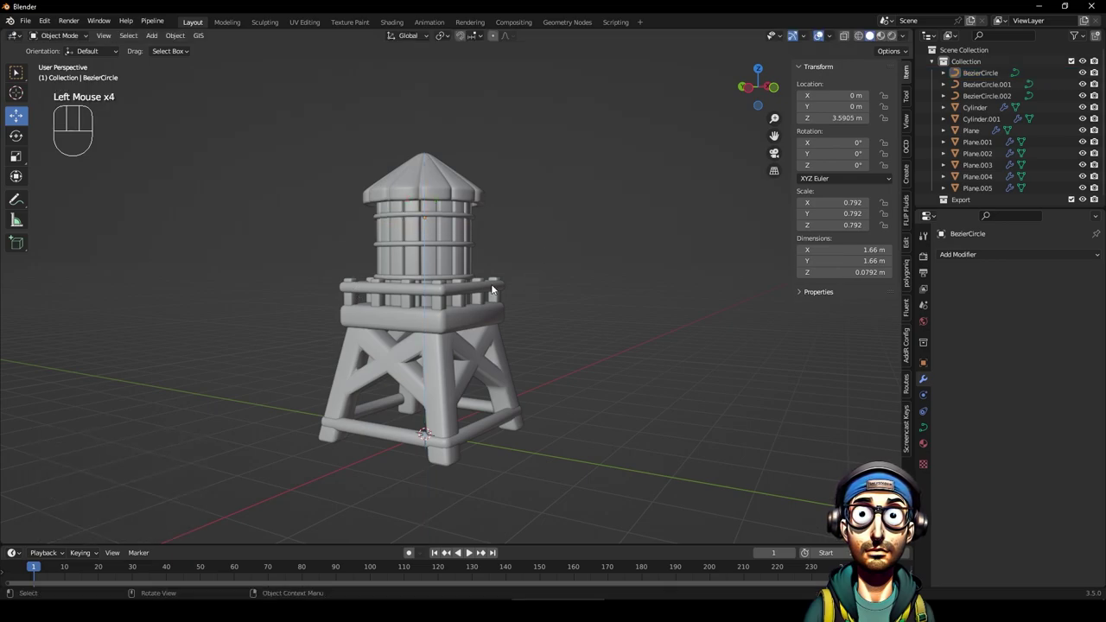
Raise the lowest tank ring BezierCircle.002 slightly along Z to about 2.69 m.
left_click(449, 274)
left_click(454, 279)
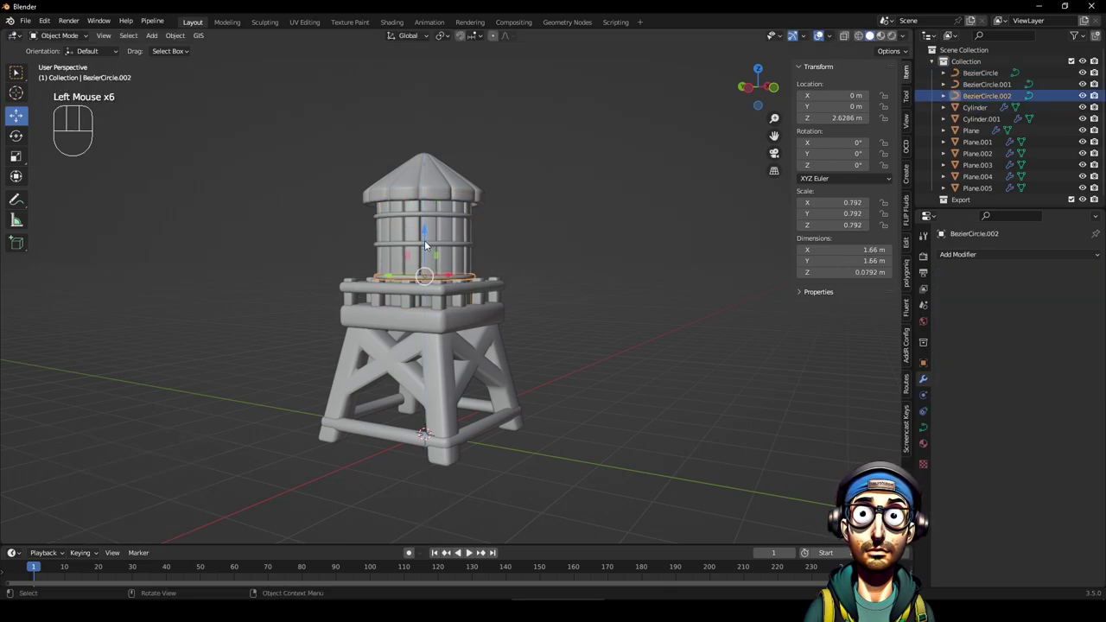
left_click(429, 232)
left_click(427, 233)
left_click(572, 240)
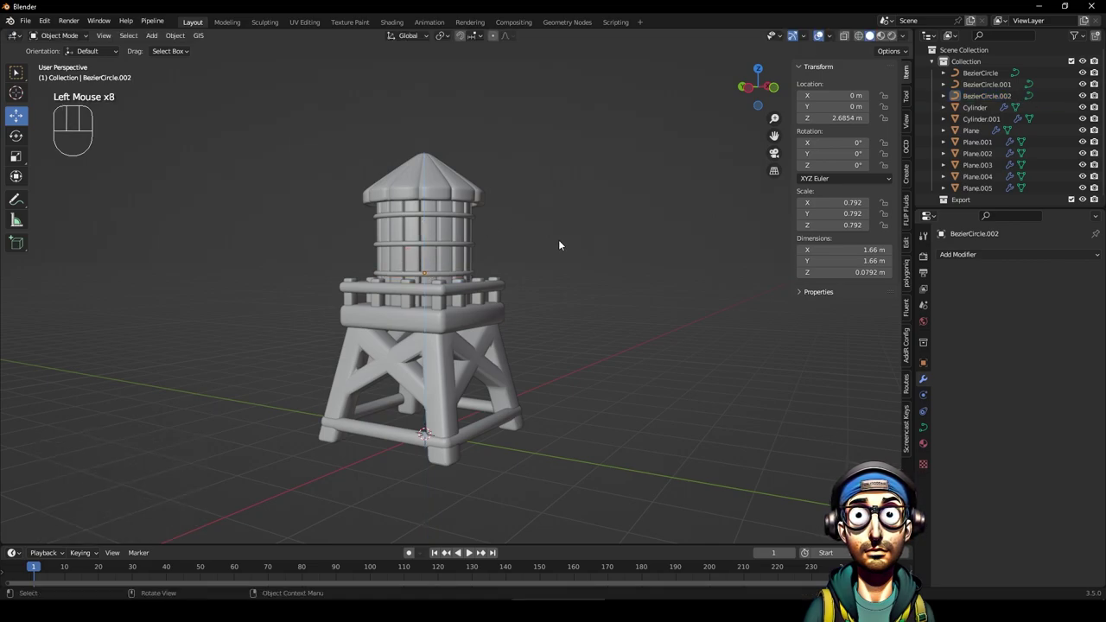
scroll("down", 3)
left_click_drag(560, 360, 545, 379)
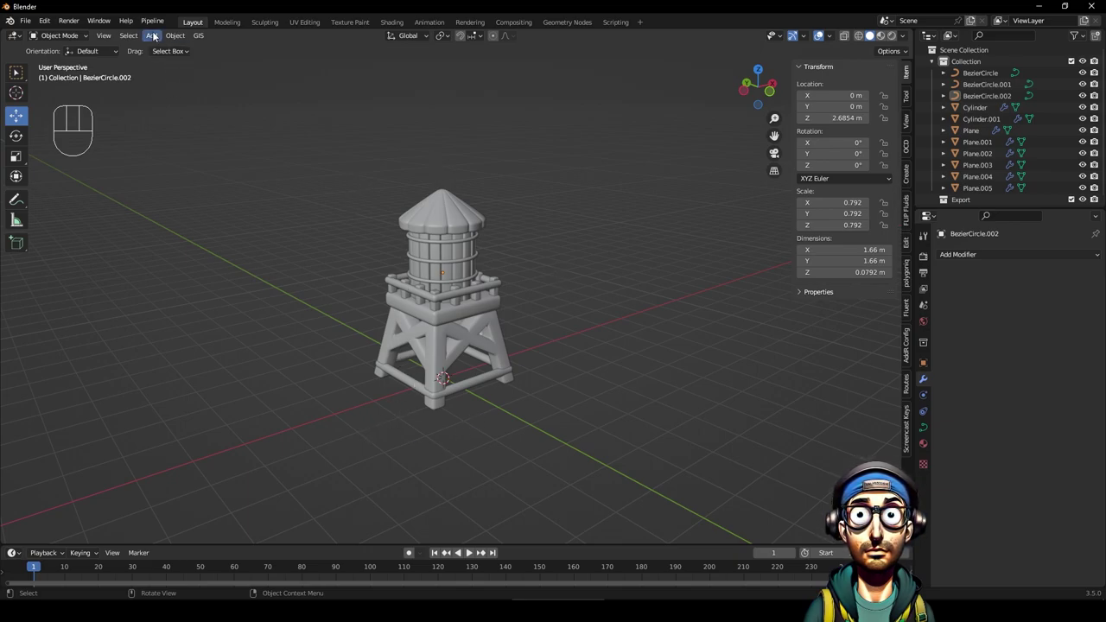
Duplicate the platform slab in place and enlarge the copy about 3.6x into a wide base.
left_click_drag(150, 40, 528, 305)
left_click(539, 301)
left_click(488, 302)
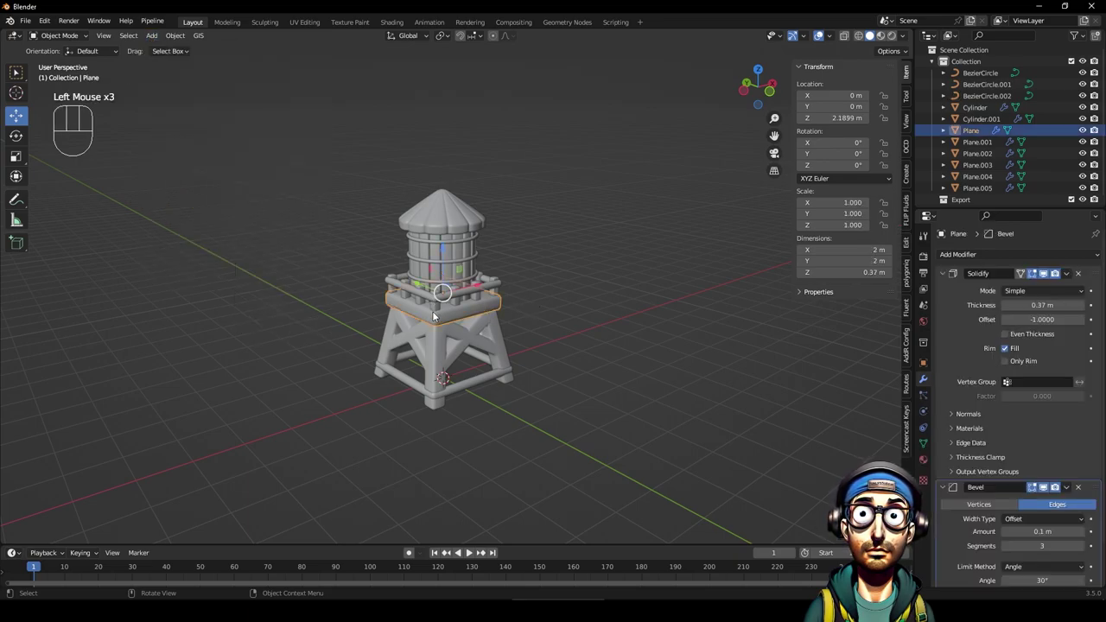
key("shift+d")
left_click(445, 254)
key("s")
left_click_drag(445, 307, 451, 341)
left_click(571, 275)
Lower the base slab to the ground beneath the tower legs.
left_click_drag(525, 344, 529, 326)
scroll("down", 3)
left_click_drag(488, 361, 507, 413)
left_click_drag(503, 397, 504, 343)
left_click_drag(493, 352, 483, 314)
scroll("up", 3)
middle_click(505, 289)
scroll("down", 3)
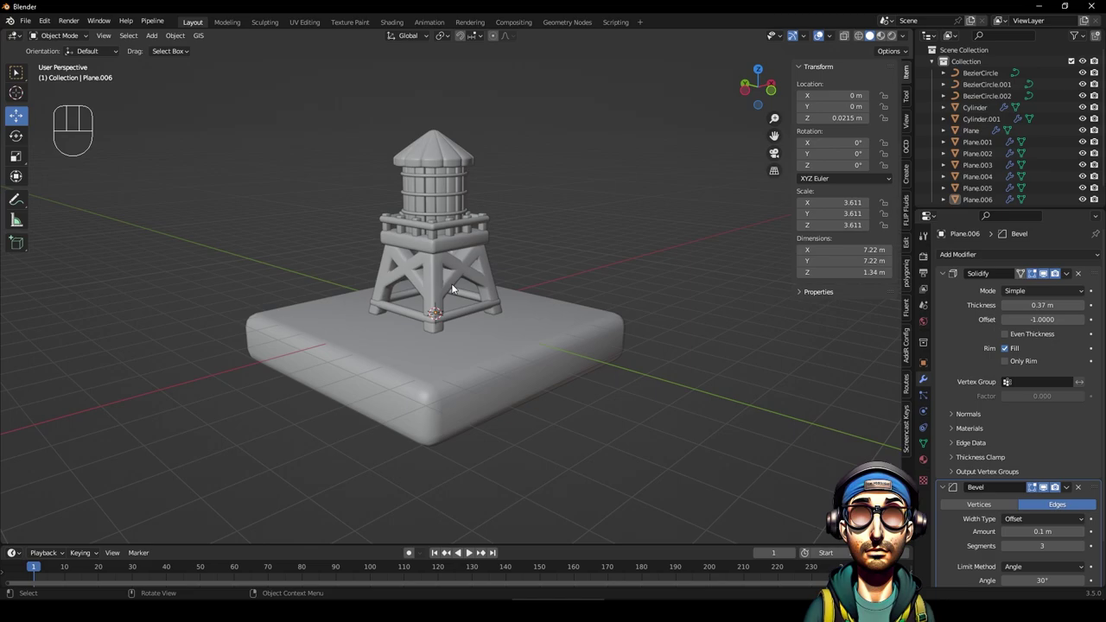
Delete the lower rings BezierCircle.001 and .002, keeping only the top ring.
left_click(451, 196)
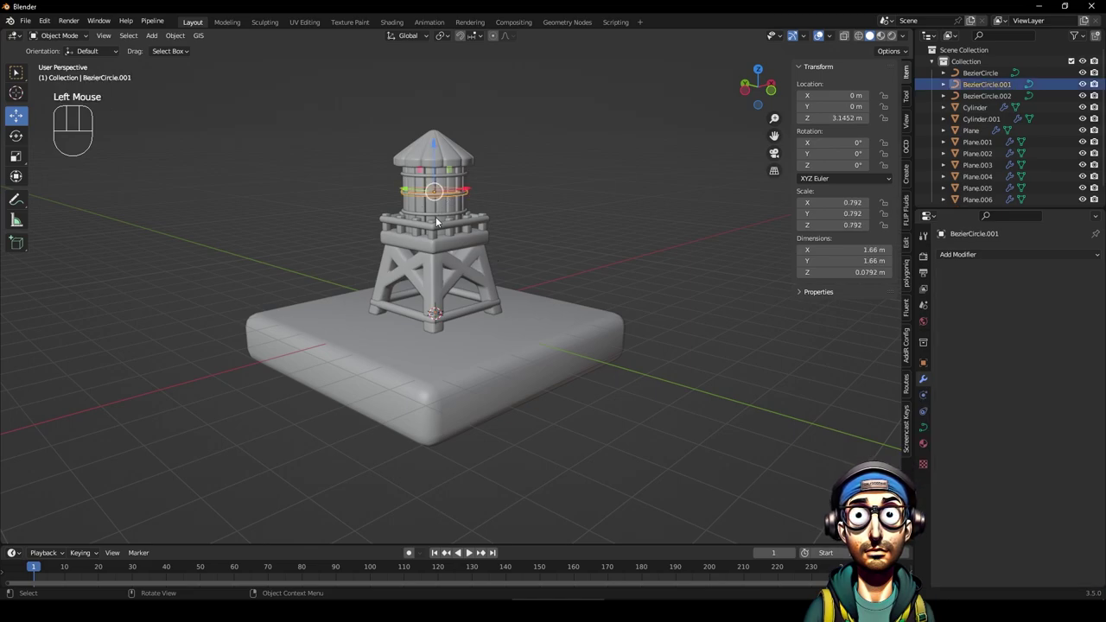
key("KP_Decimal")
scroll("down", 3)
left_click_drag(481, 343, 474, 326)
left_click(17, 164)
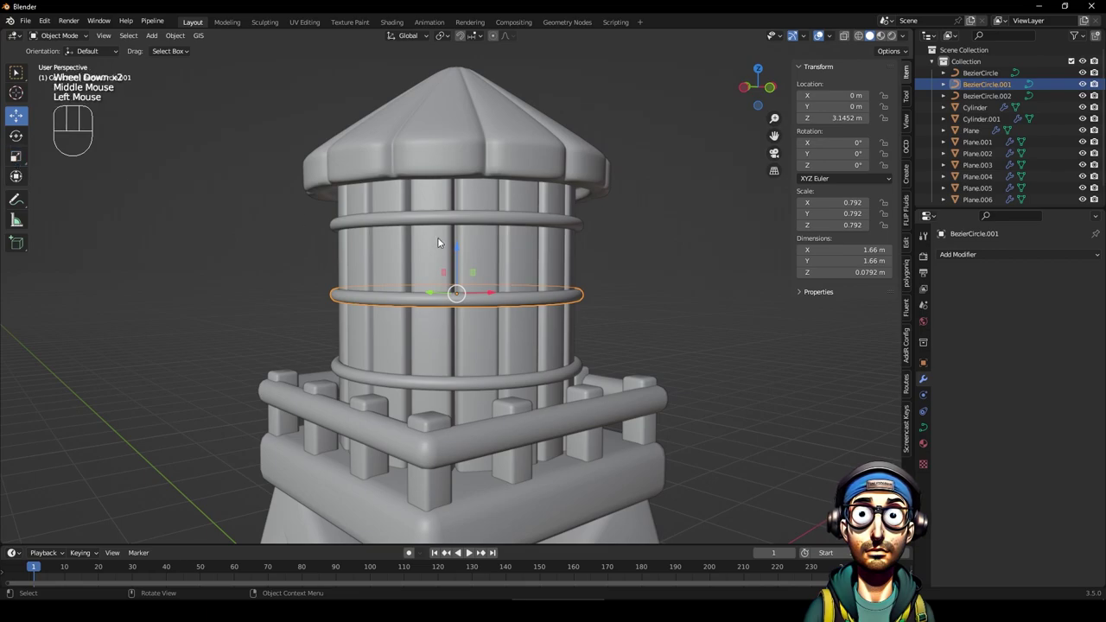
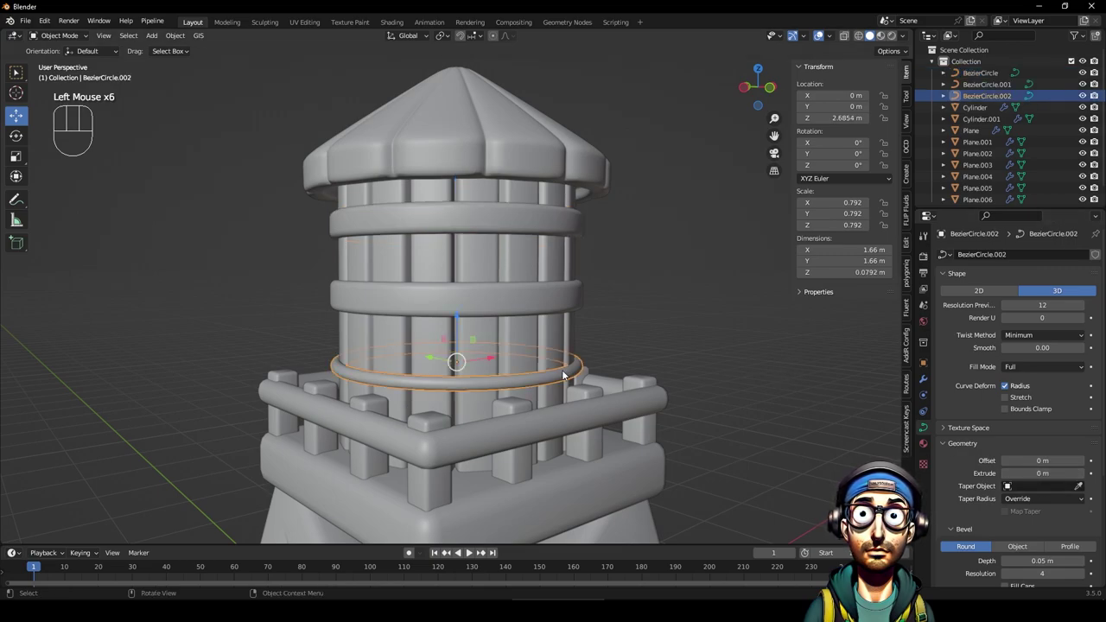
left_click(566, 379)
key("Delete")
left_click(572, 302)
key("Delete")
left_click(568, 227)
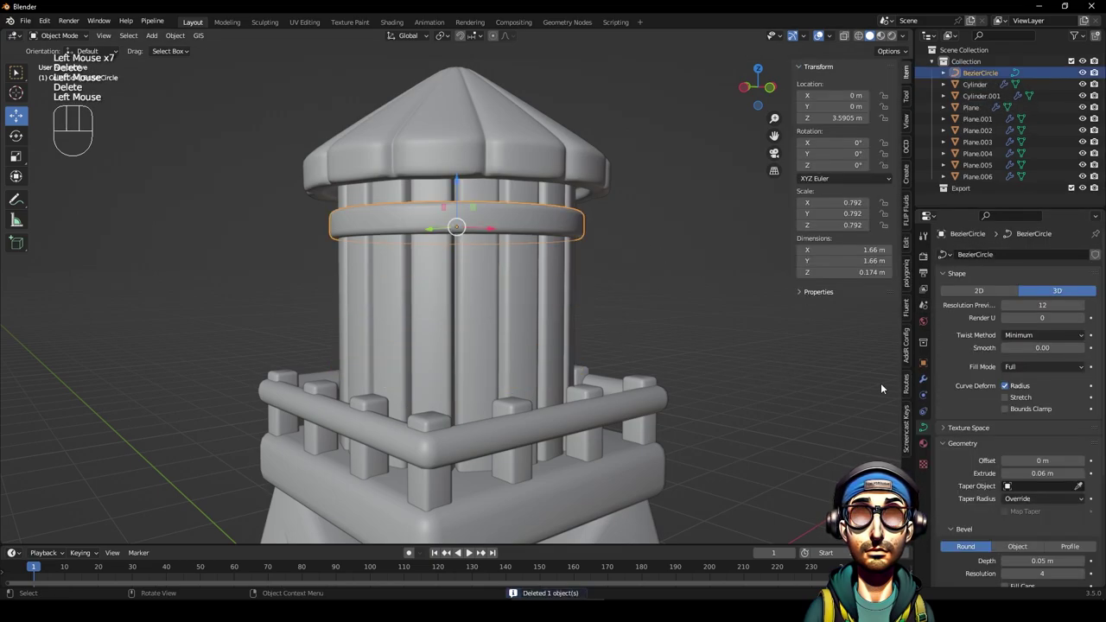
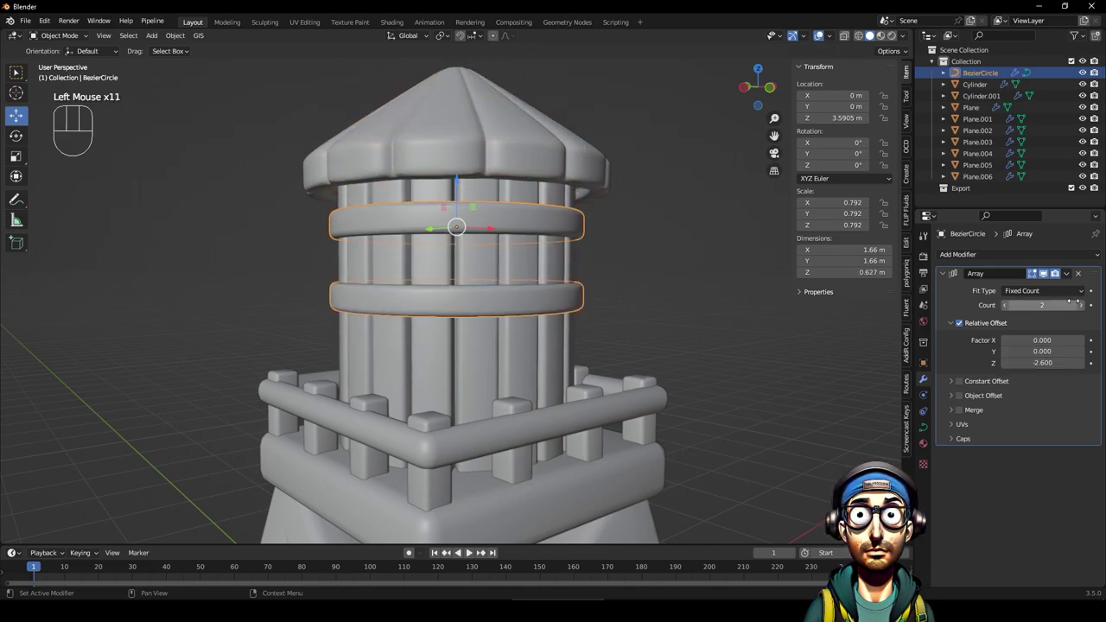
Array the remaining ring three times down the tank with Relative Offset Z -2.6.
left_click(1081, 306)
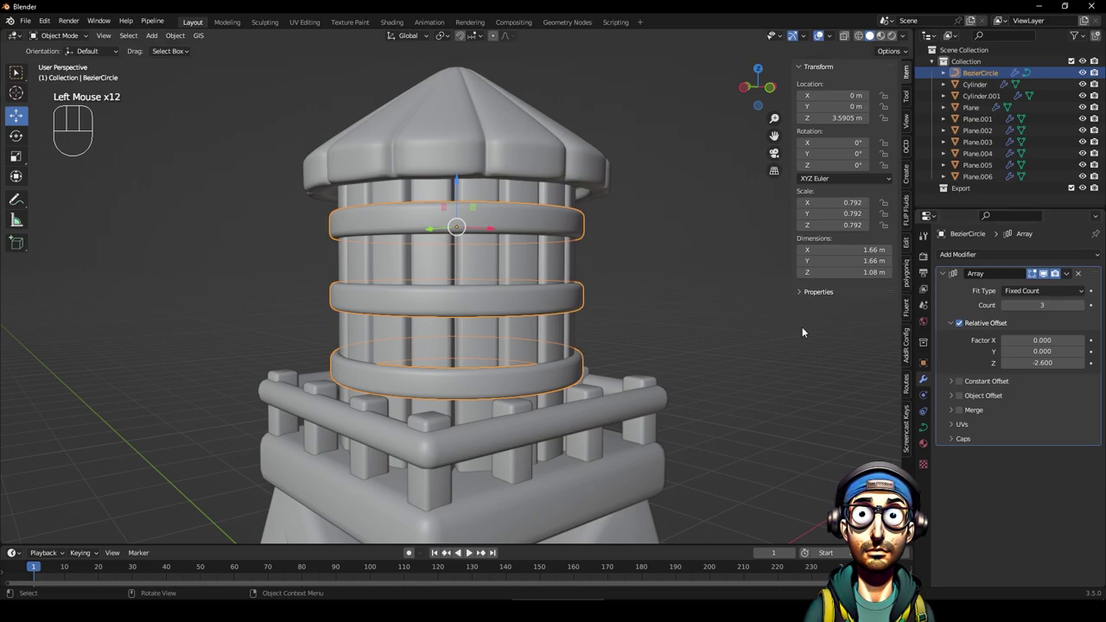
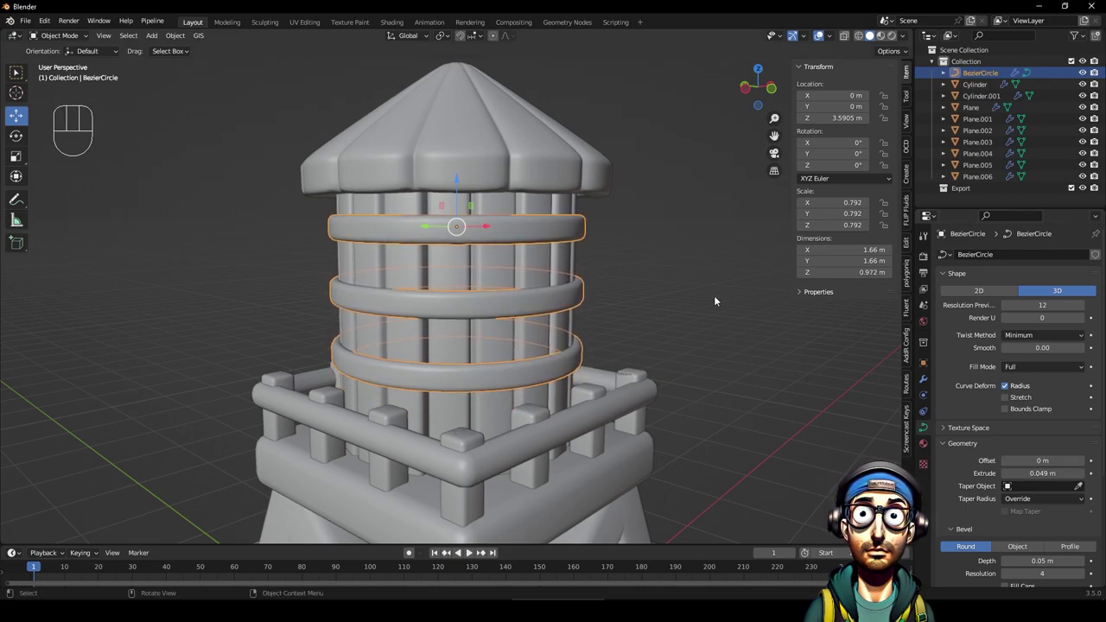
left_click(646, 303)
scroll("down", 3)
left_click_drag(623, 340, 581, 346)
scroll("down", 3)
left_click_drag(639, 352, 565, 379)
left_click_drag(580, 377, 556, 290)
middle_click(516, 320)
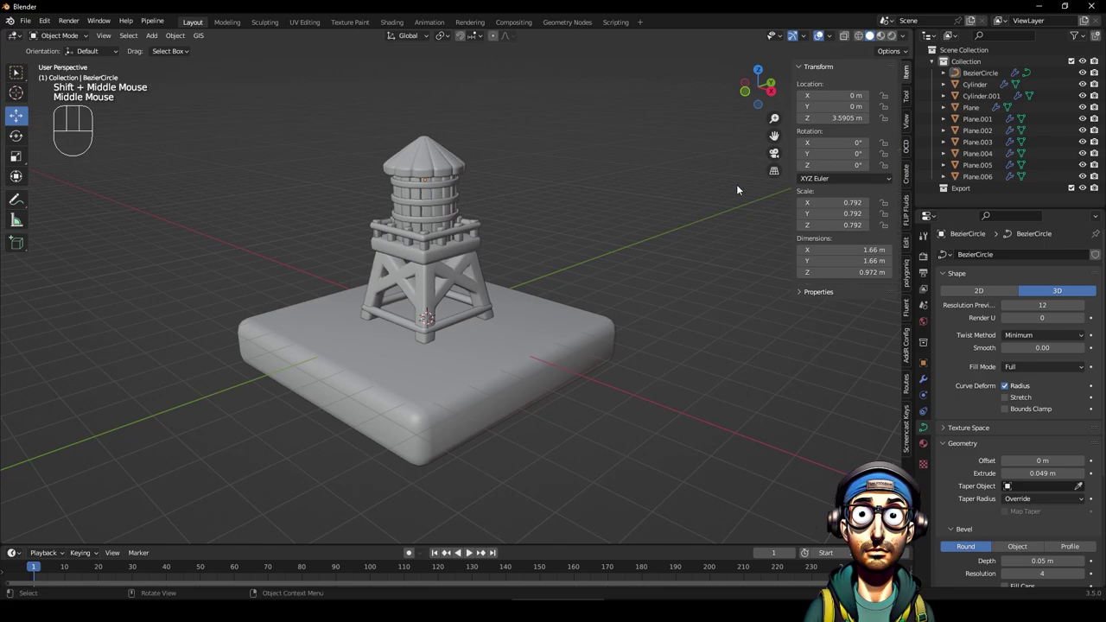
left_click_drag(443, 231, 480, 227)
middle_click(519, 252)
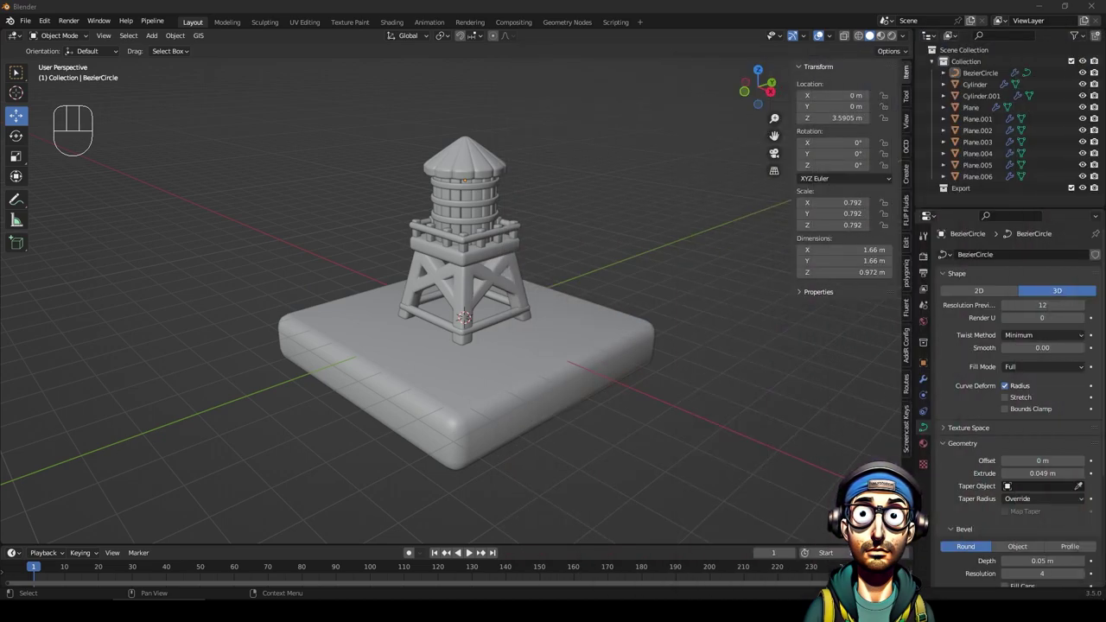
left_click_drag(507, 307, 504, 307)
scroll("down", 3)
left_click_drag(515, 319, 502, 313)
scroll("up", 3)
scroll("down", 3)
left_click_drag(495, 295, 503, 305)
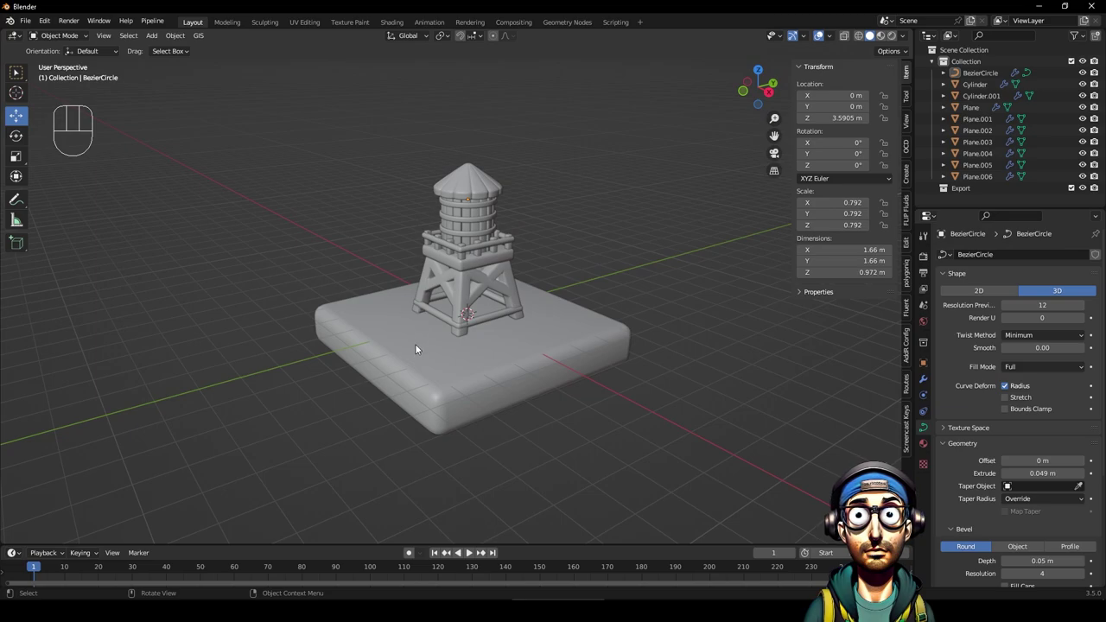
Set the viewport to rendered shading and deselect the curve ring.
left_click(586, 256)
left_click(492, 211)
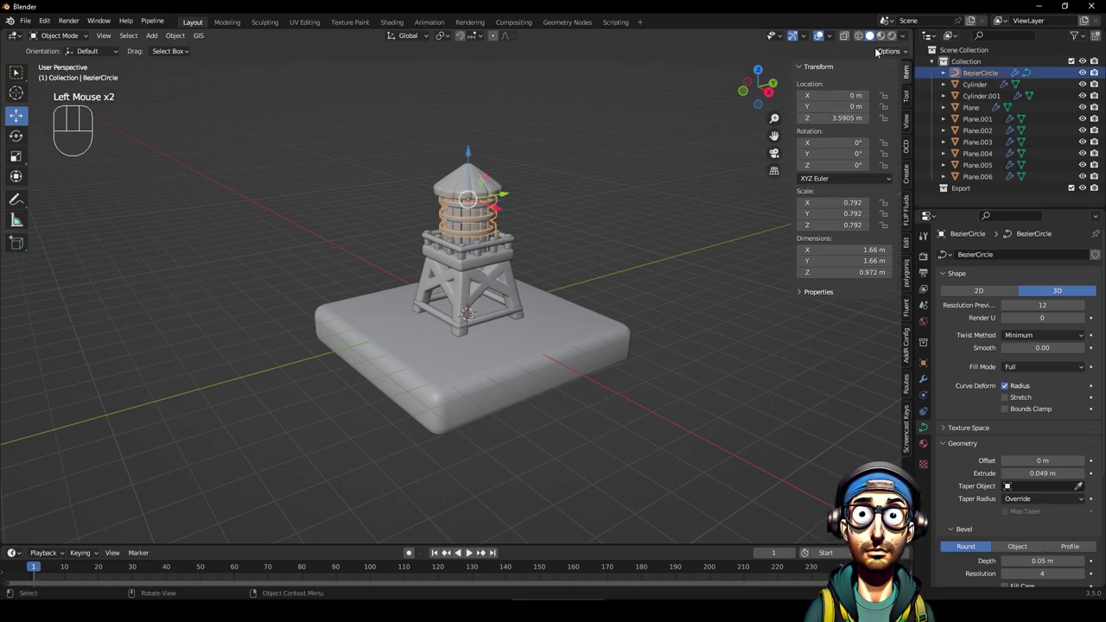
left_click(885, 38)
left_click(894, 37)
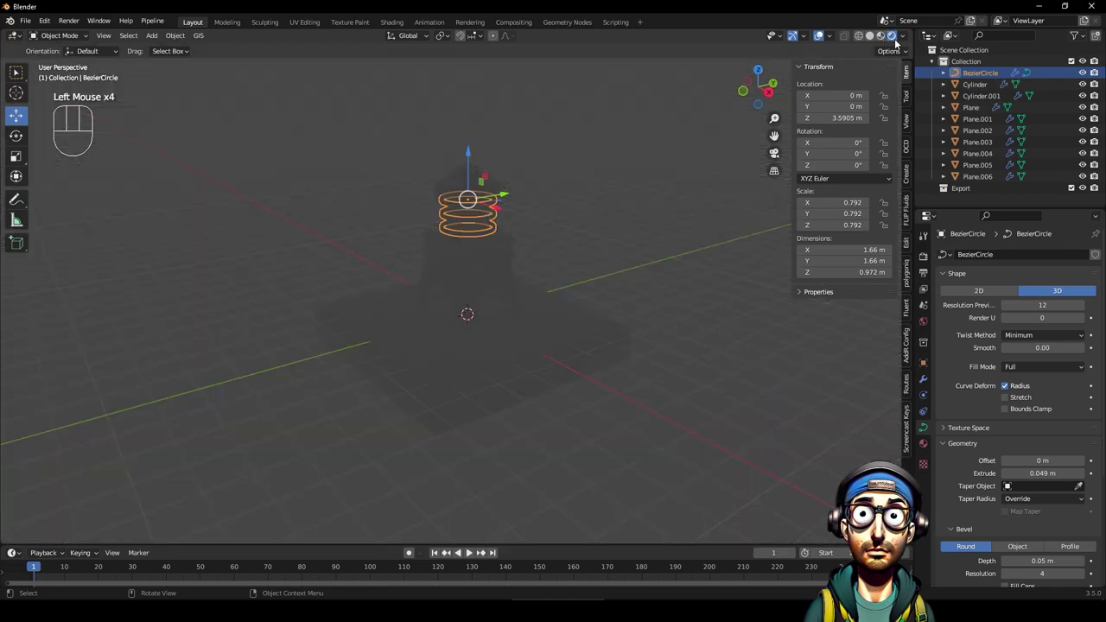
left_click_drag(905, 35, 762, 149)
left_click_drag(892, 58, 676, 197)
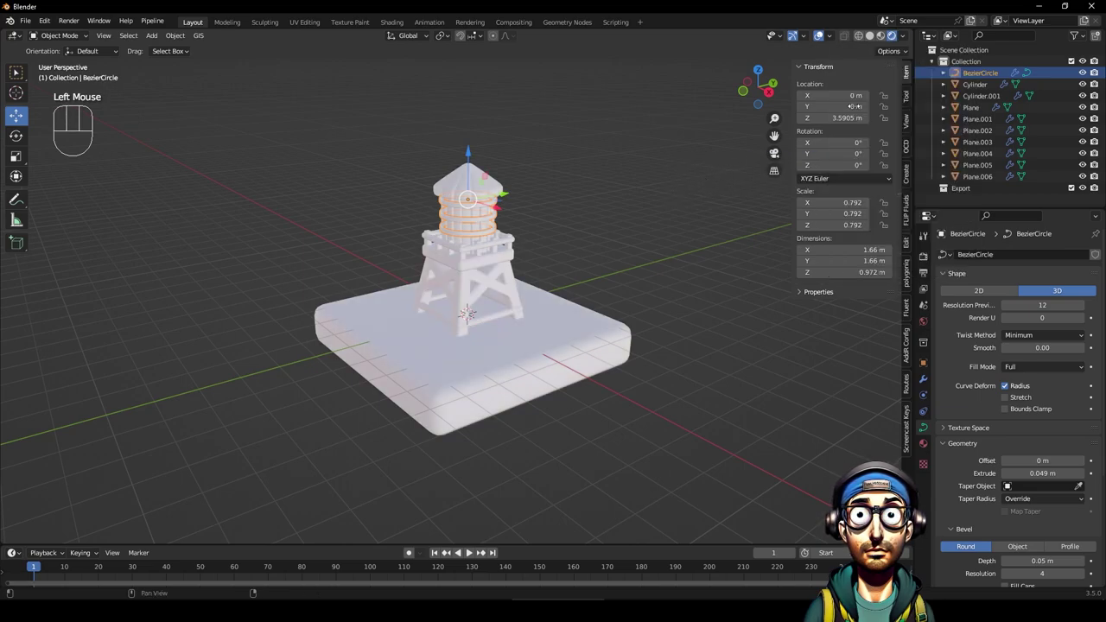
left_click(677, 172)
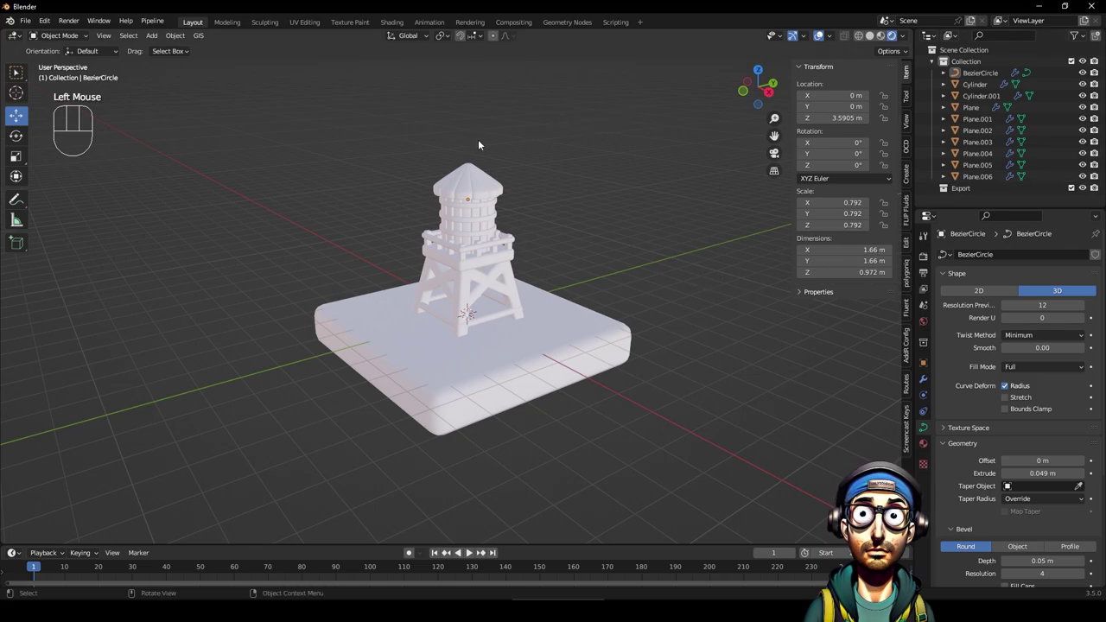
Add a plane at the origin and scale it up into a floor about 28.9 m across.
left_click_drag(153, 42, 272, 68)
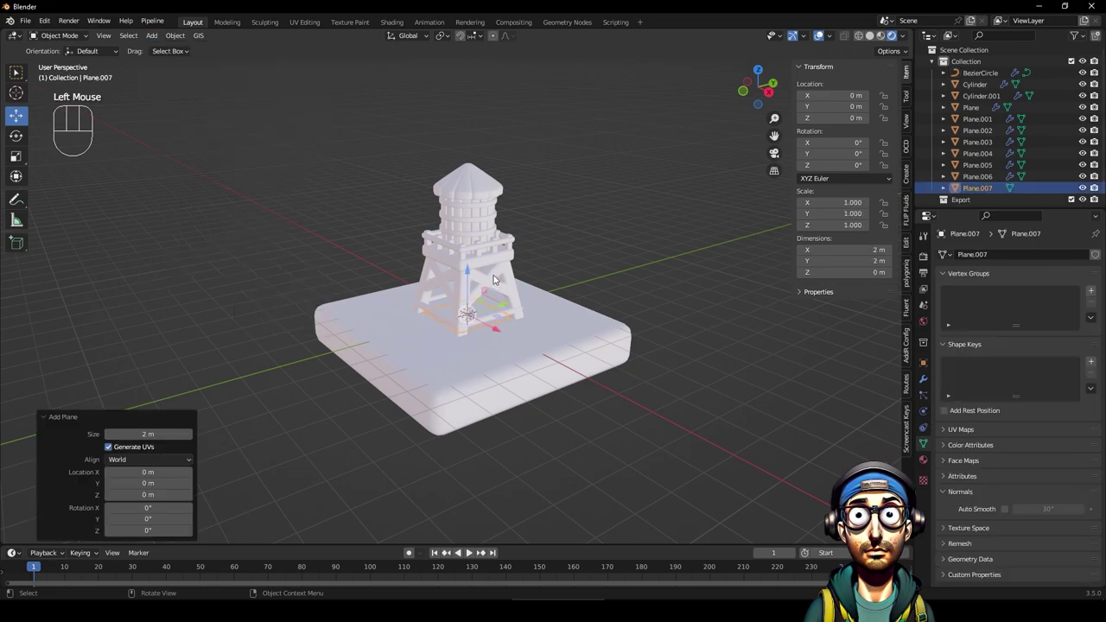
key("s")
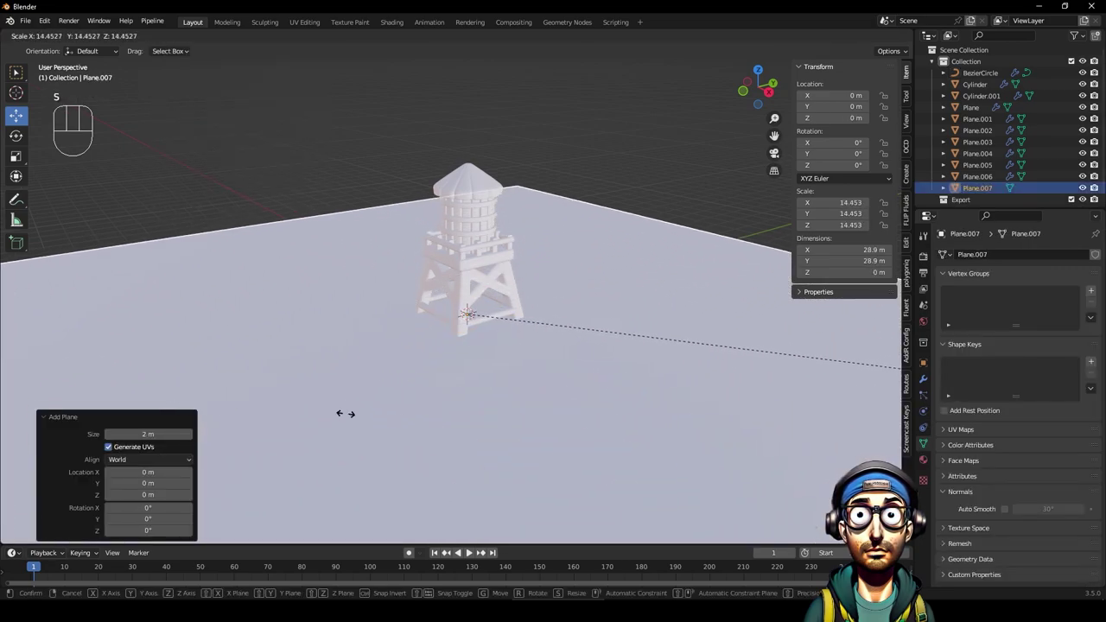
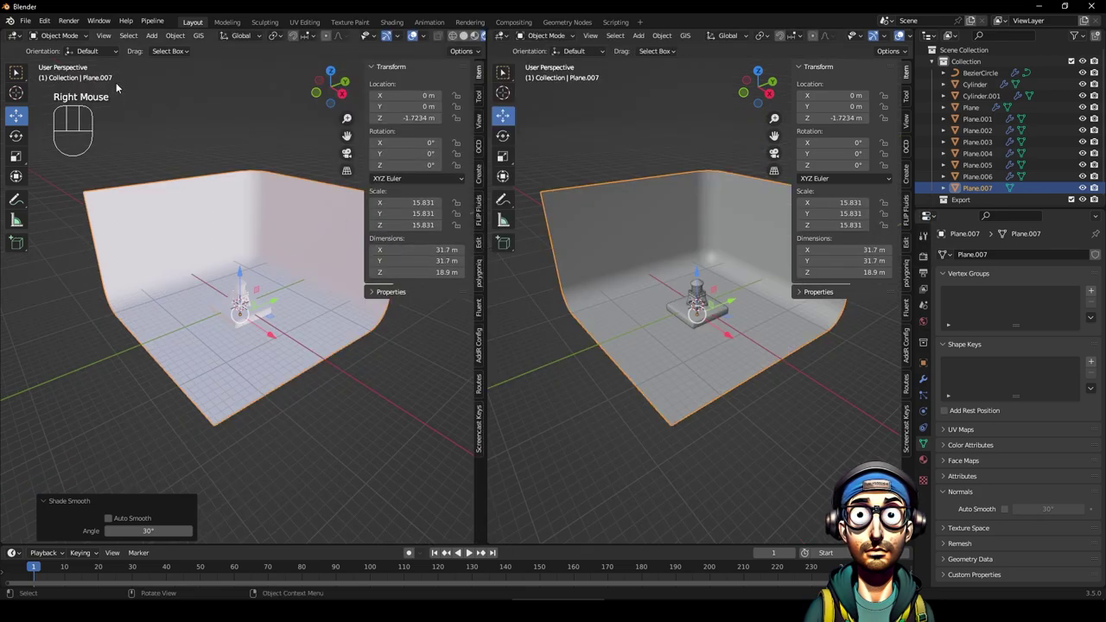
Look through the new camera in the left view and fit its frame to the view.
left_click_drag(156, 37, 395, 375)
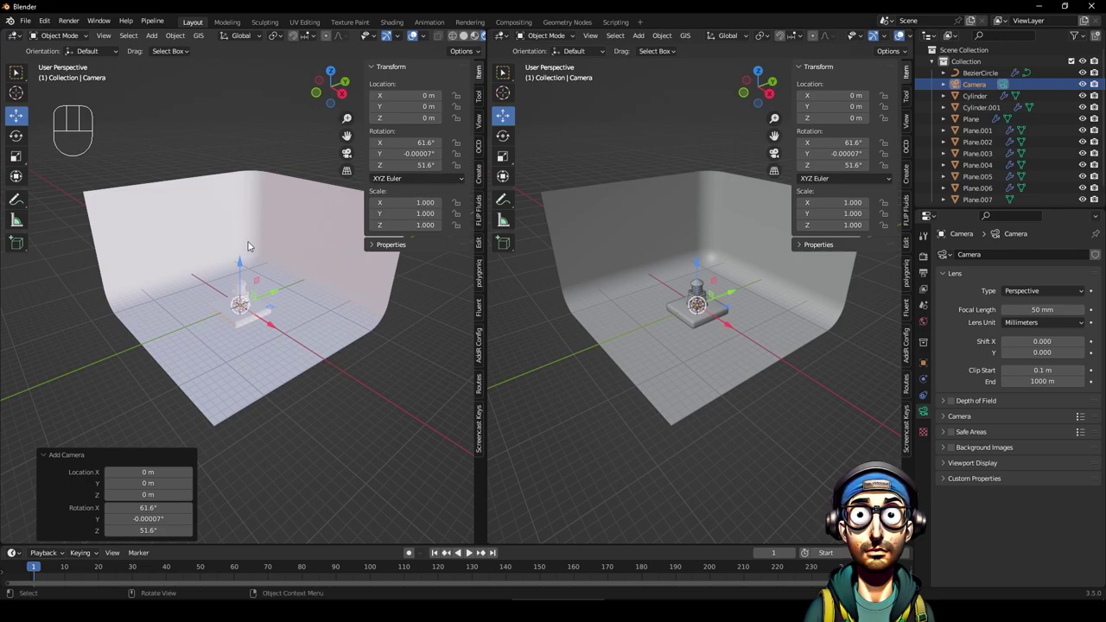
key("KP_0")
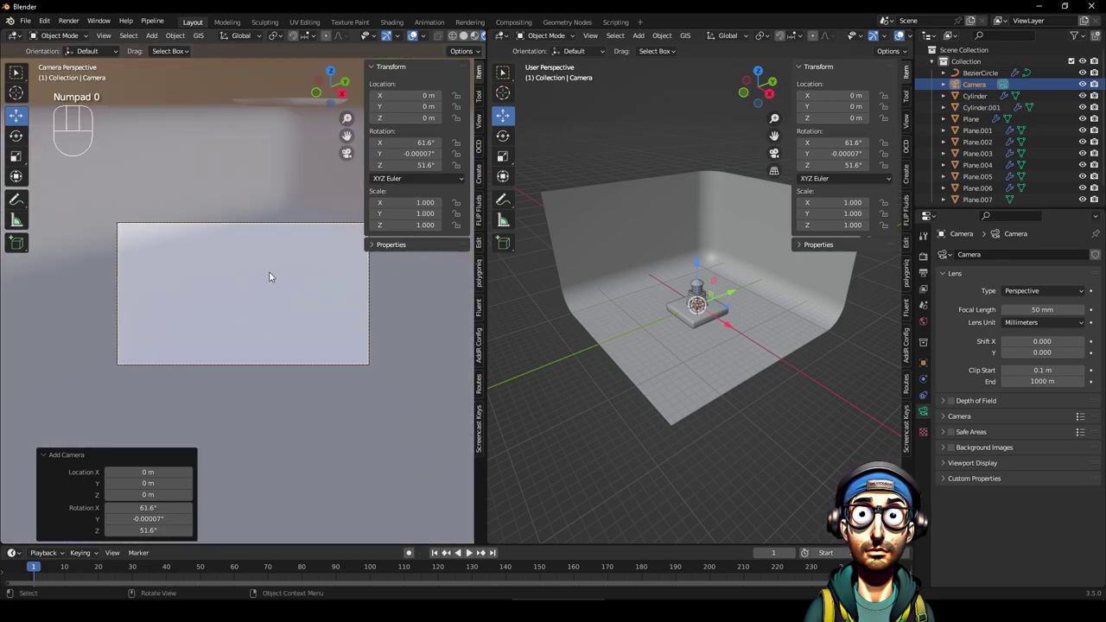
key("Home")
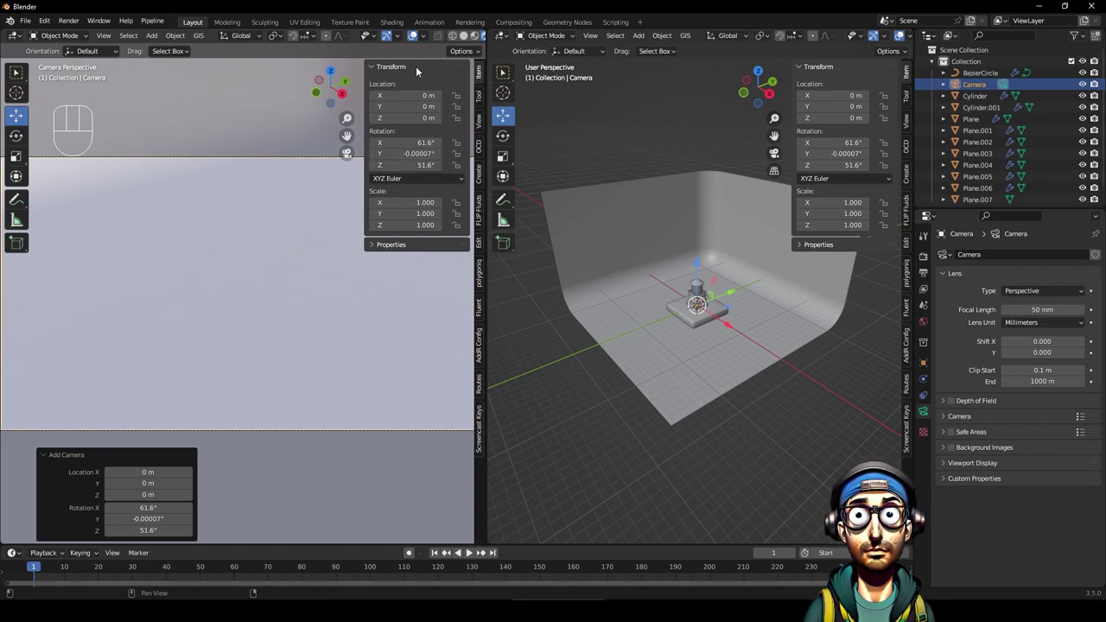
key("n")
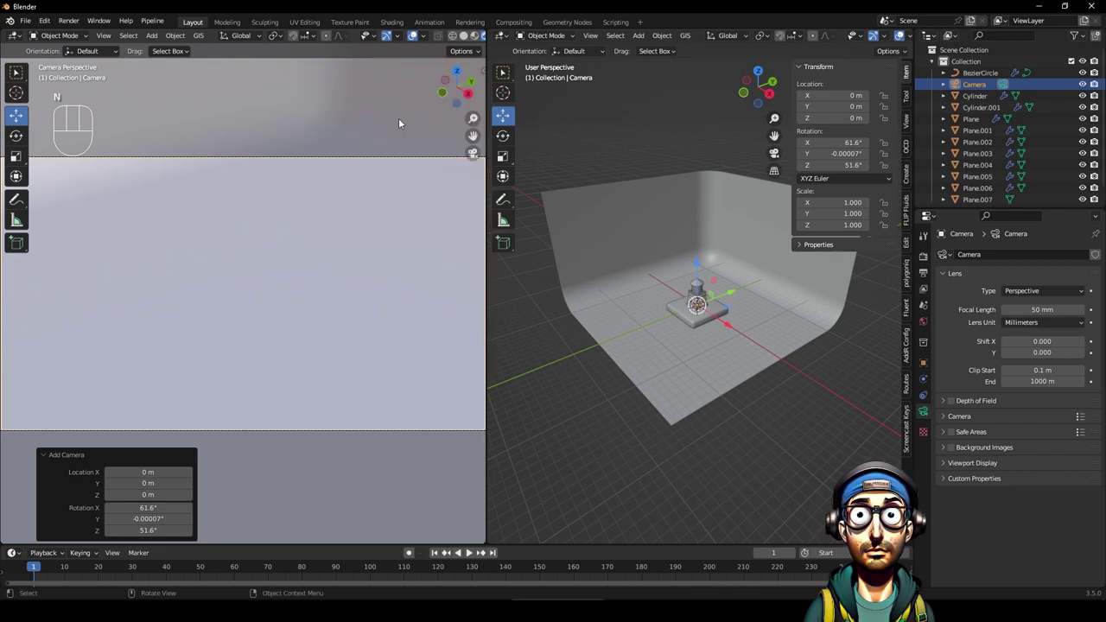
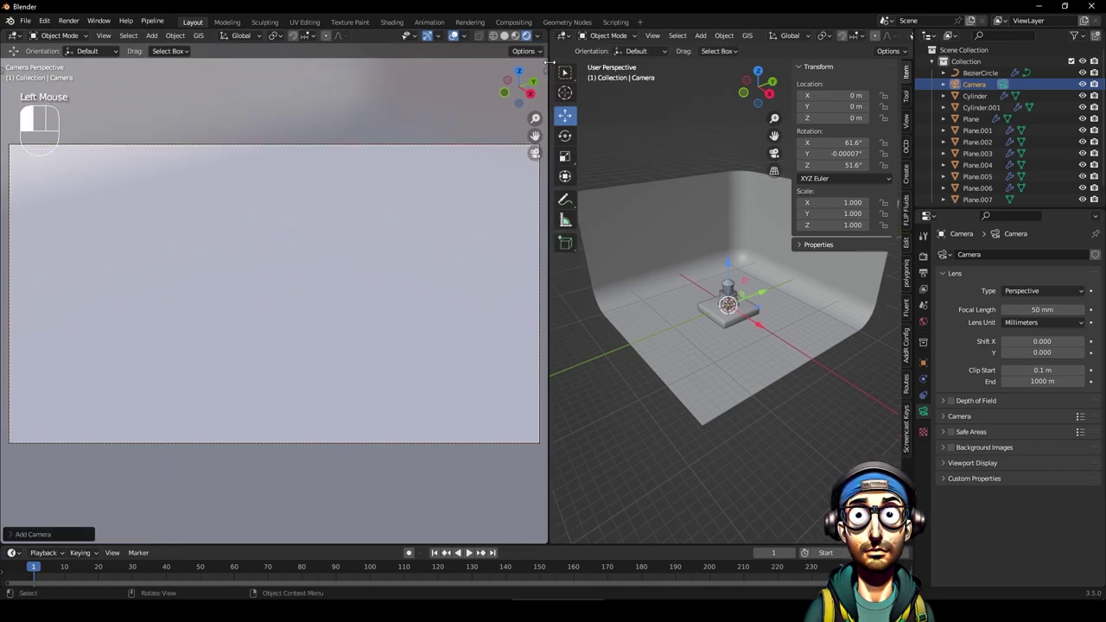
Widen the left viewport and bring the right view closer to the tower.
left_click(428, 41)
left_click(455, 41)
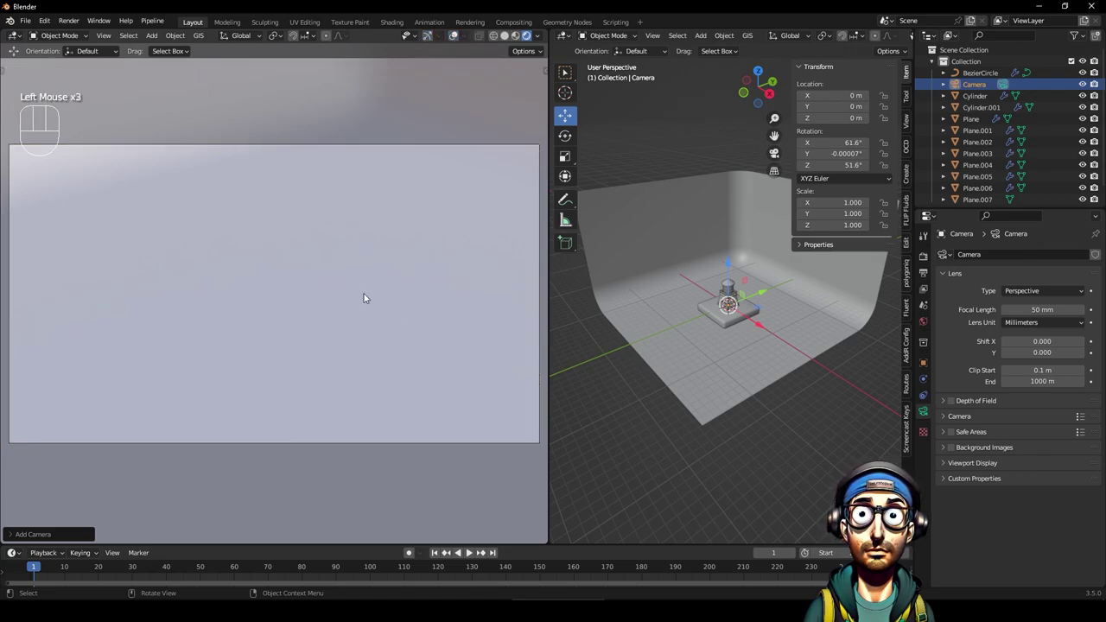
left_click_drag(762, 391, 787, 387)
scroll("up", 3)
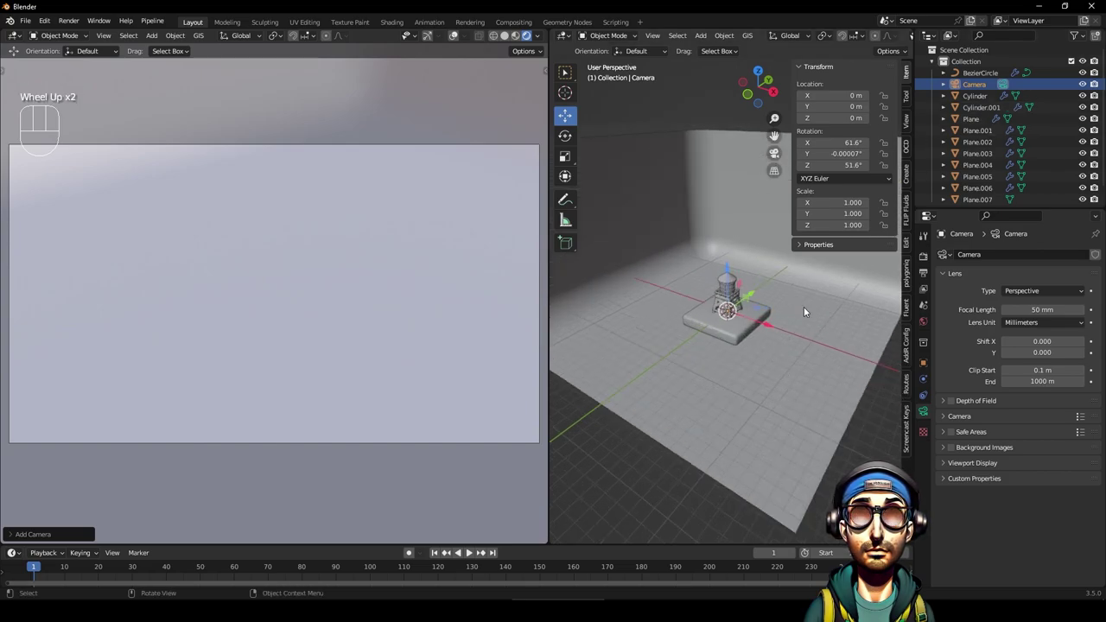
left_click(908, 430)
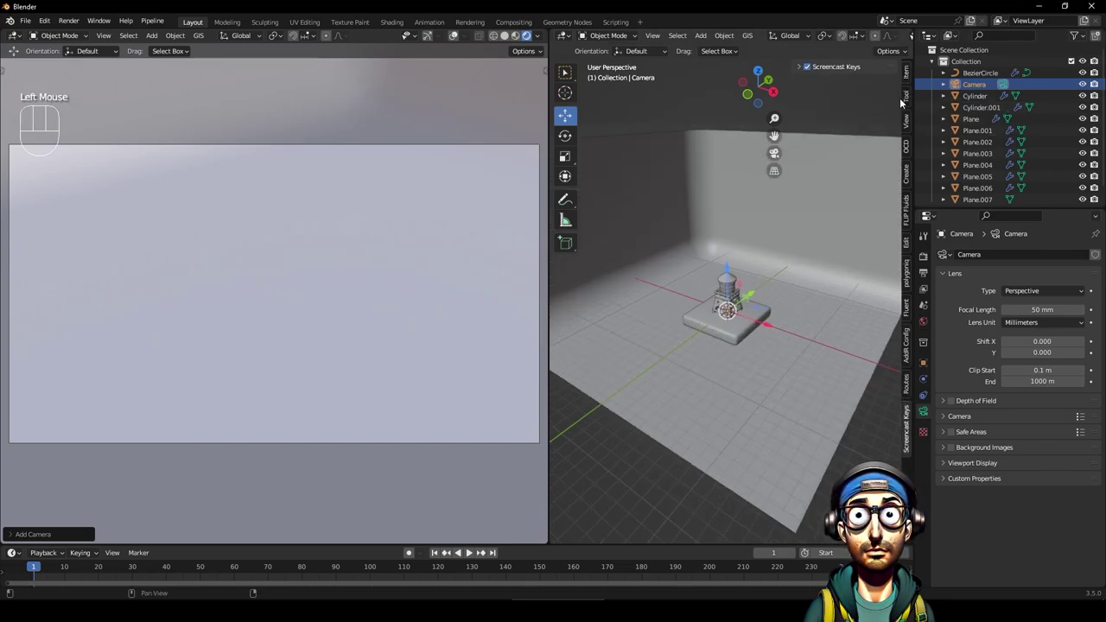
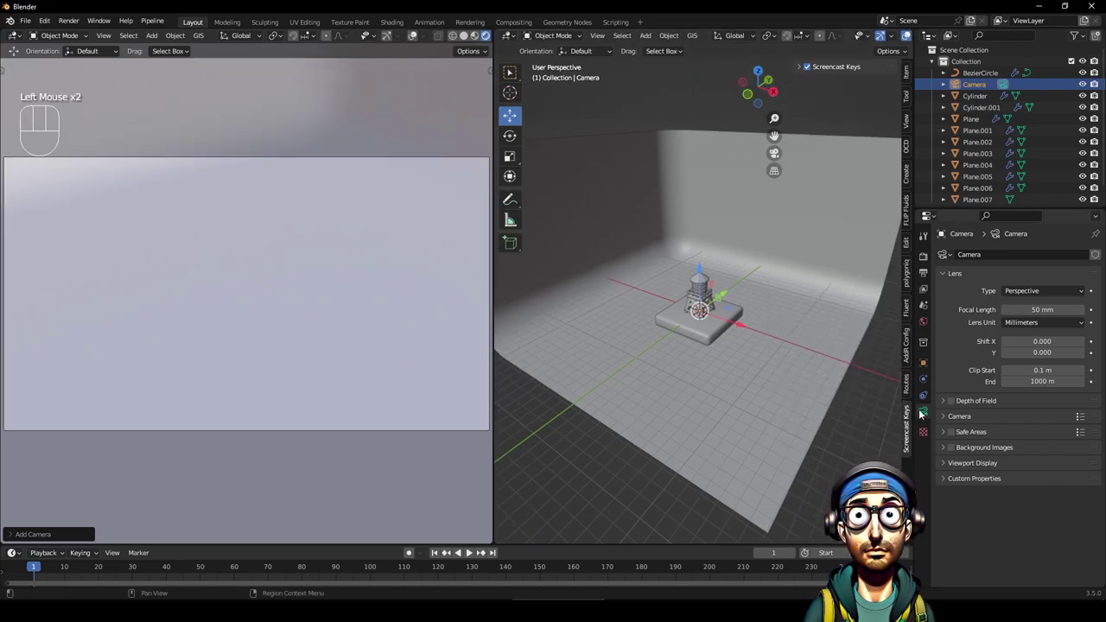
Set the camera's Passepartout to 1.0 and shift the camera sideways along X.
left_click(926, 415)
left_click_drag(949, 463, 993, 480)
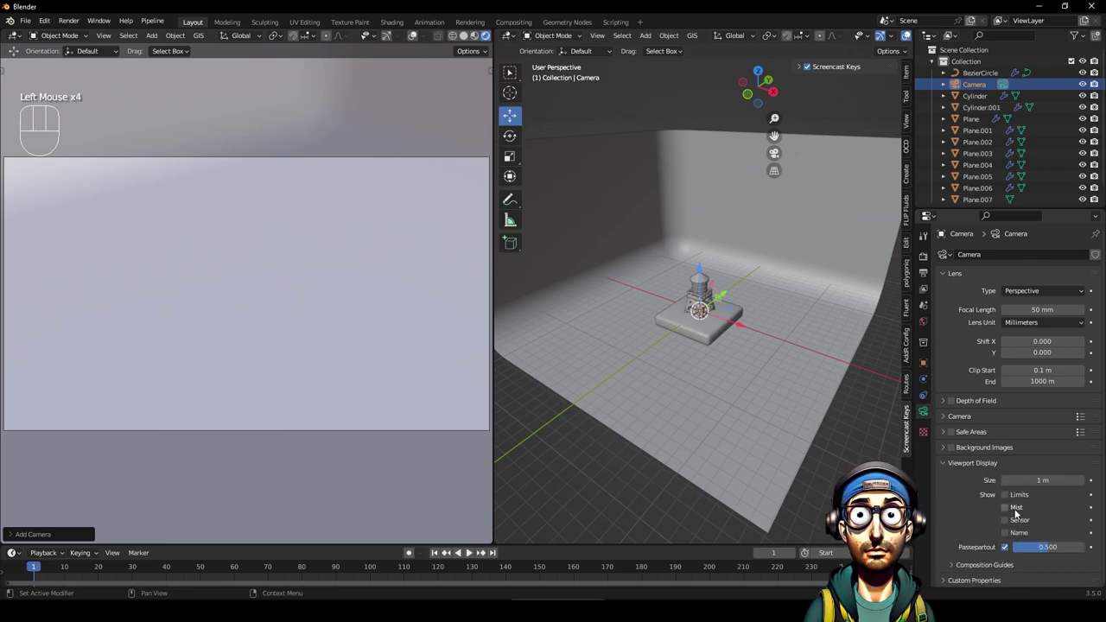
left_click(1050, 550)
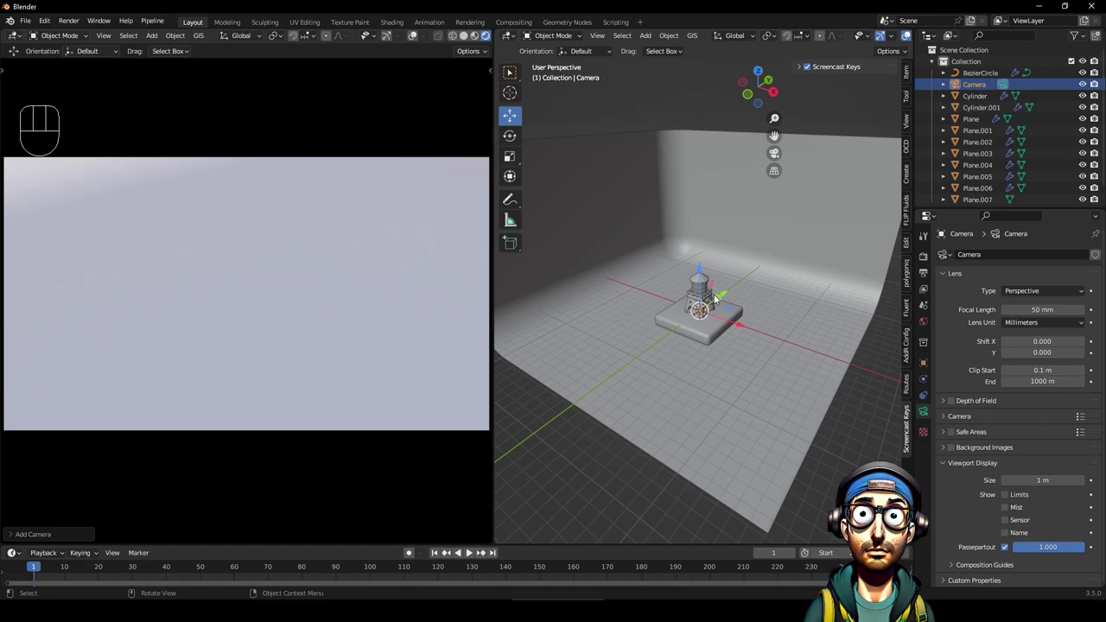
left_click(743, 329)
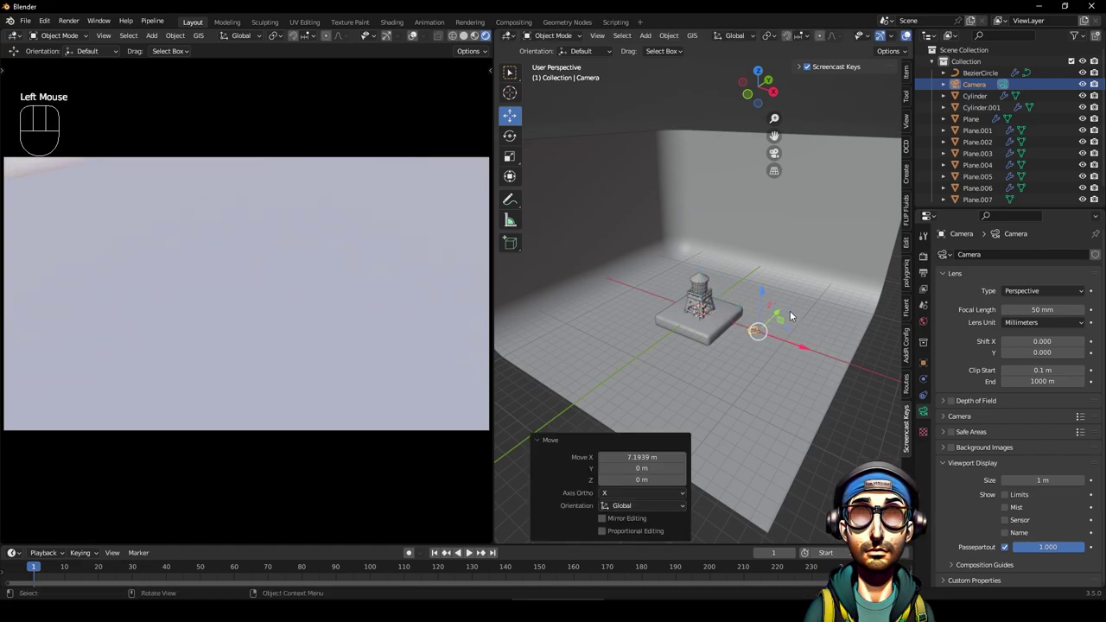
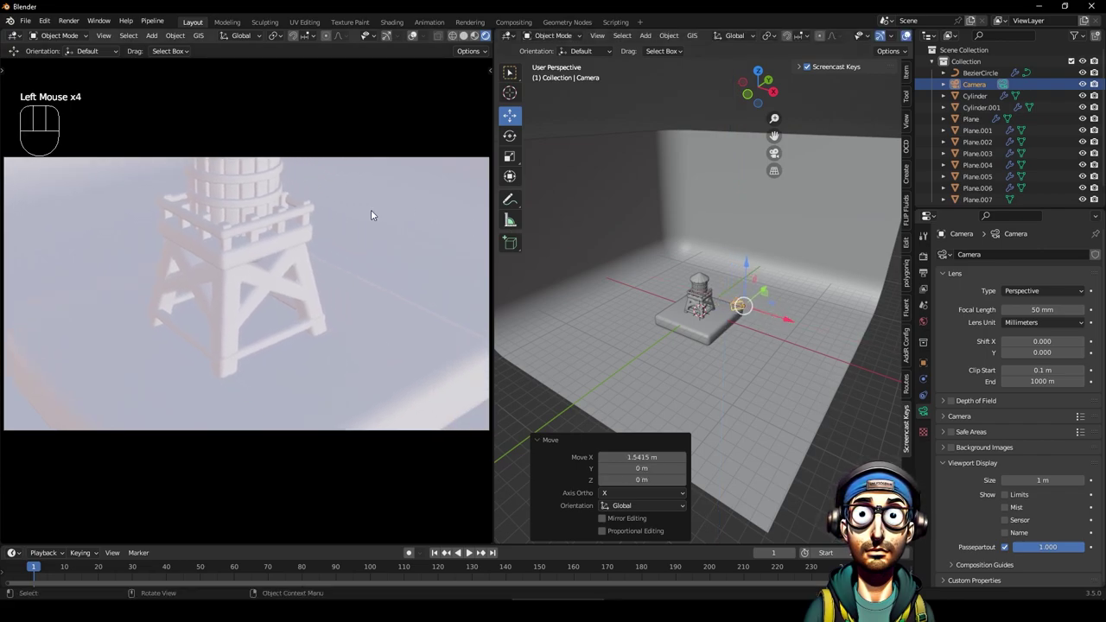
Enable Lock Camera to View in the sidebar's View settings.
key("n")
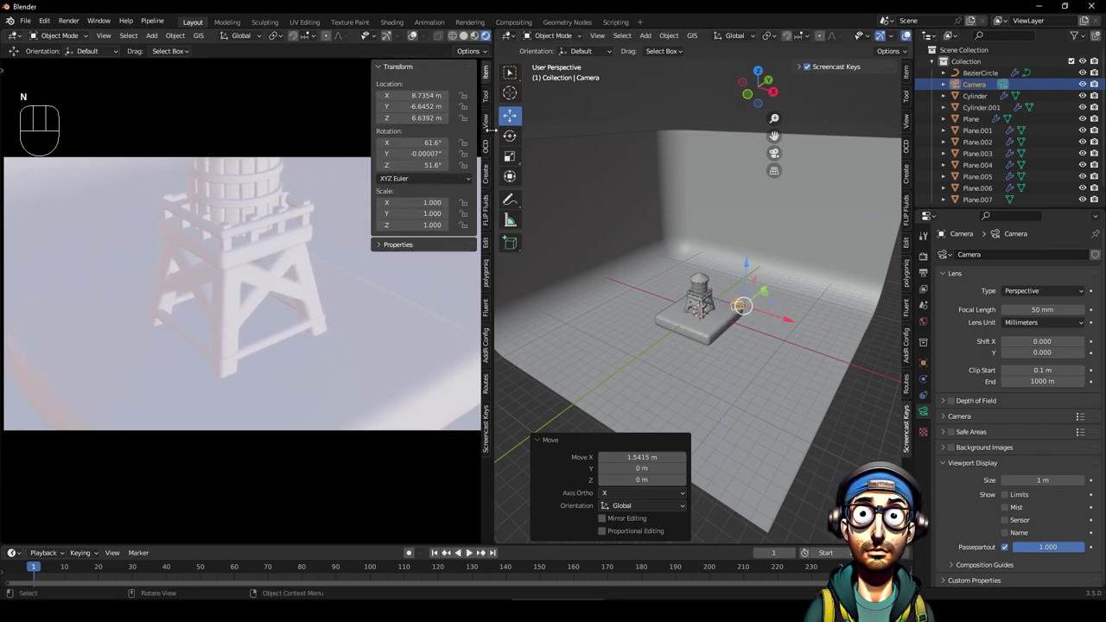
left_click(491, 128)
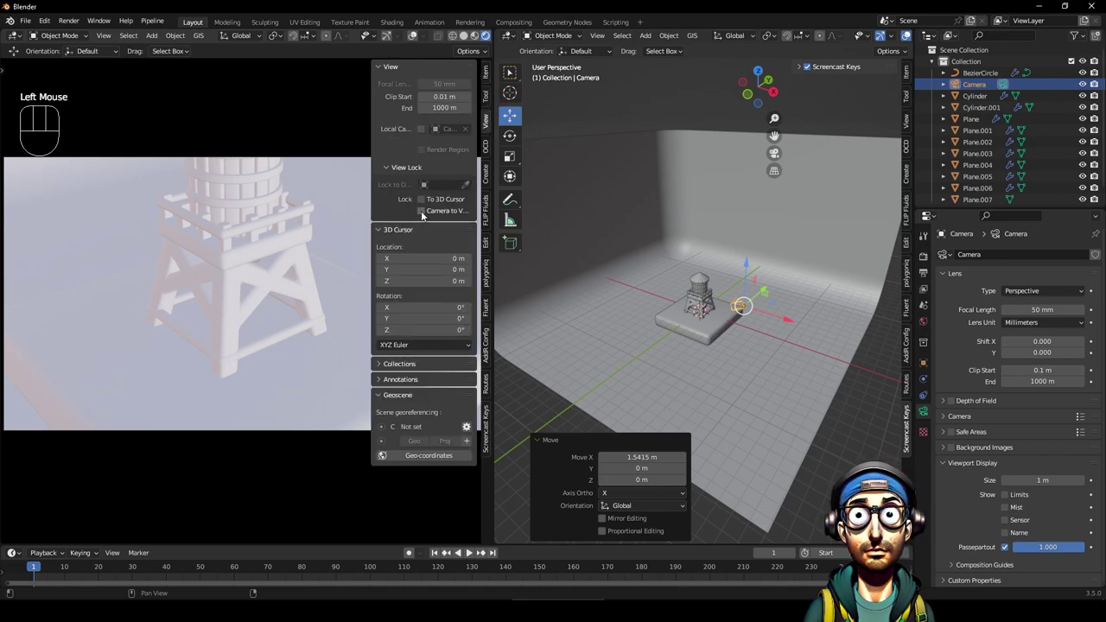
left_click(425, 215)
key("n")
Navigate the locked camera so the tower and its base fill the frame.
left_click_drag(346, 264, 340, 245)
left_click_drag(301, 232, 308, 321)
scroll("down", 3)
left_click_drag(286, 331, 284, 293)
left_click_drag(283, 287, 286, 304)
scroll("up", 3)
left_click_drag(288, 310, 305, 317)
scroll("down", 3)
left_click_drag(294, 321, 291, 309)
scroll("up", 3)
scroll("down", 3)
scroll("down", 3)
Give the base slab Solidify thickness 0.24 m and bevel 0.067 m, then scale it to 0.743.
left_click(323, 323)
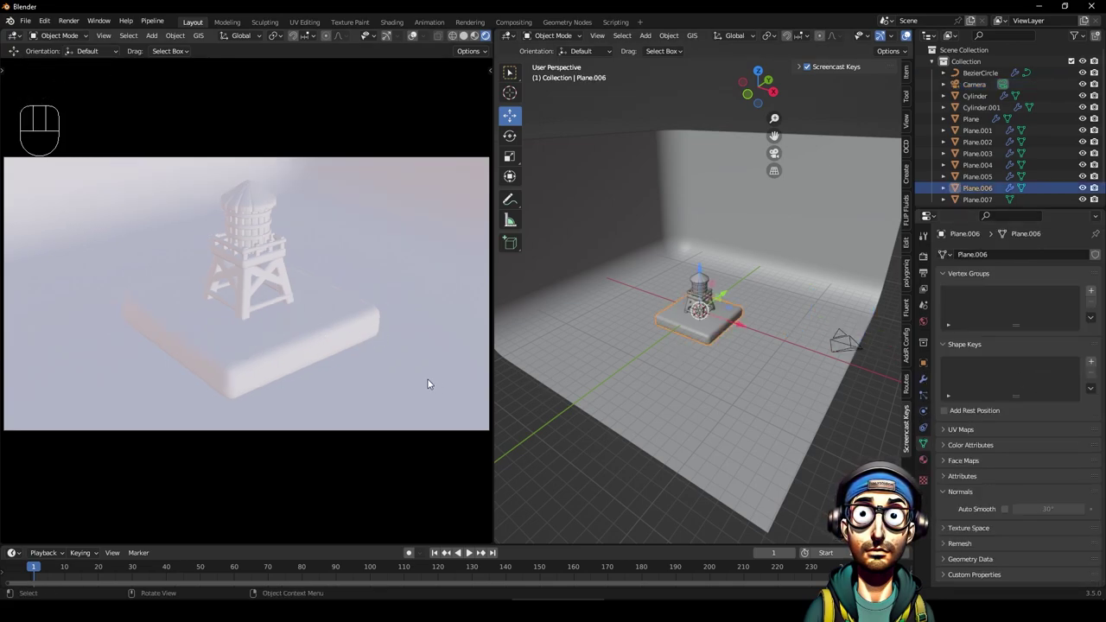
left_click(928, 381)
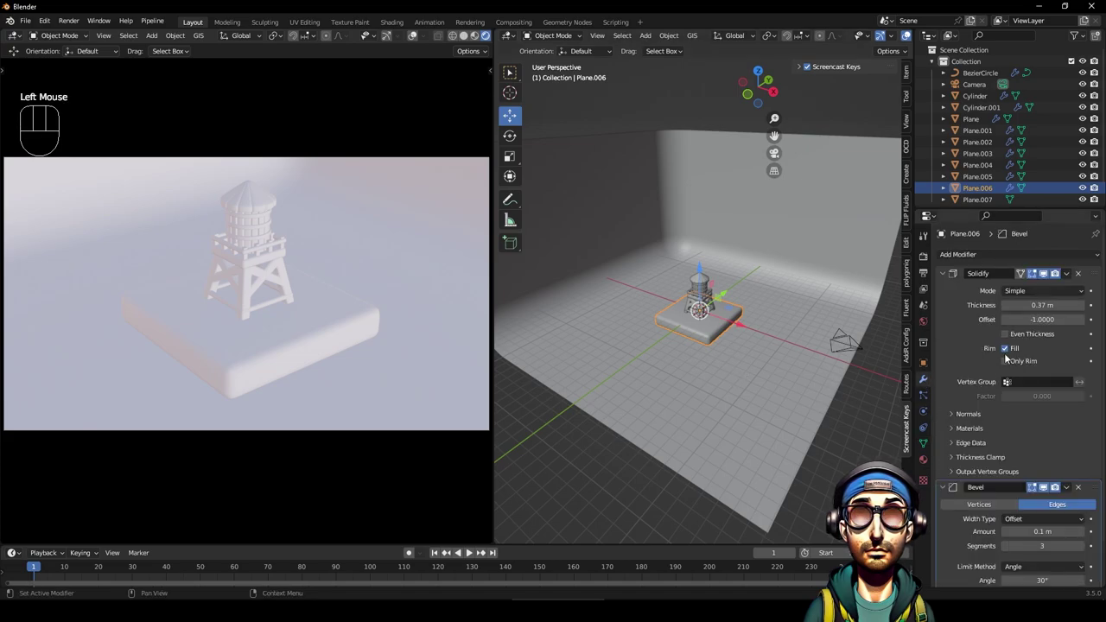
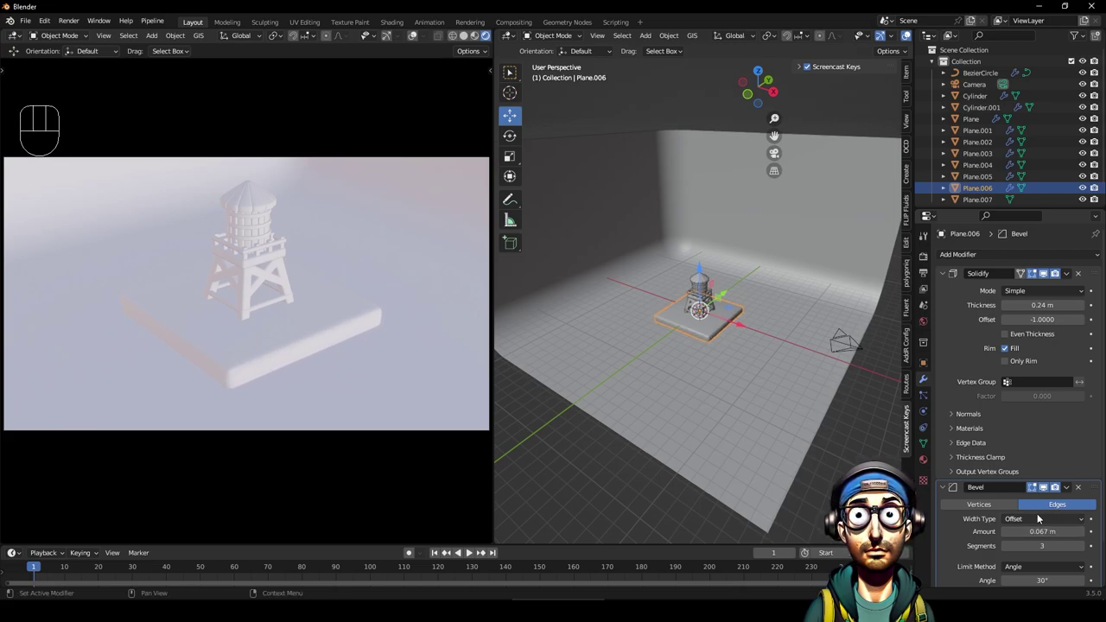
key("s")
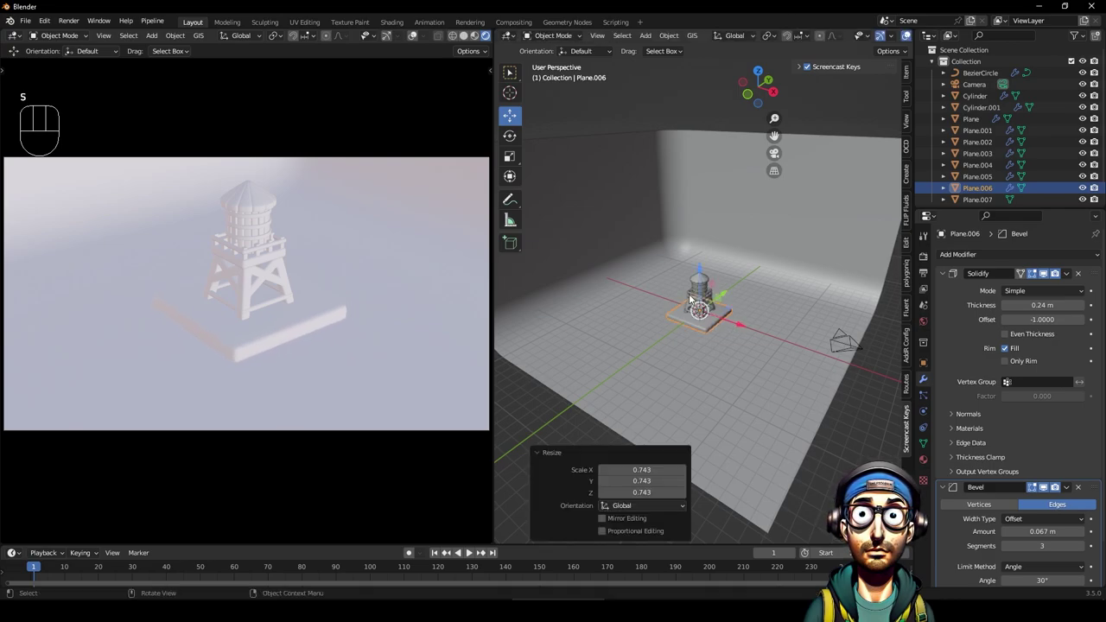
scroll("up", 3)
left_click_drag(308, 257, 305, 276)
scroll("down", 3)
left_click(600, 241)
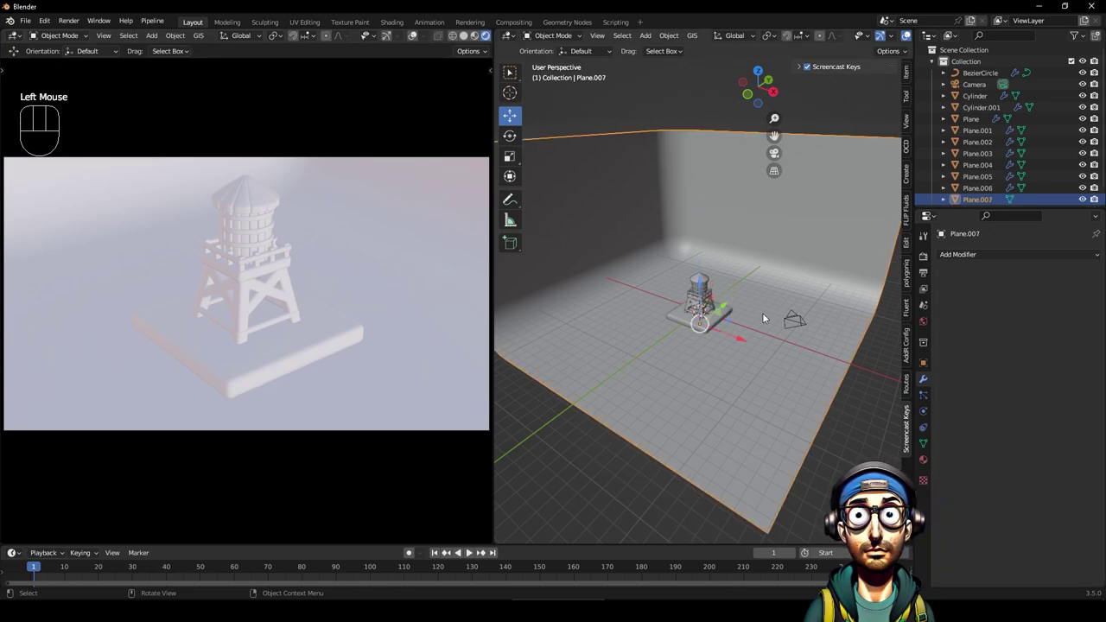
left_click(926, 260)
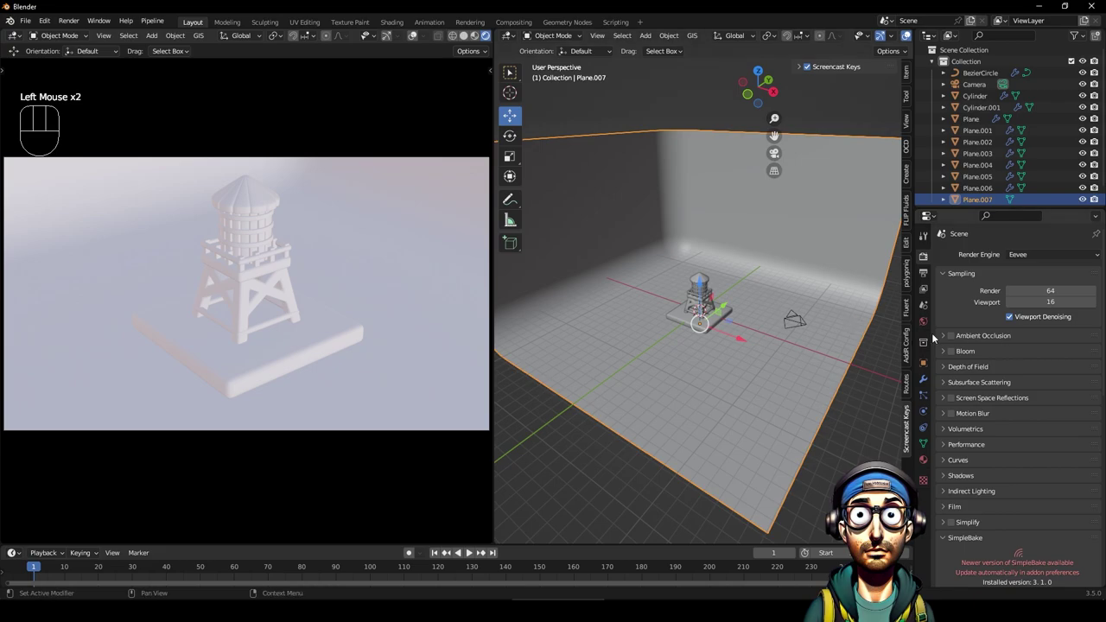
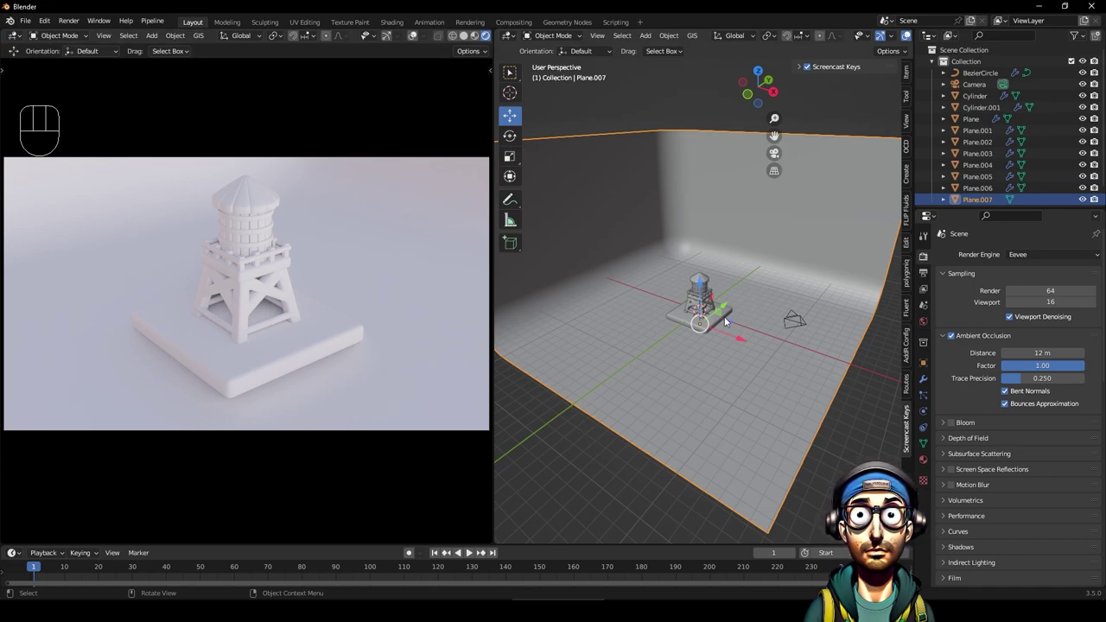
left_click_drag(730, 307, 721, 309)
scroll("up", 3)
scroll("up", 3)
left_click_drag(709, 294, 698, 238)
left_click_drag(691, 247, 693, 265)
scroll("down", 3)
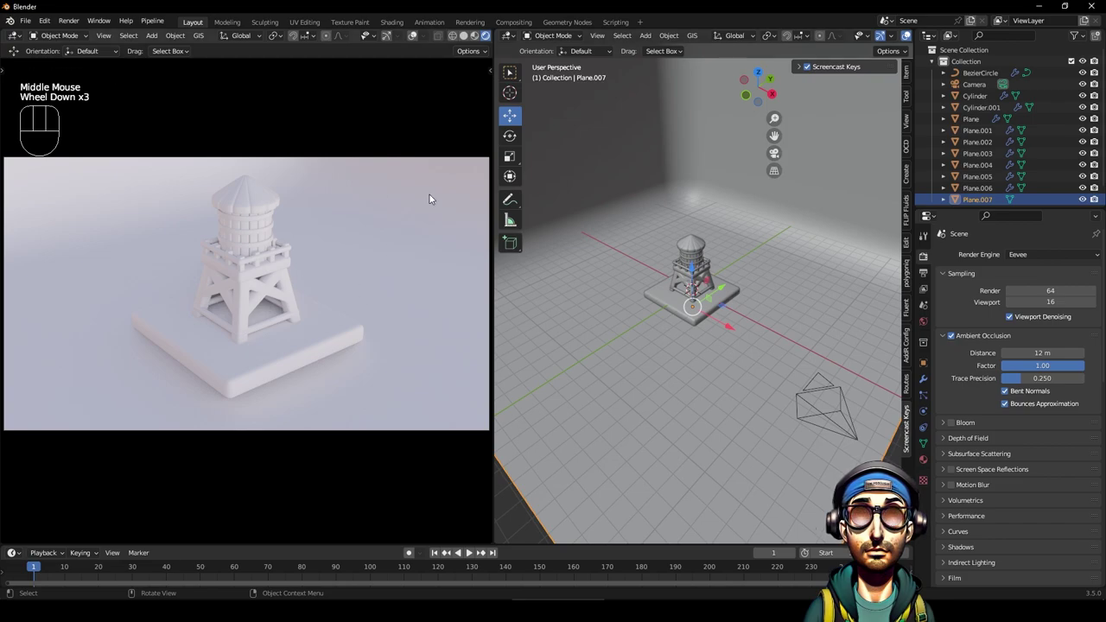
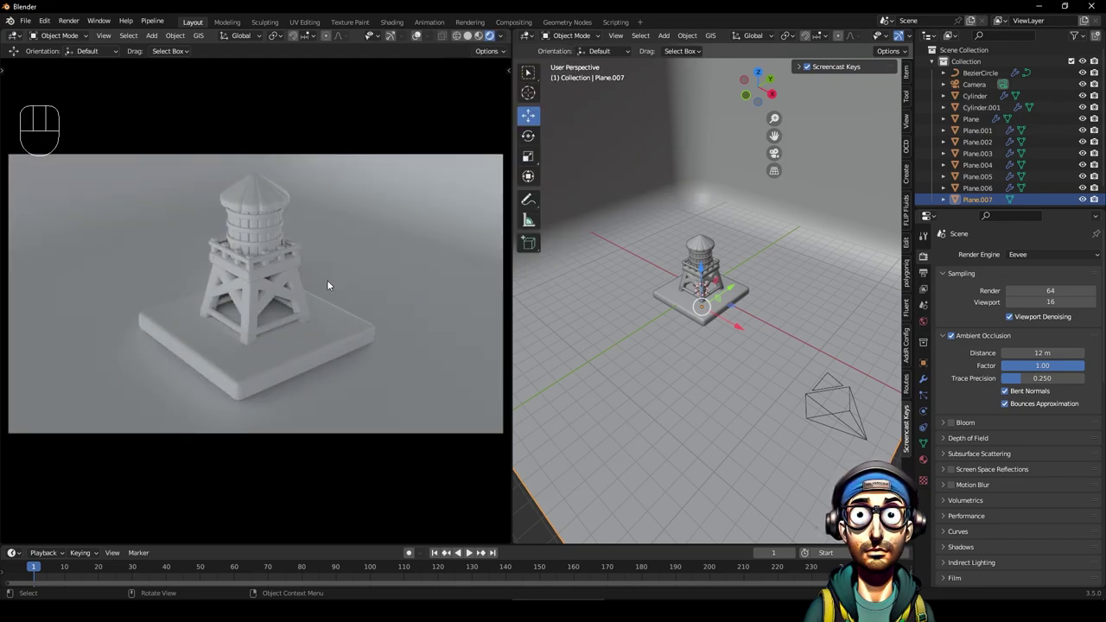
left_click_drag(503, 42, 506, 37)
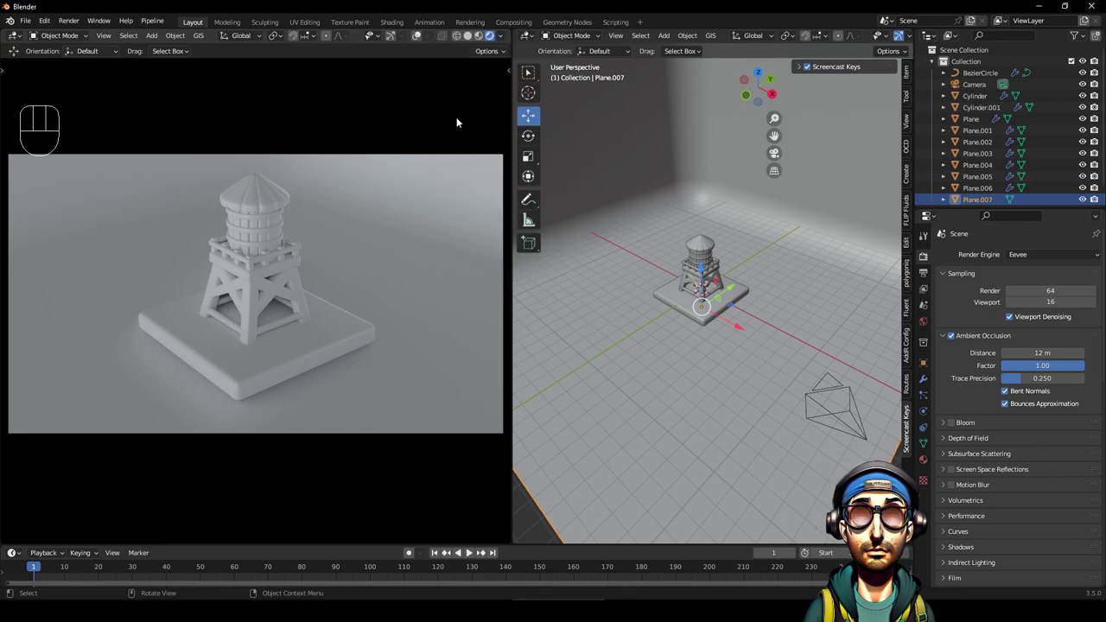
Select the backdrop plane Plane.007 and bring up its material settings.
left_click(757, 203)
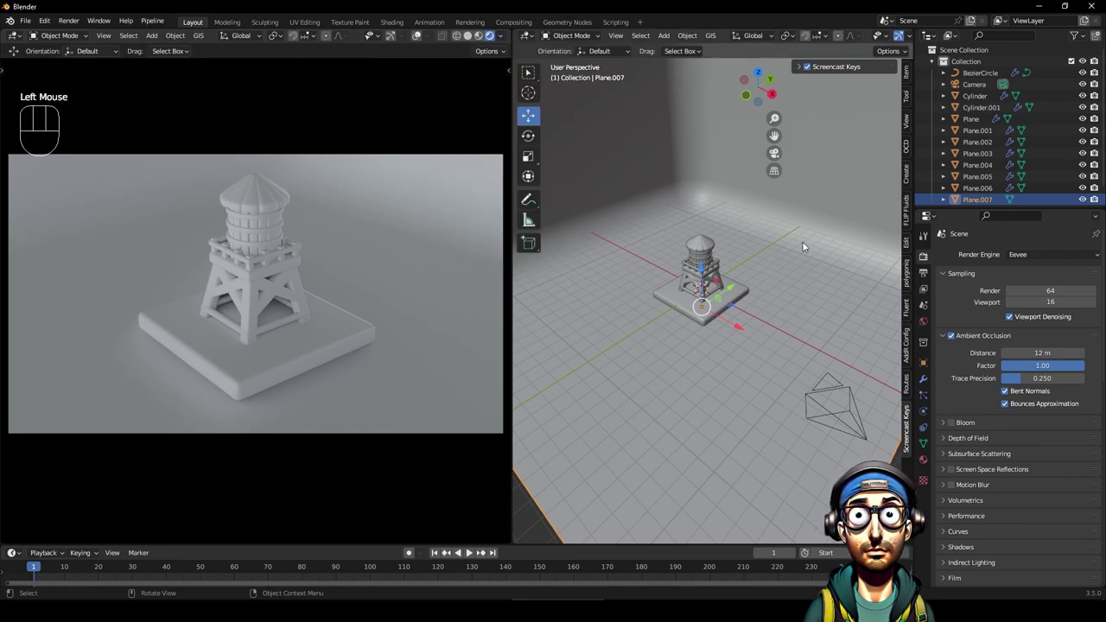
scroll("up", 3)
left_click_drag(723, 366, 723, 354)
left_click(761, 363)
left_click(782, 195)
left_click(925, 461)
left_click(755, 221)
left_click_drag(981, 310, 974, 327)
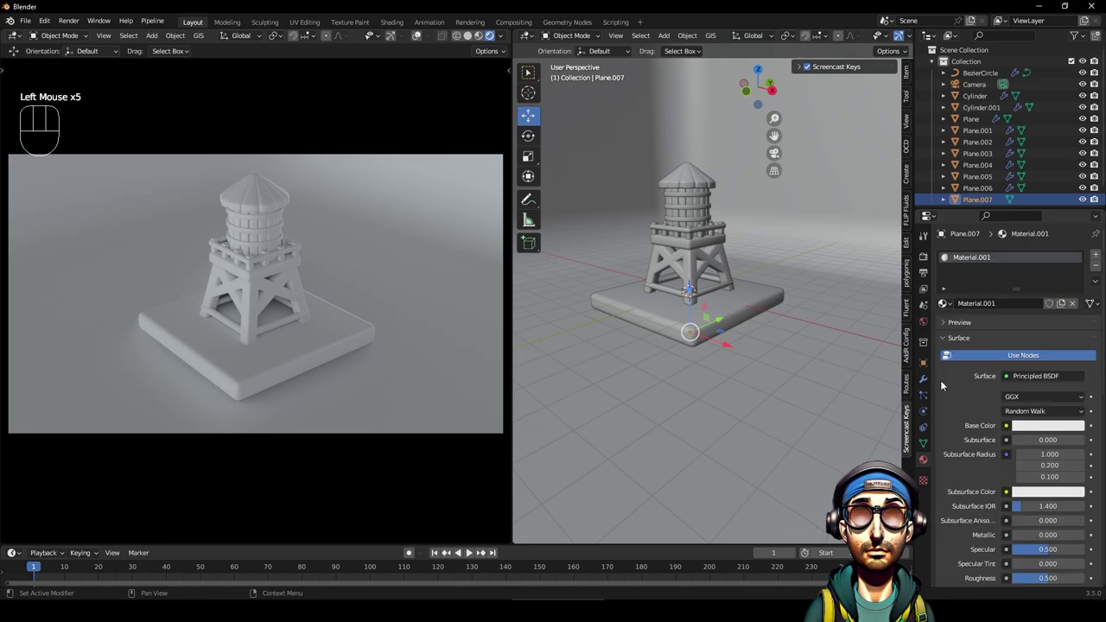
Set the backdrop's Base Color to a deep blue, HSV about 0.621, 0.940, 0.800.
left_click(1047, 425)
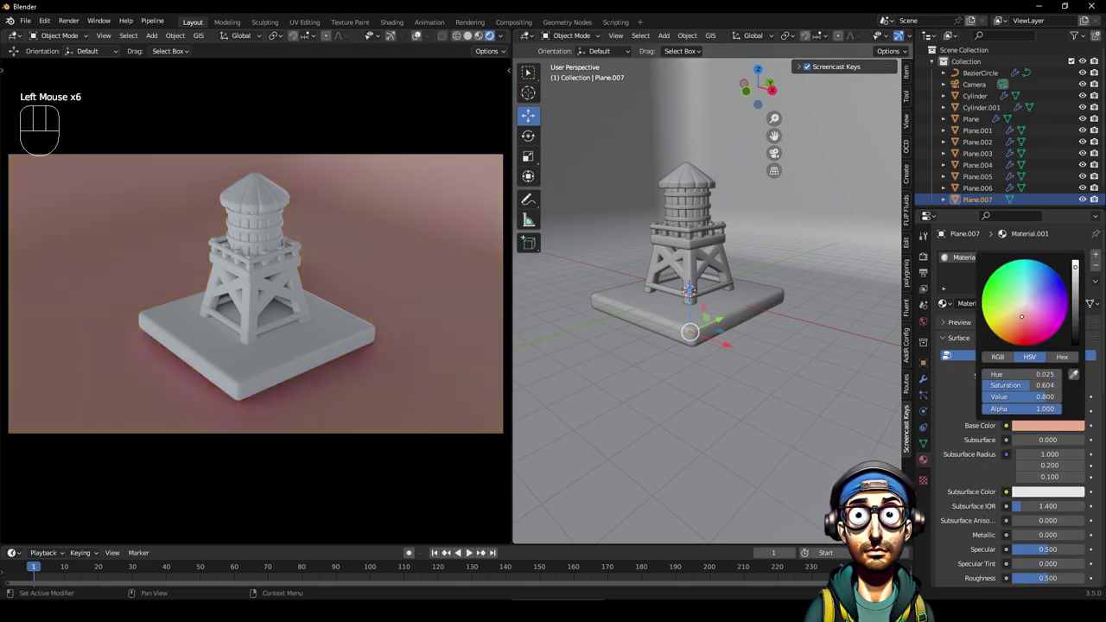
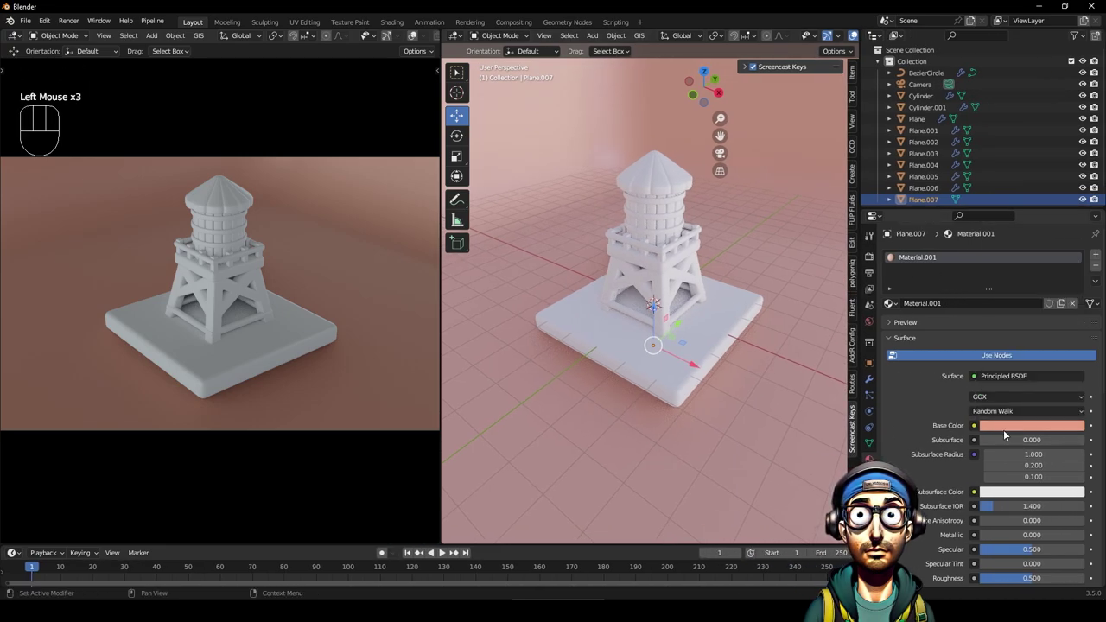
left_click(1010, 424)
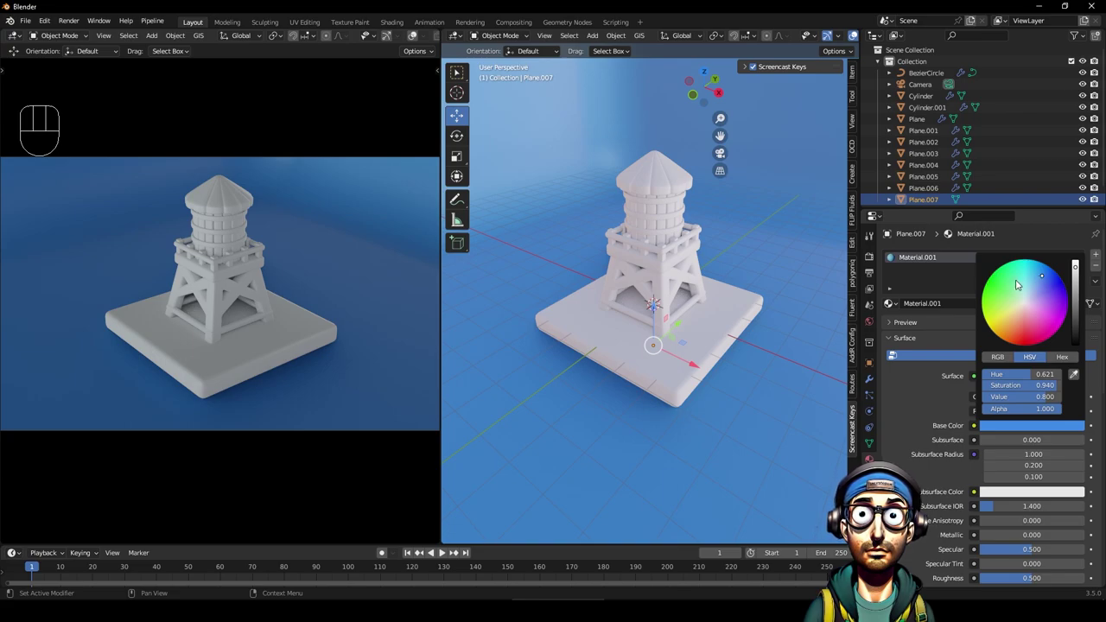
left_click(664, 276)
left_click(667, 285)
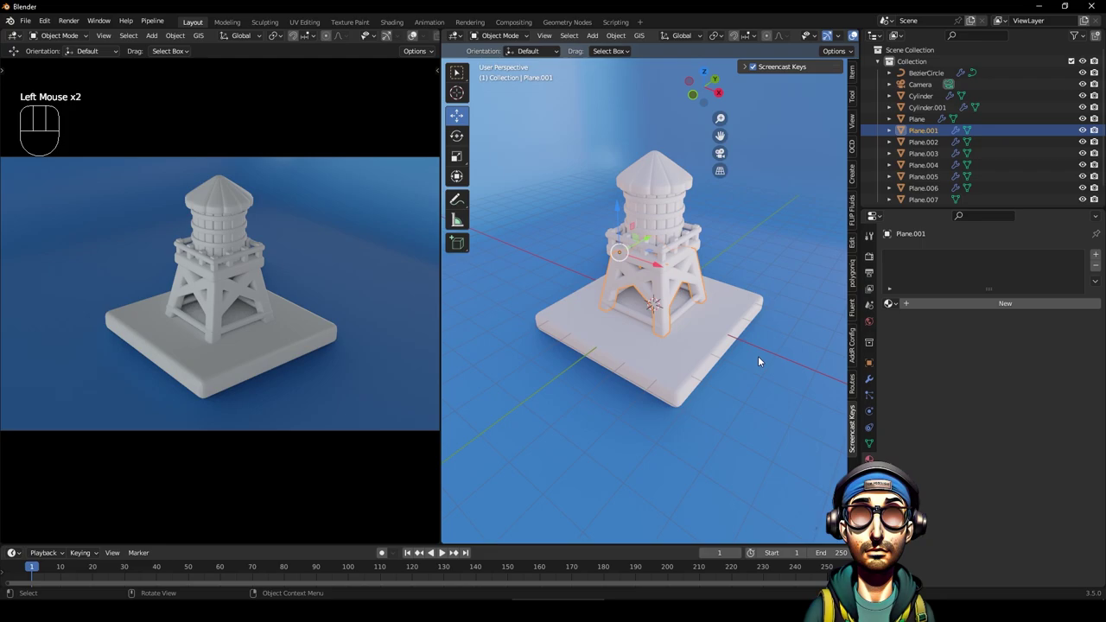
Create an orange light_wood material on the legs, then assign light_wood to the tank and roof.
left_click(945, 307)
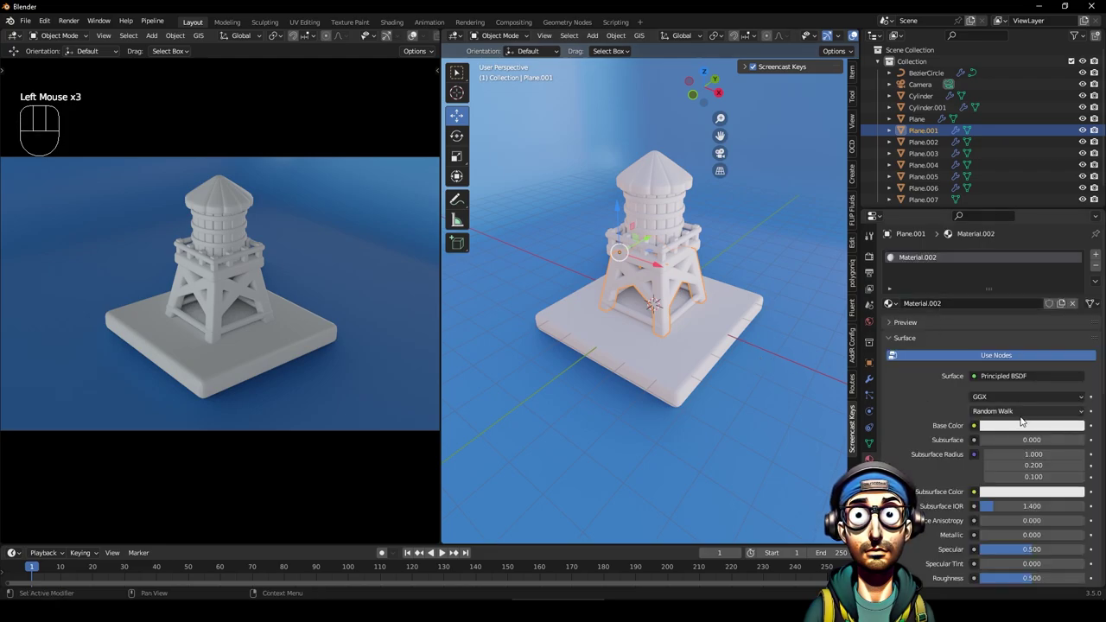
left_click(1022, 429)
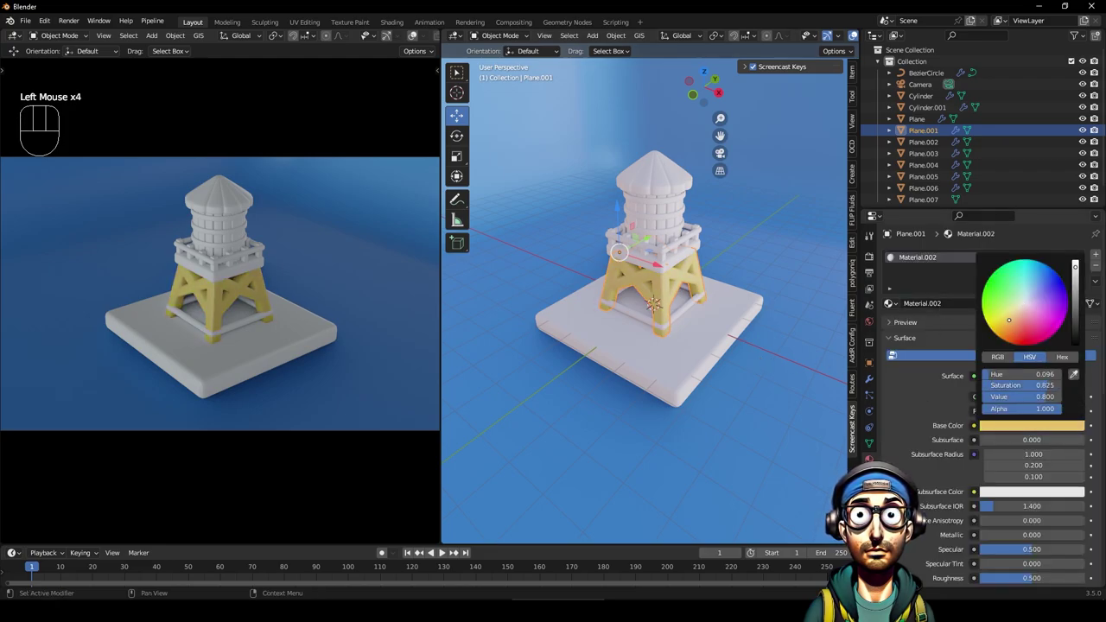
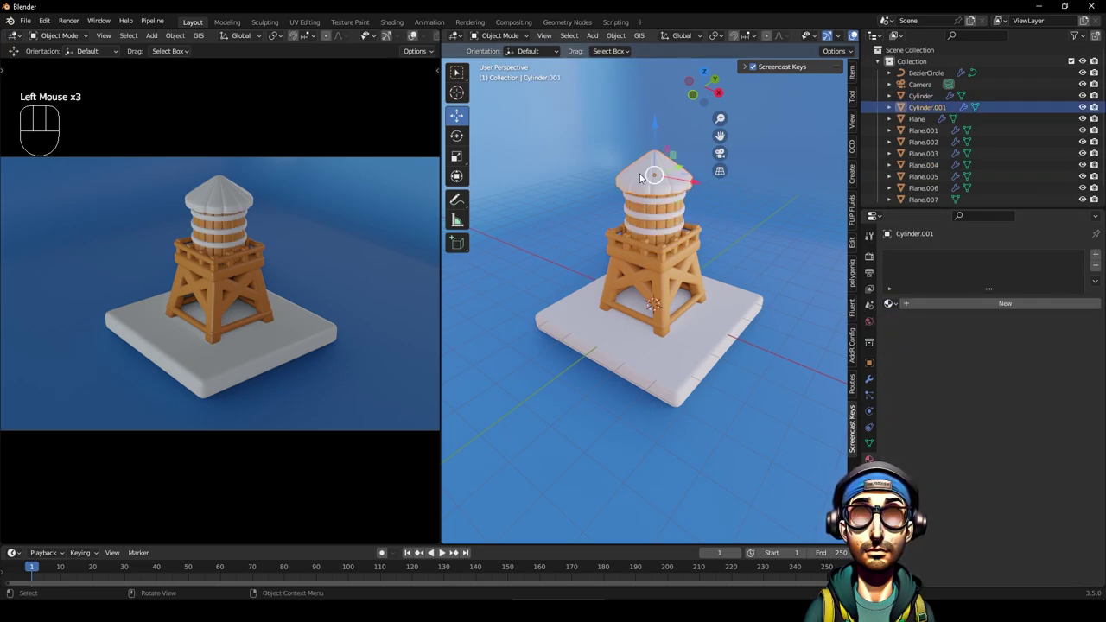
left_click(901, 303)
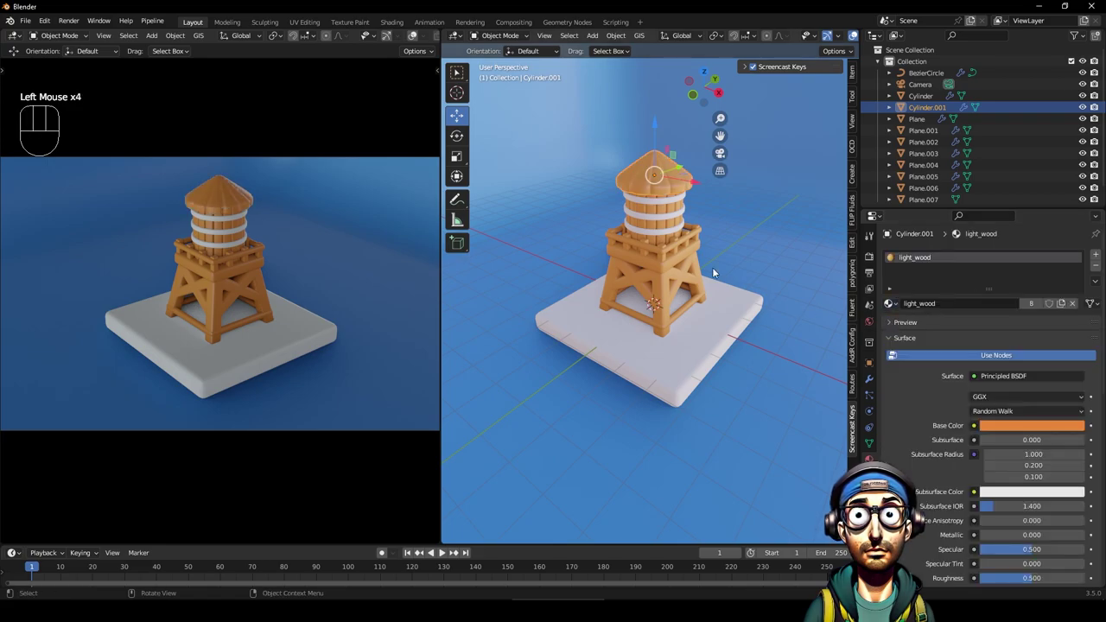
left_click(657, 179)
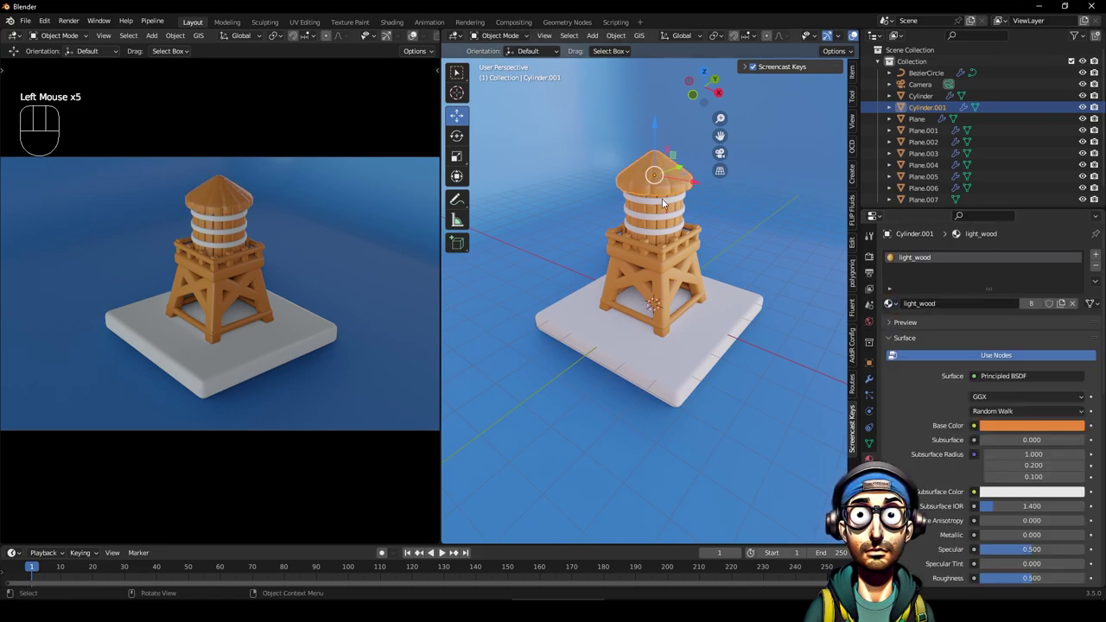
left_click(670, 202)
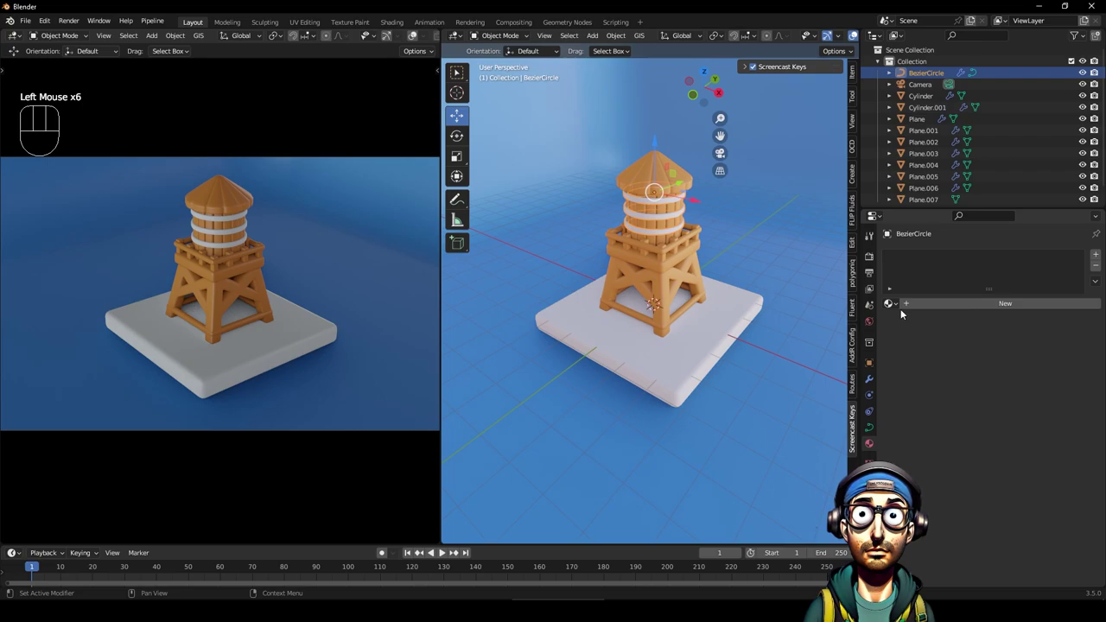
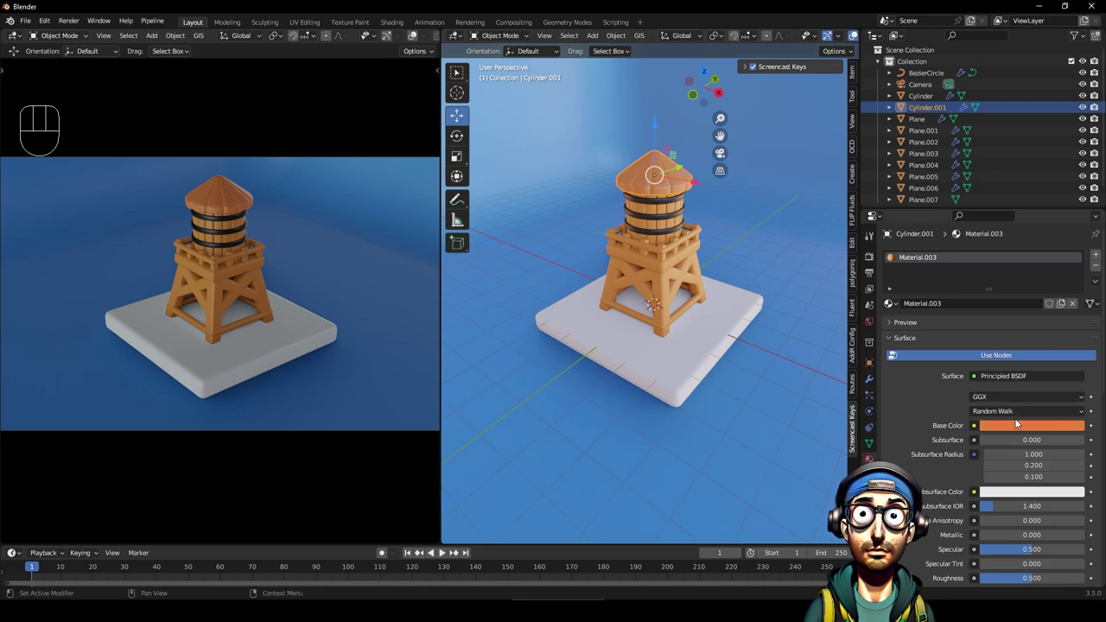
Make the tank and roof material single-user and darken it to brown.
left_click(1018, 424)
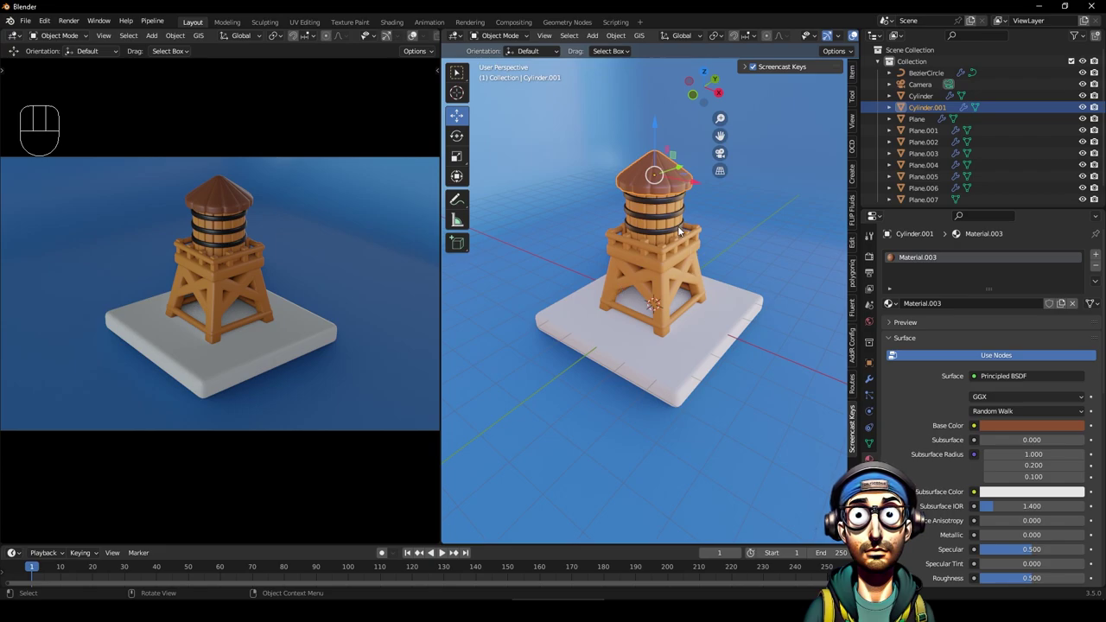
left_click(682, 229)
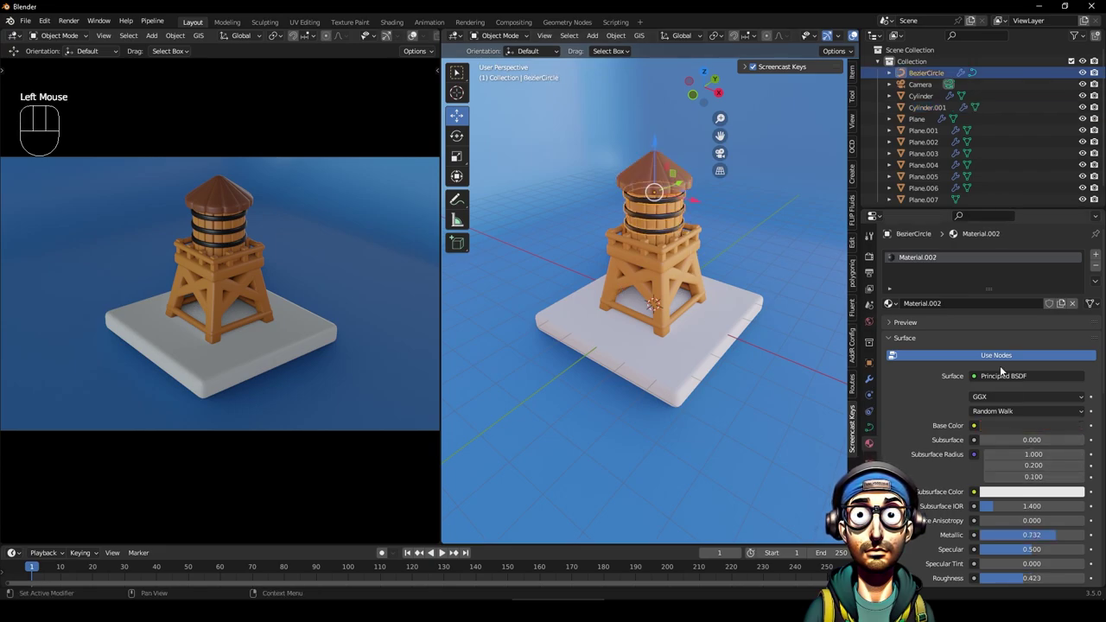
left_click(932, 257)
Give the tank bands a pale beige material with Metallic 0.732 and Roughness 0.680.
left_click(1024, 431)
left_click(1030, 430)
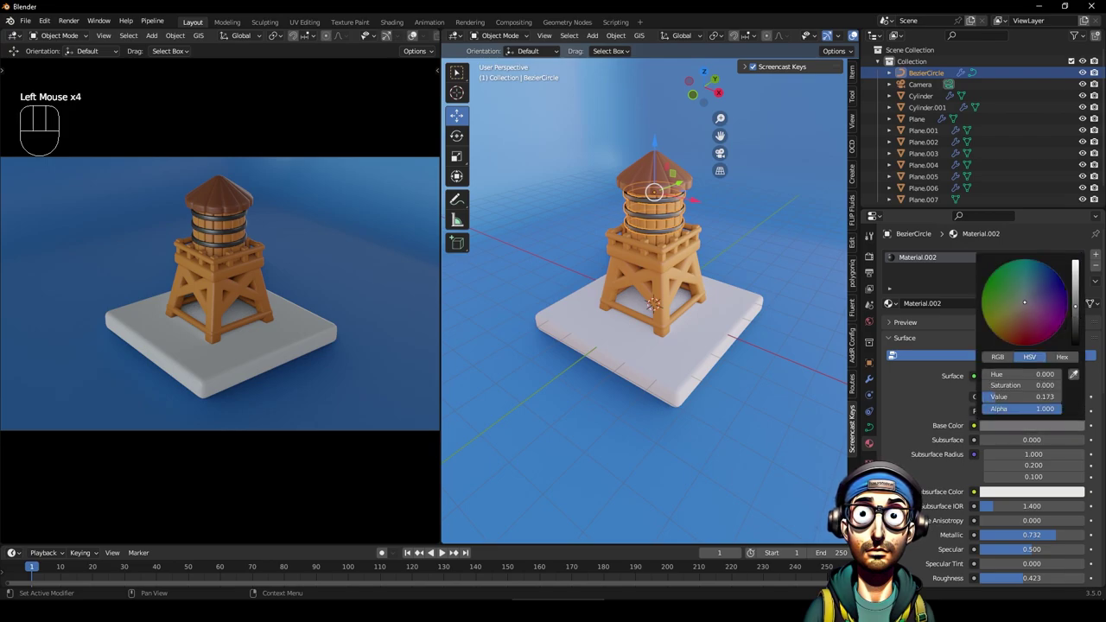
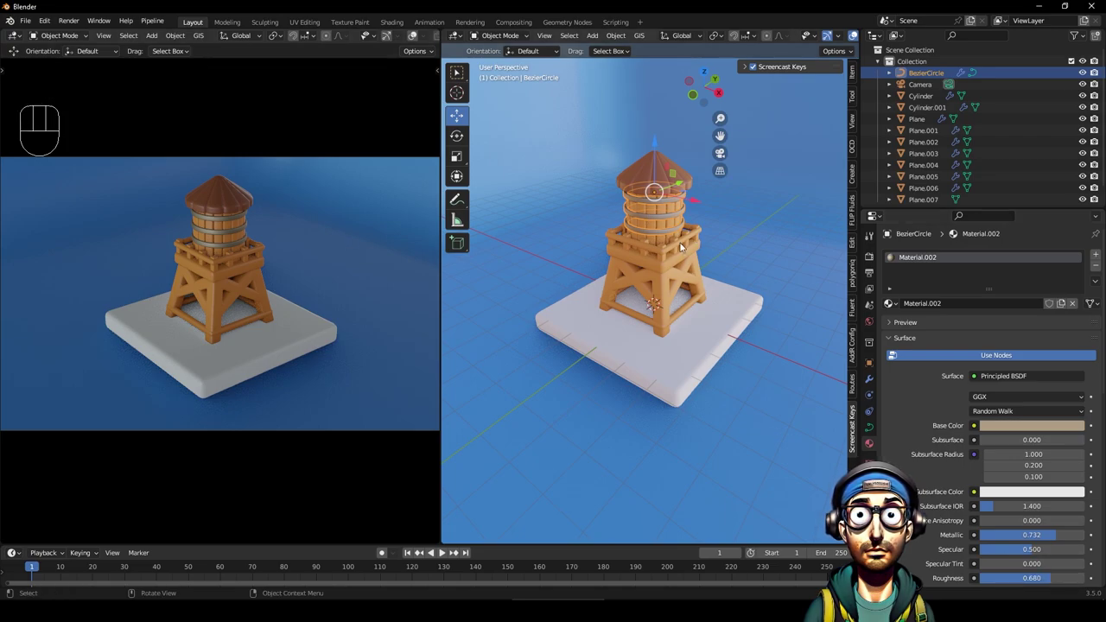
left_click(669, 255)
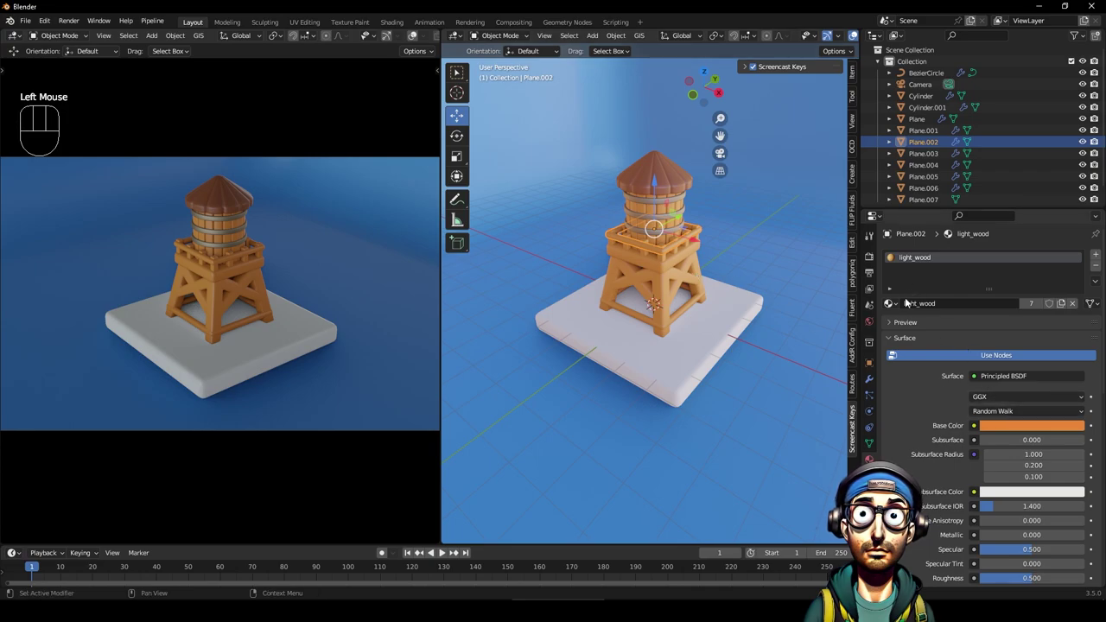
Assign Material.003 to the railing and give the base slab a new cyan-blue material, HSV about 0.595, 1.0, 0.8.
left_click(898, 303)
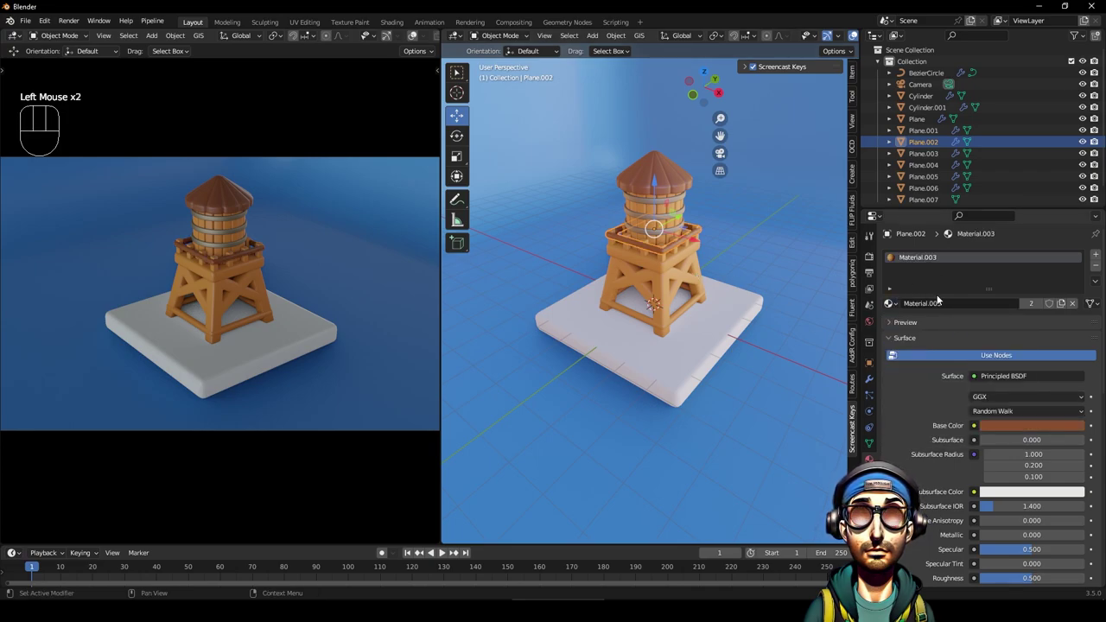
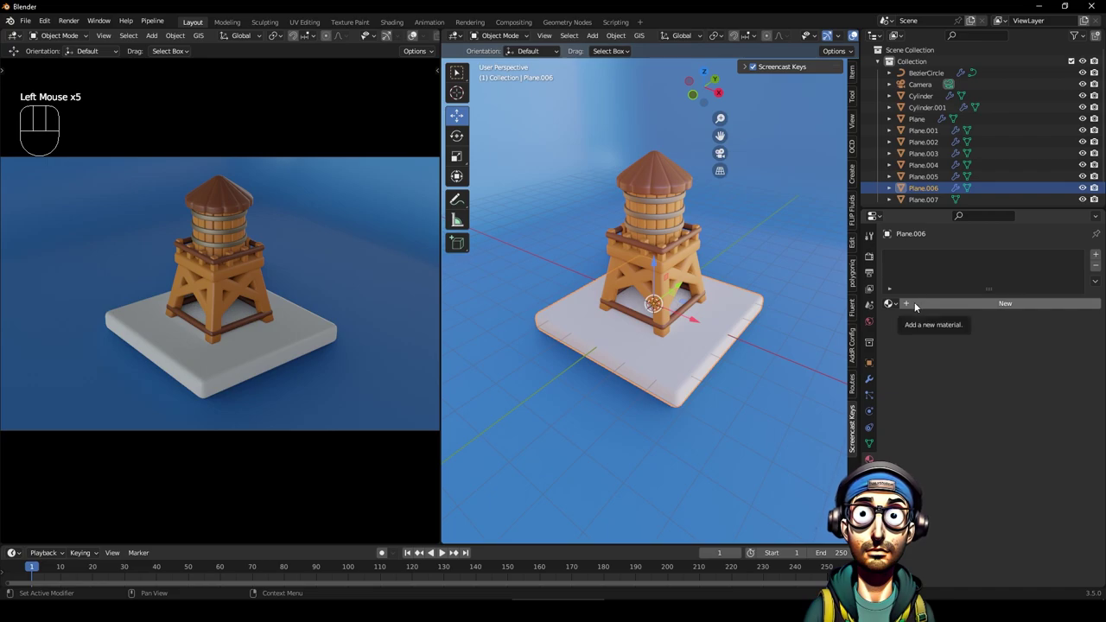
left_click(948, 304)
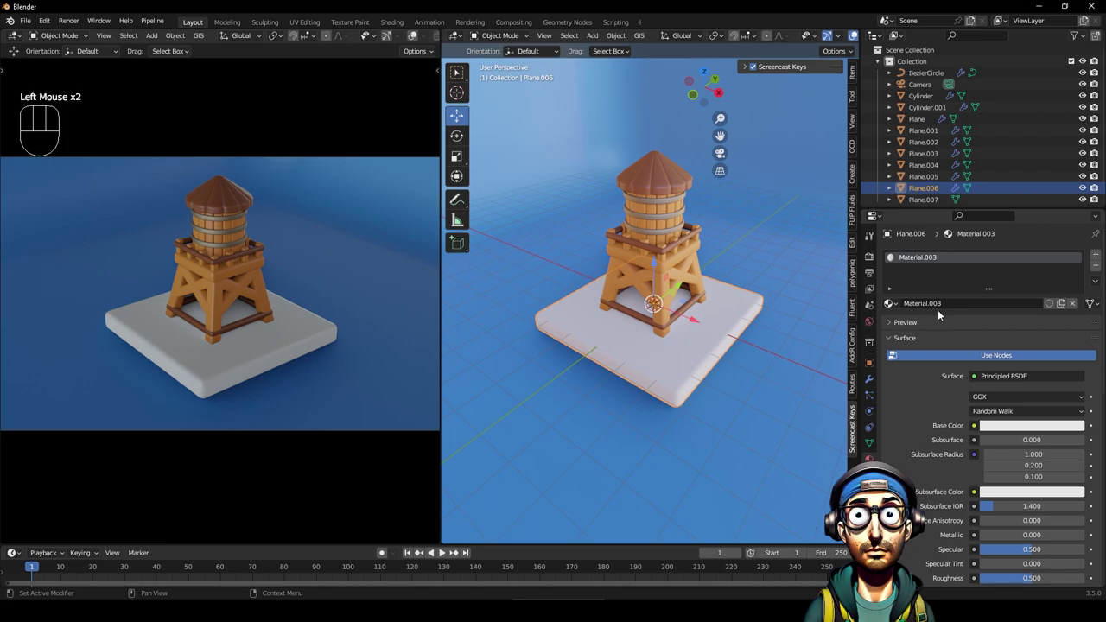
left_click(1027, 425)
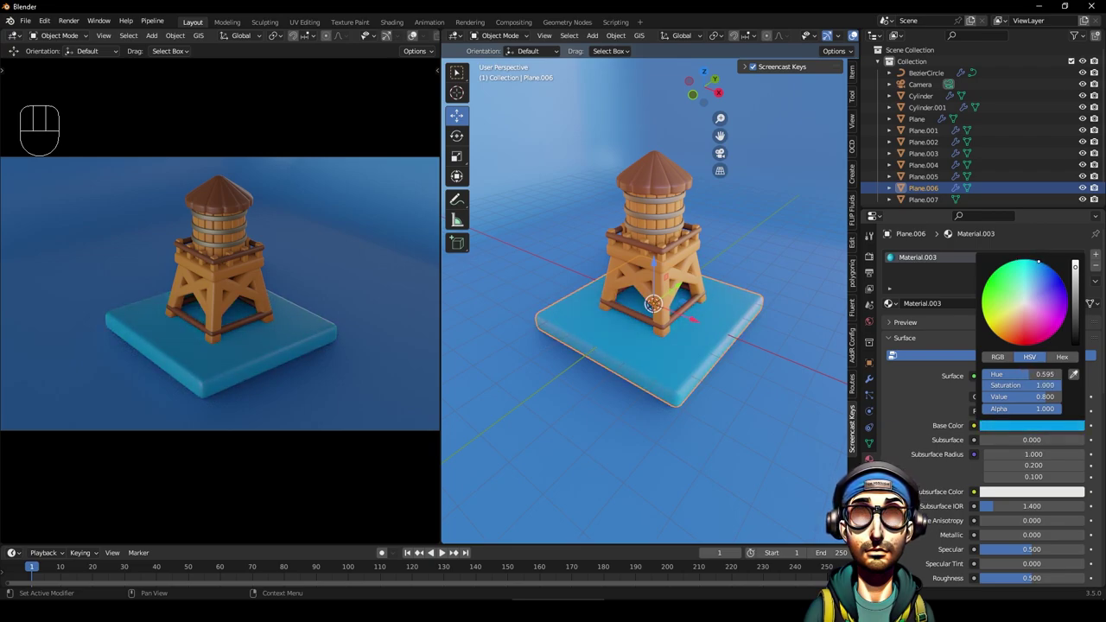
left_click(778, 246)
left_click_drag(238, 308, 240, 299)
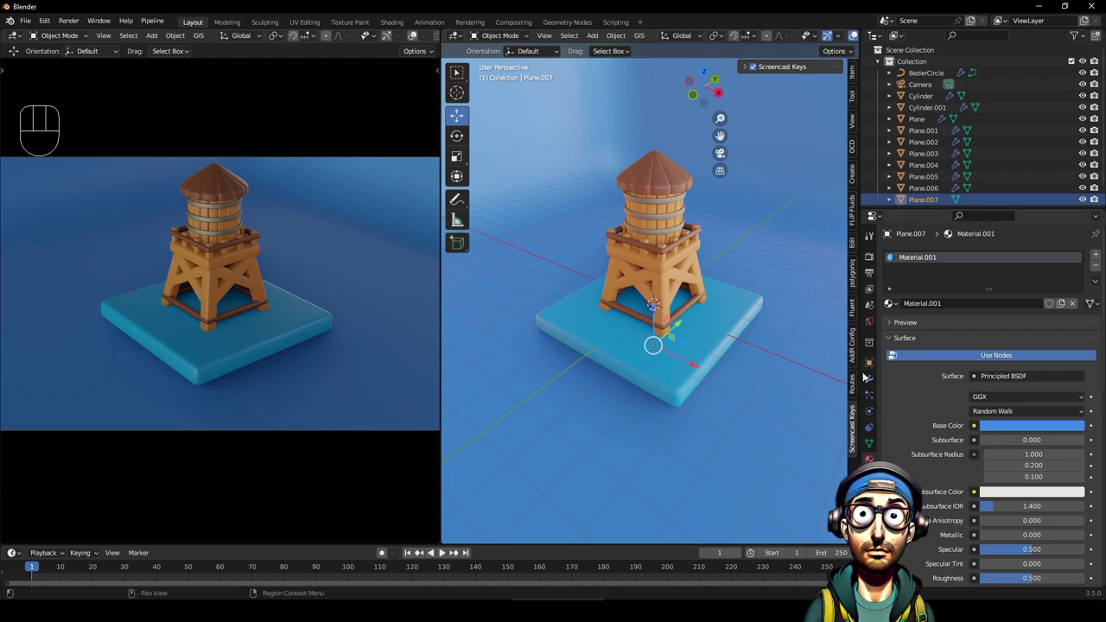
Set the Camera's Lens Type to Orthographic with Orthographic Scale 13.5.
left_click(917, 90)
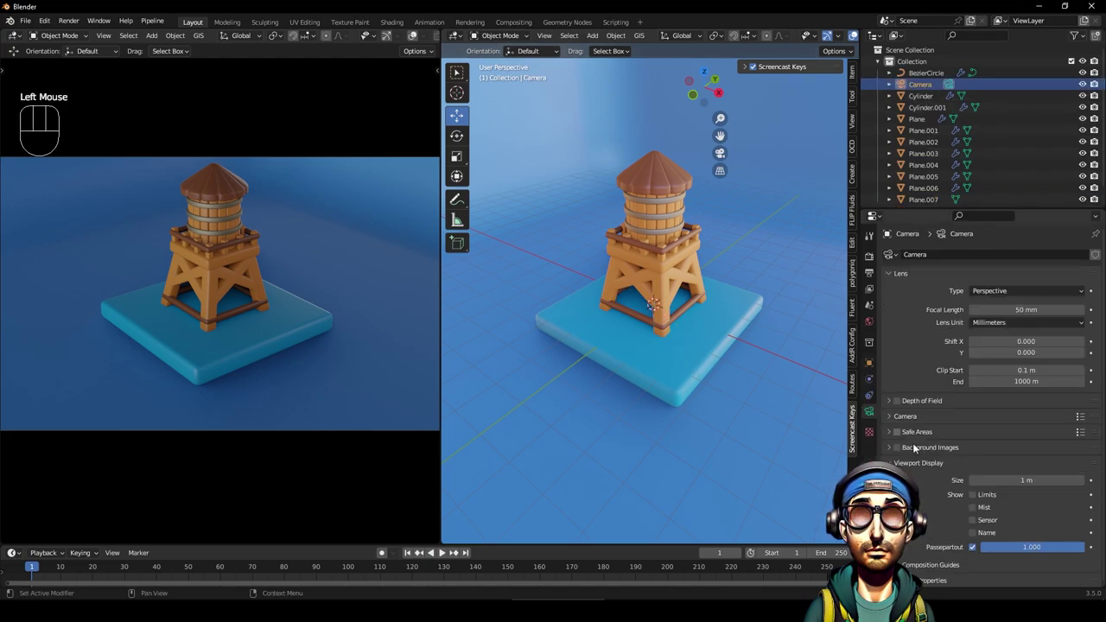
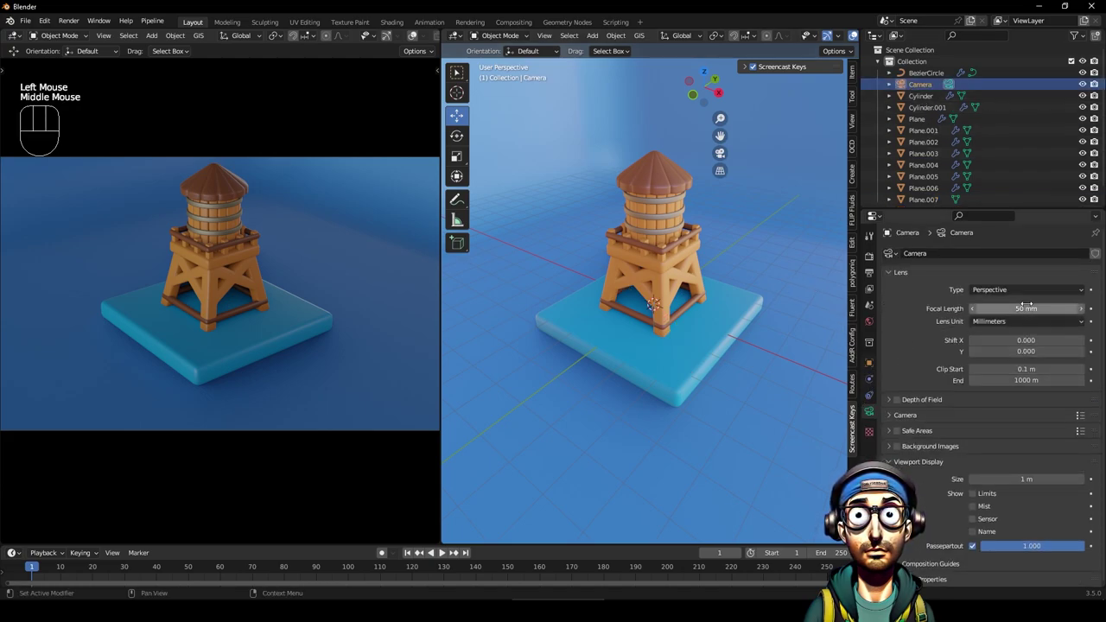
left_click_drag(1021, 289, 1015, 316)
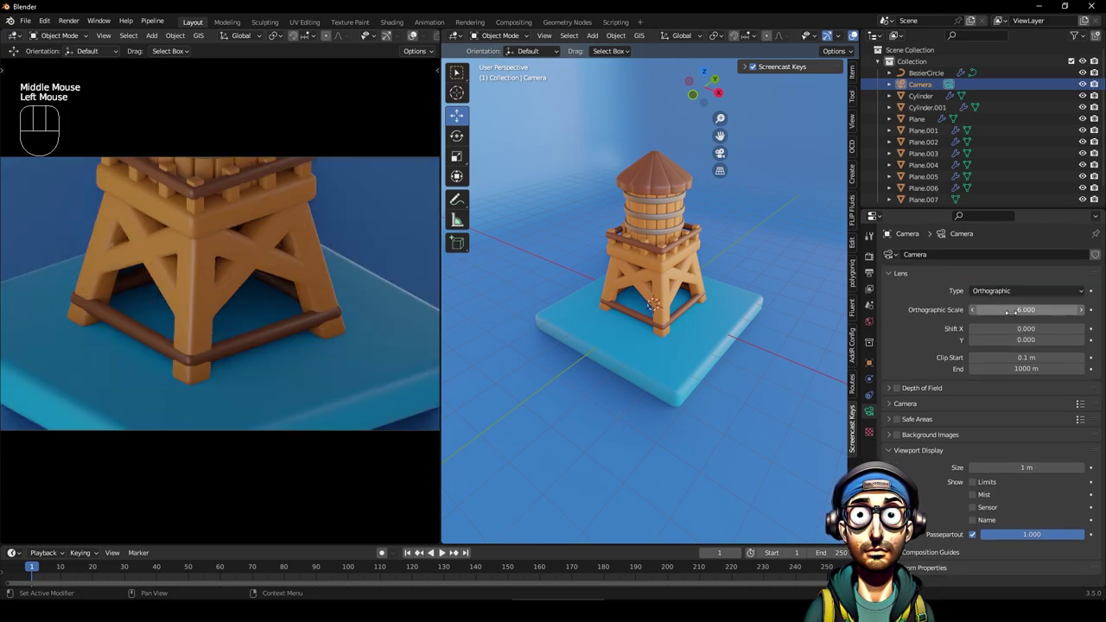
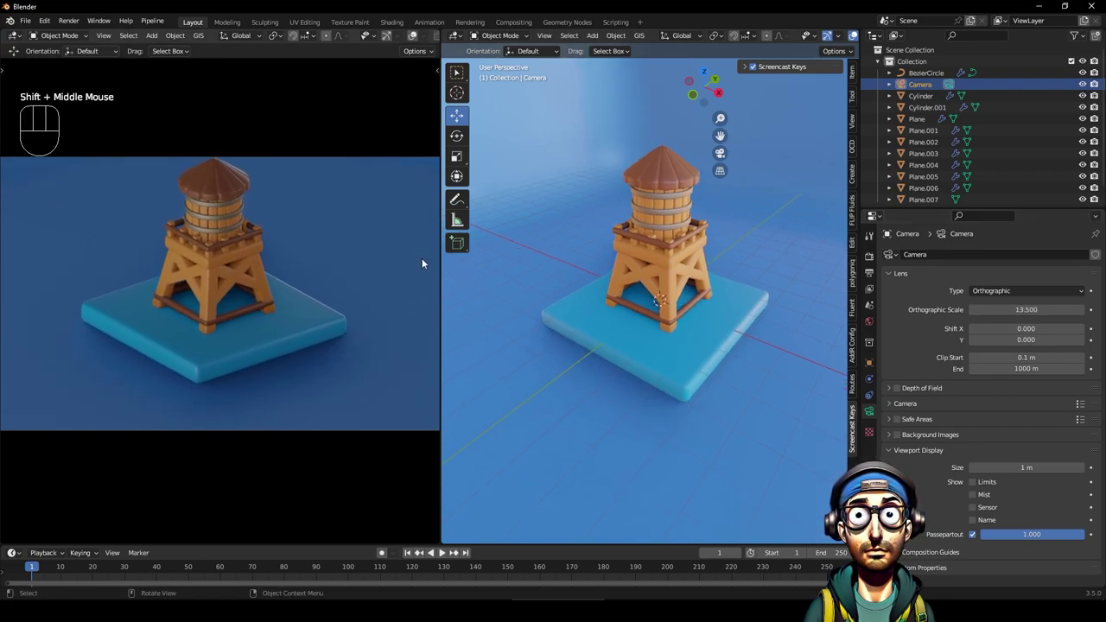
left_click_drag(391, 260, 385, 273)
left_click_drag(761, 304, 756, 315)
middle_click(780, 335)
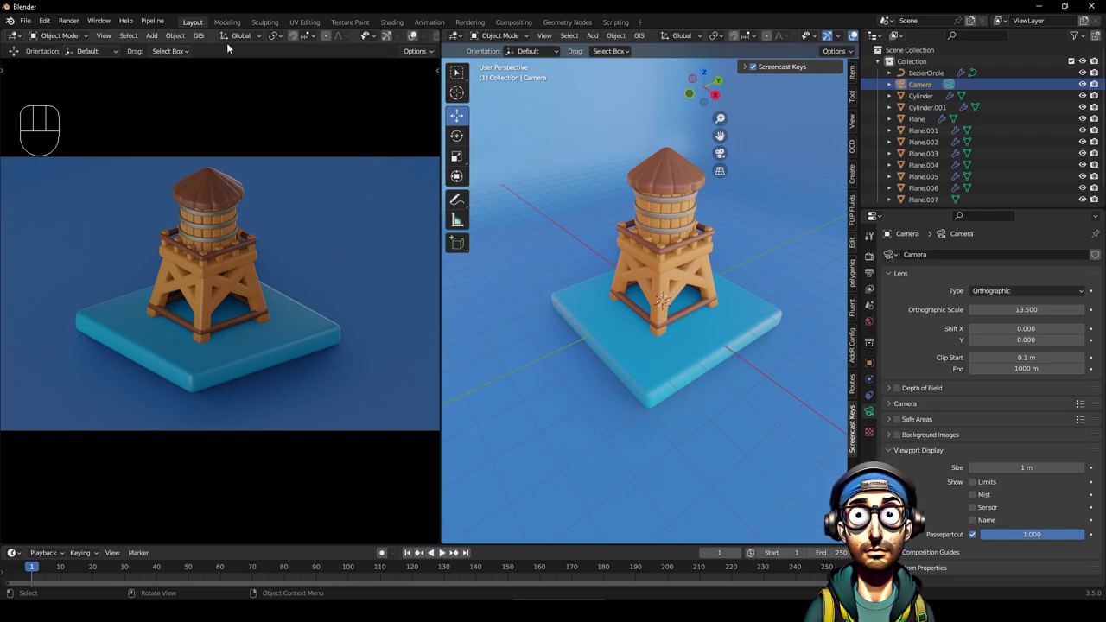
left_click_drag(592, 41, 732, 204)
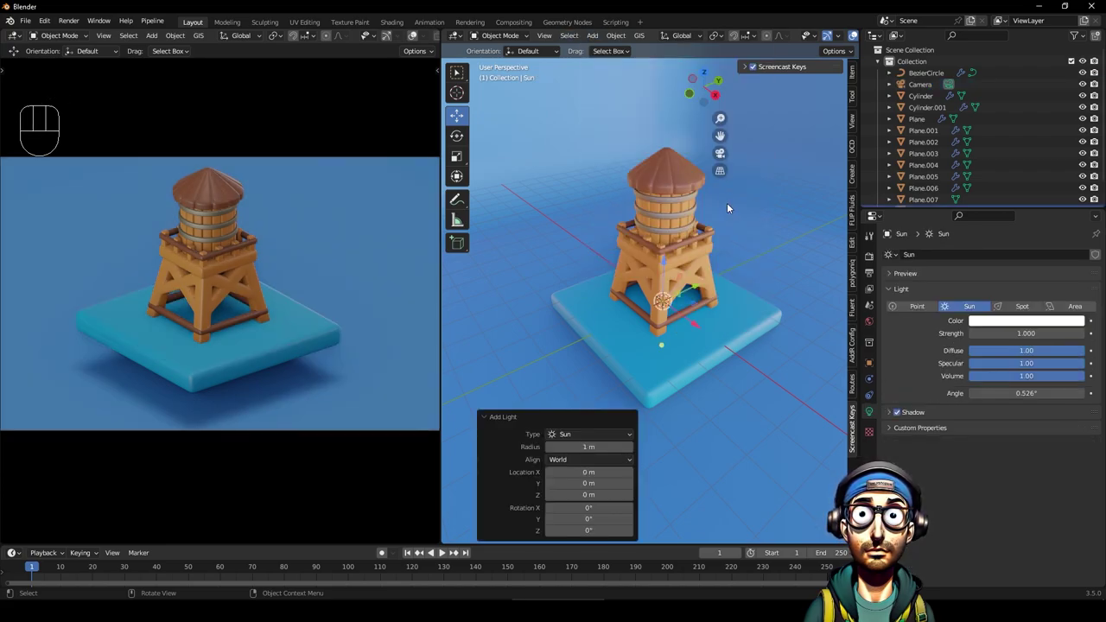
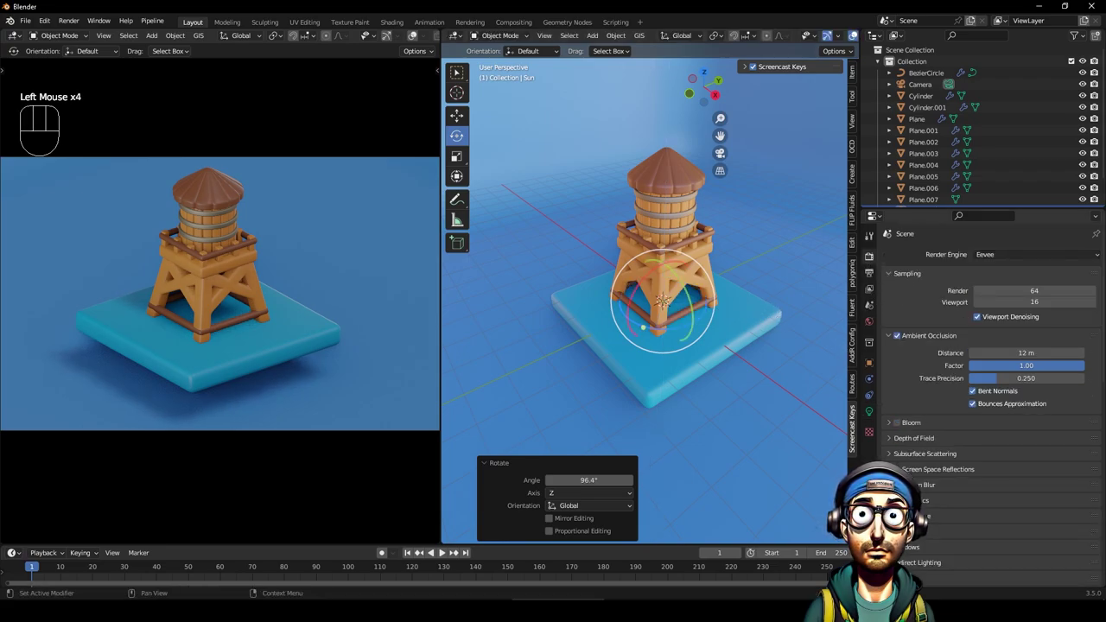
Raise the shadow Cube and Cascade sizes and swing the sun to redirect the shadow.
scroll("down", 3)
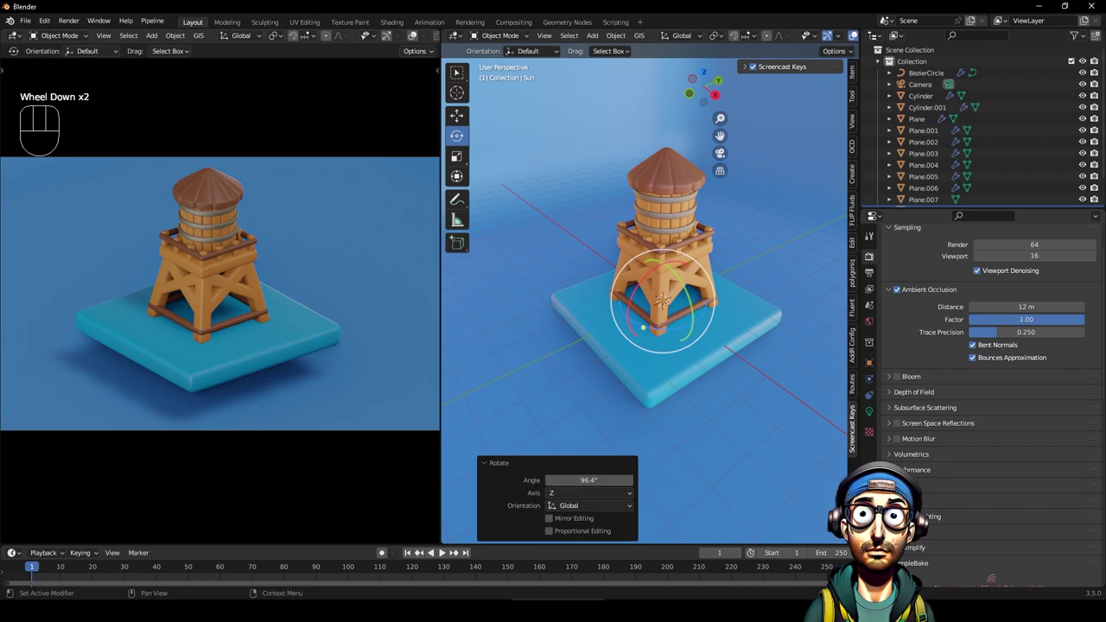
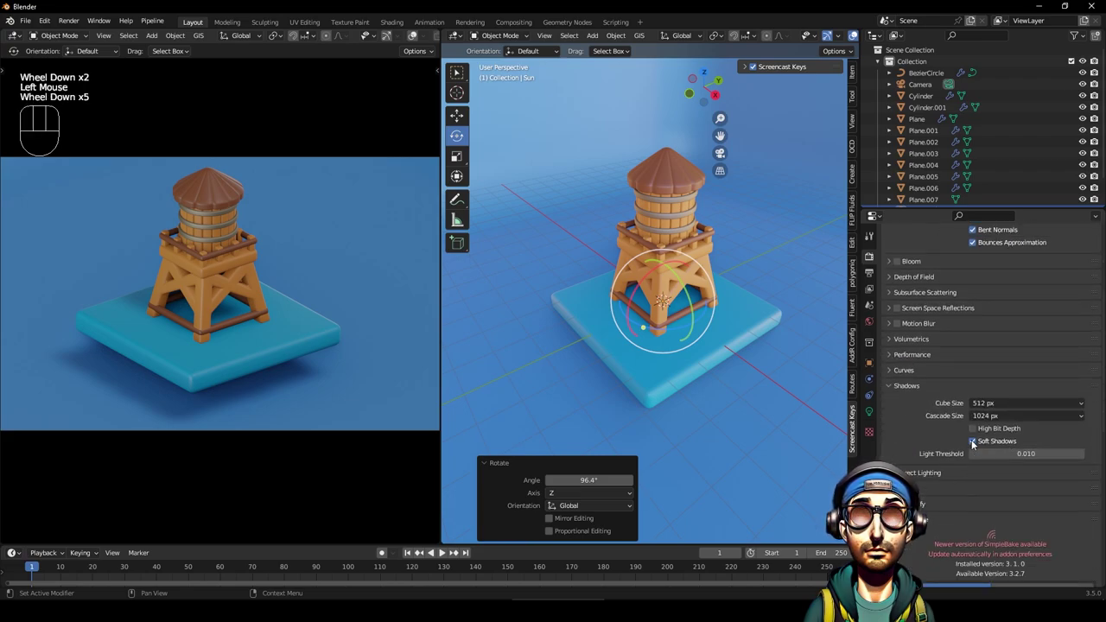
left_click(975, 441)
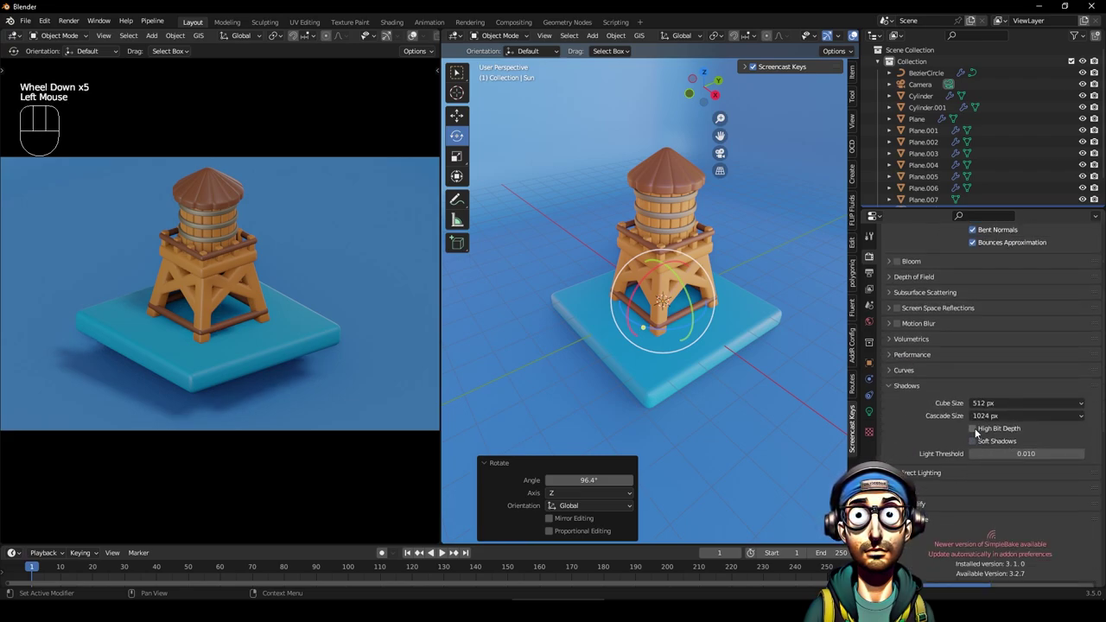
left_click_drag(1007, 407, 1001, 481)
left_click_drag(1026, 416, 995, 505)
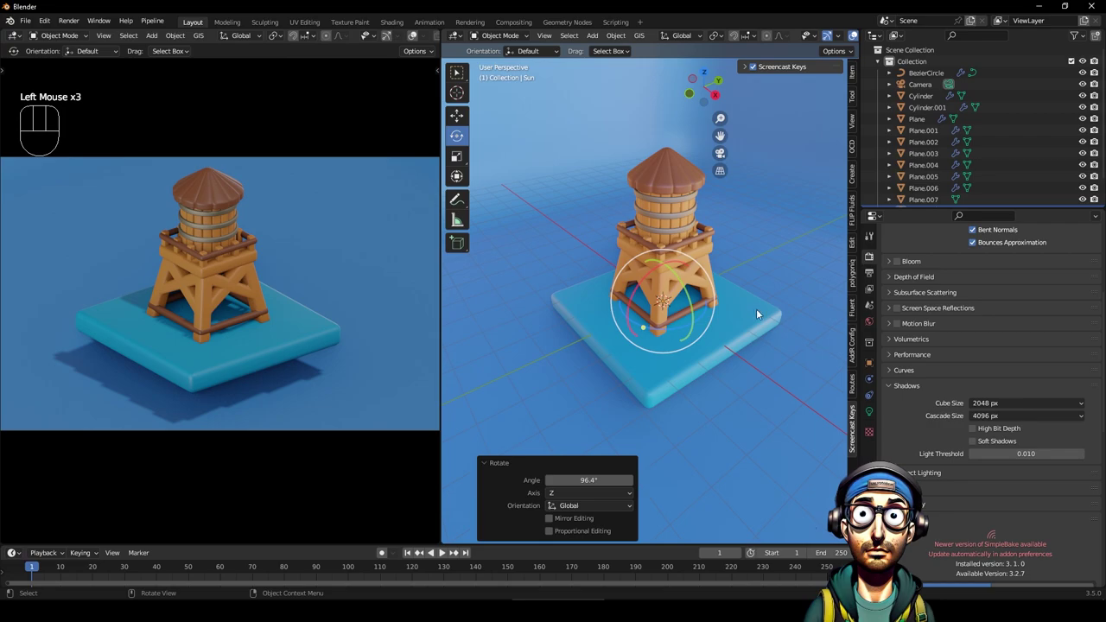
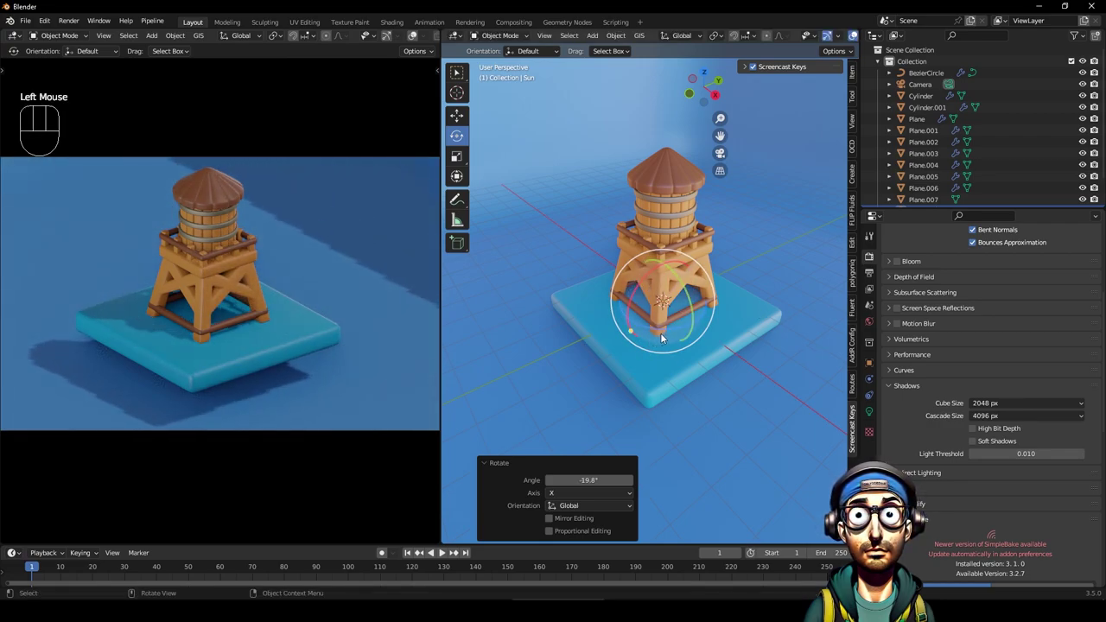
left_click_drag(664, 335, 687, 333)
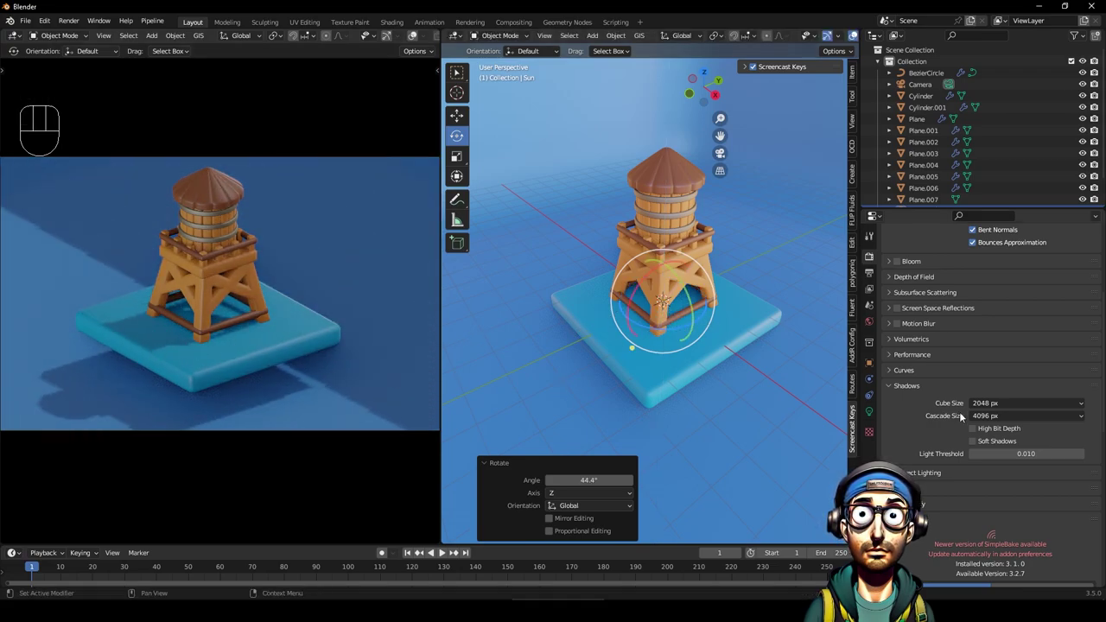
Set Cube Size to 4096 px, leave High Bit Depth off and enable Soft Shadows.
left_click(980, 429)
left_click_drag(1026, 407, 1002, 495)
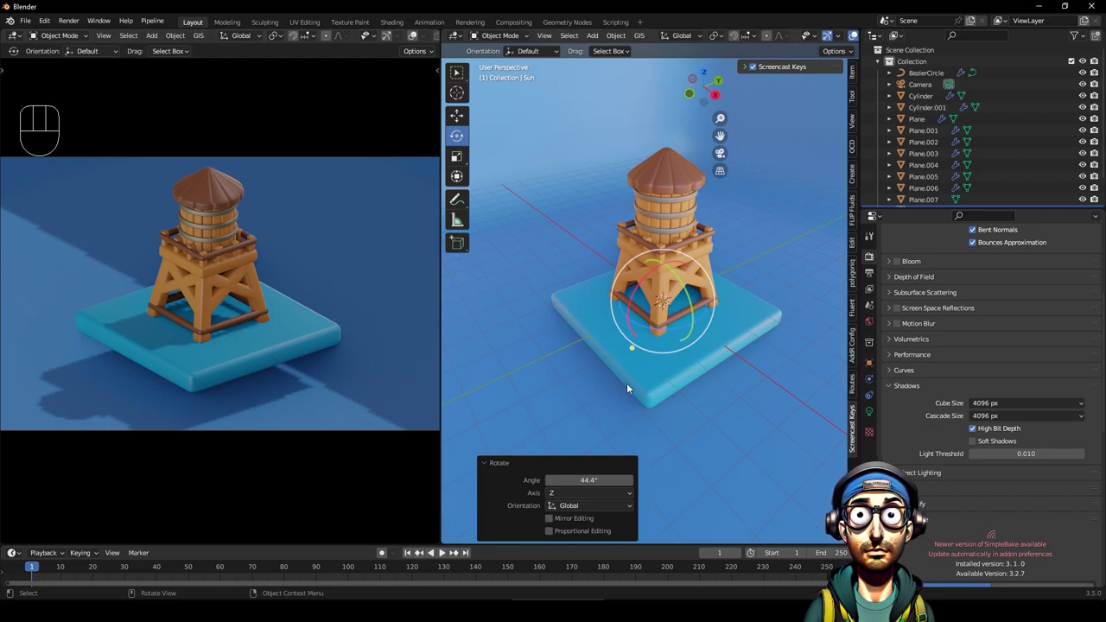
left_click(975, 431)
left_click(981, 442)
left_click(979, 445)
left_click(978, 447)
double_click(977, 446)
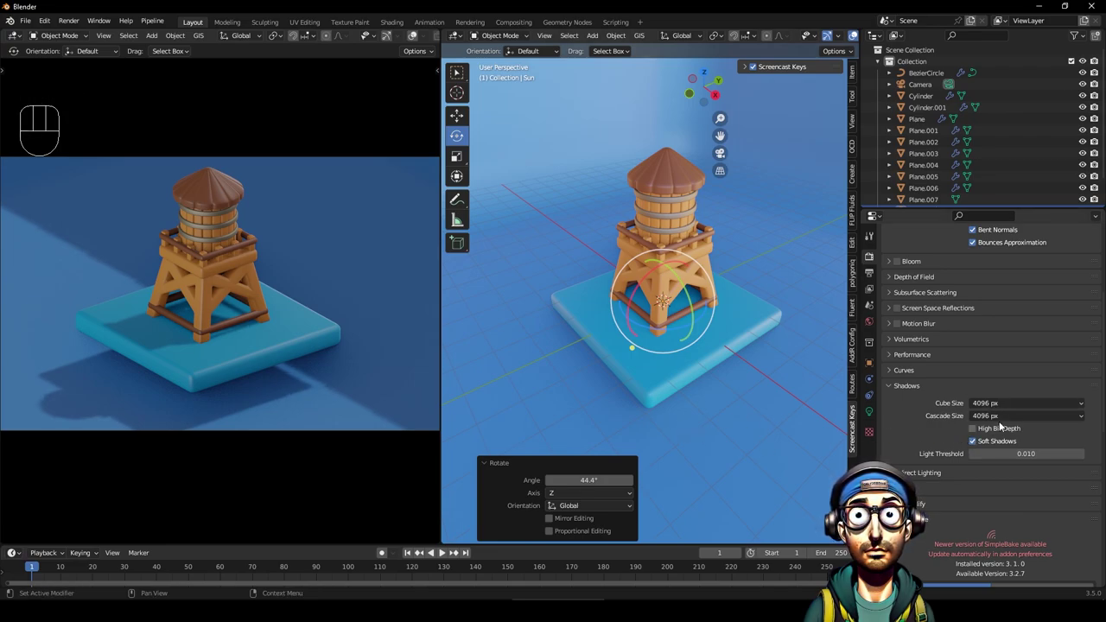
Tilt the sun so the tower casts a long shadow back across the slab.
left_click_drag(650, 276, 535, 365)
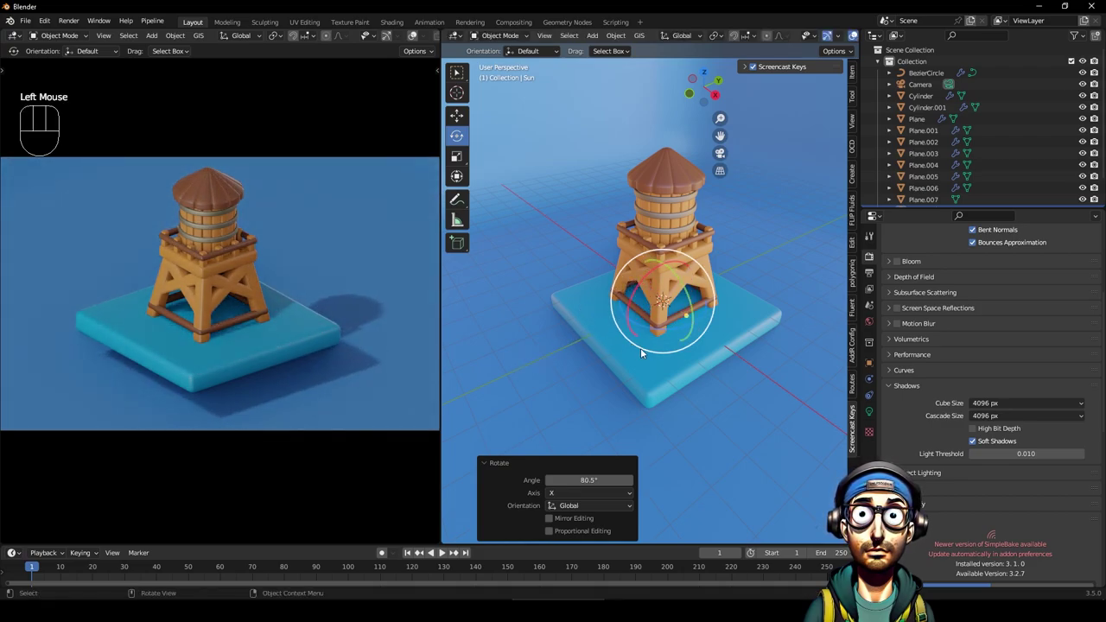
left_click_drag(669, 334, 670, 329)
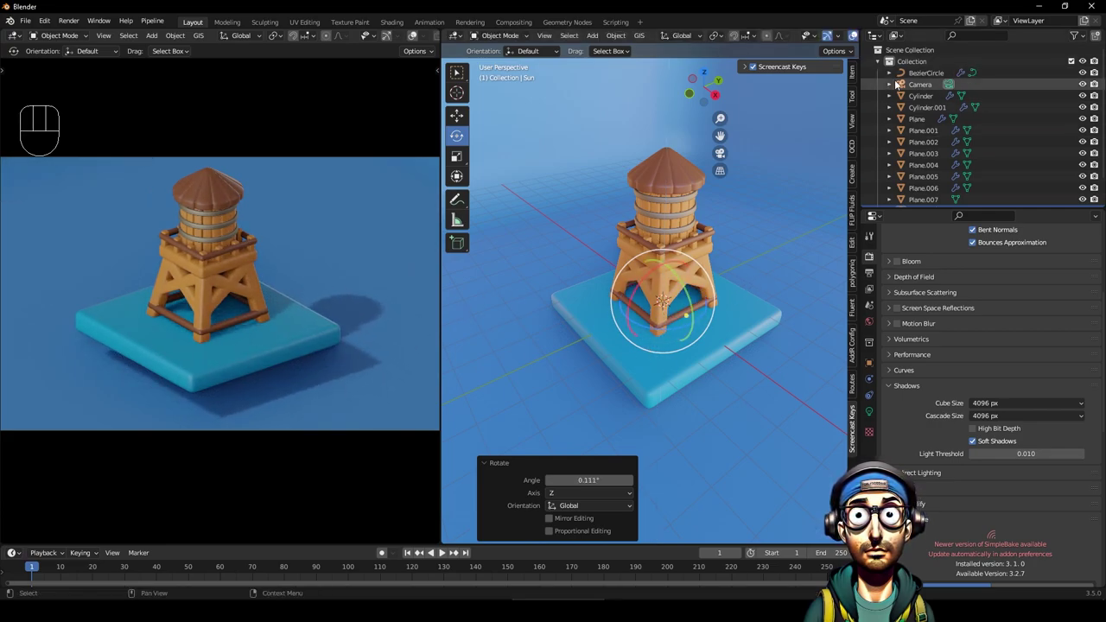
scroll("down", 3)
Add an Area light with a Track To constraint targeting the tank Cylinder.
left_click(923, 185)
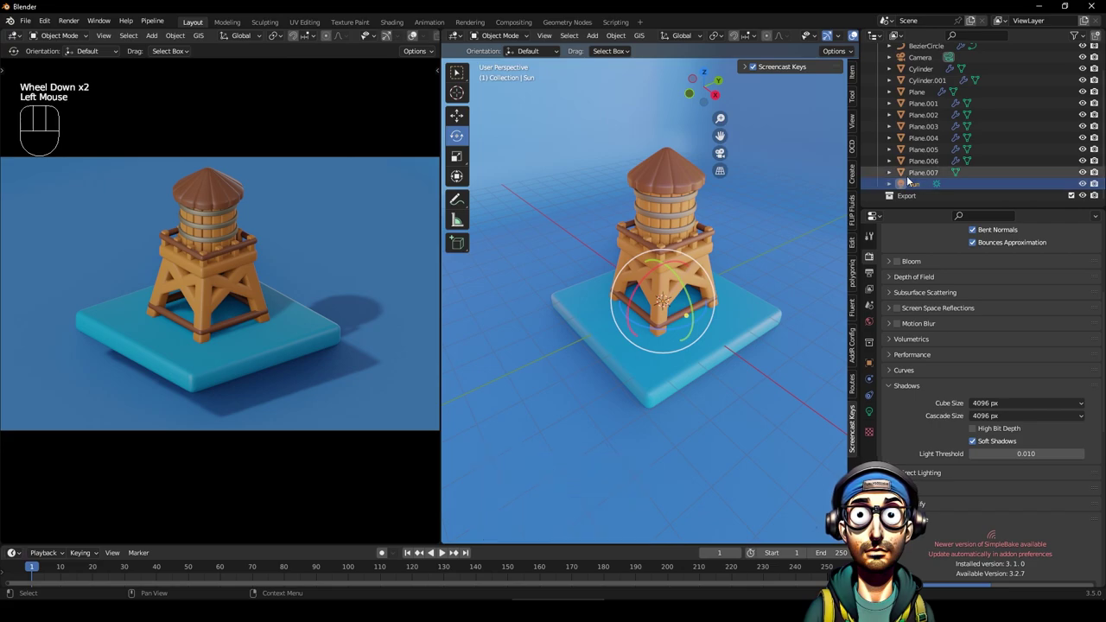
key("Delete")
left_click_drag(590, 41, 722, 233)
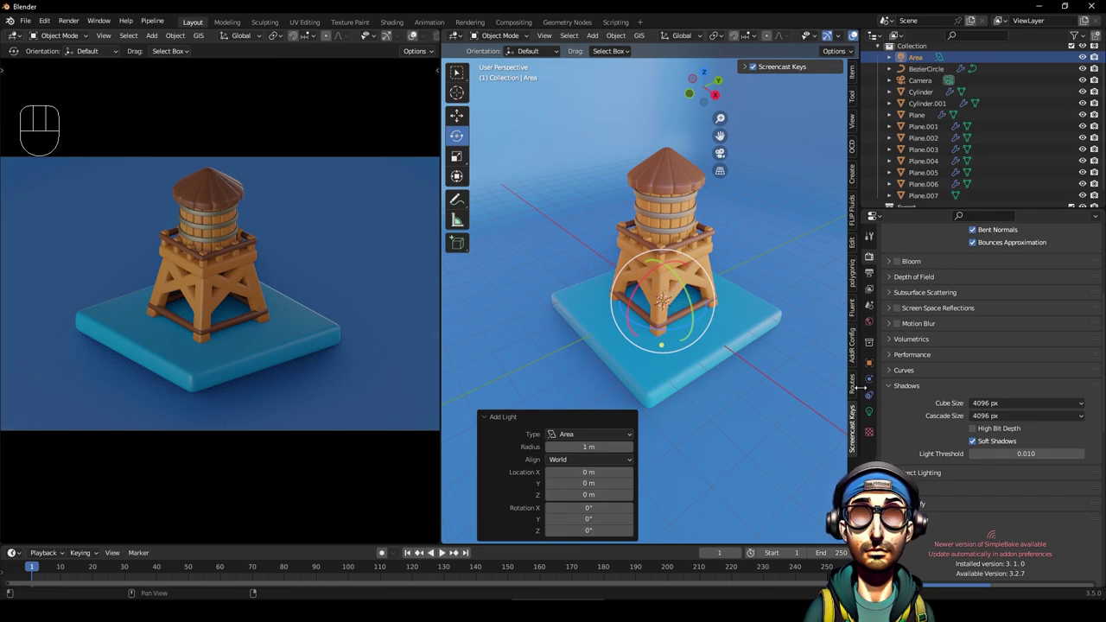
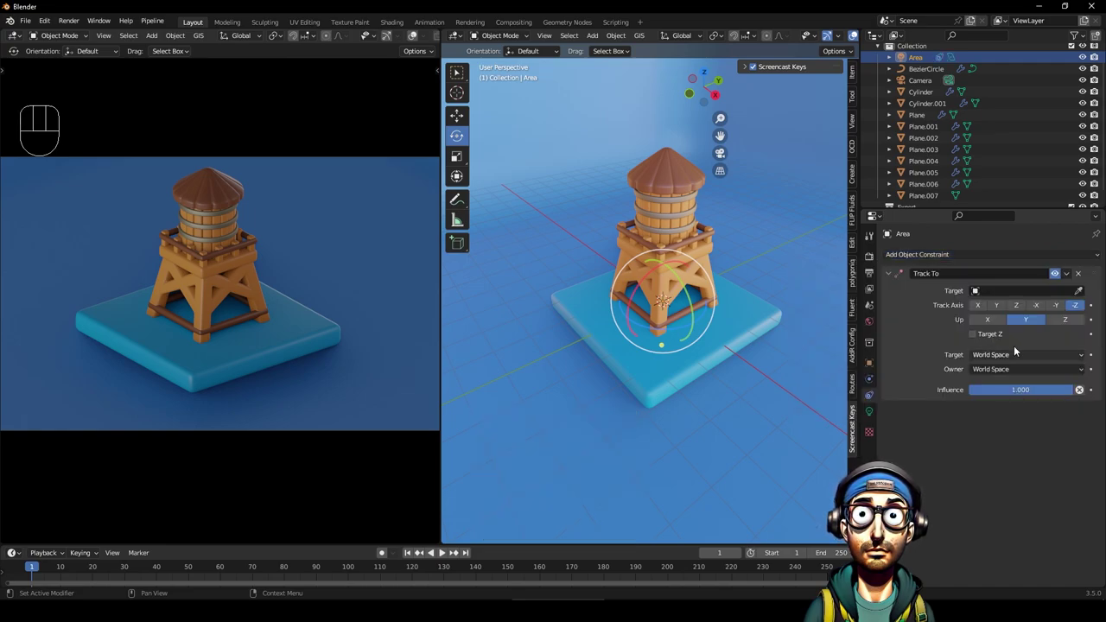
left_click(1081, 291)
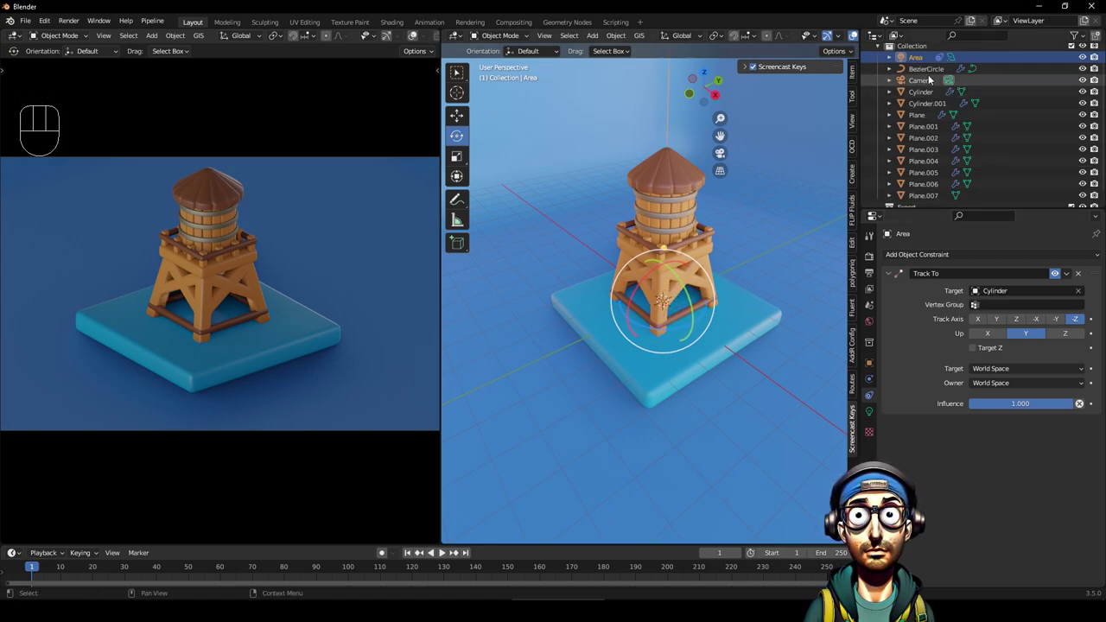
left_click(921, 60)
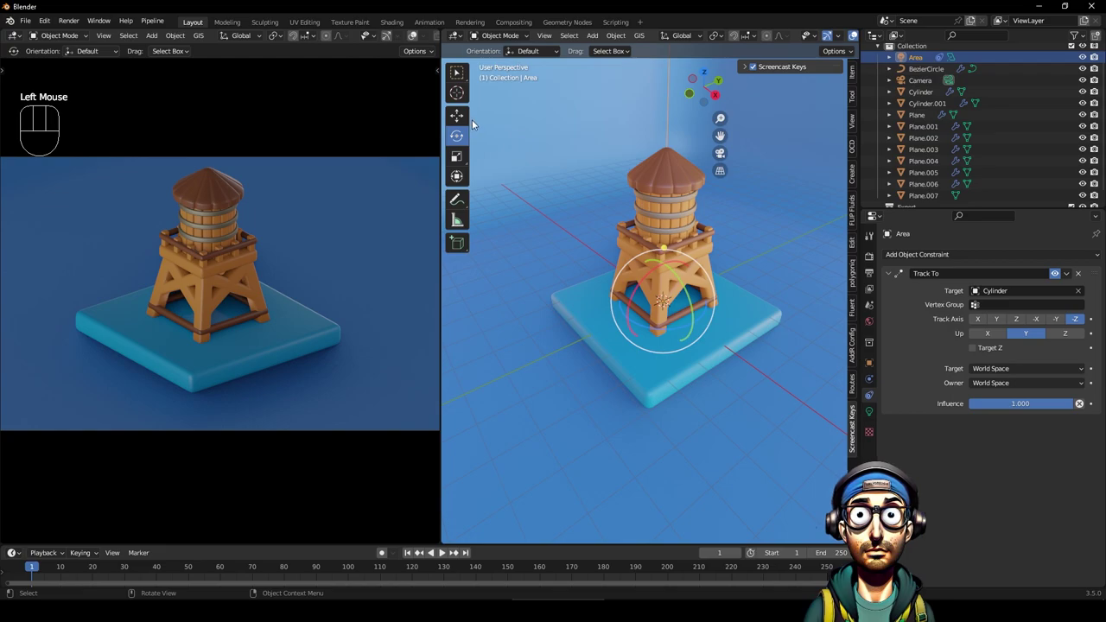
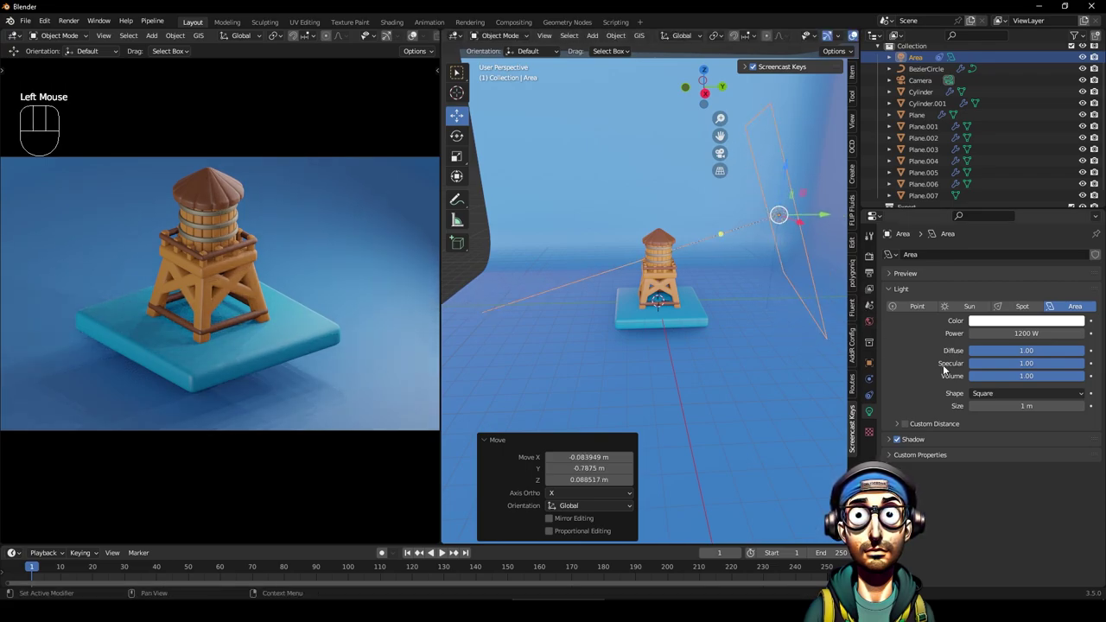
Set the Area light to 1200 W with a pink colour.
left_click(1027, 321)
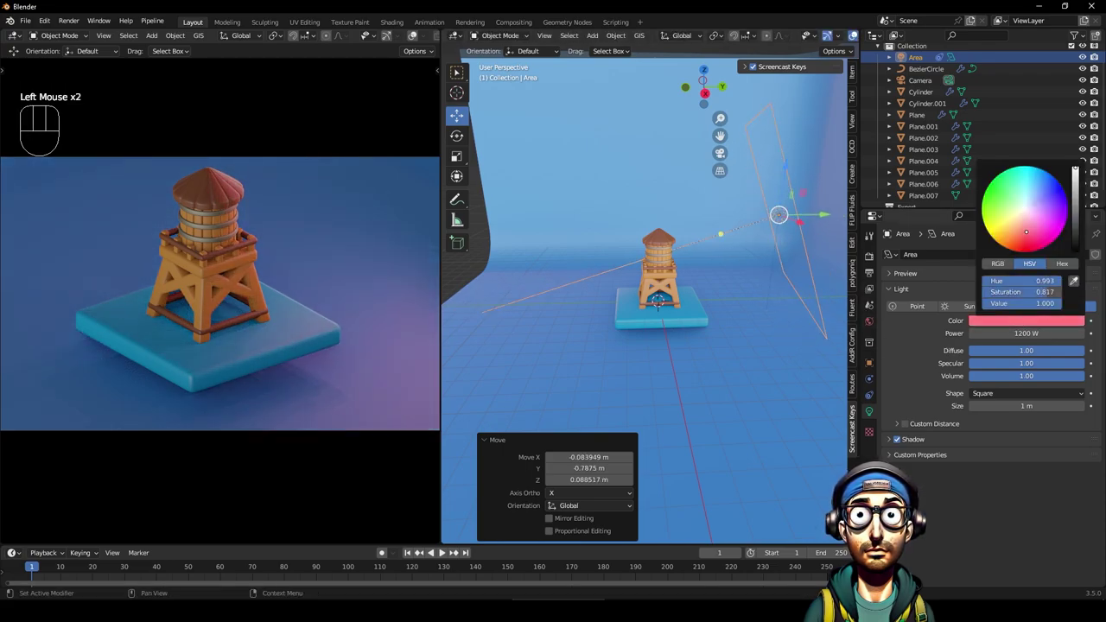
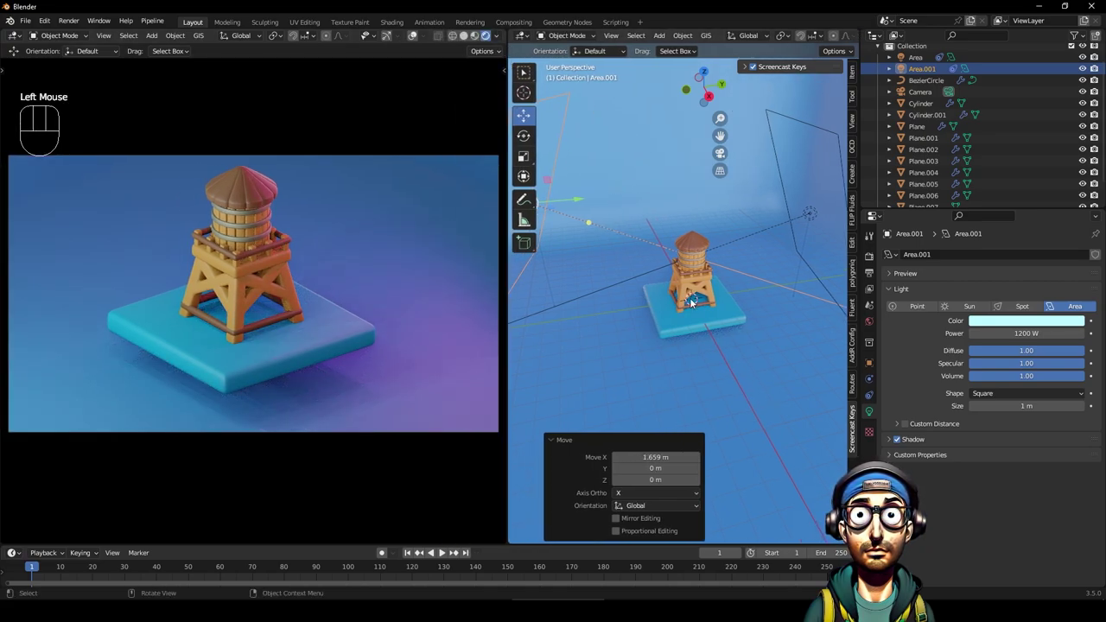
Widen the render preview and lighten Area.001's cyan colour to a paler shade.
left_click_drag(732, 354, 727, 319)
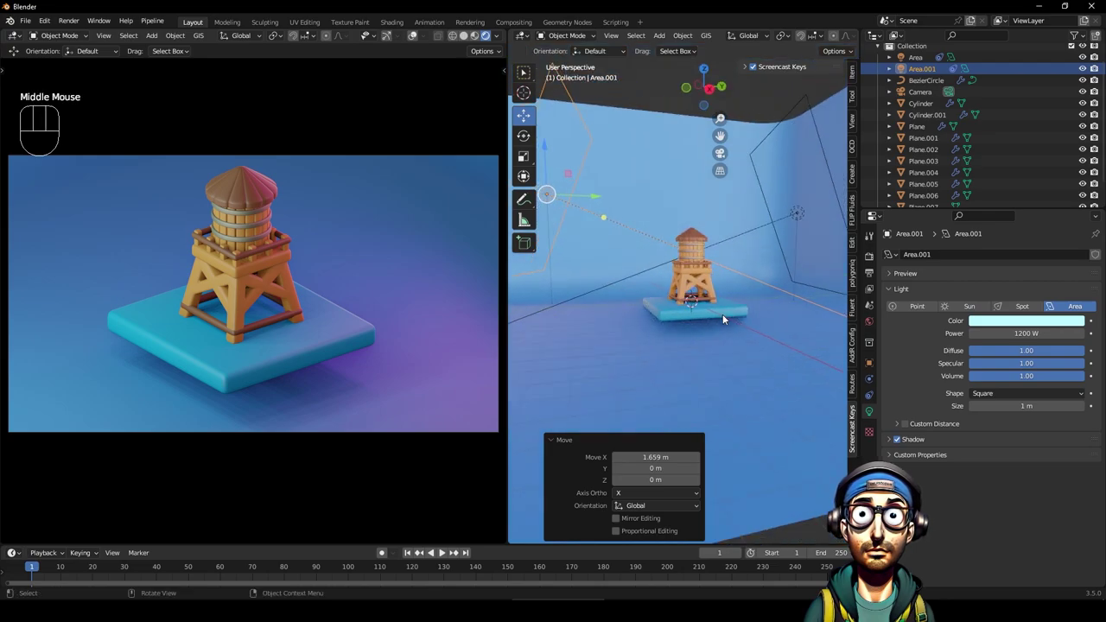
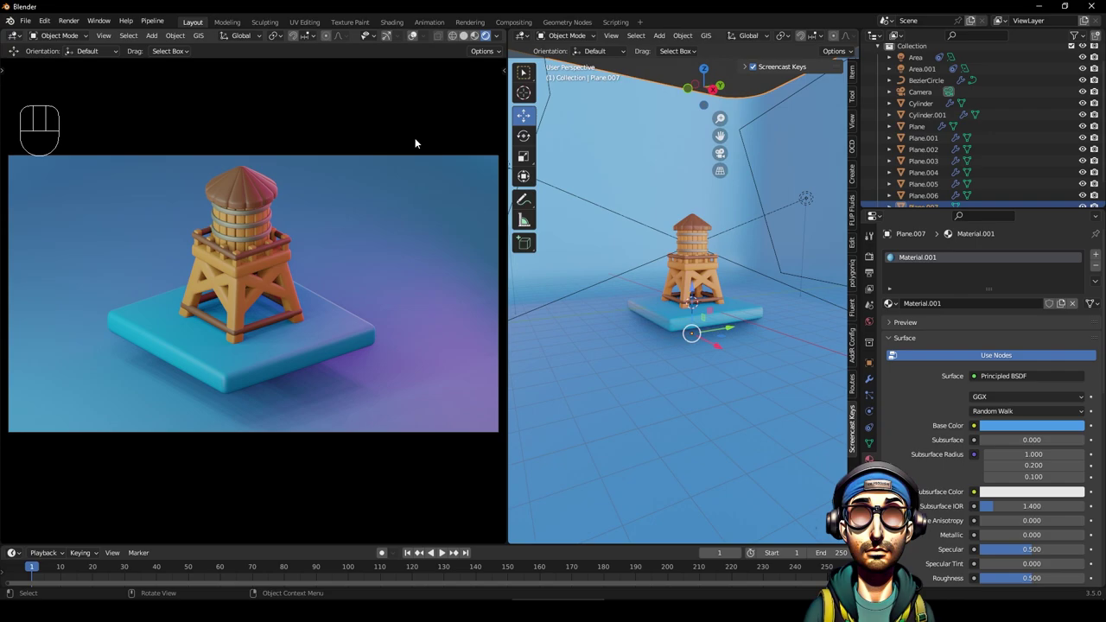
left_click_drag(502, 36, 567, 207)
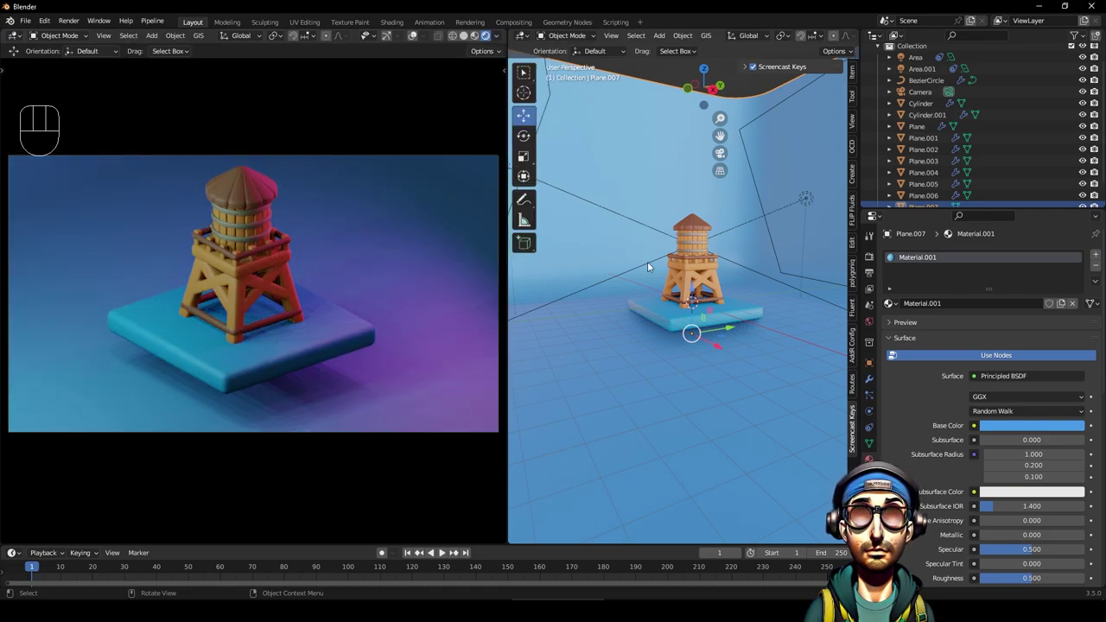
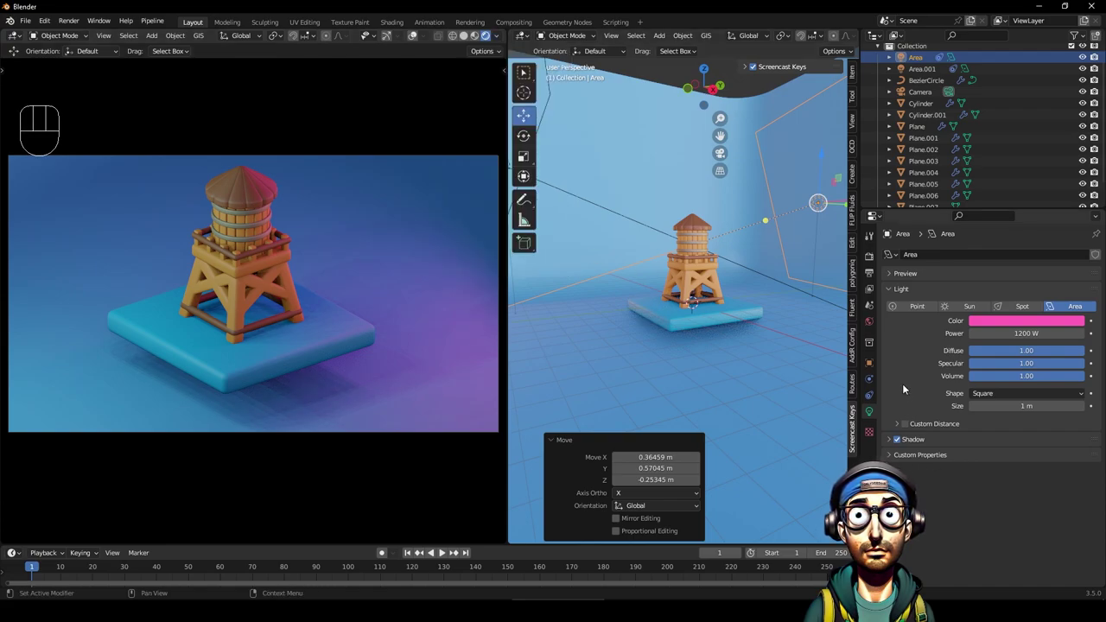
In Color Management keep View Transform Filmic and set Look to High Contrast.
left_click(875, 263)
scroll("up", 3)
left_click(873, 328)
left_click(873, 271)
scroll("down", 3)
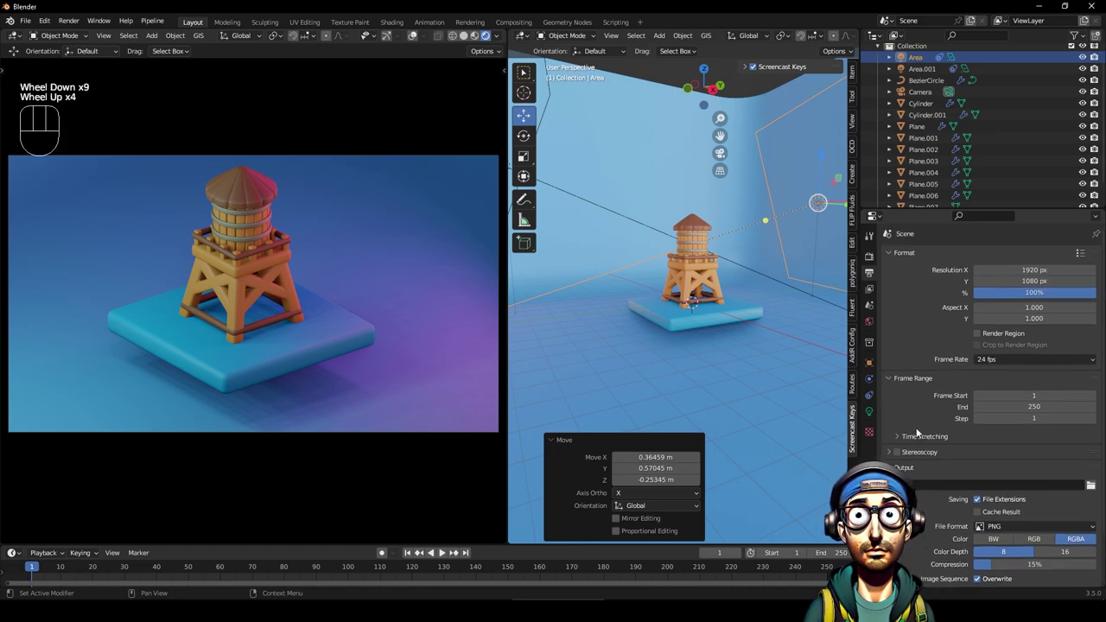
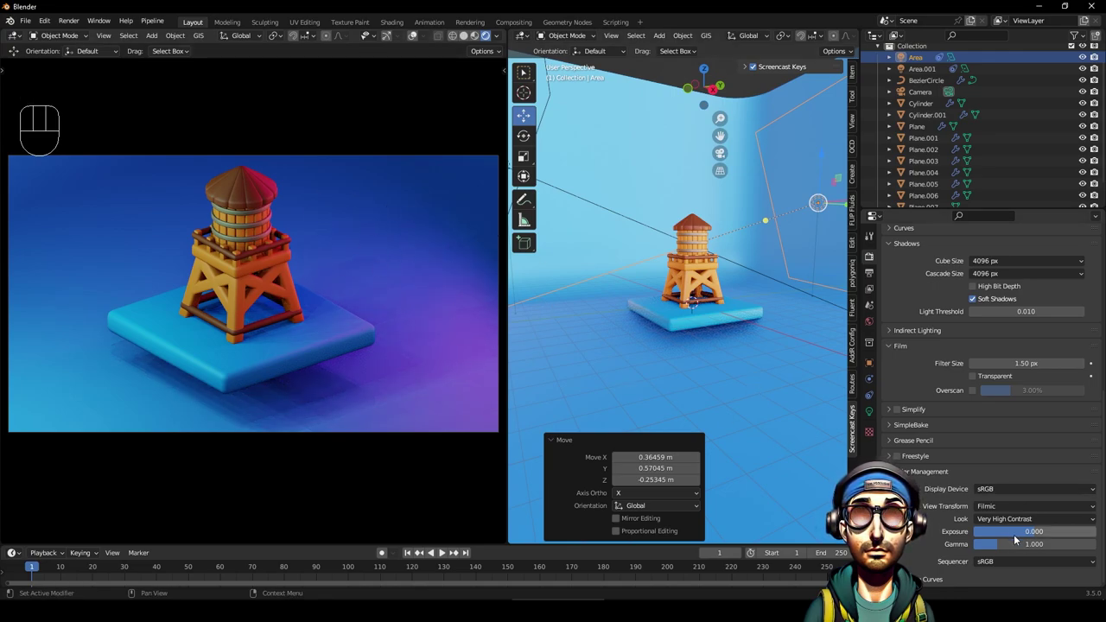
left_click_drag(1034, 525, 1035, 479)
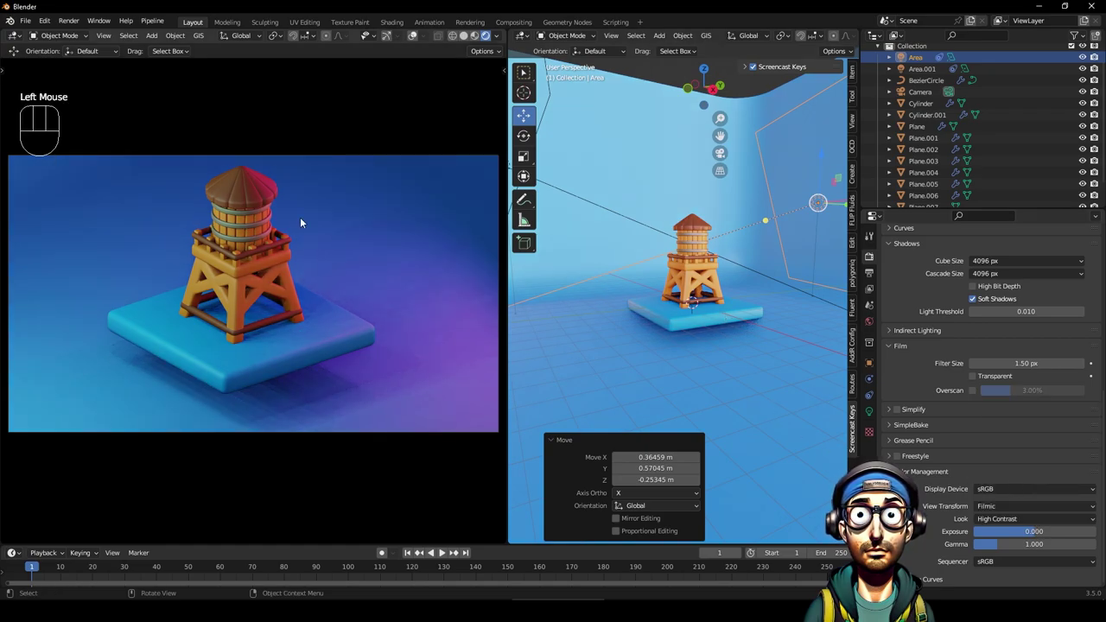